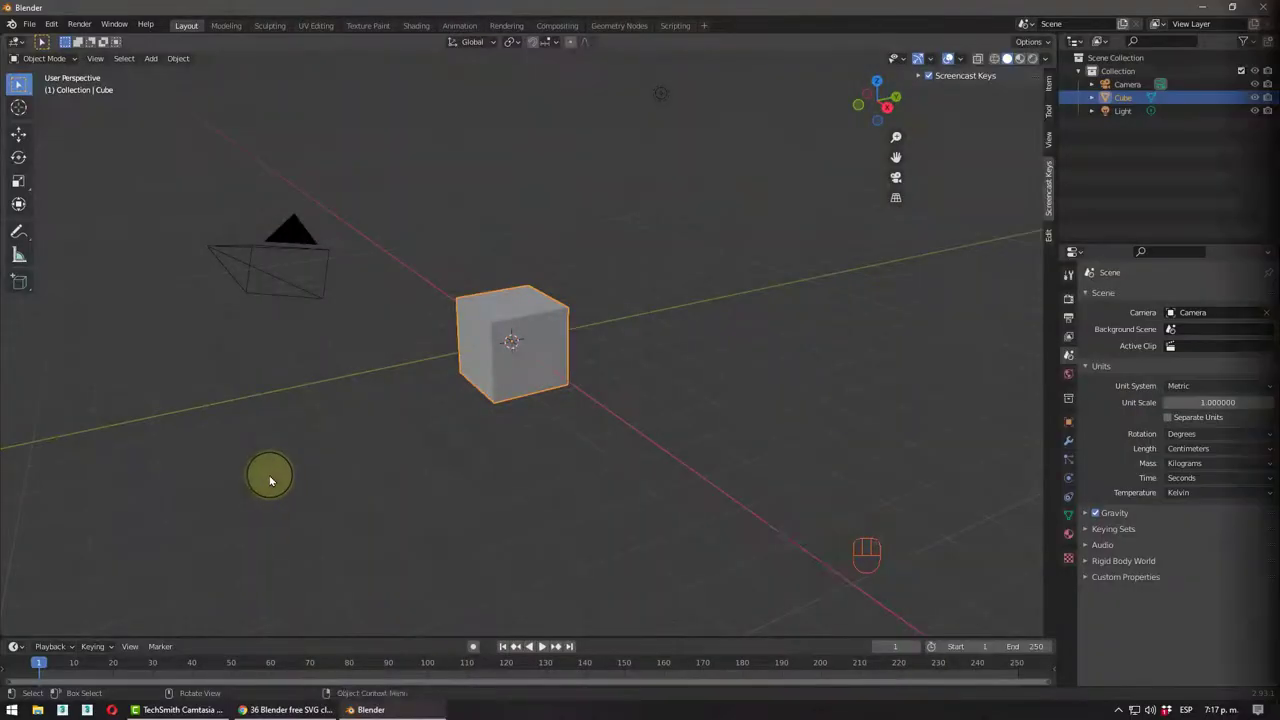
- Orbit and zoom around the default cube to frame the scene
middle_click(547, 465)
drag(575, 455, 651, 436)
middle_click(634, 440)
middle_click(590, 430)
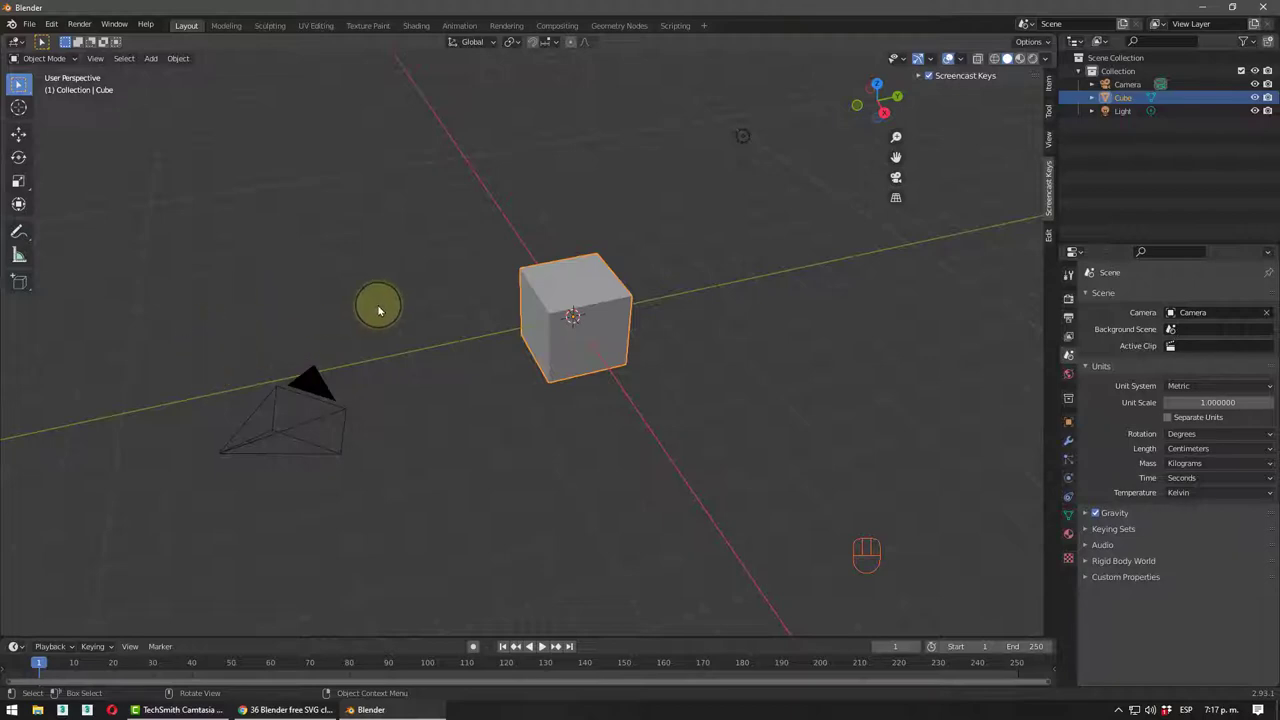
middle_click(451, 266)
scroll(up, 3)
drag(580, 278, 552, 294)
scroll(up, 3)
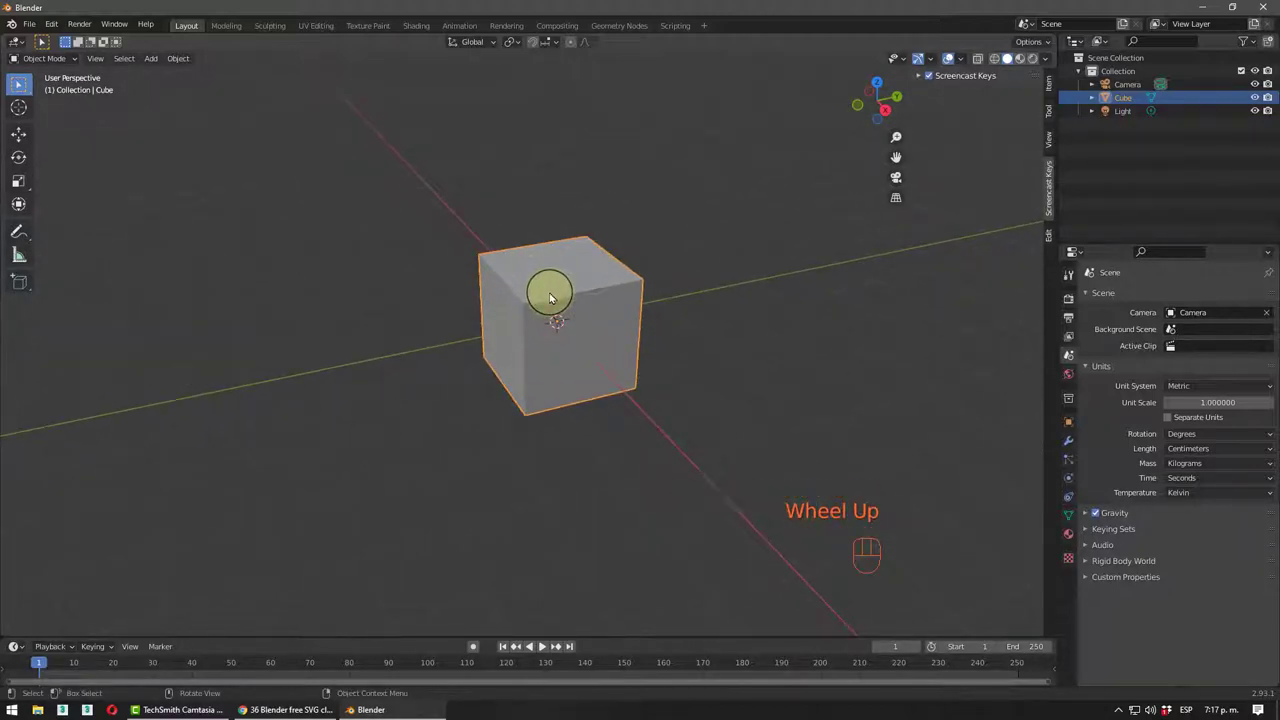
middle_click(553, 297)
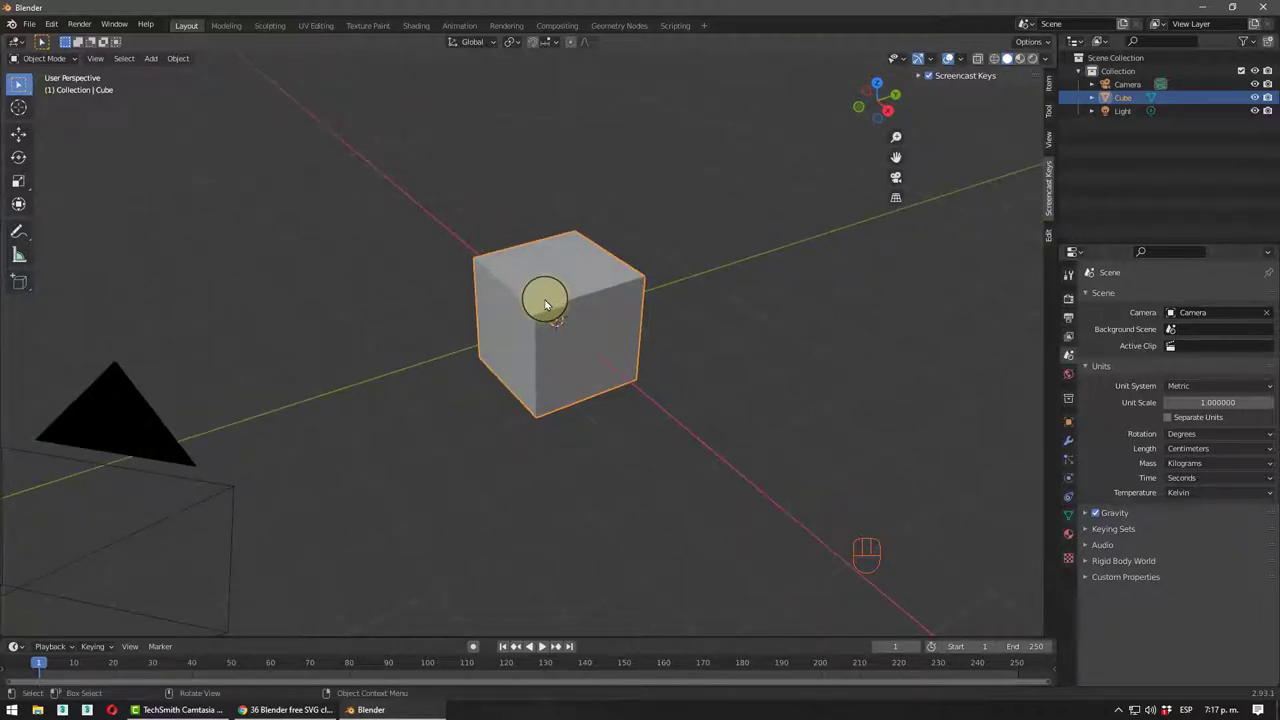
- Add a cylinder left of the cube and a UV sphere right of it
click(611, 214)
click(555, 289)
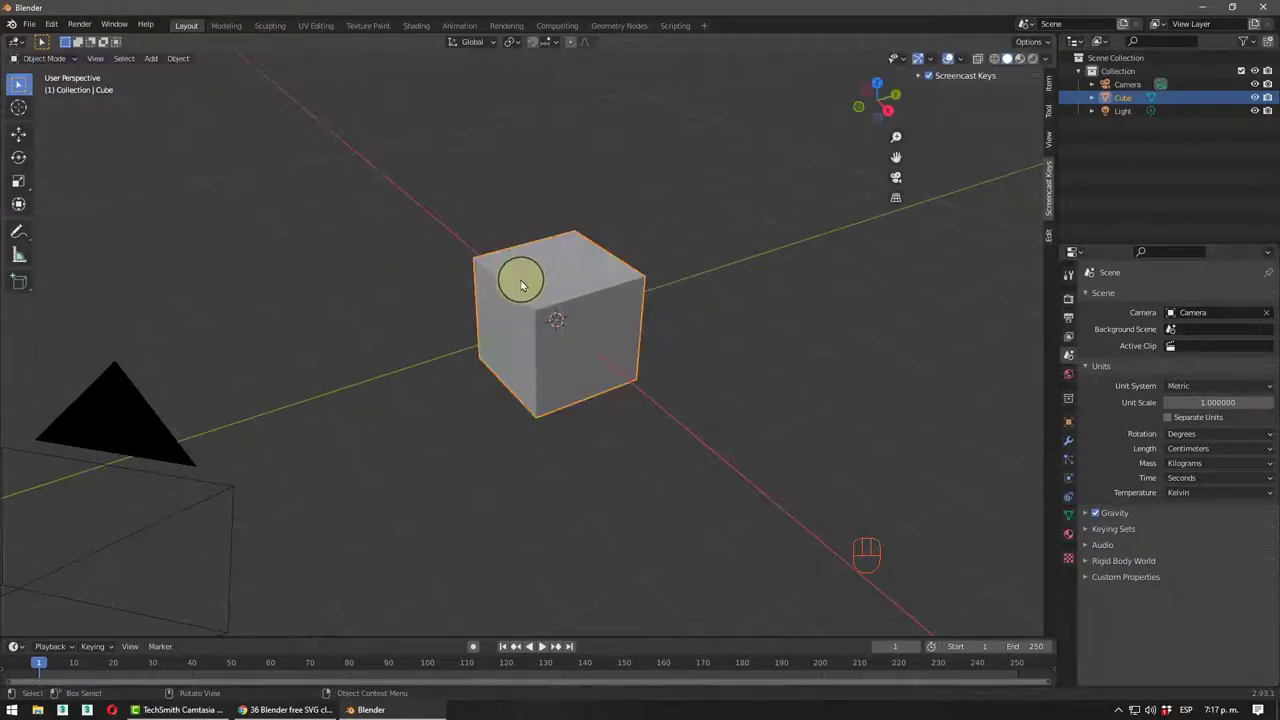
middle_click(514, 349)
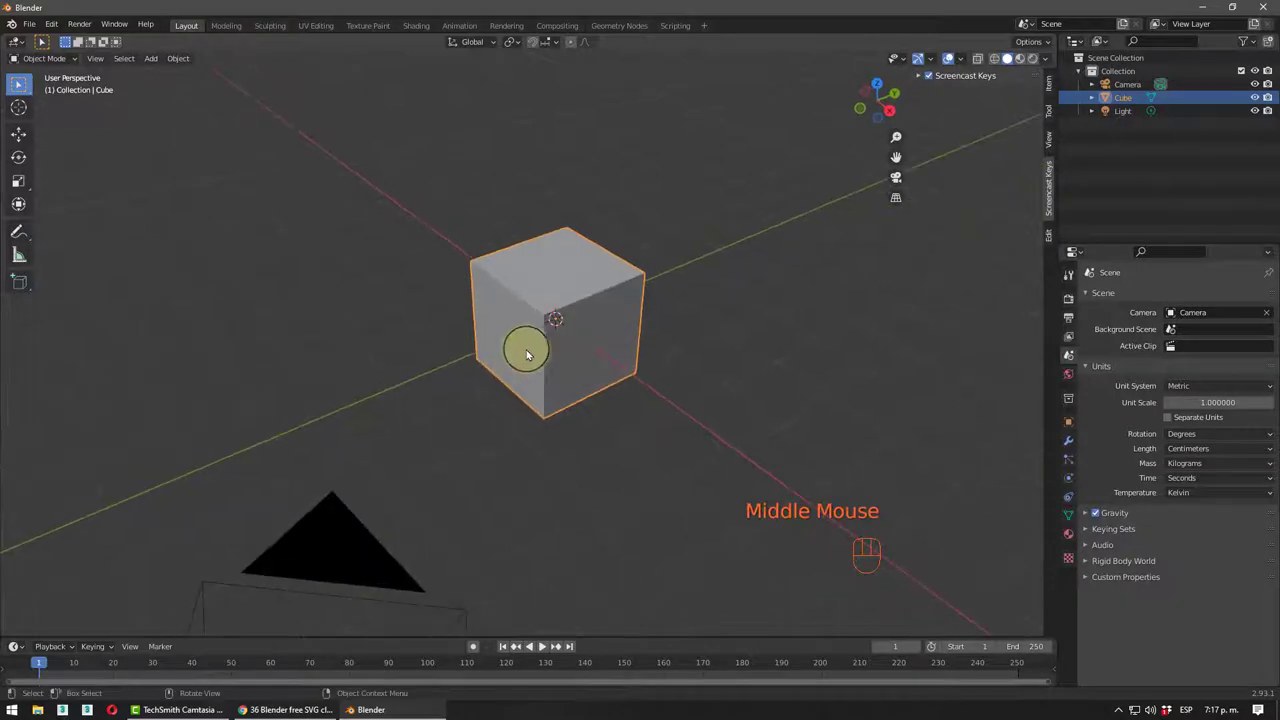
scroll(up, 3)
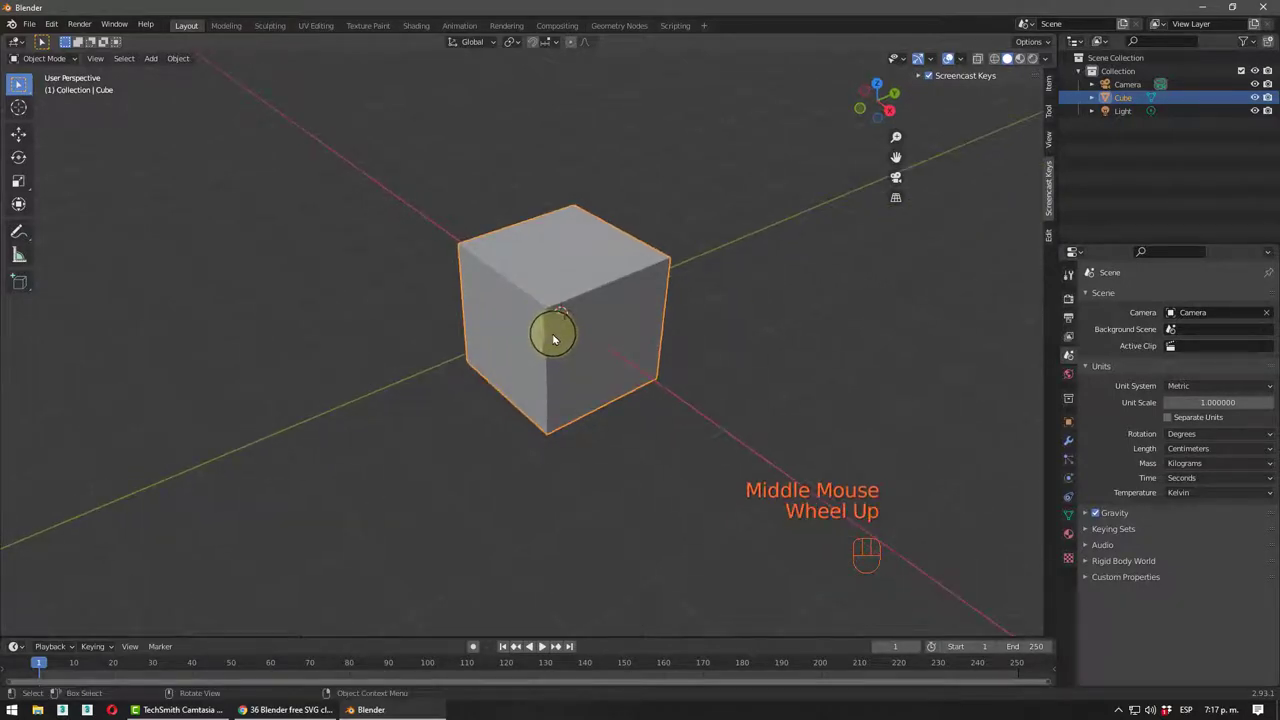
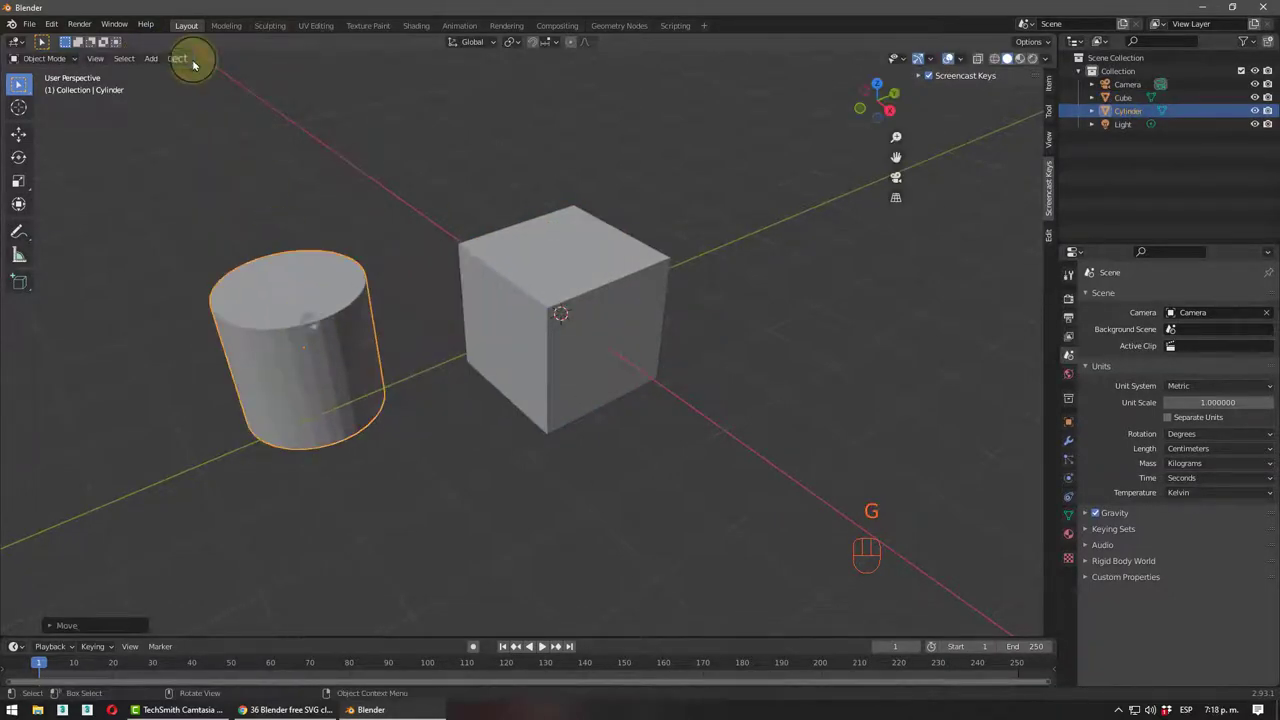
drag(181, 62, 298, 118)
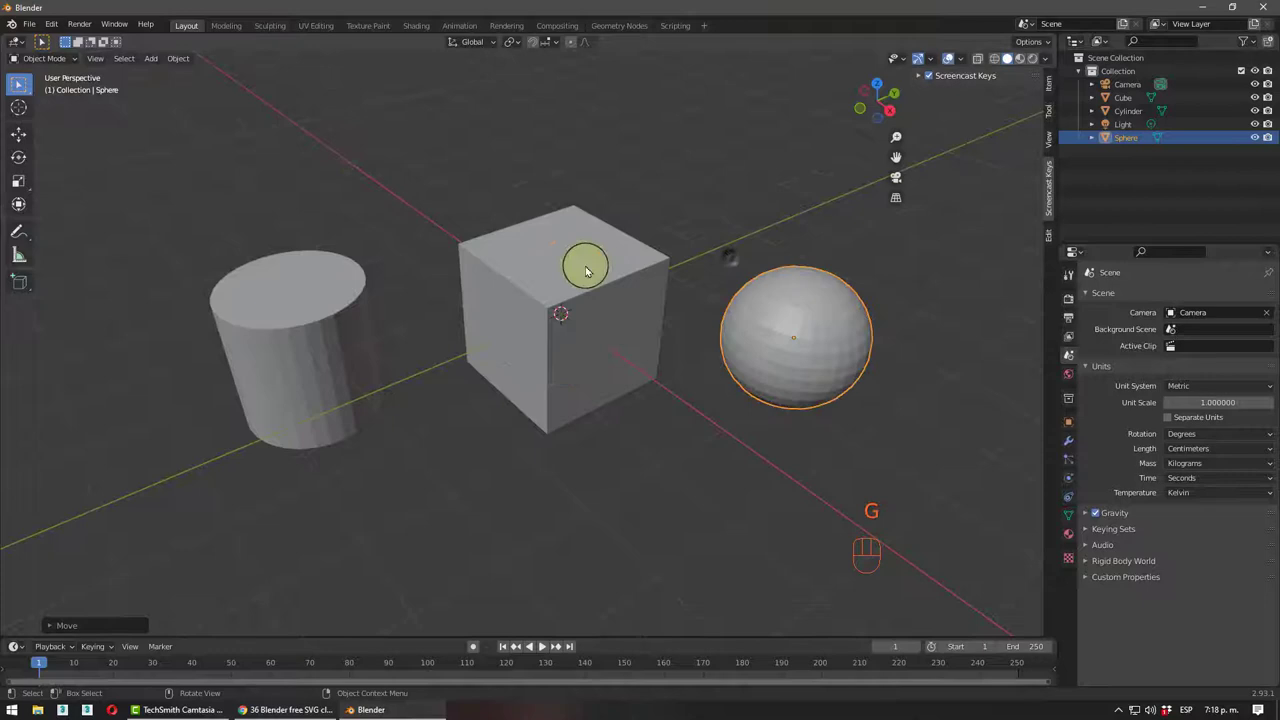
middle_click(594, 240)
middle_click(577, 214)
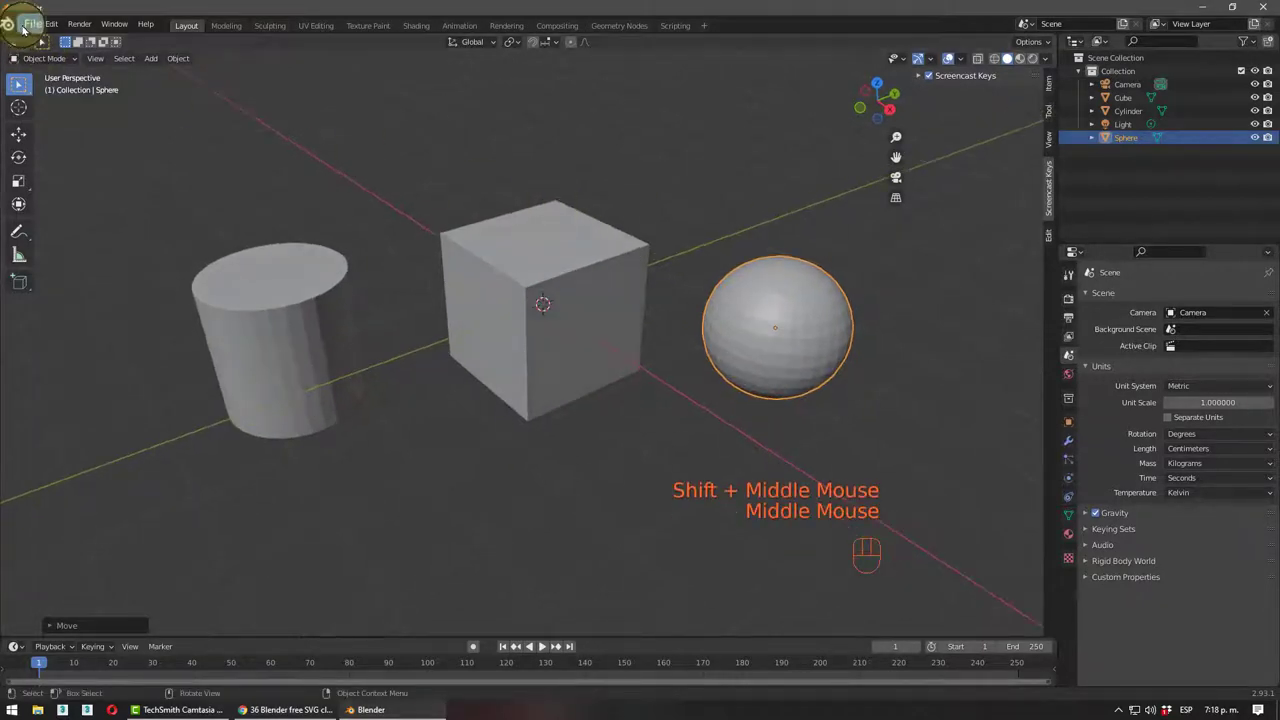
- Disable both Extra Objects add-ons in Preferences and close the dialog
drag(25, 30, 58, 24)
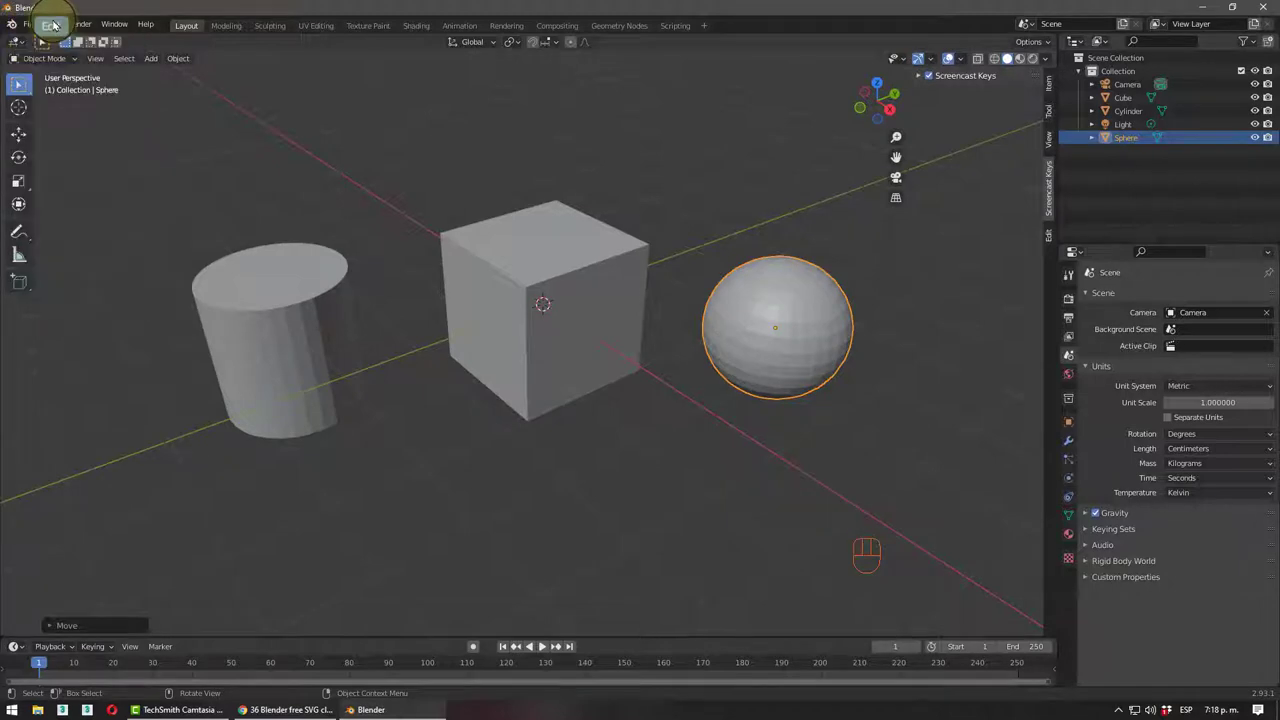
drag(58, 22, 76, 216)
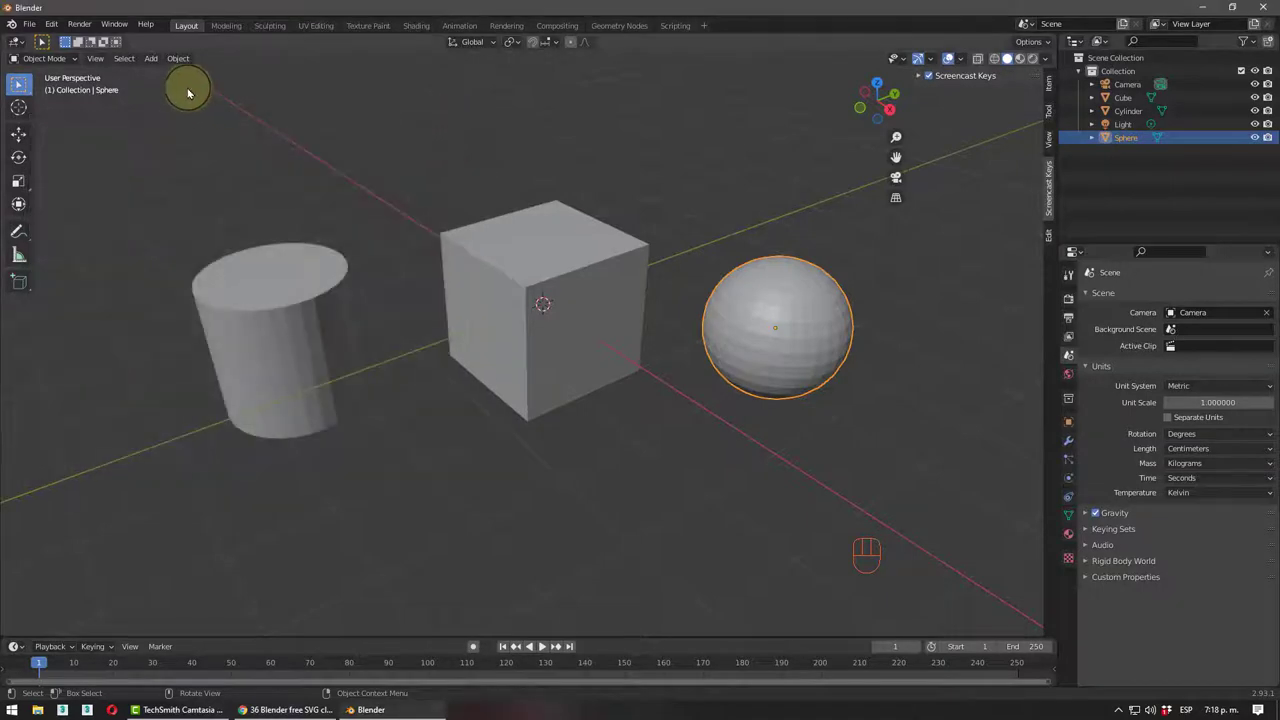
- Enable the Add Curve and Add Mesh Extra Objects add-ons, then add a SuperToroid and place it
drag(153, 64, 99, 74)
drag(53, 24, 75, 215)
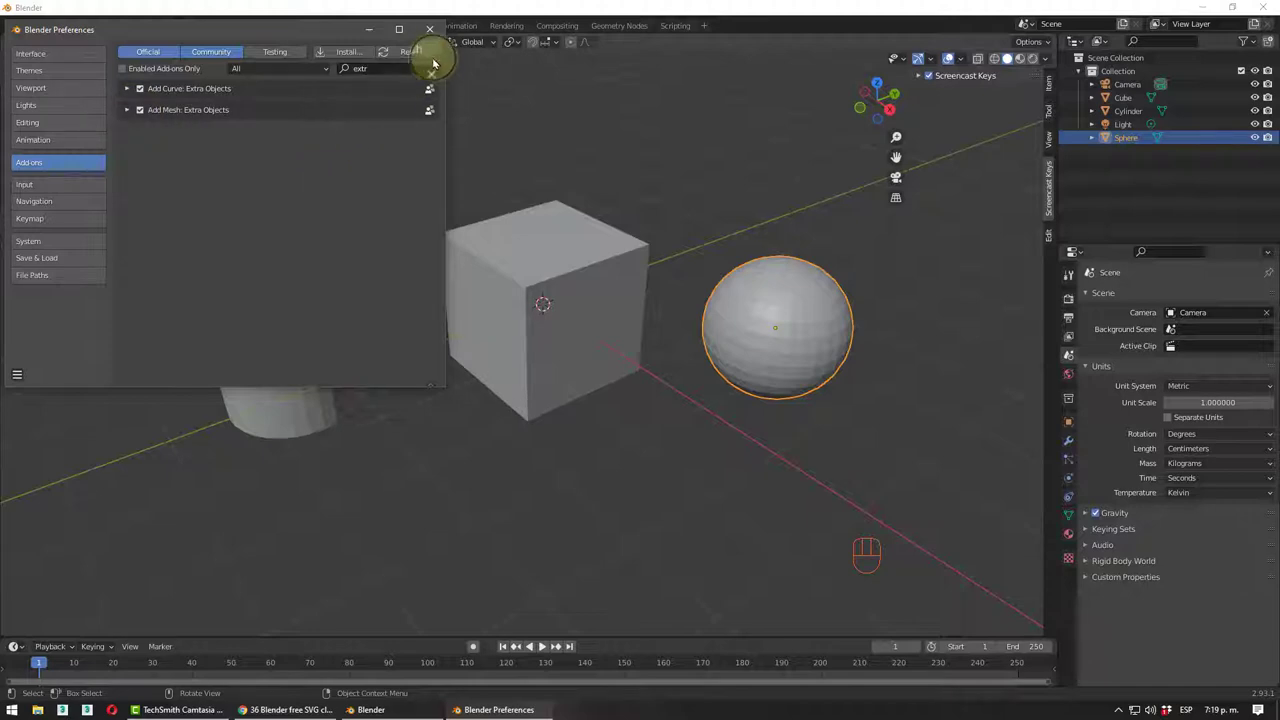
drag(152, 63, 393, 281)
middle_click(562, 330)
key(g)
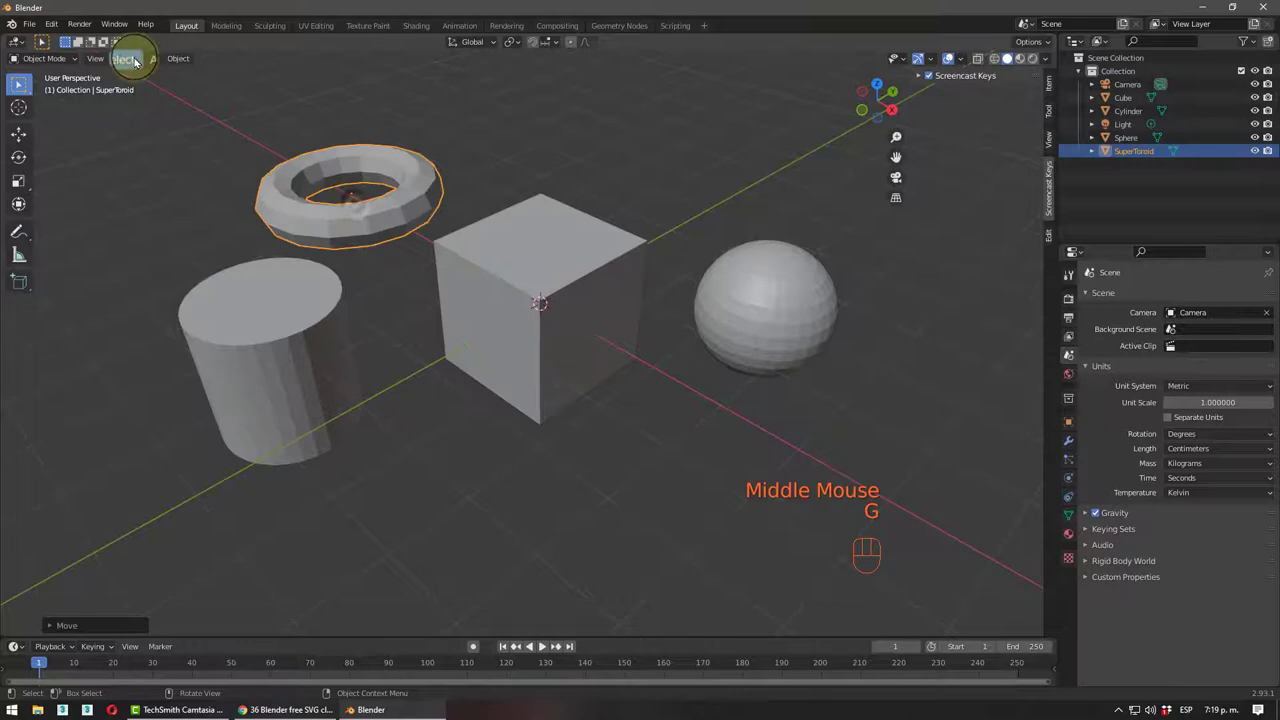
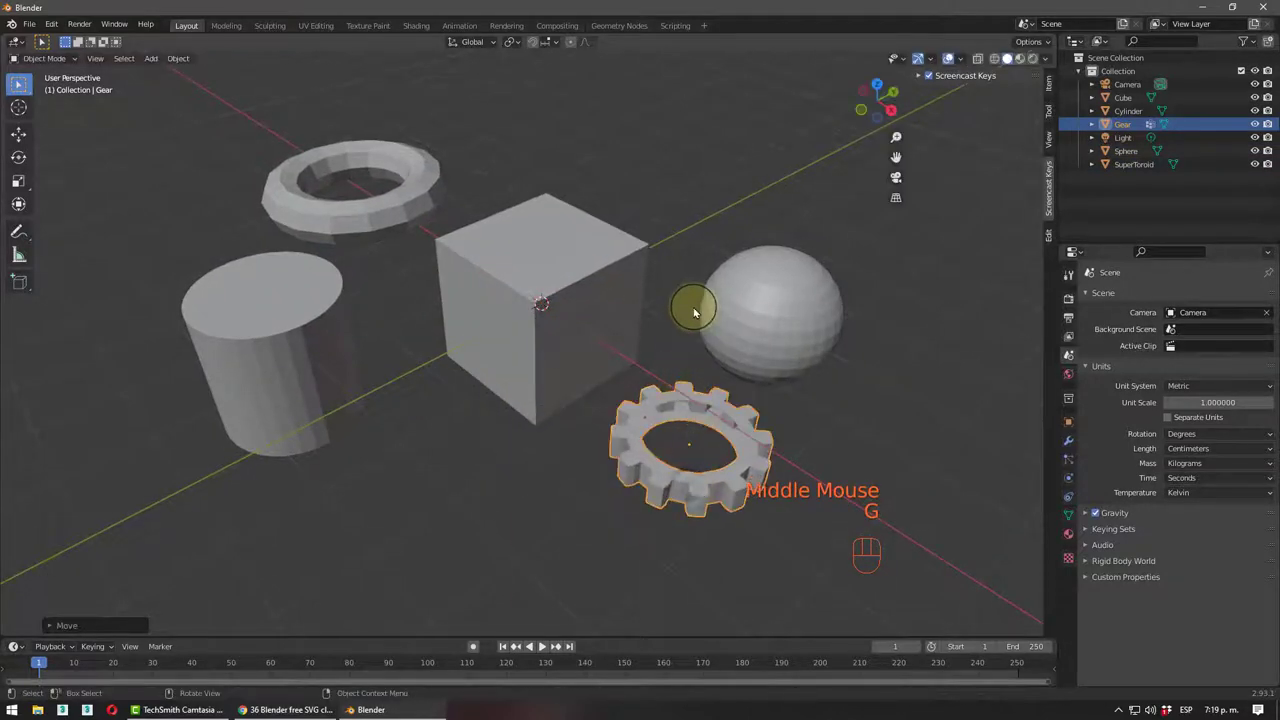
- Add a Gear in front of the sphere and start adding a Bezier circle
drag(675, 462, 668, 392)
drag(603, 462, 607, 498)
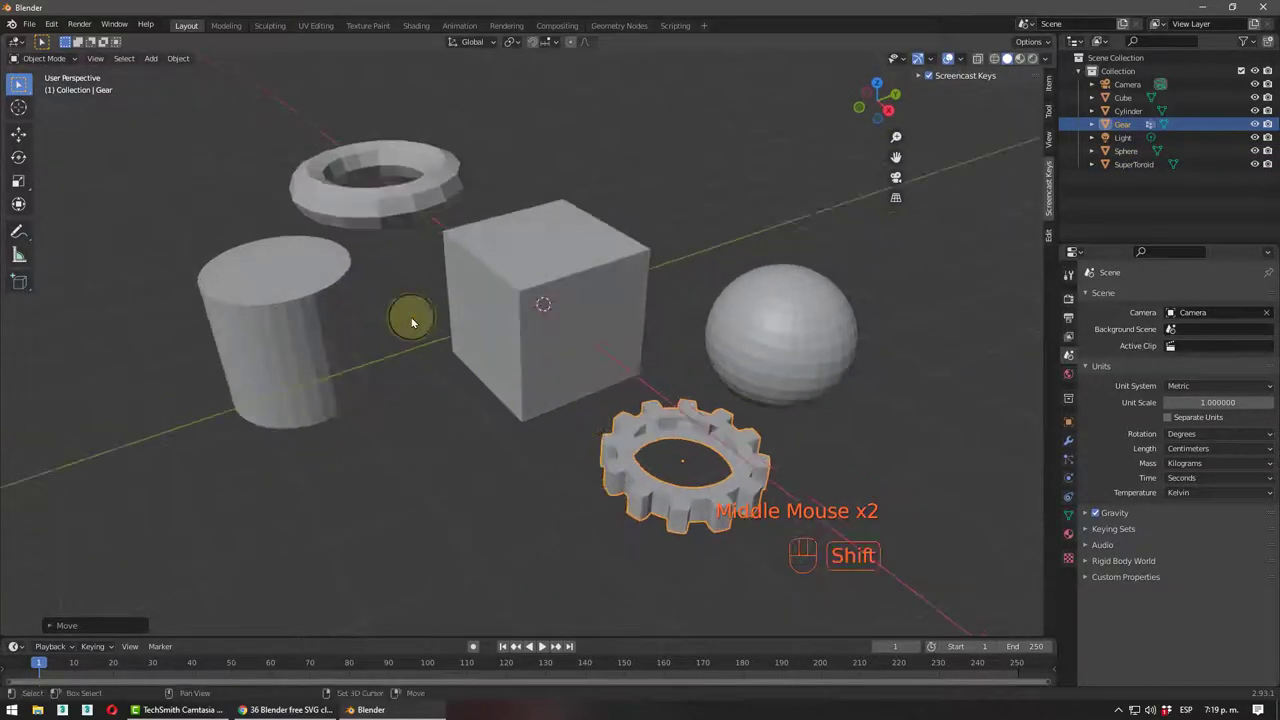
drag(156, 65, 303, 106)
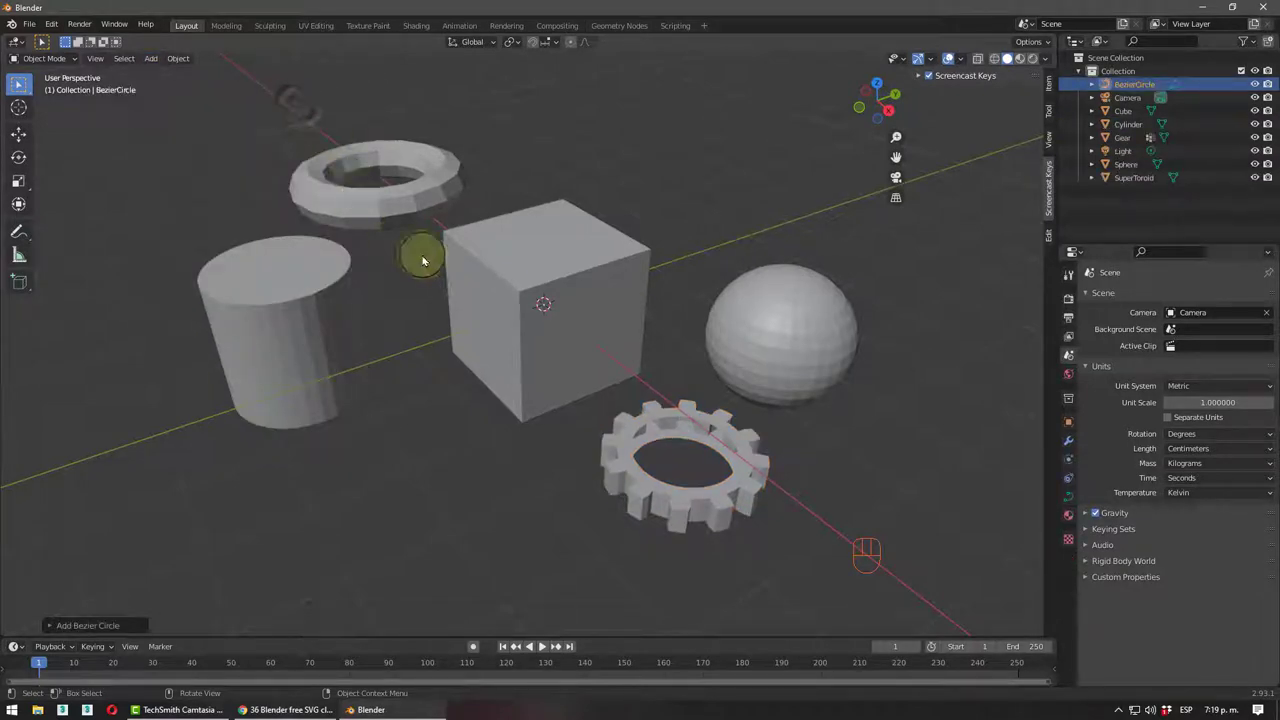
- Move the new Bezier circle onto the ground left of the cylinder
key(g)
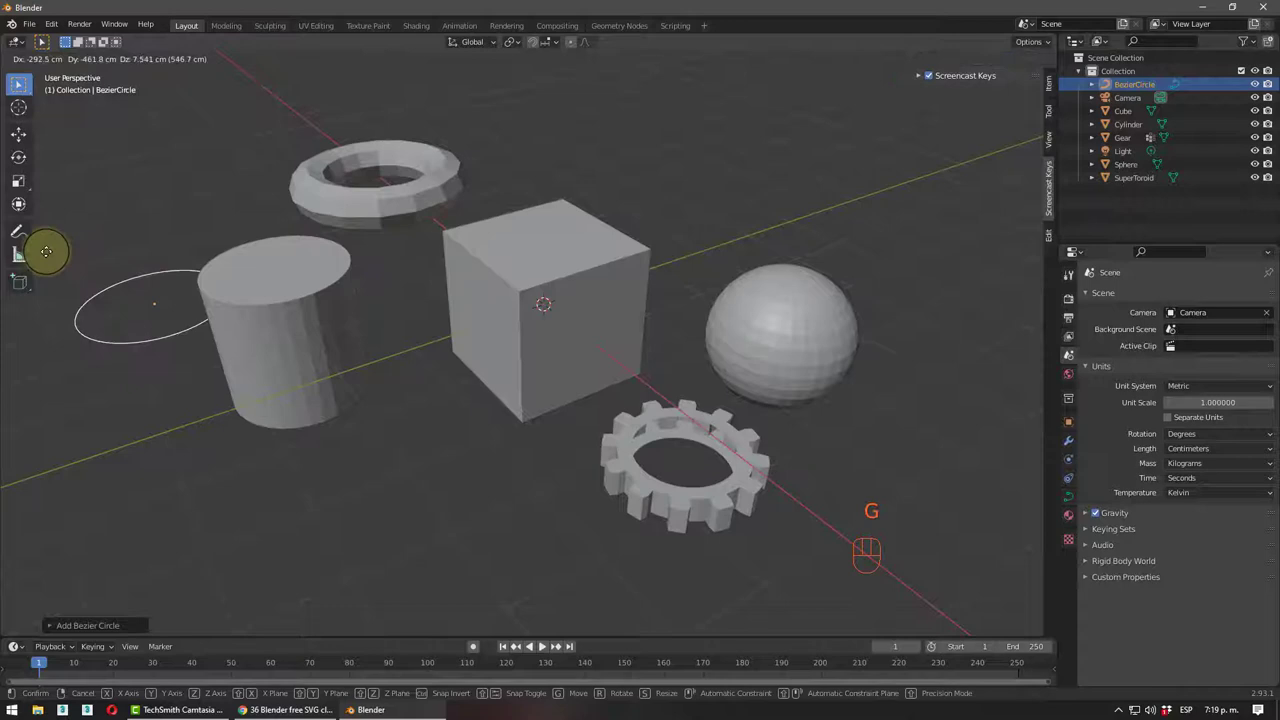
drag(228, 284, 306, 338)
drag(321, 361, 404, 360)
middle_click(407, 358)
drag(388, 358, 384, 371)
key(g)
middle_click(318, 367)
drag(342, 368, 412, 347)
scroll(up, 3)
scroll(down, 3)
- Orbit to review the six shapes and select every object in the scene
middle_click(402, 346)
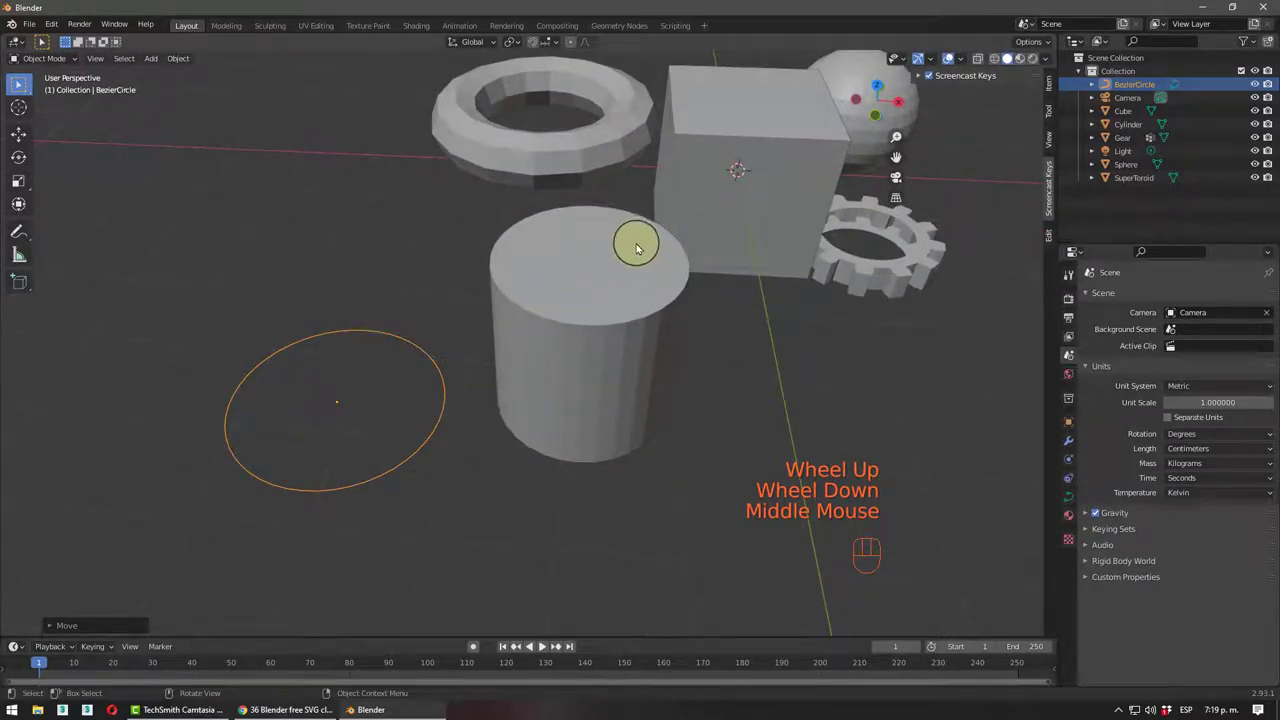
drag(424, 318, 397, 271)
drag(280, 270, 268, 275)
drag(300, 295, 192, 310)
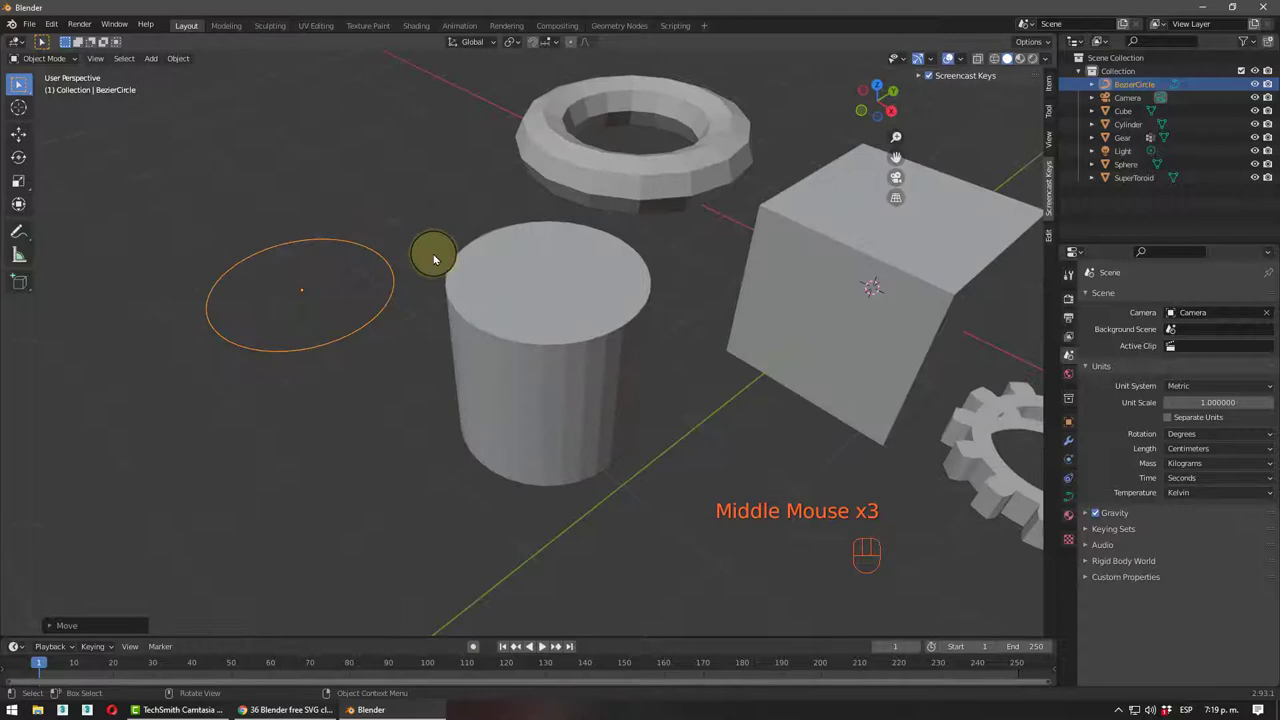
middle_click(381, 264)
click(535, 290)
scroll(down, 3)
middle_click(563, 363)
key(a)
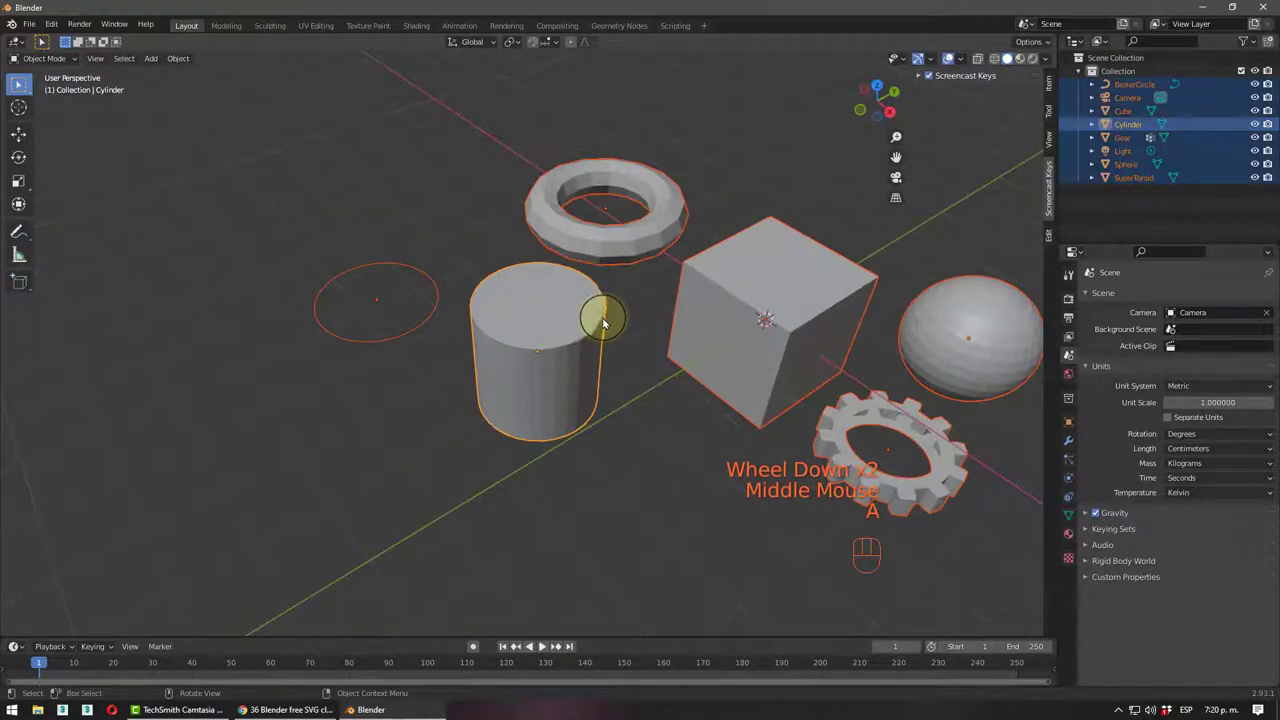
- Delete every object and add a single Bezier curve to the empty scene
key(Delete)
drag(659, 308, 522, 300)
scroll(up, 3)
drag(560, 319, 489, 326)
scroll(up, 3)
drag(582, 316, 616, 317)
drag(151, 57, 289, 102)
drag(489, 278, 453, 304)
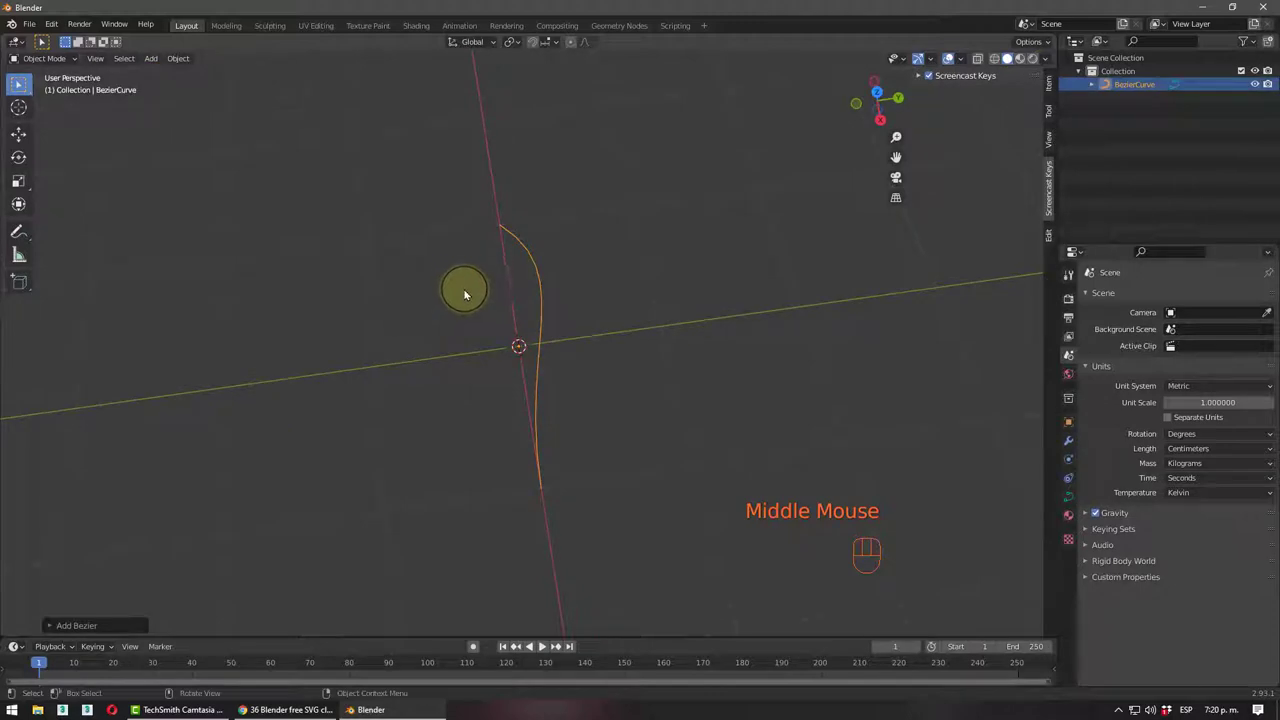
- Look straight down on the curve from top view and centre it in the viewport
key(KP_7)
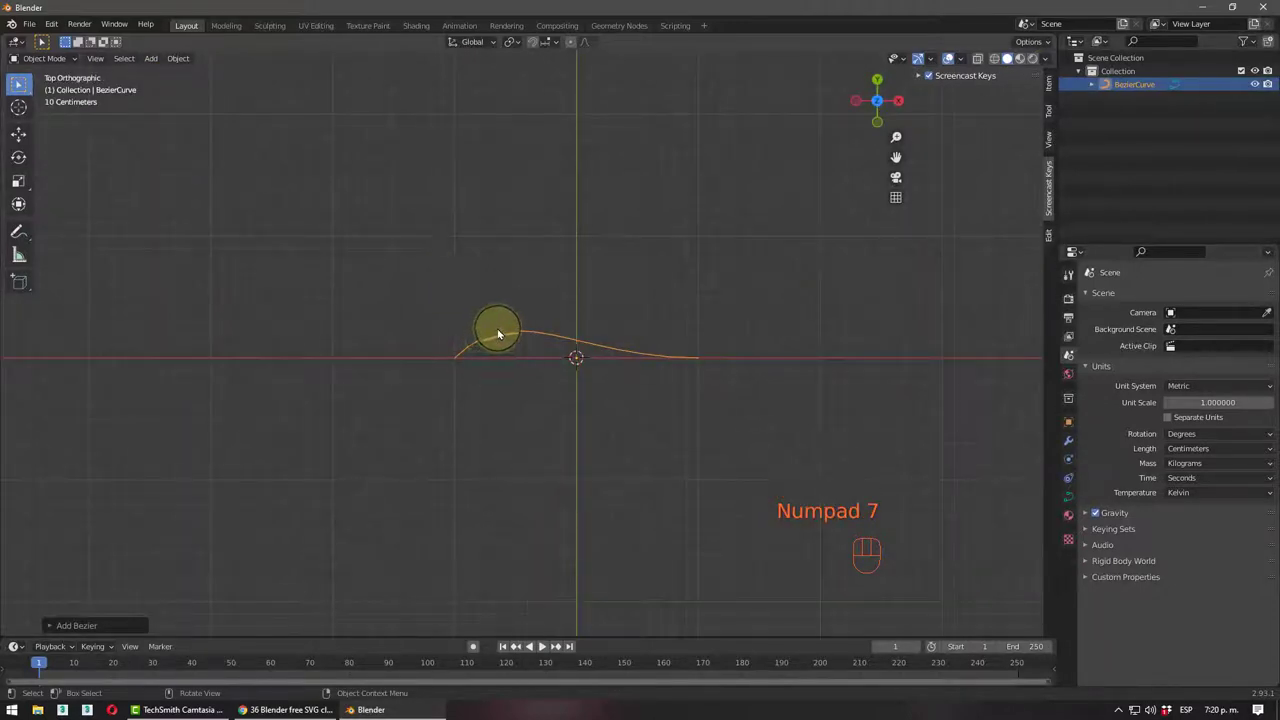
key(Tab)
key(Tab)
click(671, 376)
click(603, 353)
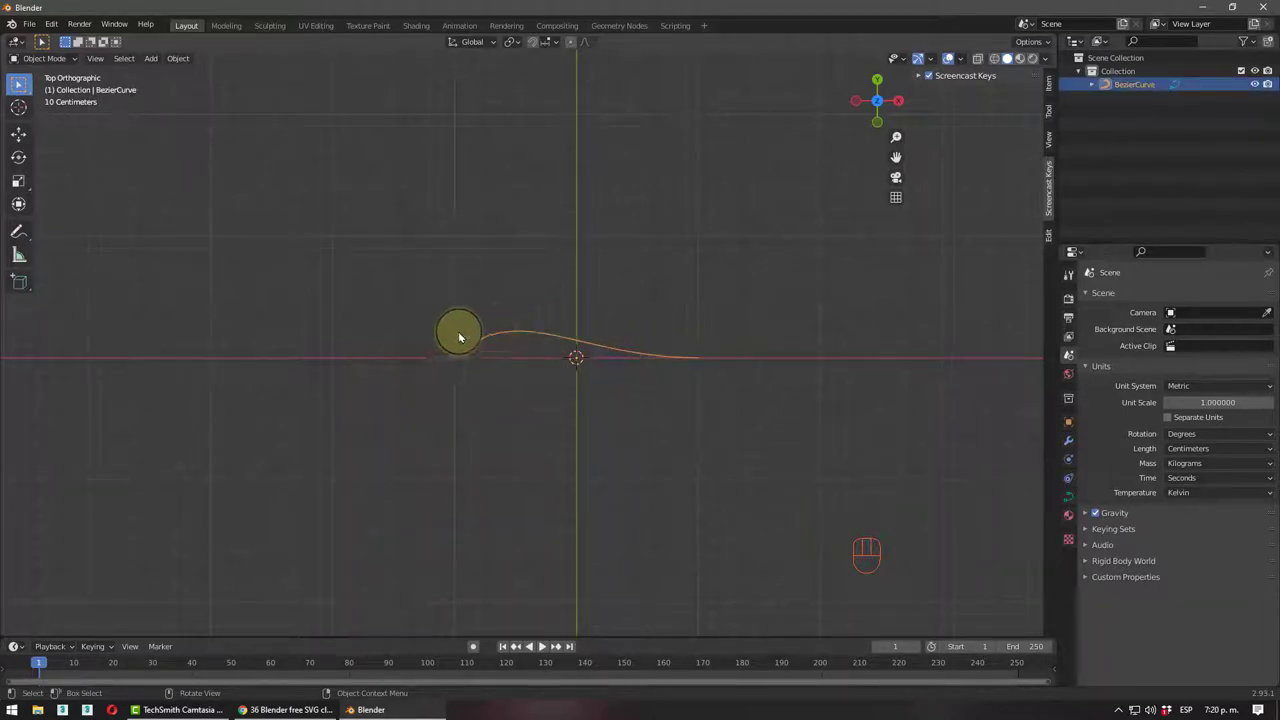
scroll(up, 3)
scroll(up, 3)
drag(577, 336, 506, 325)
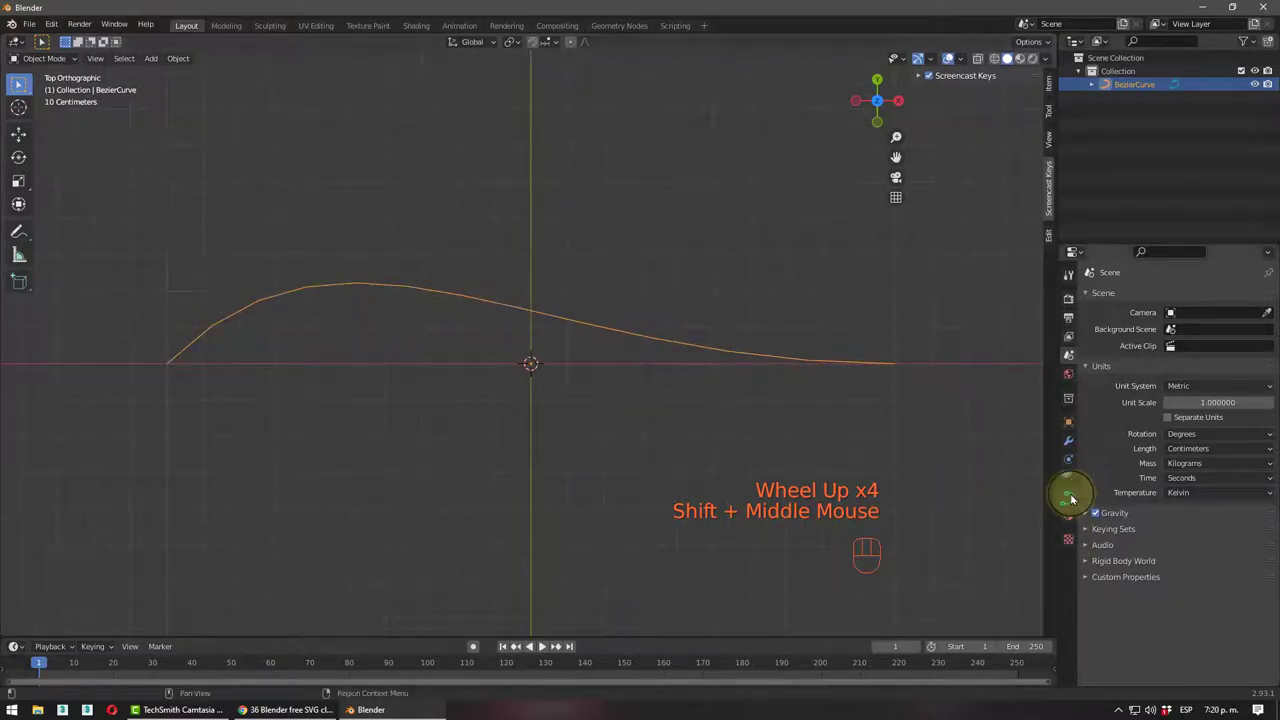
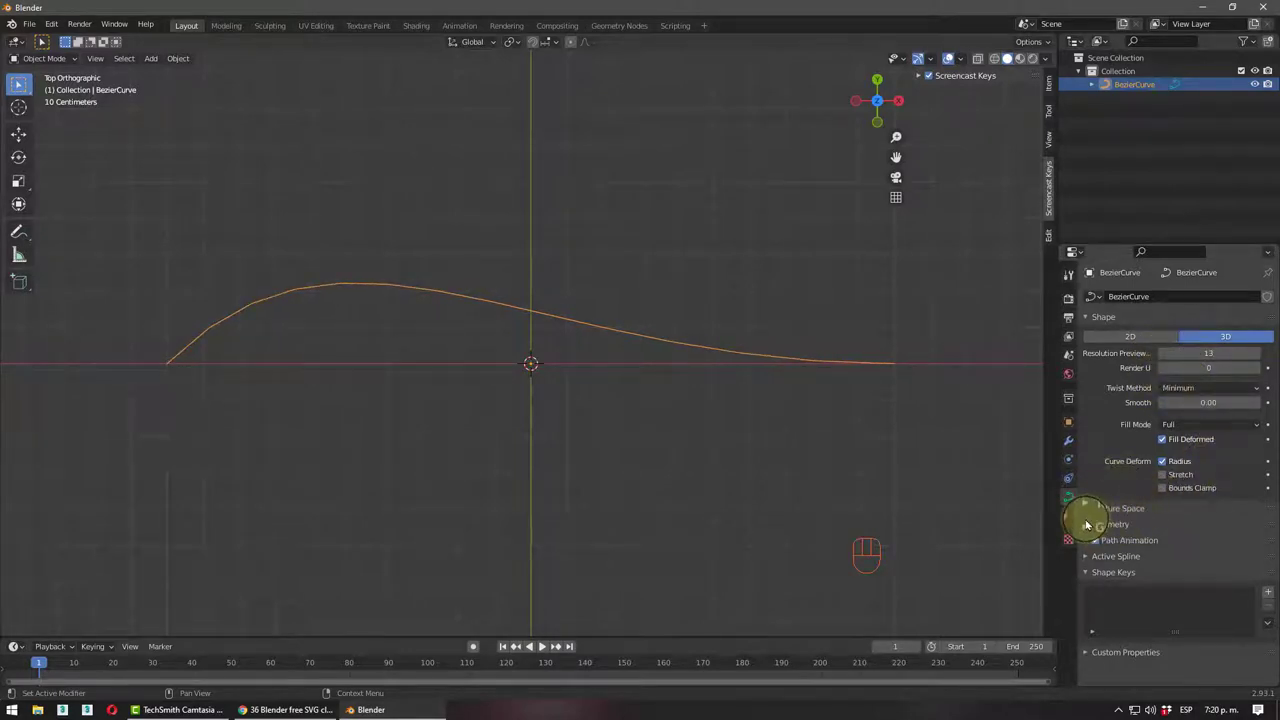
- Move, rotate and scale the Bezier curve so it lies wider and level above the centre
drag(1091, 522, 1142, 523)
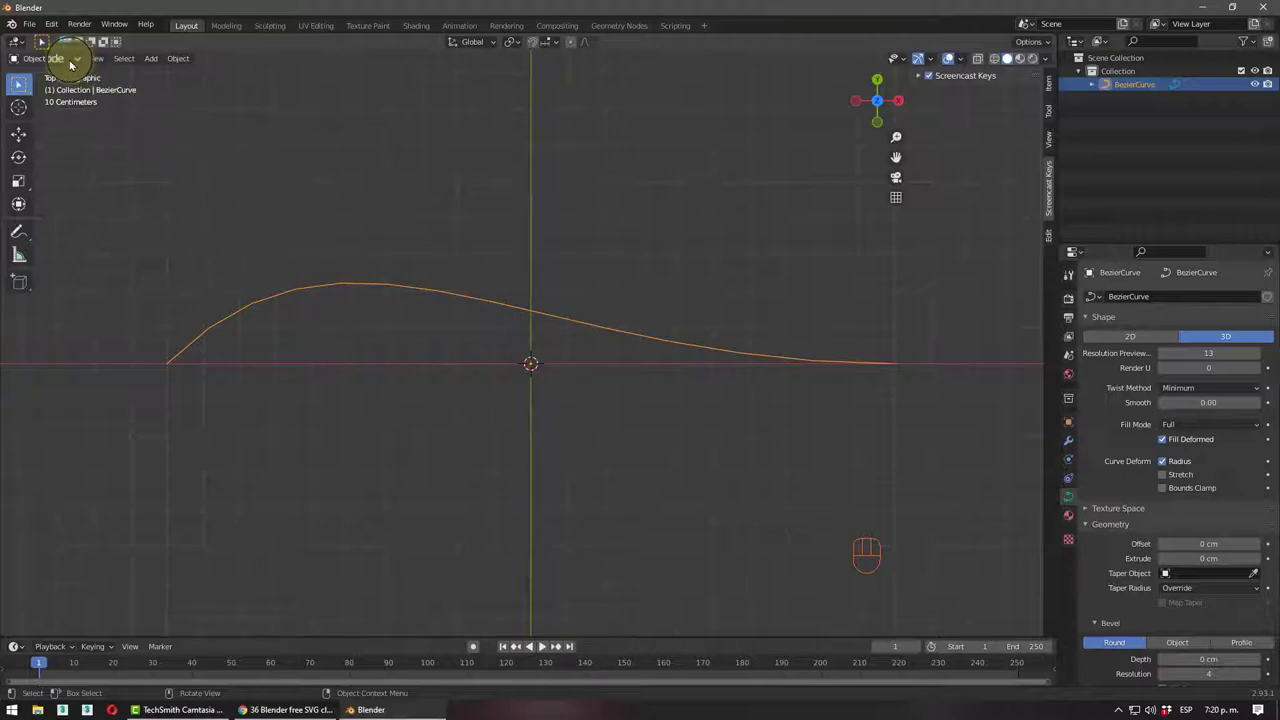
scroll(down, 3)
middle_click(366, 351)
key(KP_7)
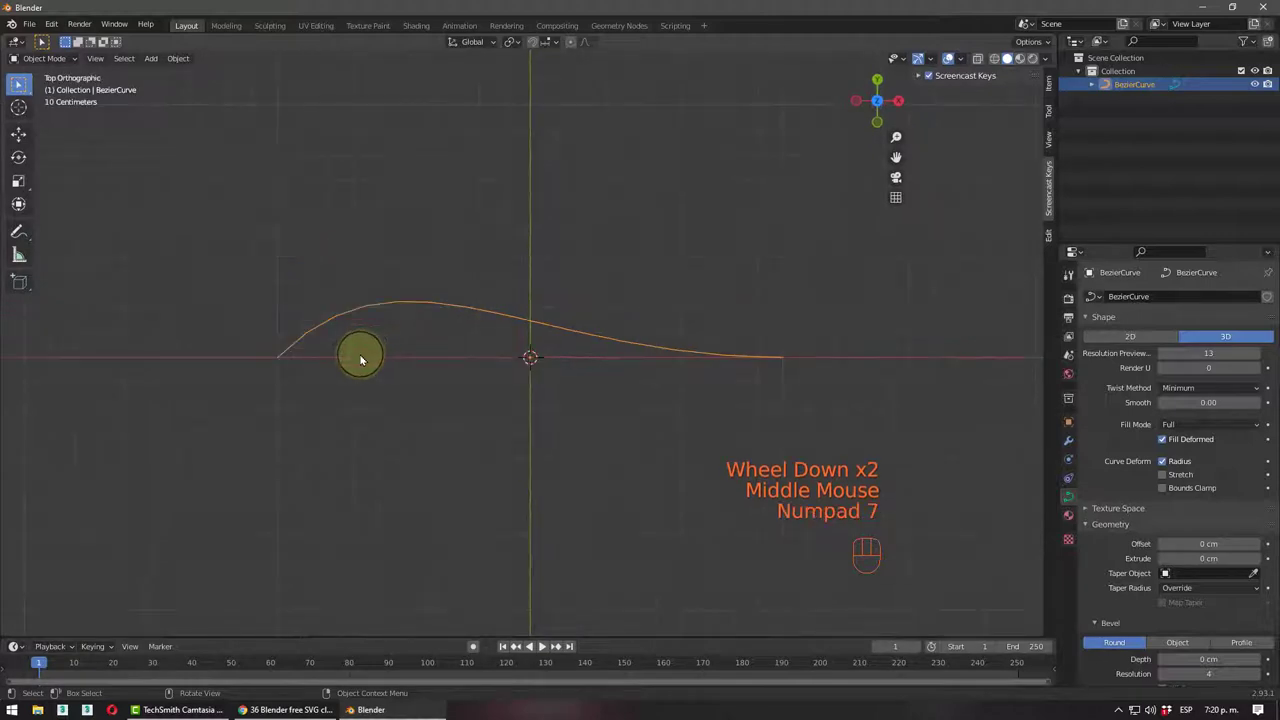
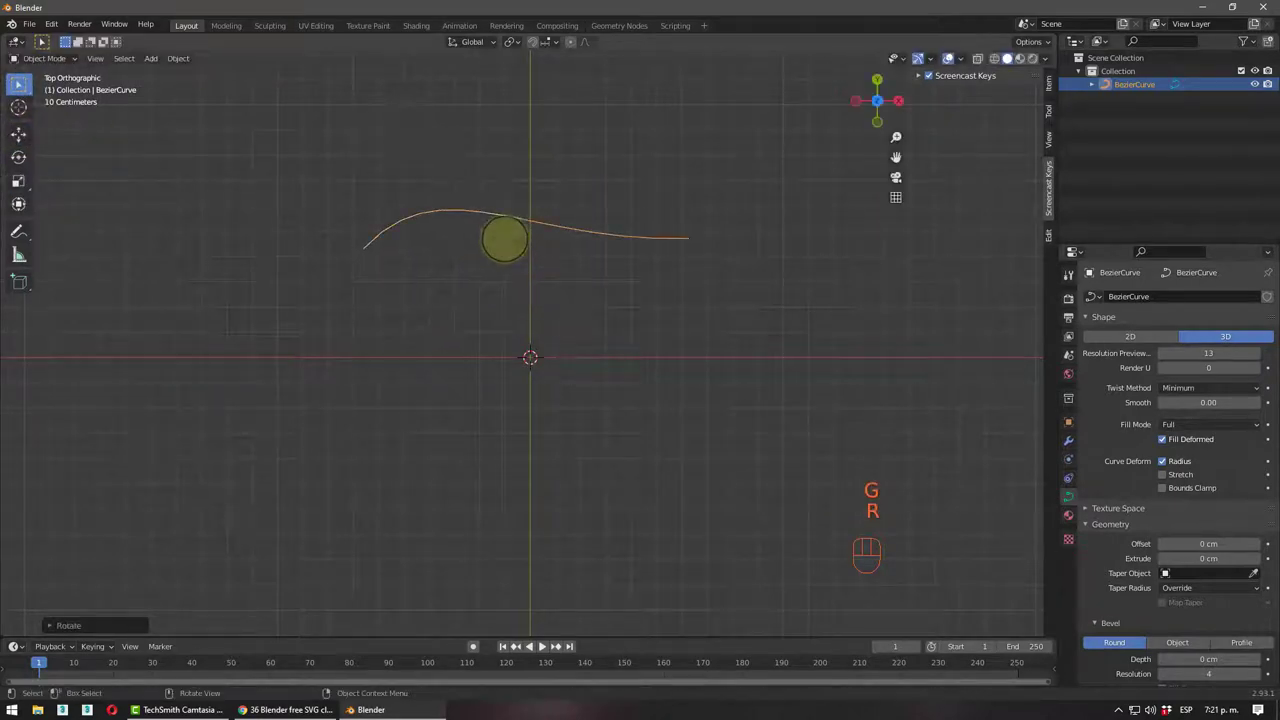
key(s)
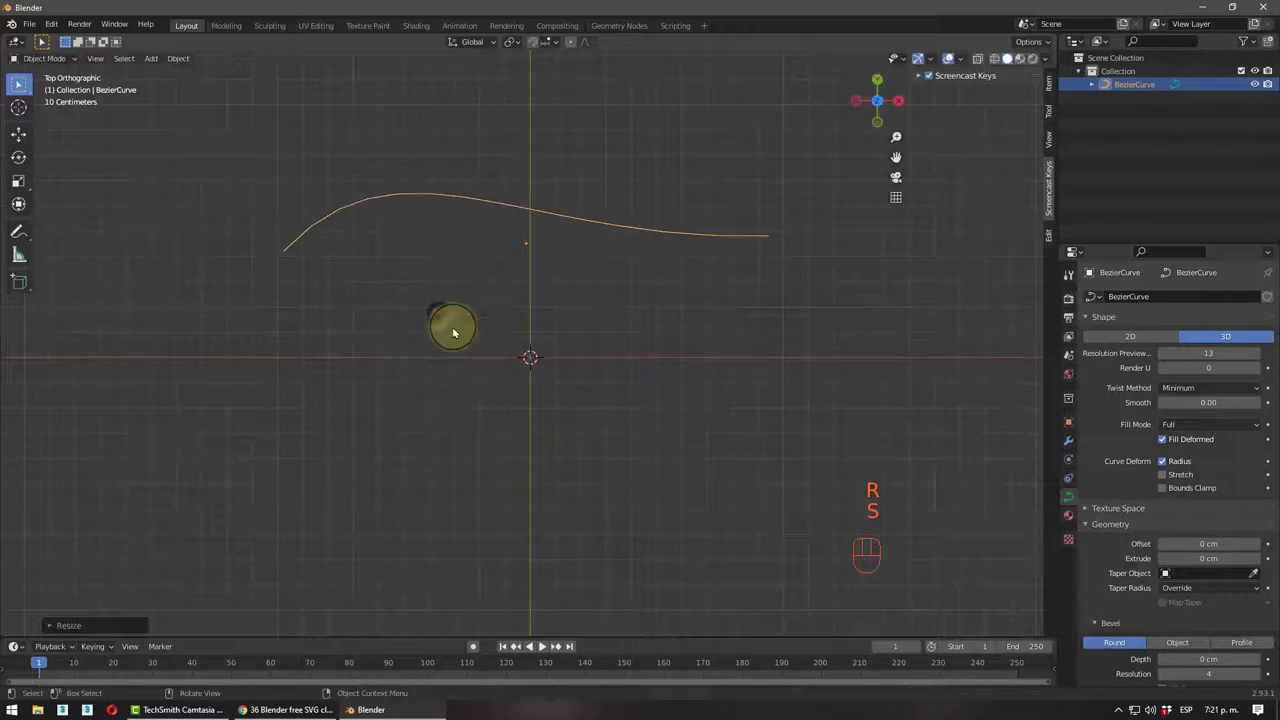
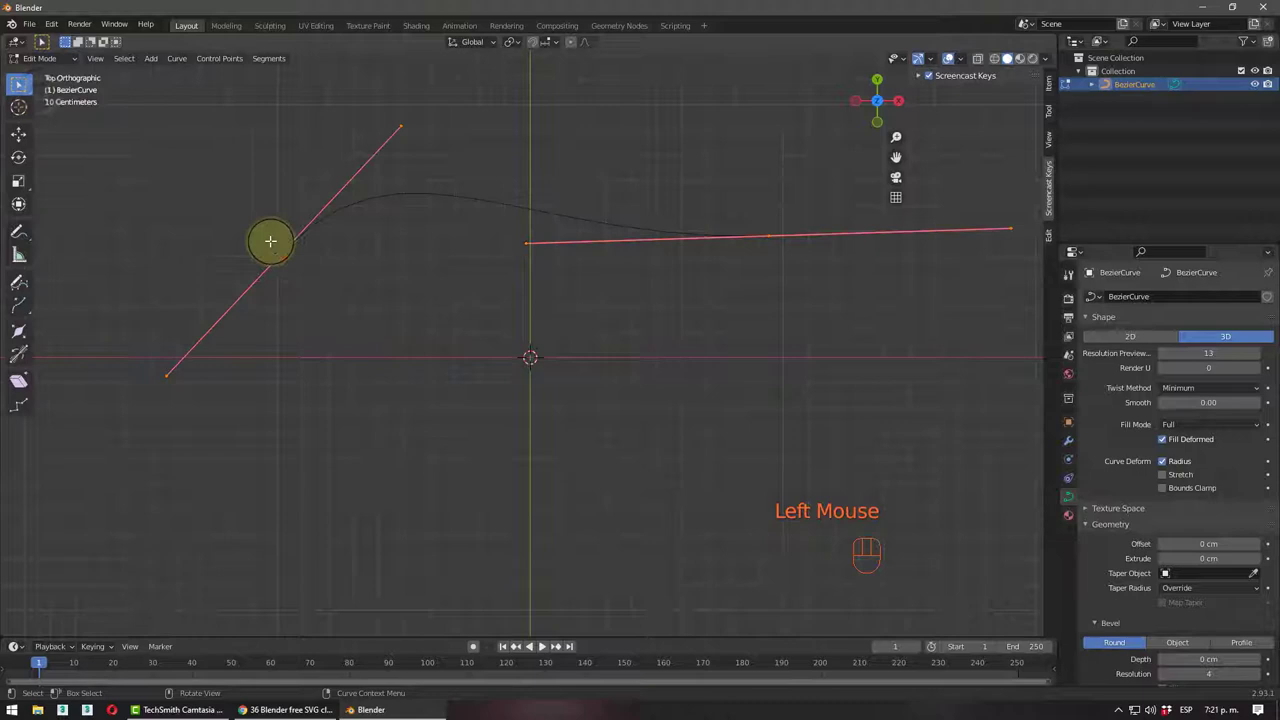
- In Edit Mode, grab the curve's end points and lower the right one
click(253, 228)
click(297, 272)
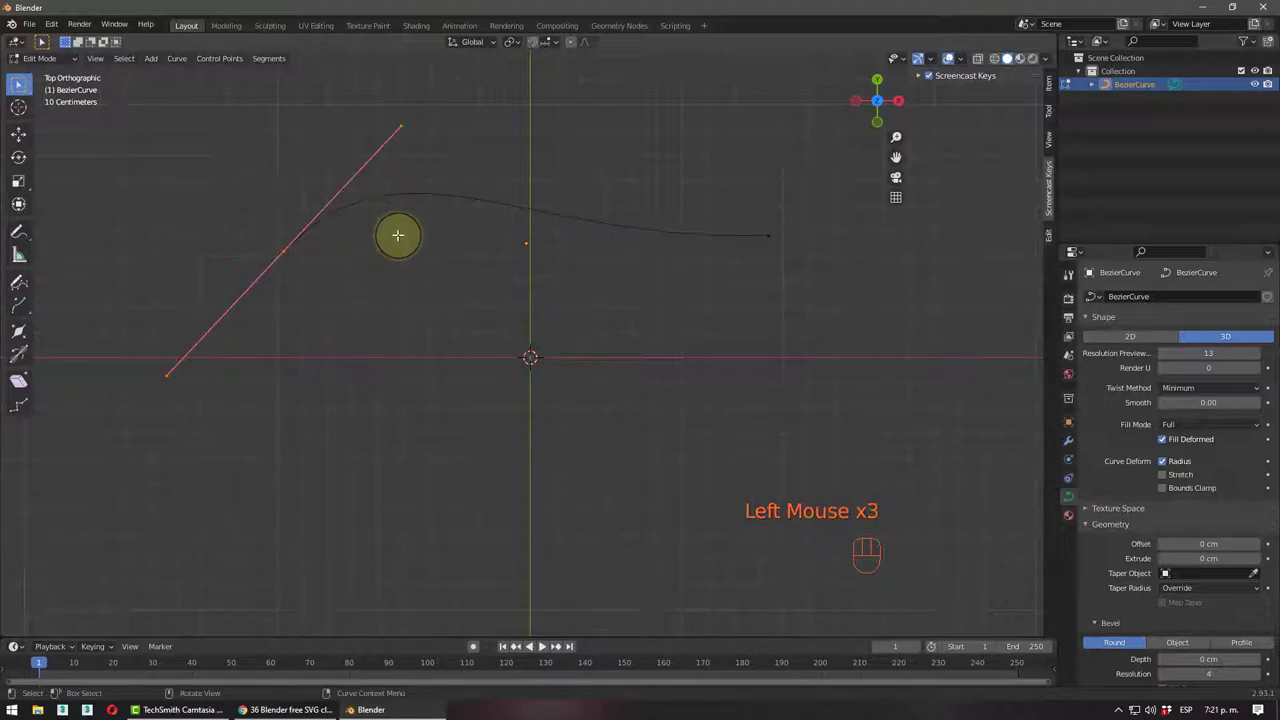
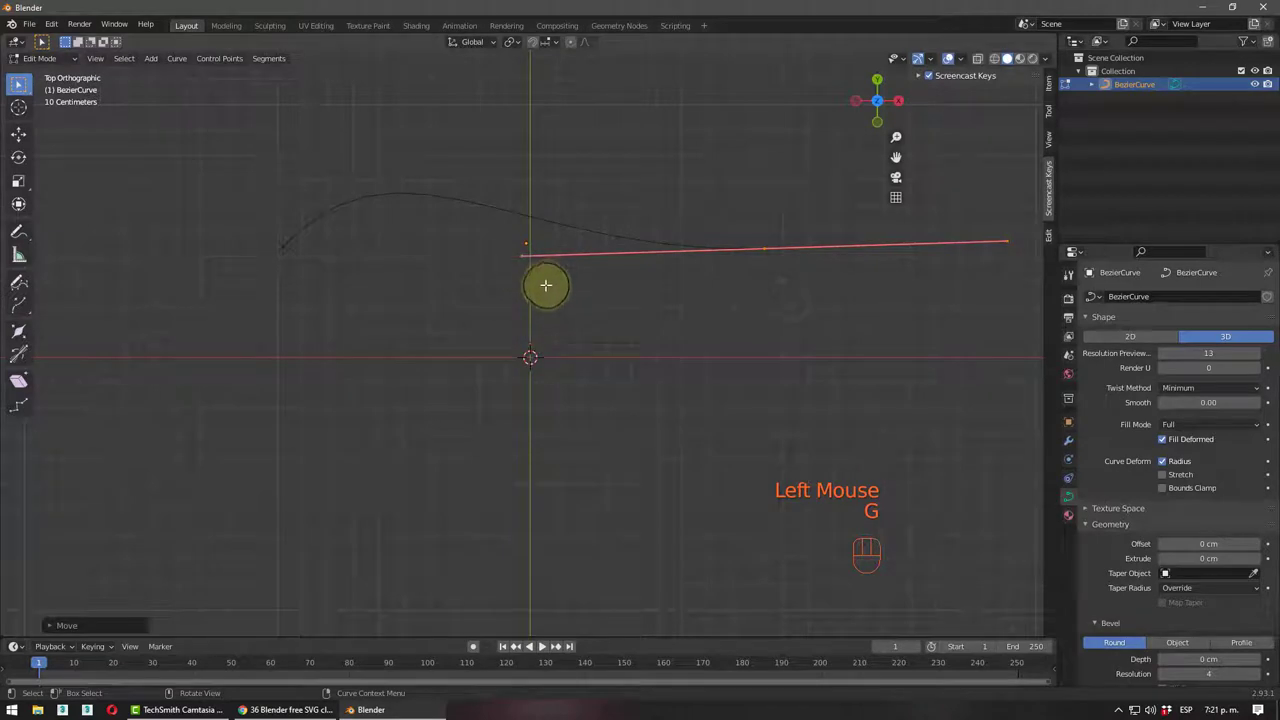
drag(759, 242, 790, 283)
key(g)
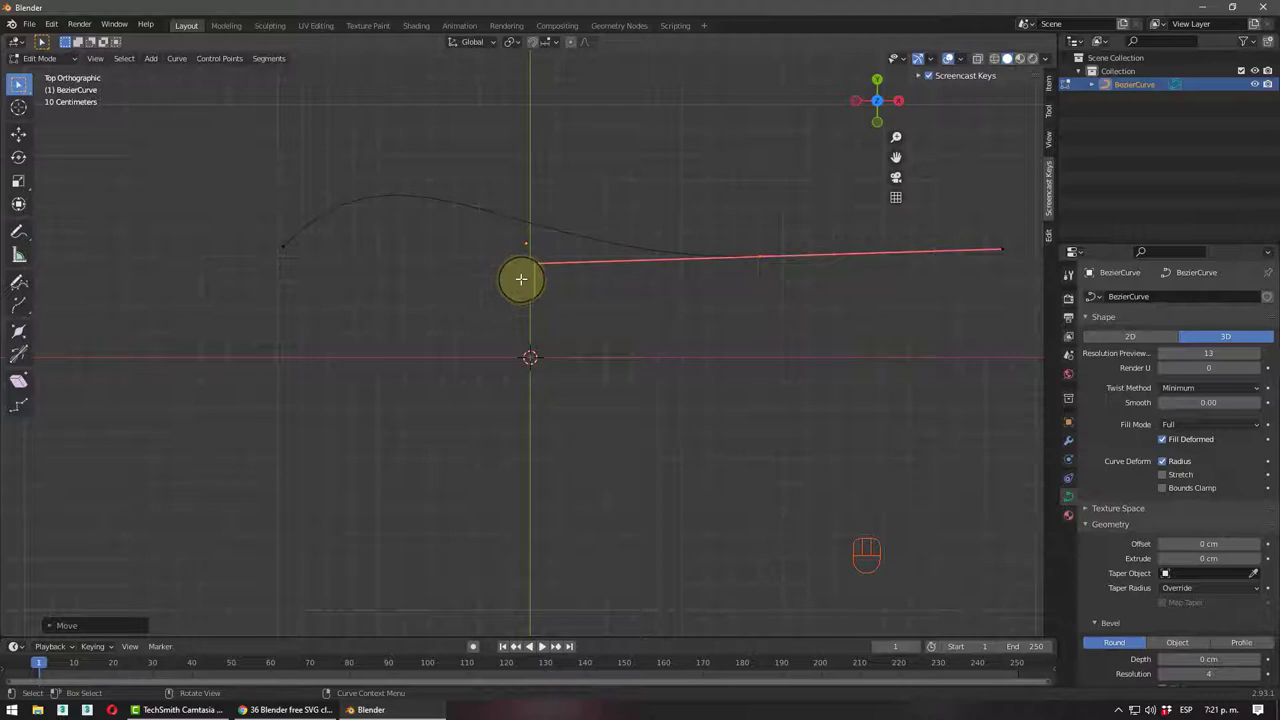
drag(510, 273, 501, 287)
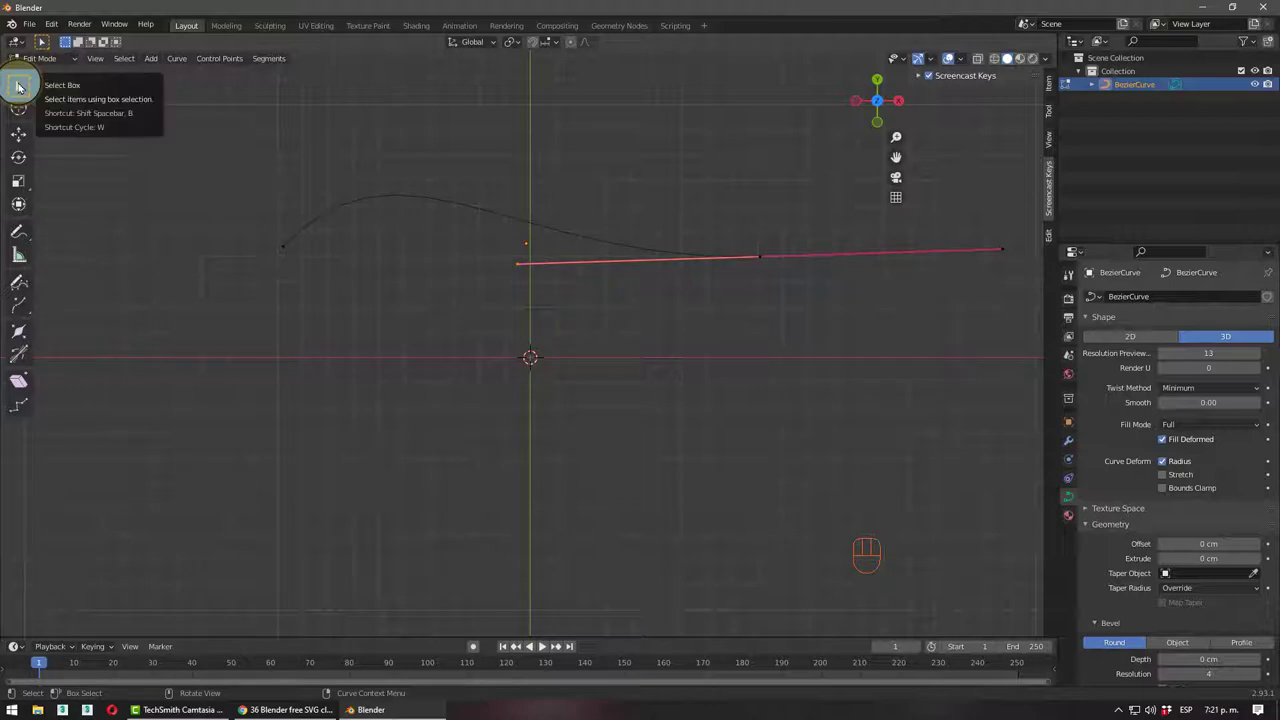
- Shape the points and handles into a smooth symmetrical arch and select its left end
key(w)
key(w)
key(w)
key(w)
key(w)
key(w)
key(w)
key(w)
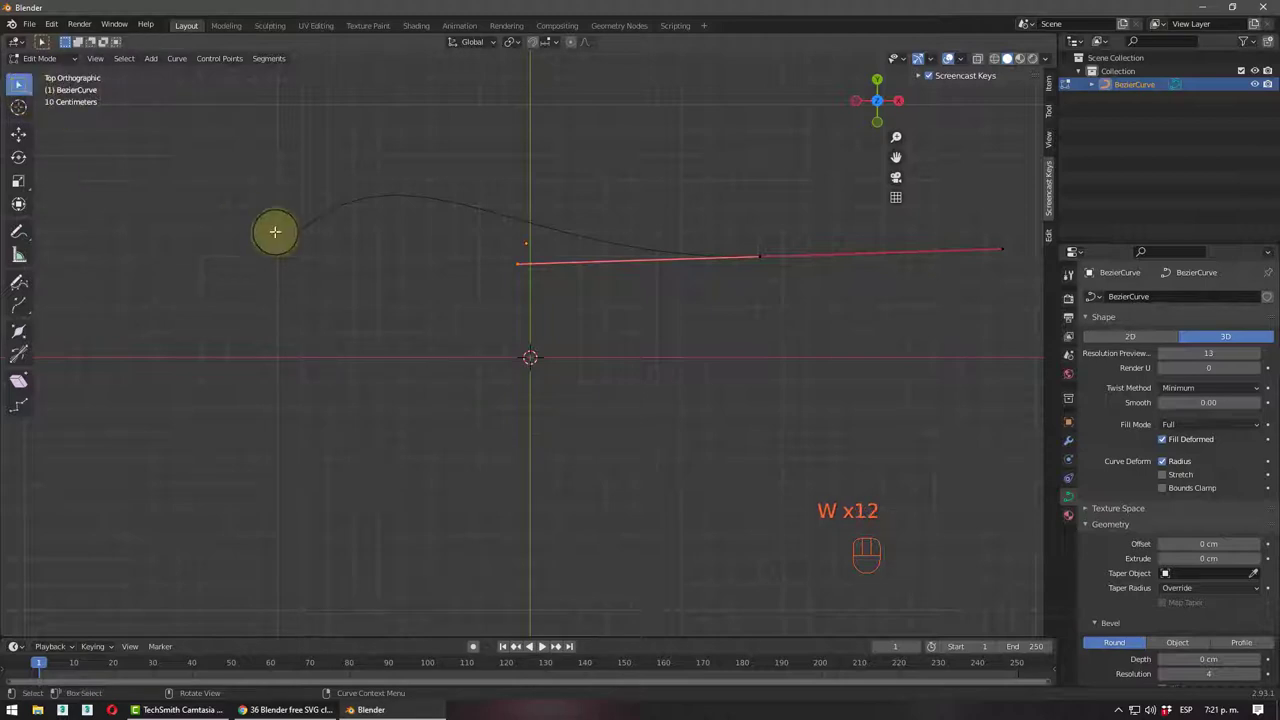
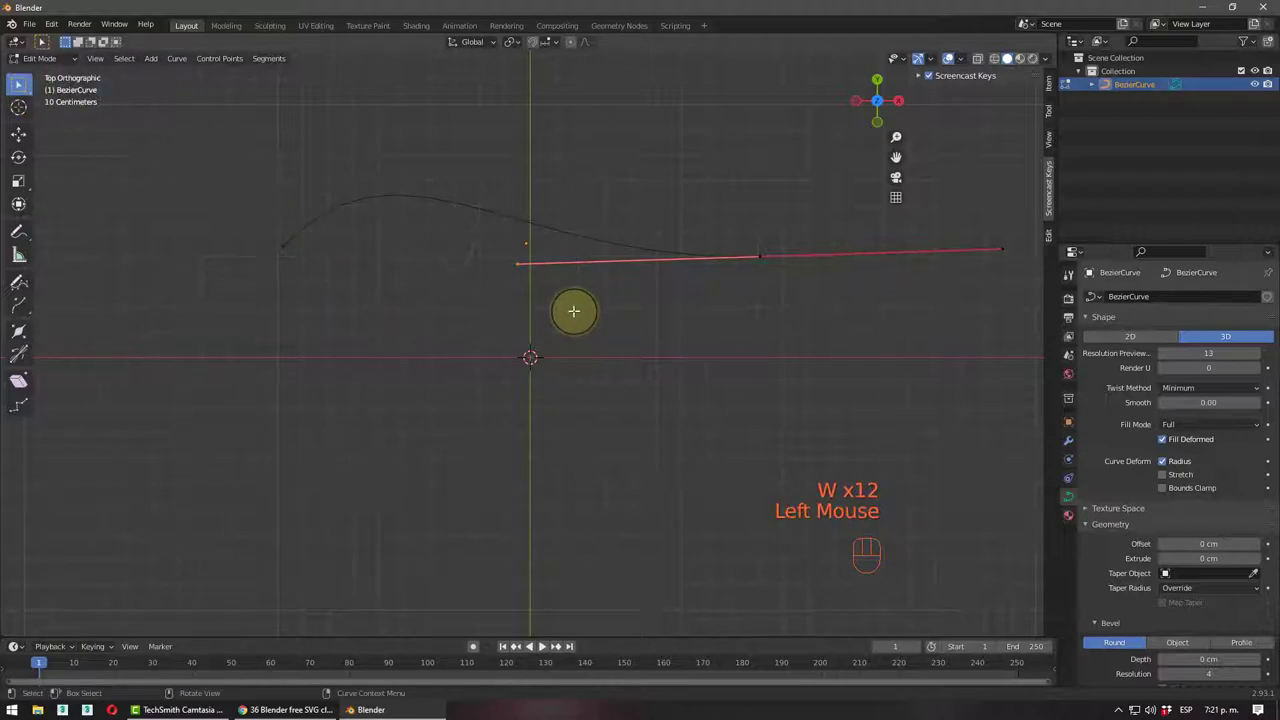
key(g)
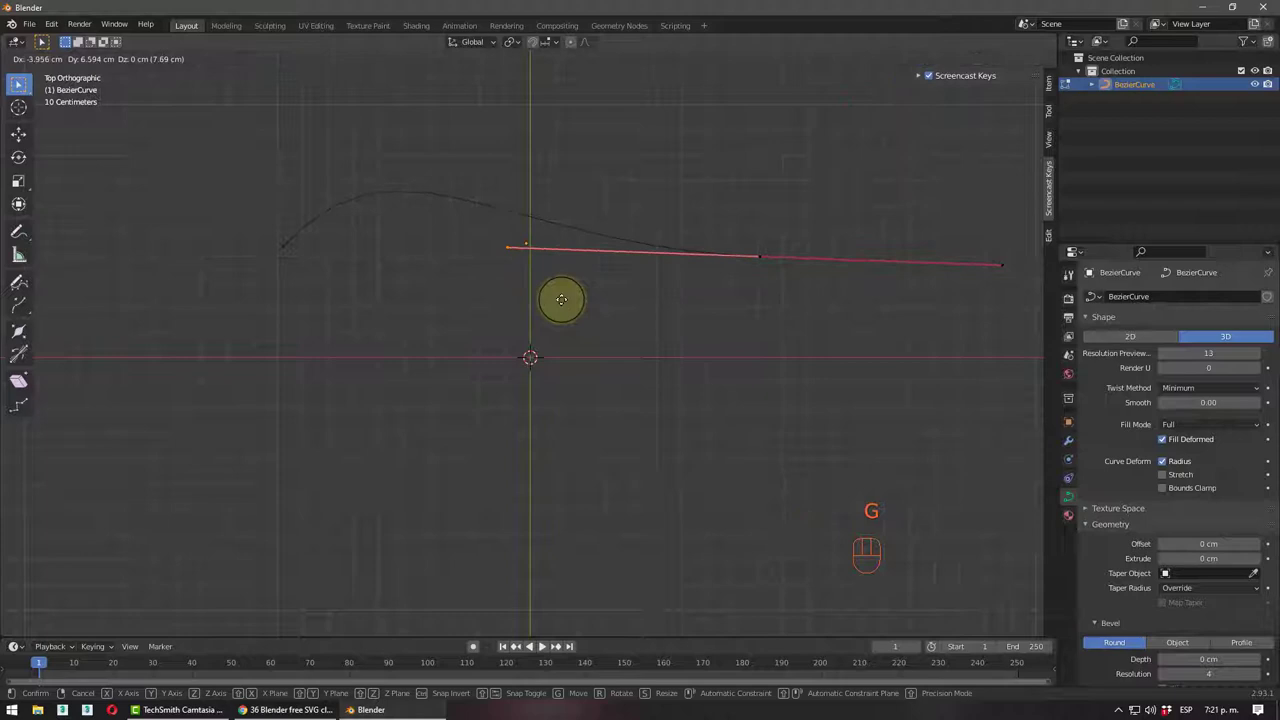
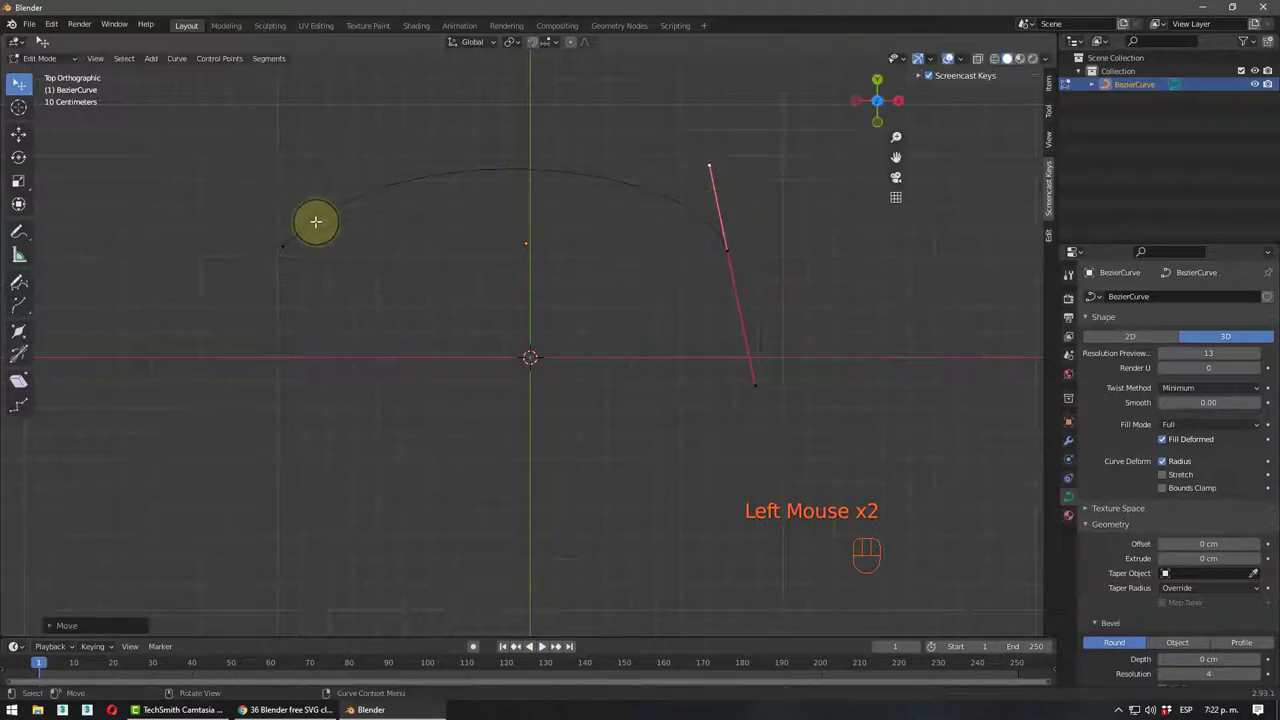
click(278, 242)
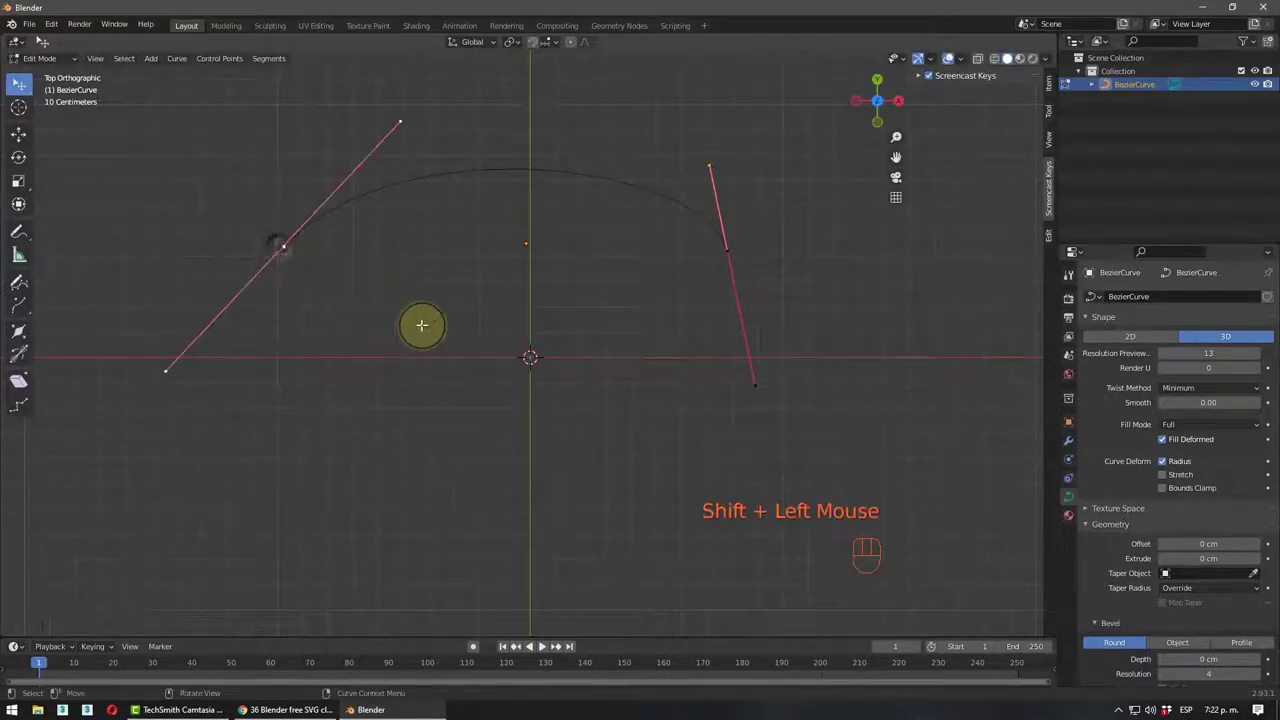
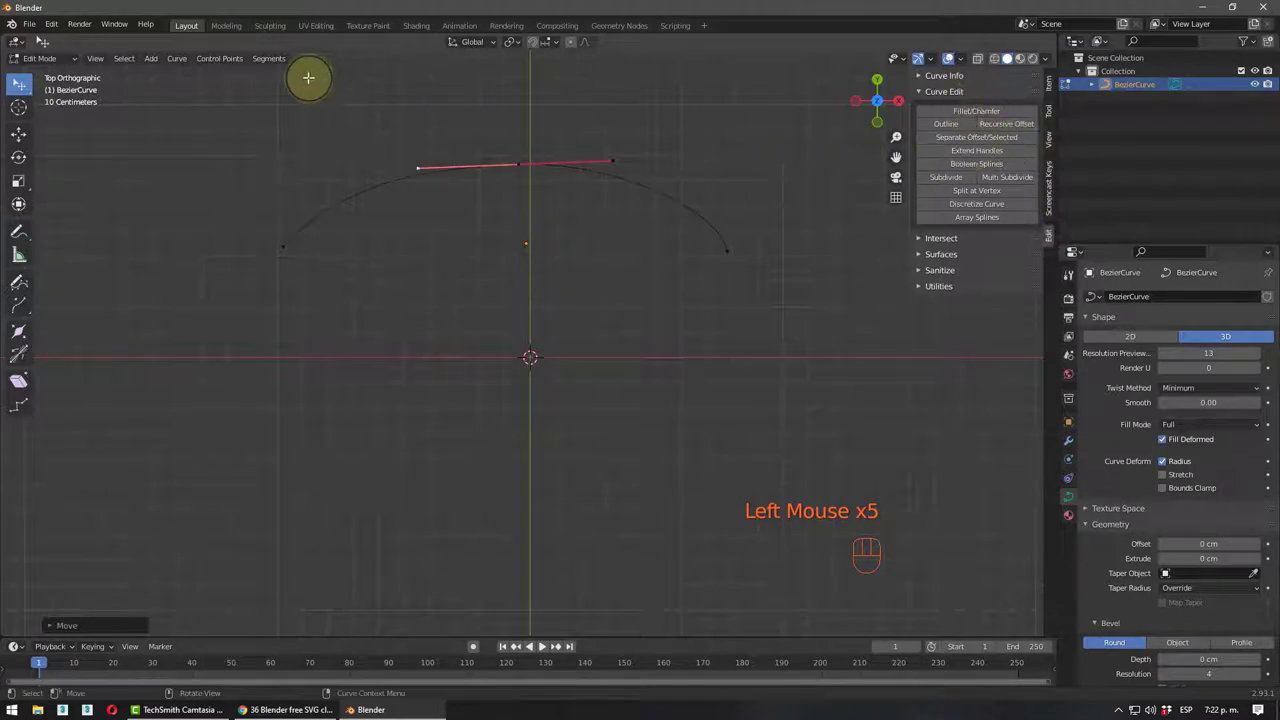
drag(61, 30, 75, 218)
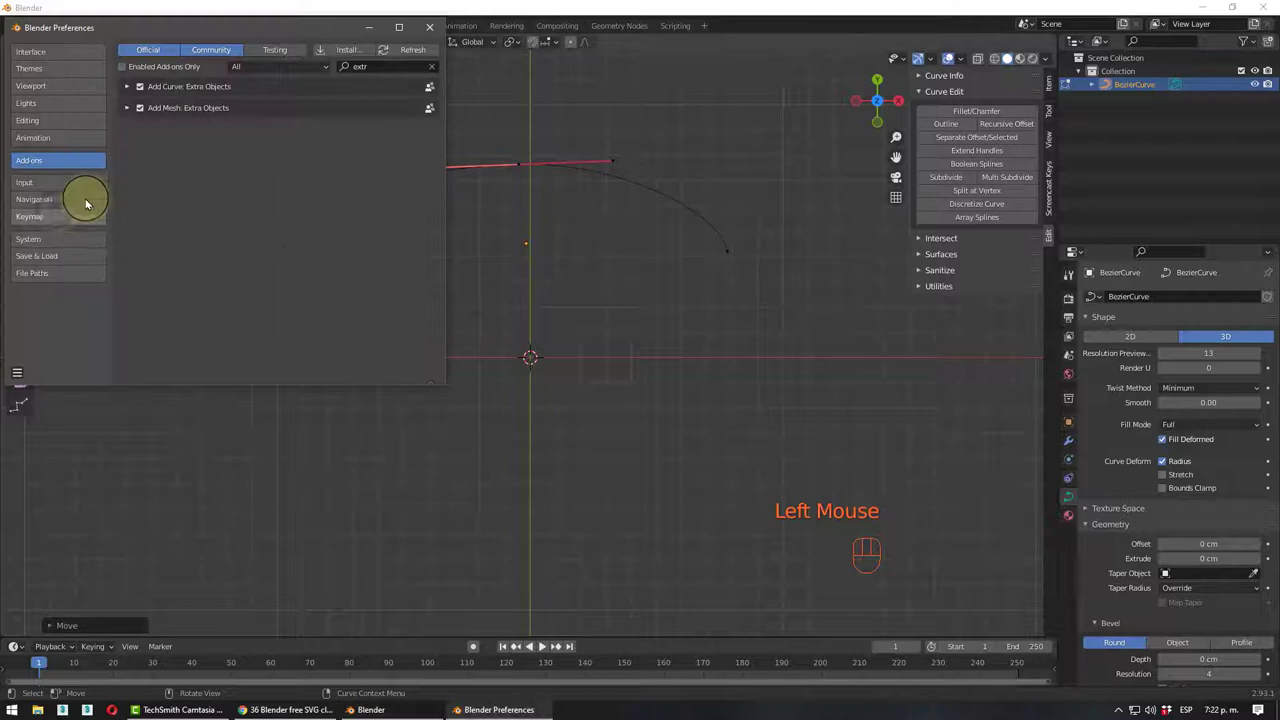
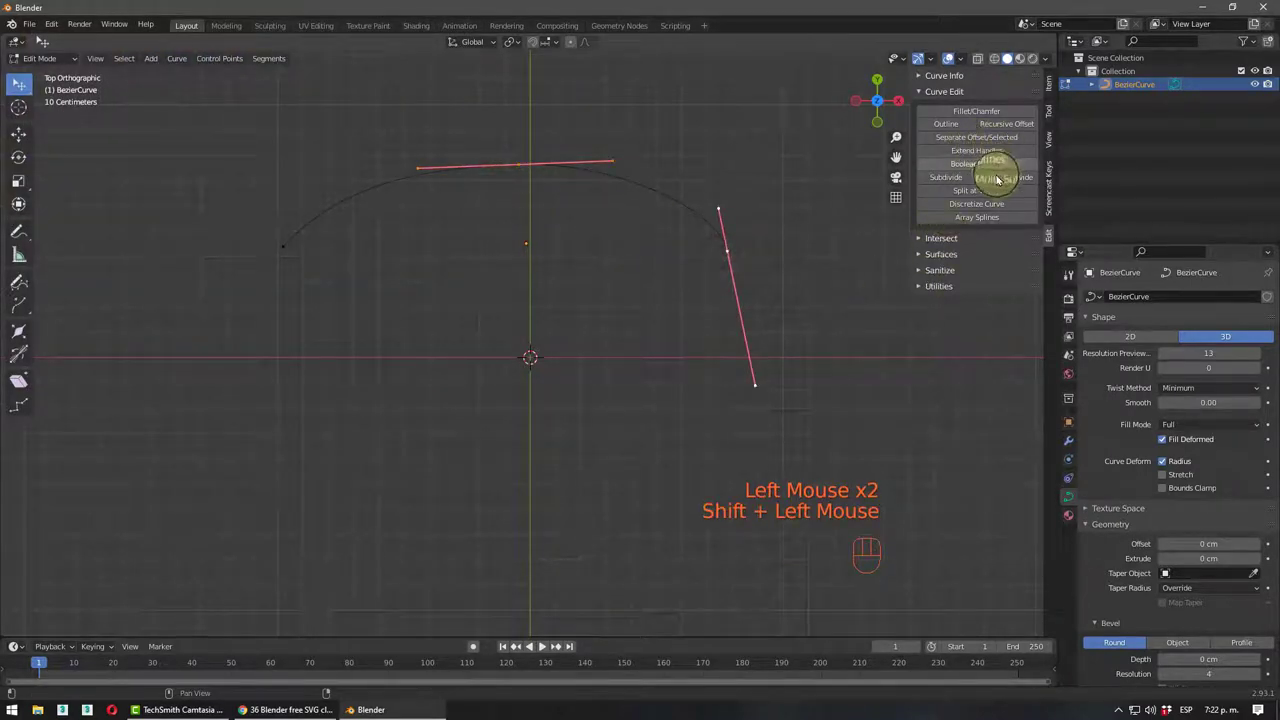
- Multi-subdivide the curve, return to Object Mode and delete it, leaving an empty scene
click(952, 177)
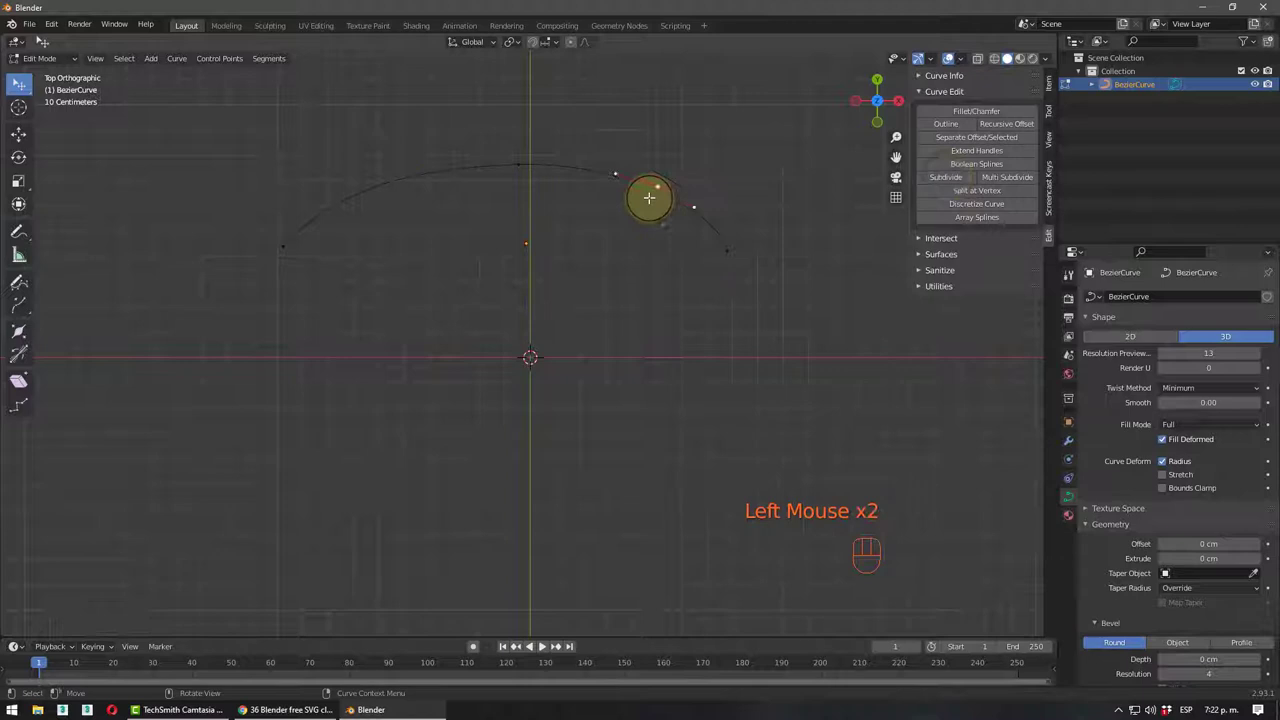
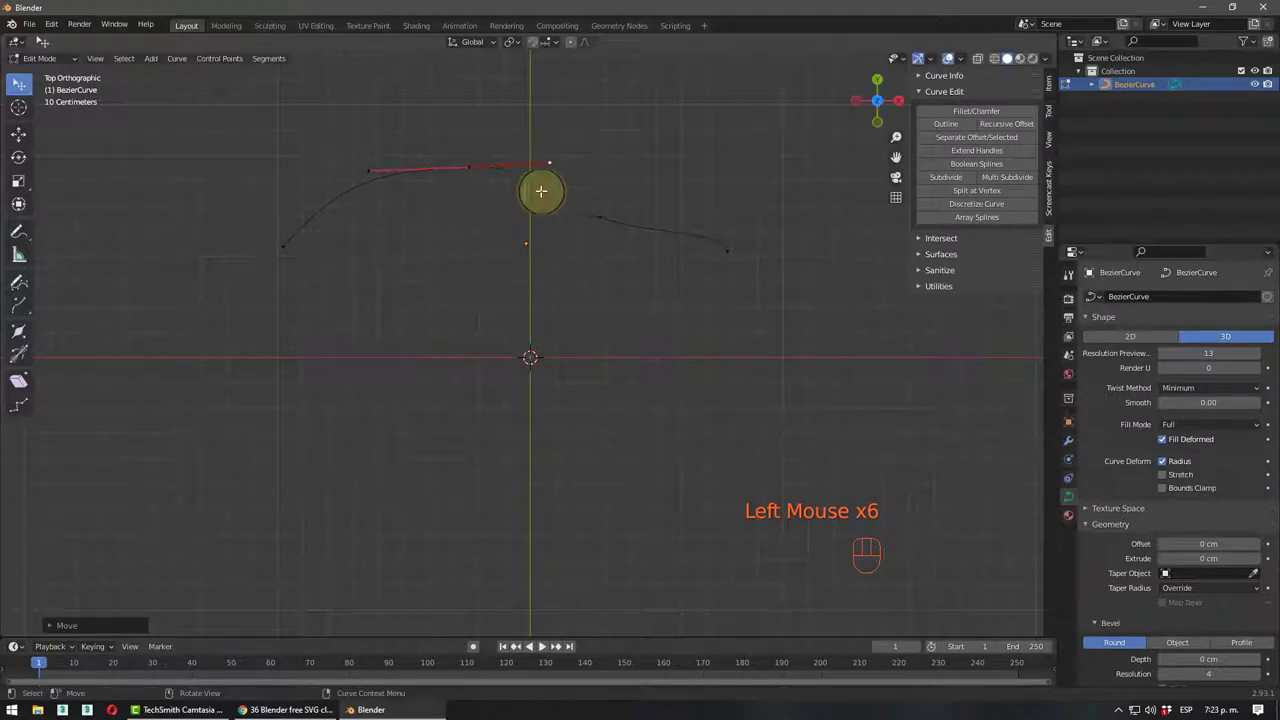
key(Tab)
key(Delete)
scroll(down, 3)
drag(595, 346, 625, 296)
drag(585, 307, 586, 369)
drag(642, 357, 580, 346)
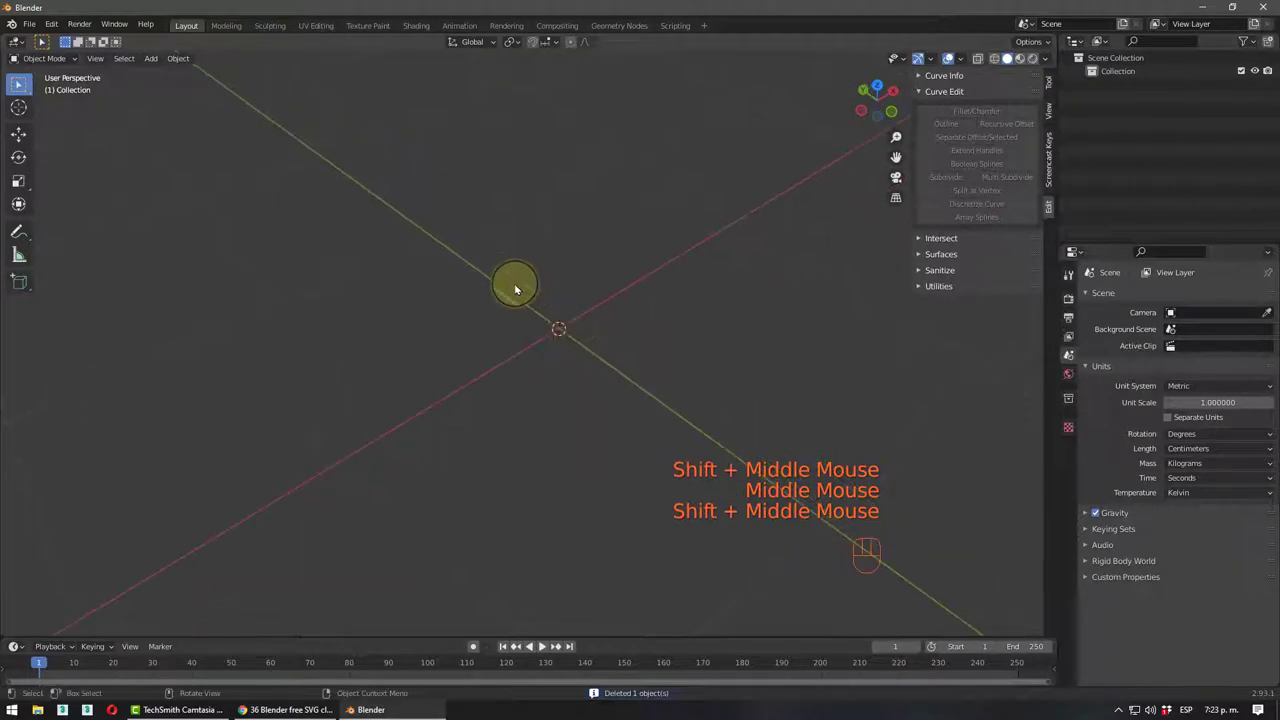
- Bring up the Shift+A add menu to insert a 185 by 88 cm rectangle curve
key(shift+a)
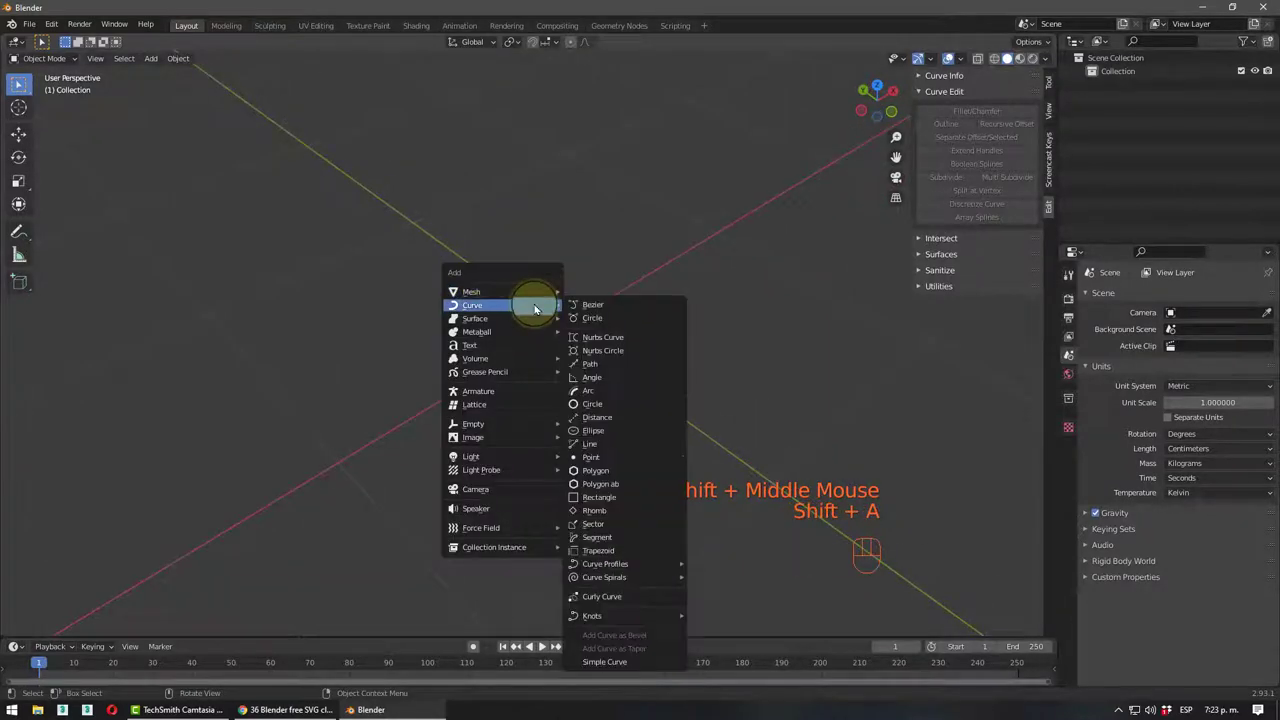
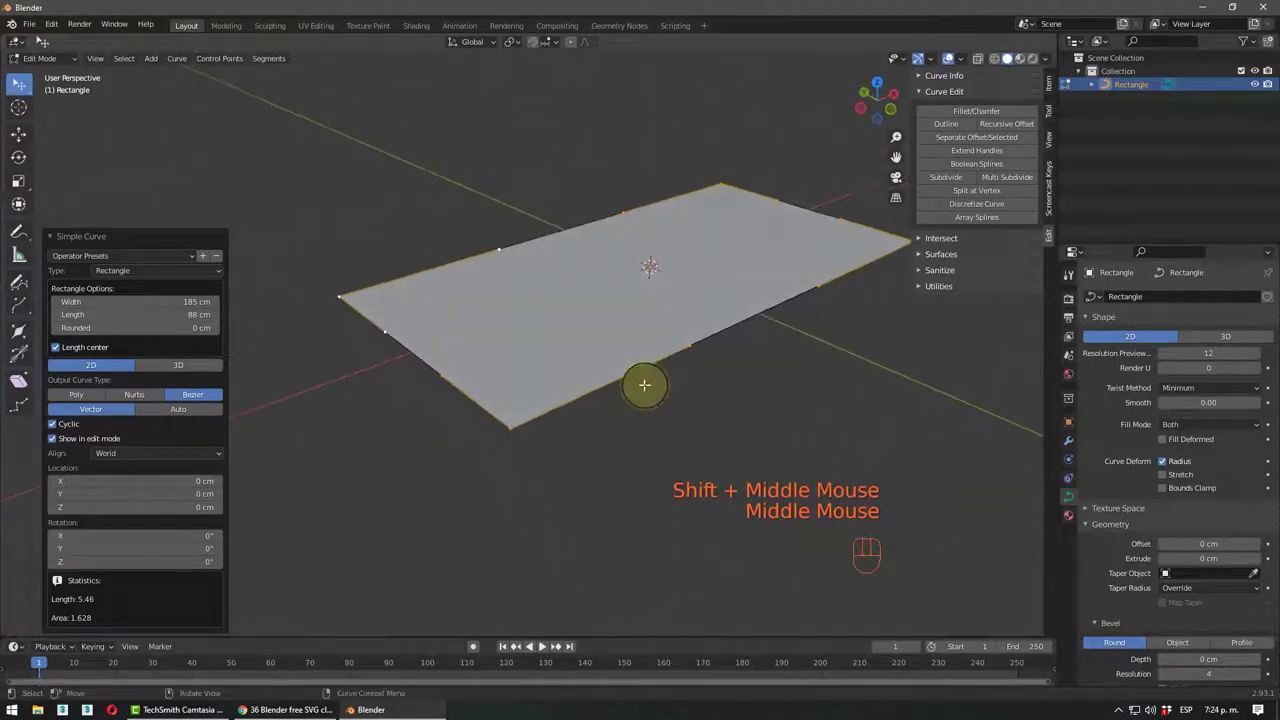
- Orbit around the rectangle and pick the Move gizmo to shift a corner point
middle_click(638, 380)
middle_click(647, 365)
middle_click(614, 375)
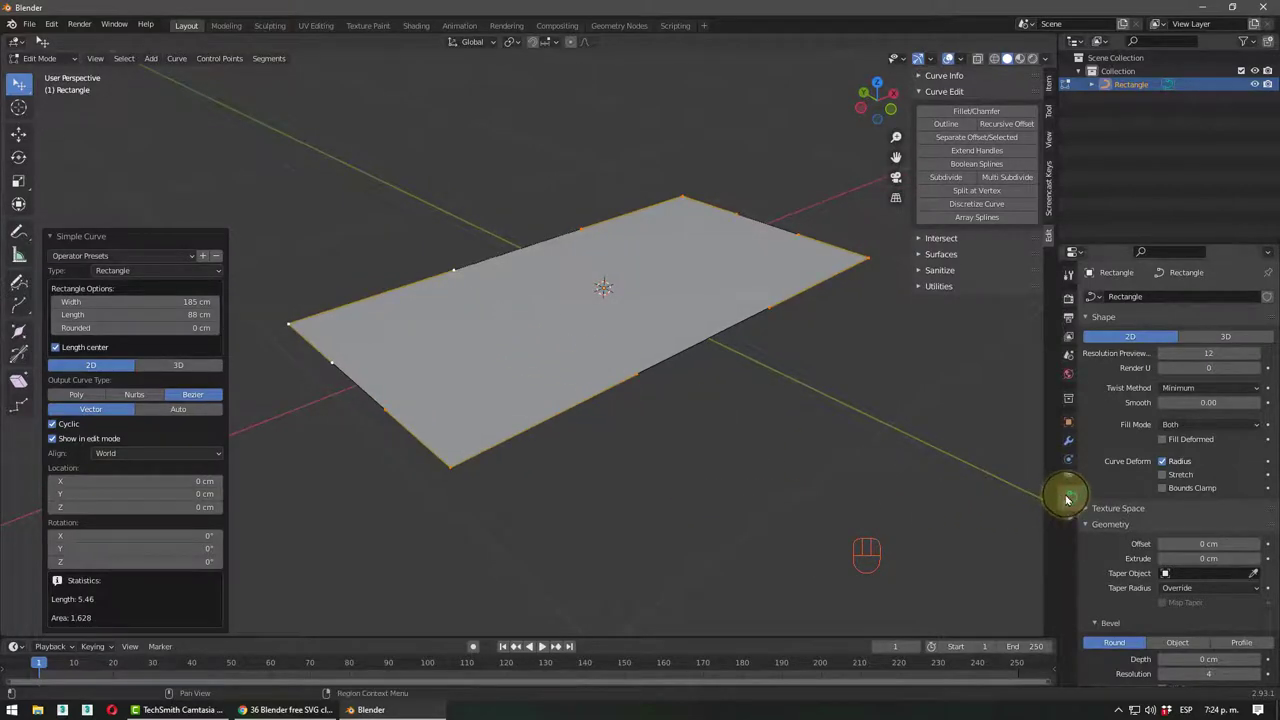
scroll(down, 3)
scroll(up, 3)
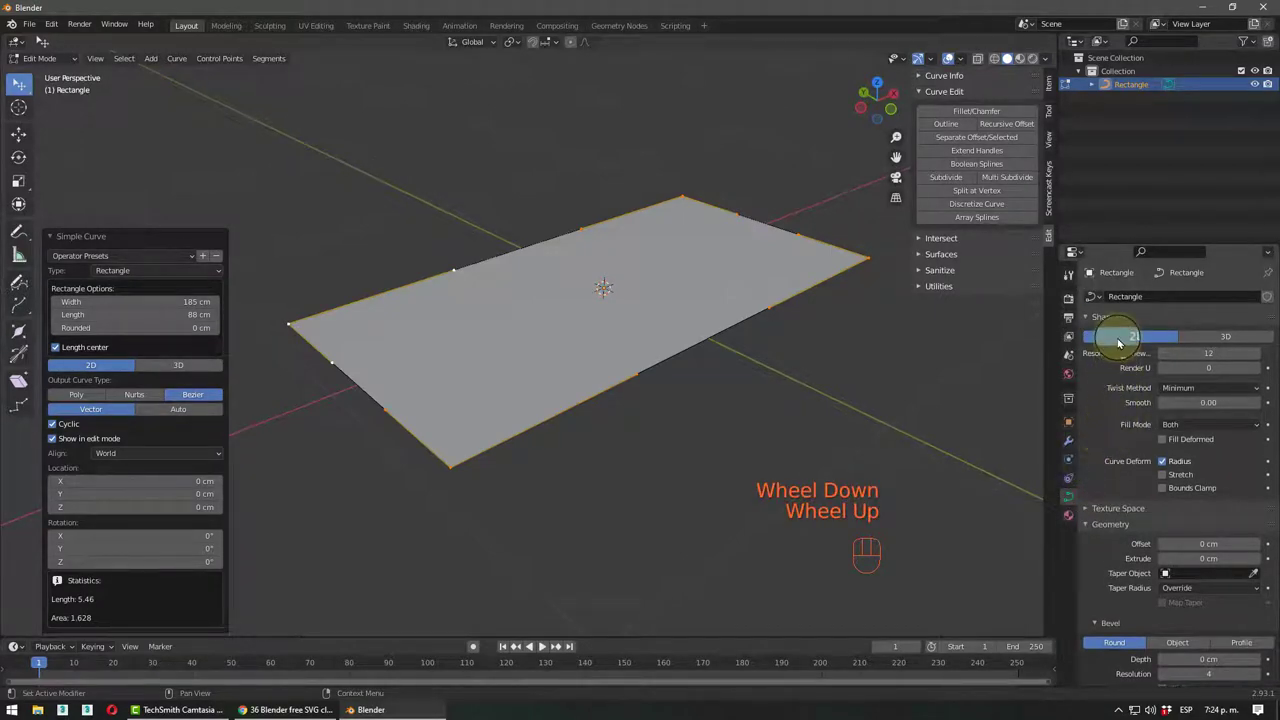
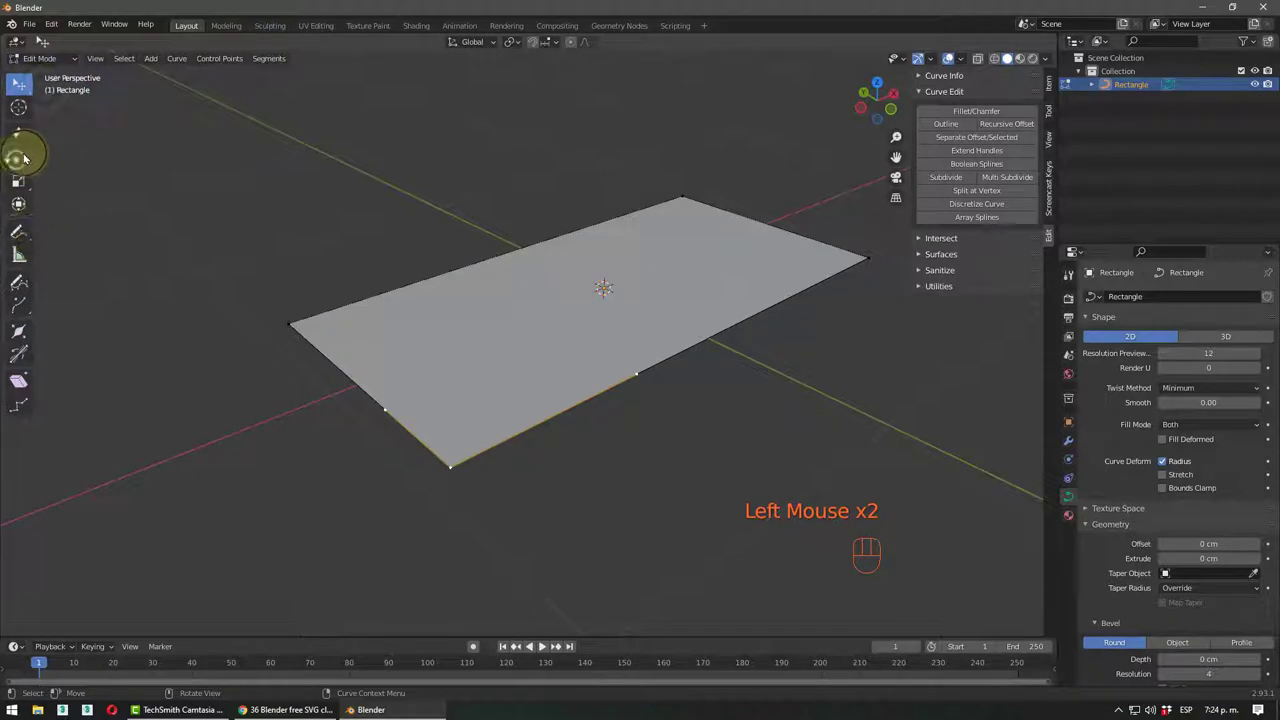
click(27, 137)
middle_click(343, 380)
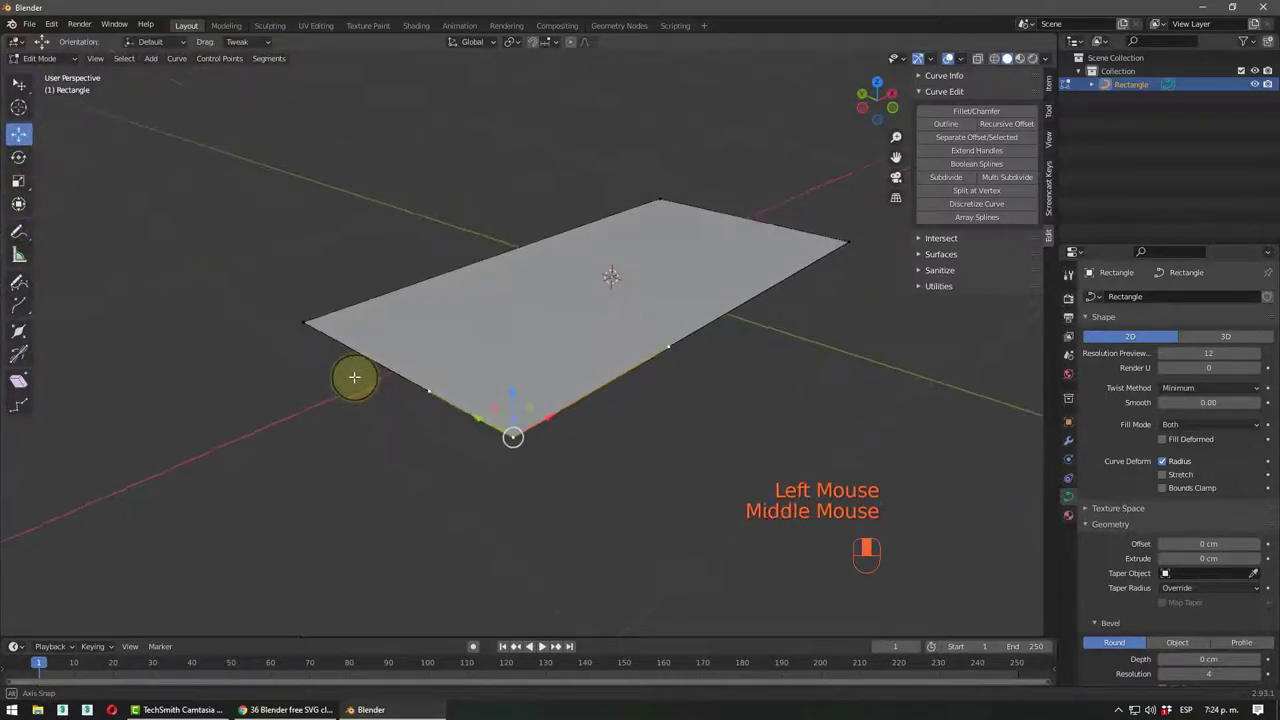
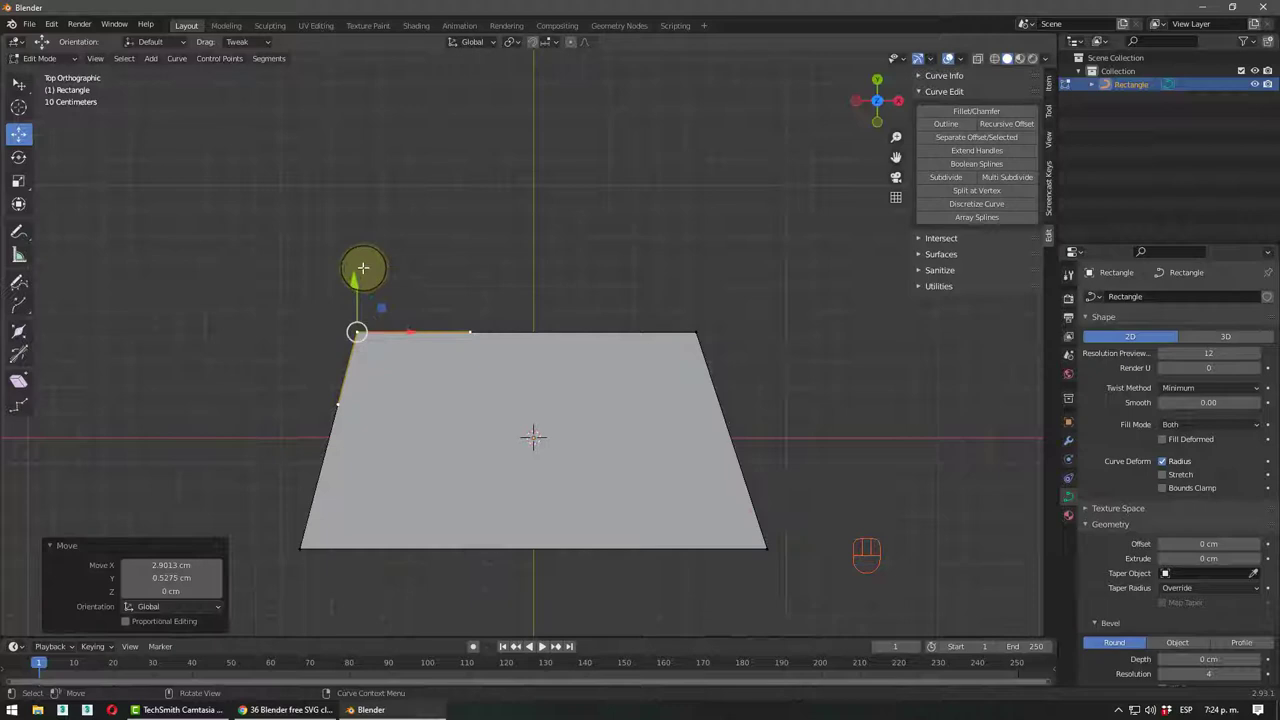
- Bring up the Shift+A curve menu to add a rounded 3D rectangle
key(shift+a)
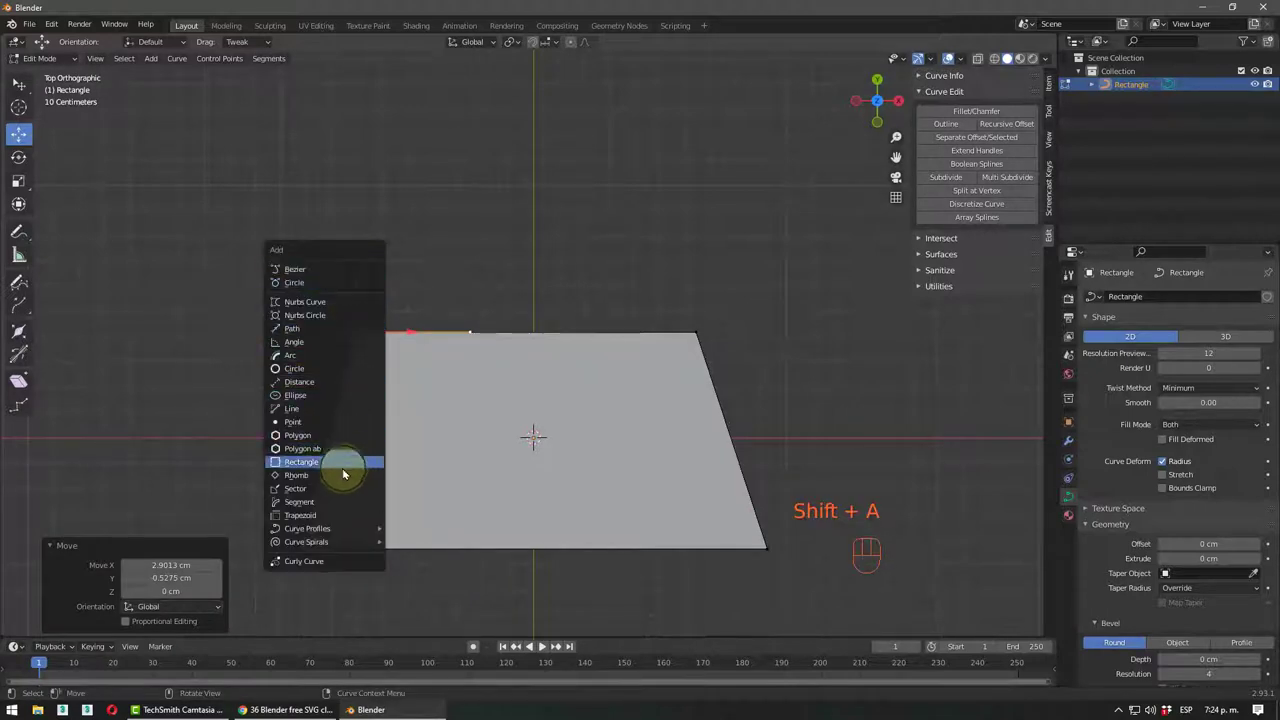
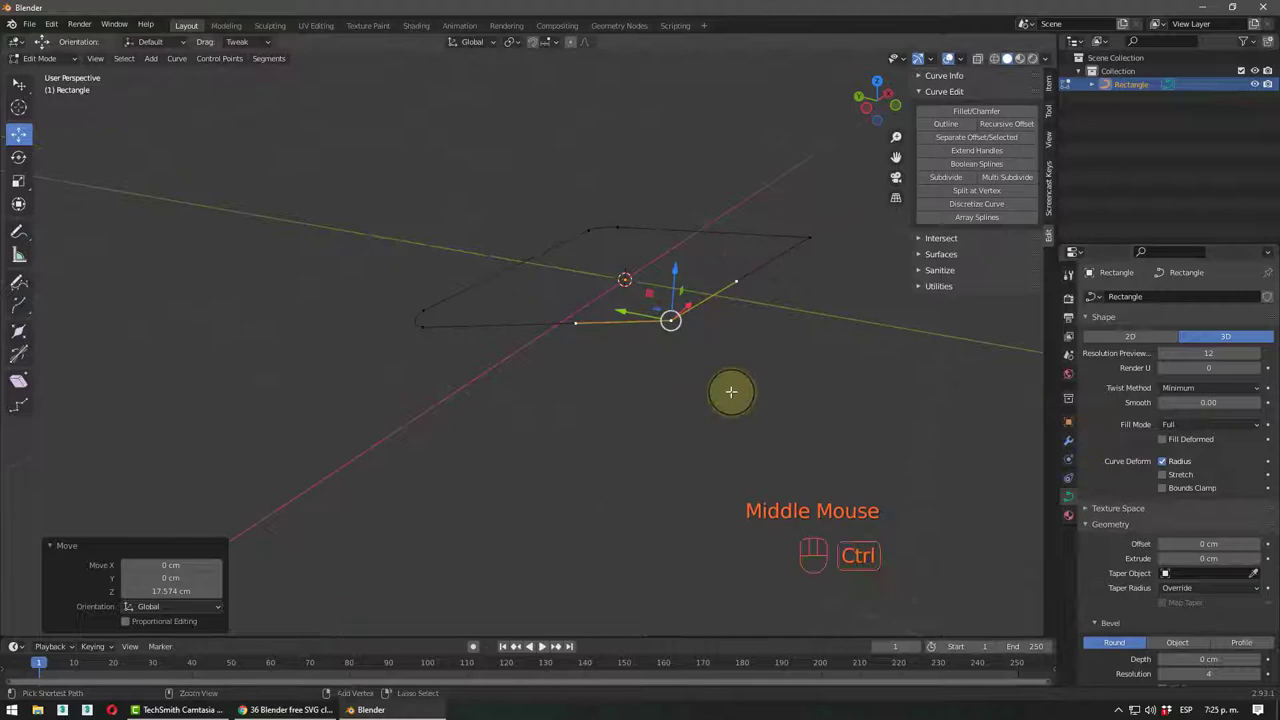
- Undo the last edits and switch the frame curve from 3D to a flat 2D shape
key(ctrl+z)
key(ctrl+z)
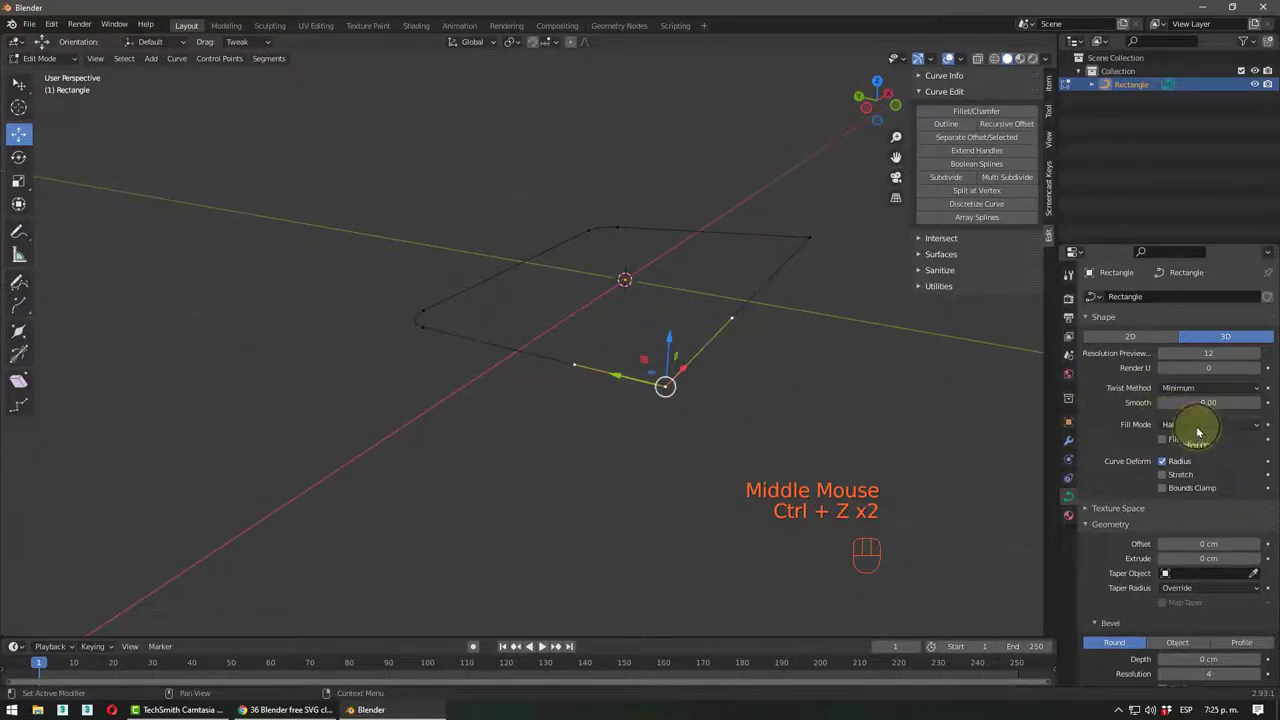
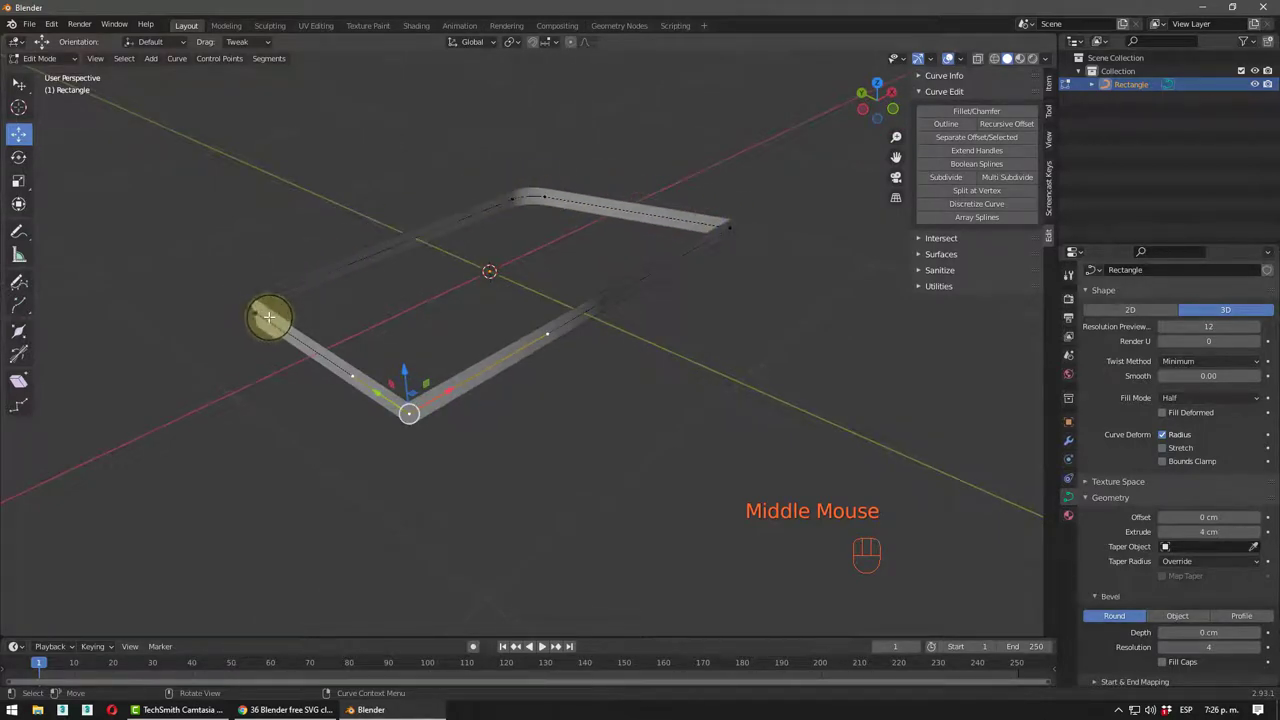
middle_click(595, 335)
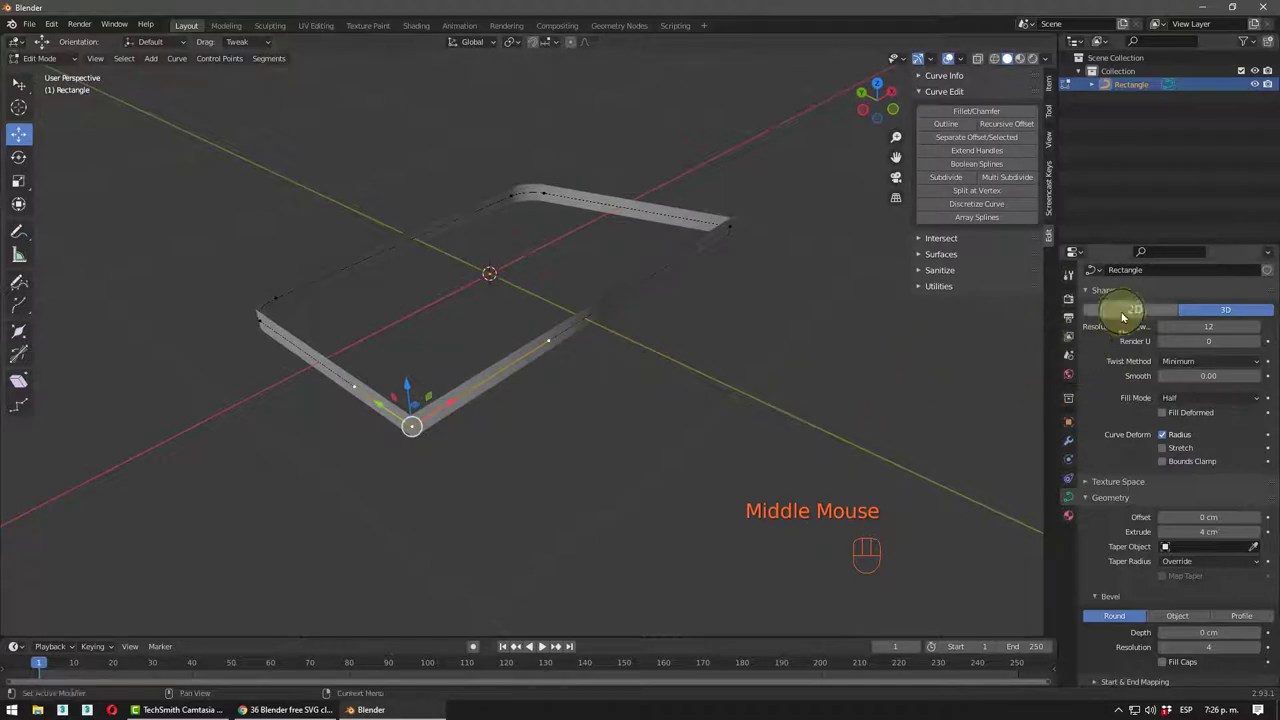
click(1124, 317)
middle_click(568, 366)
scroll(up, 3)
scroll(down, 3)
drag(525, 387, 475, 403)
- Leave point editing and delete the rounded rectangle curve, leaving the scene empty
key(Tab)
scroll(down, 3)
drag(552, 370, 487, 384)
key(Delete)
key(End)
scroll(down, 3)
middle_click(653, 380)
middle_click(464, 432)
middle_click(479, 426)
drag(508, 416, 540, 446)
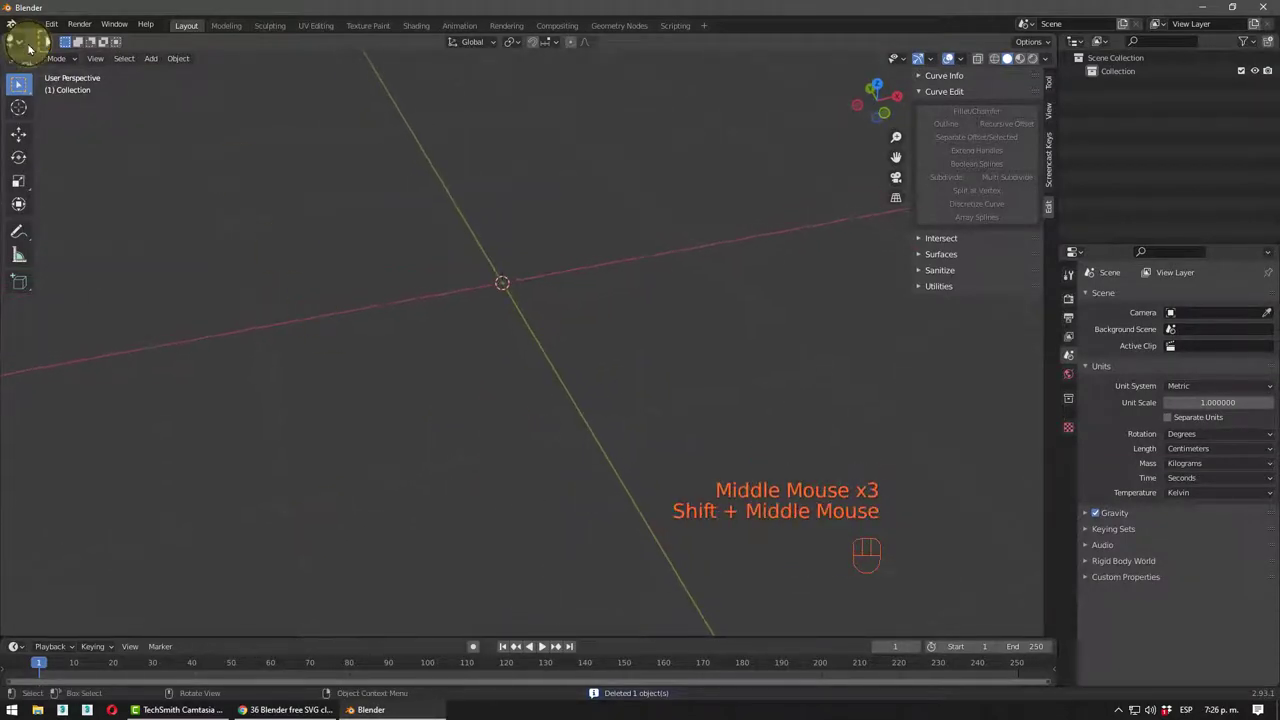
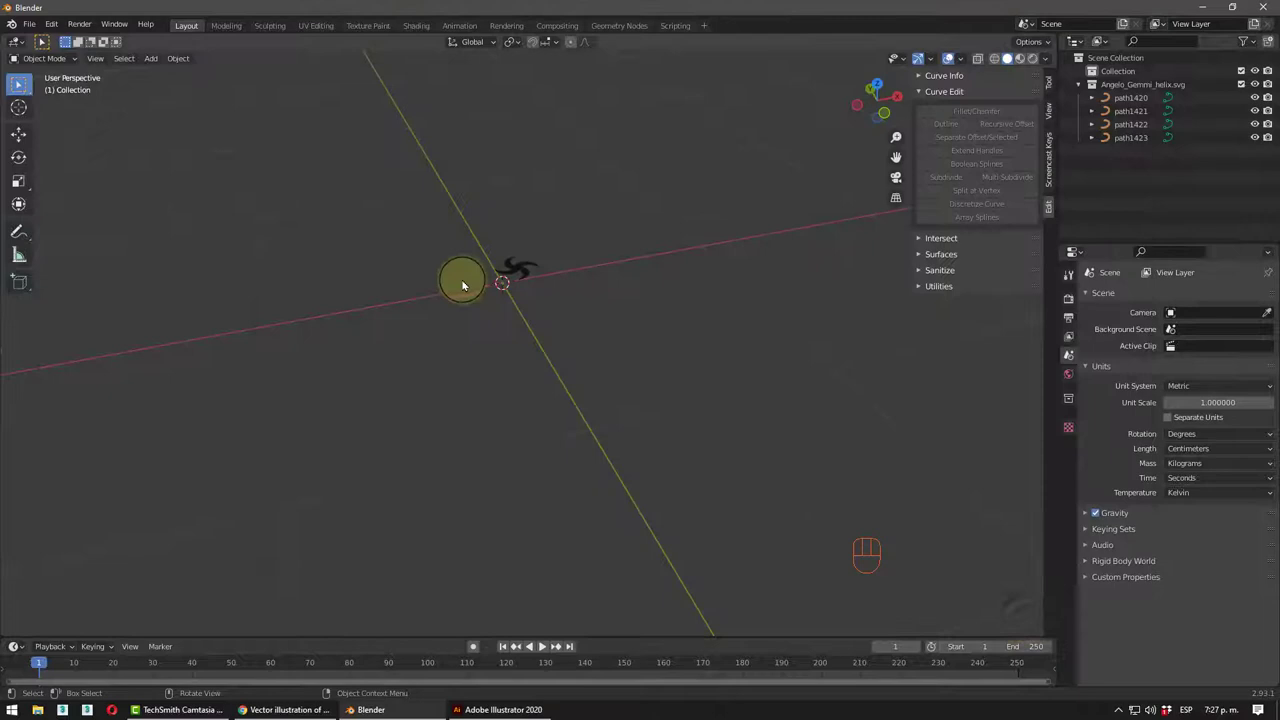
drag(492, 292, 515, 292)
scroll(up, 3)
middle_click(509, 218)
drag(571, 306, 629, 308)
scroll(up, 3)
drag(764, 364, 620, 328)
click(623, 284)
scroll(down, 3)
click(611, 414)
click(520, 406)
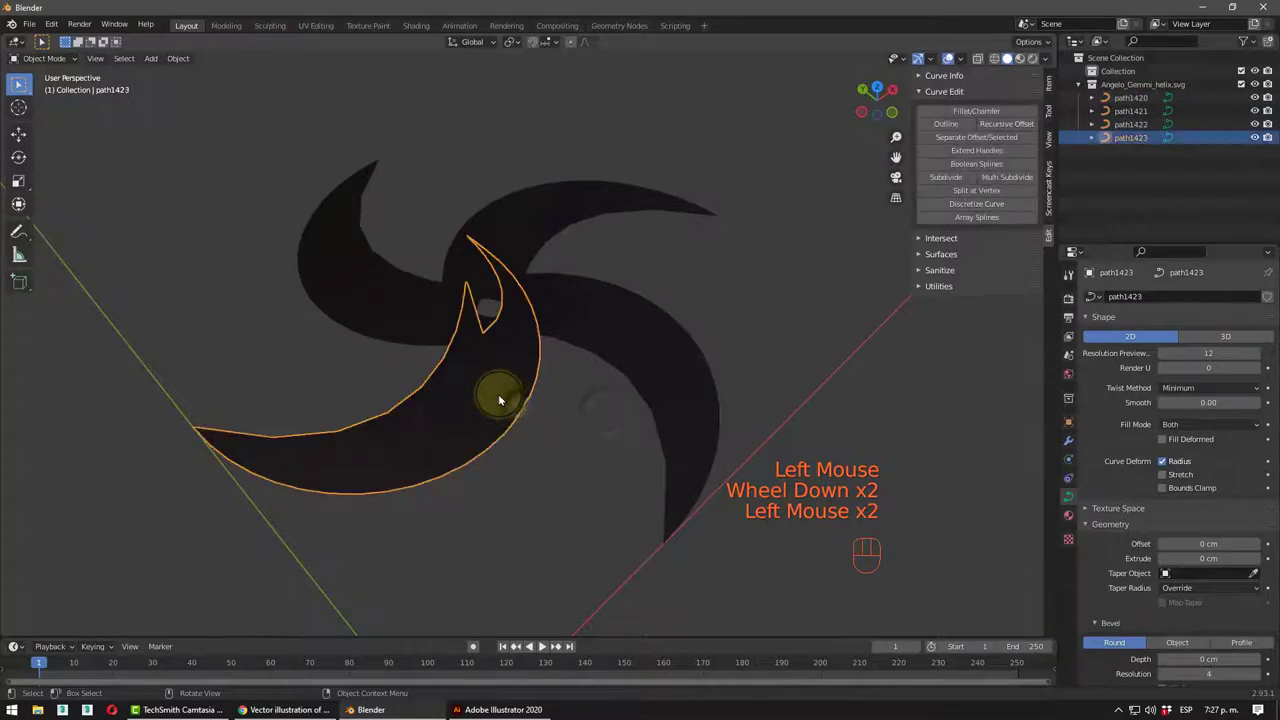
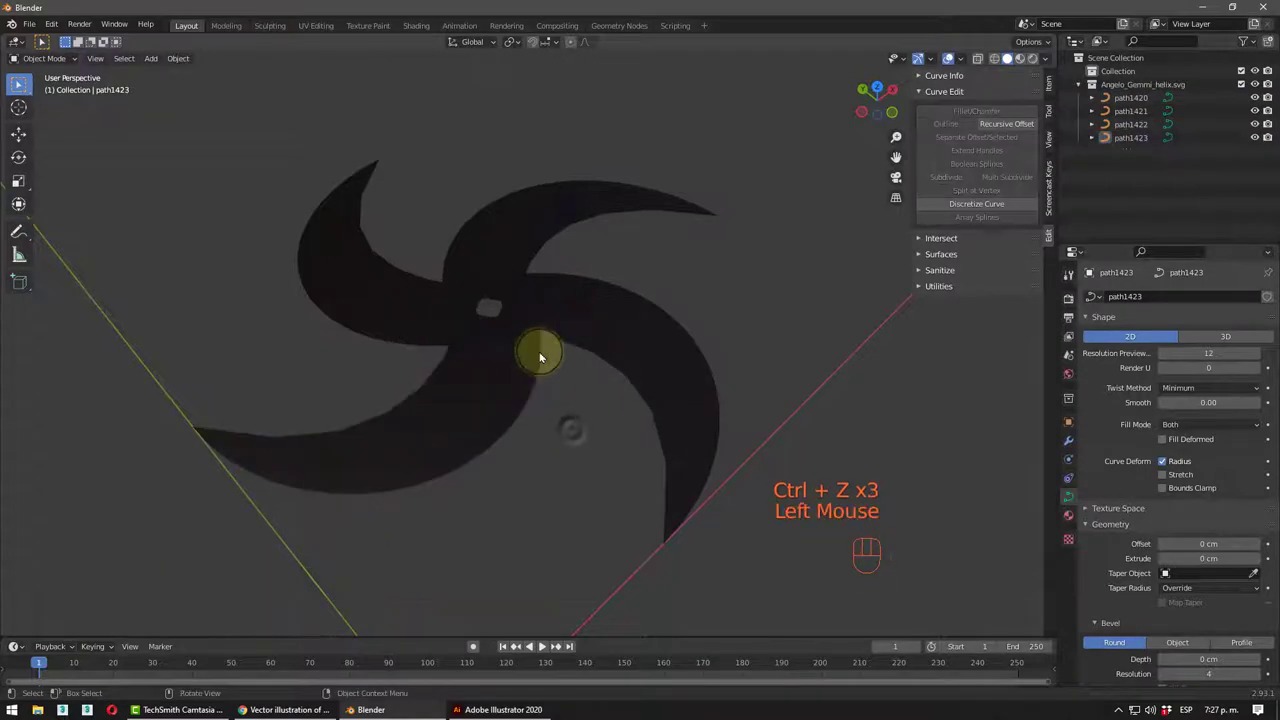
click(527, 374)
click(637, 338)
drag(554, 227, 371, 296)
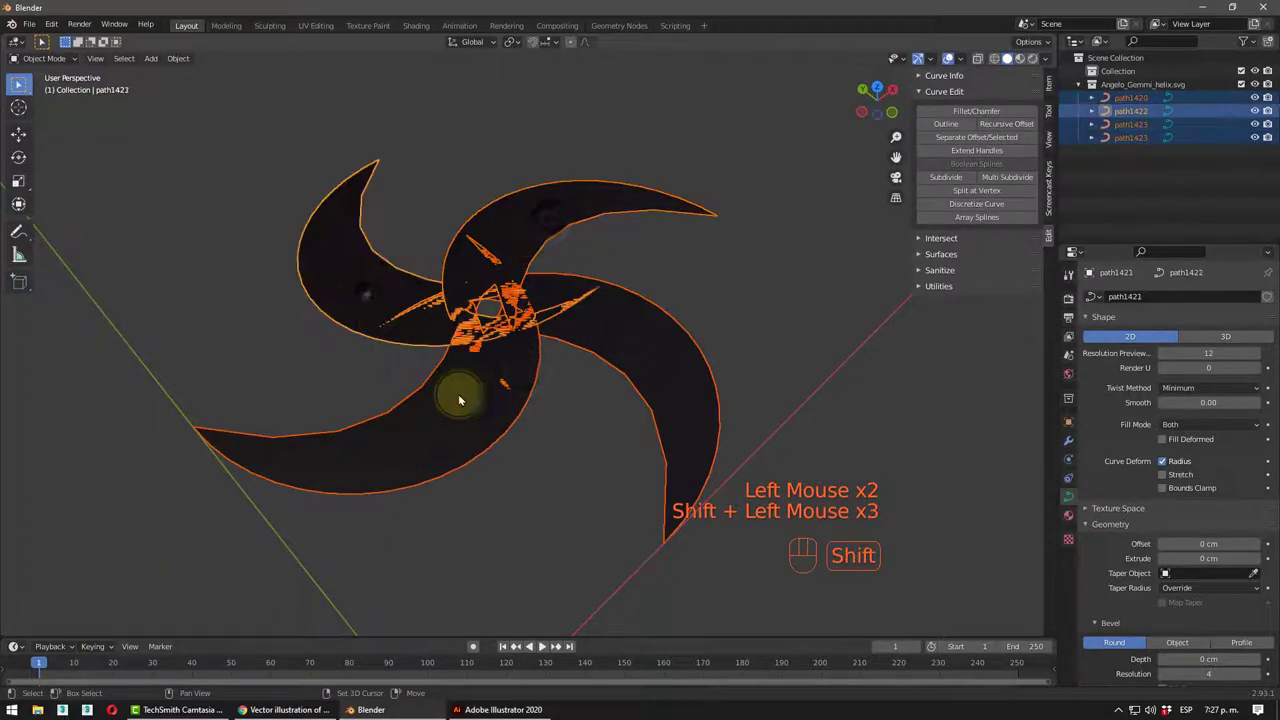
key(ctrl+j)
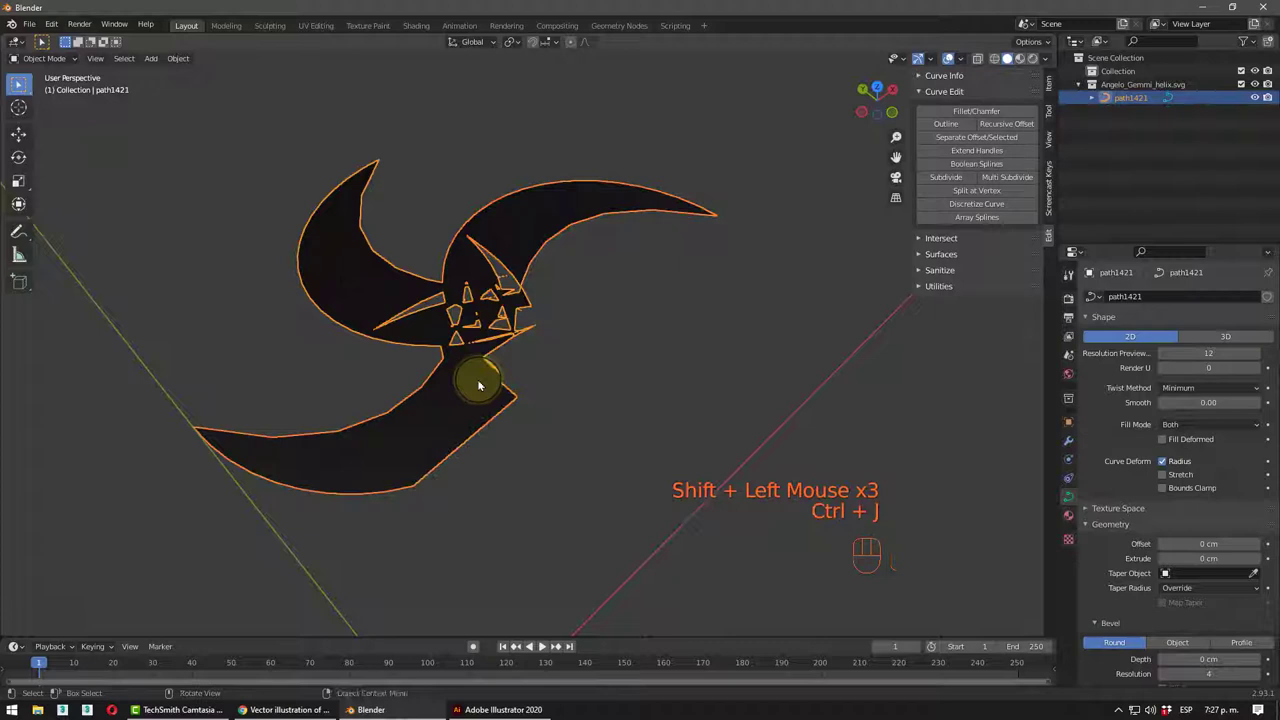
drag(541, 294, 567, 306)
key(ctrl+z)
key(ctrl+z)
click(643, 359)
click(562, 337)
click(649, 266)
key(ctrl+j)
drag(629, 334, 575, 275)
click(581, 236)
click(551, 182)
key(ctrl+j)
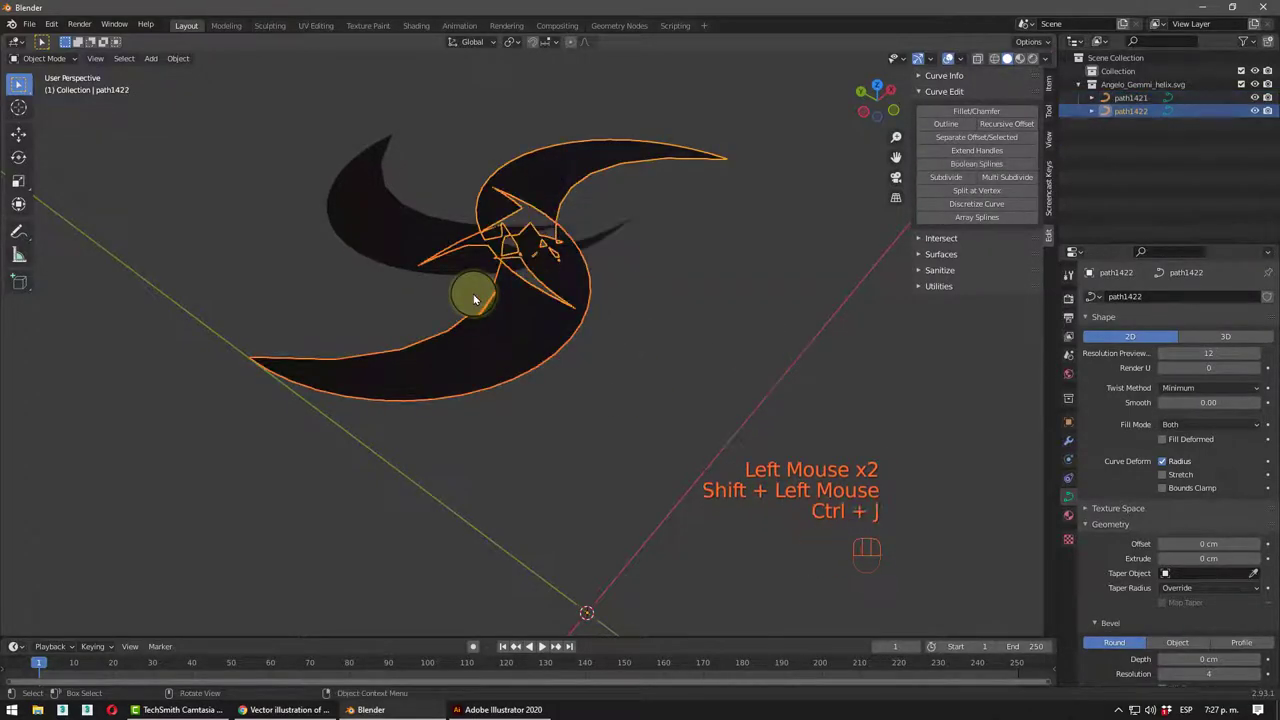
middle_click(554, 300)
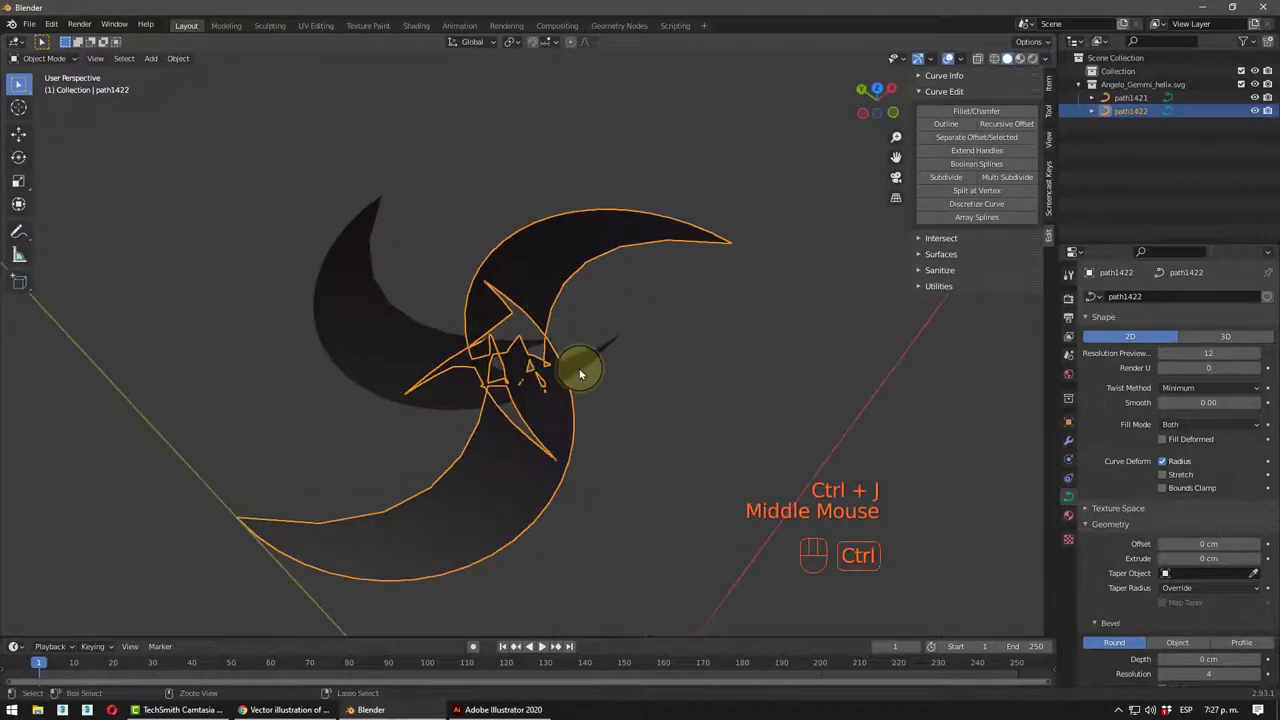
key(ctrl+z)
key(ctrl+z)
key(ctrl+z)
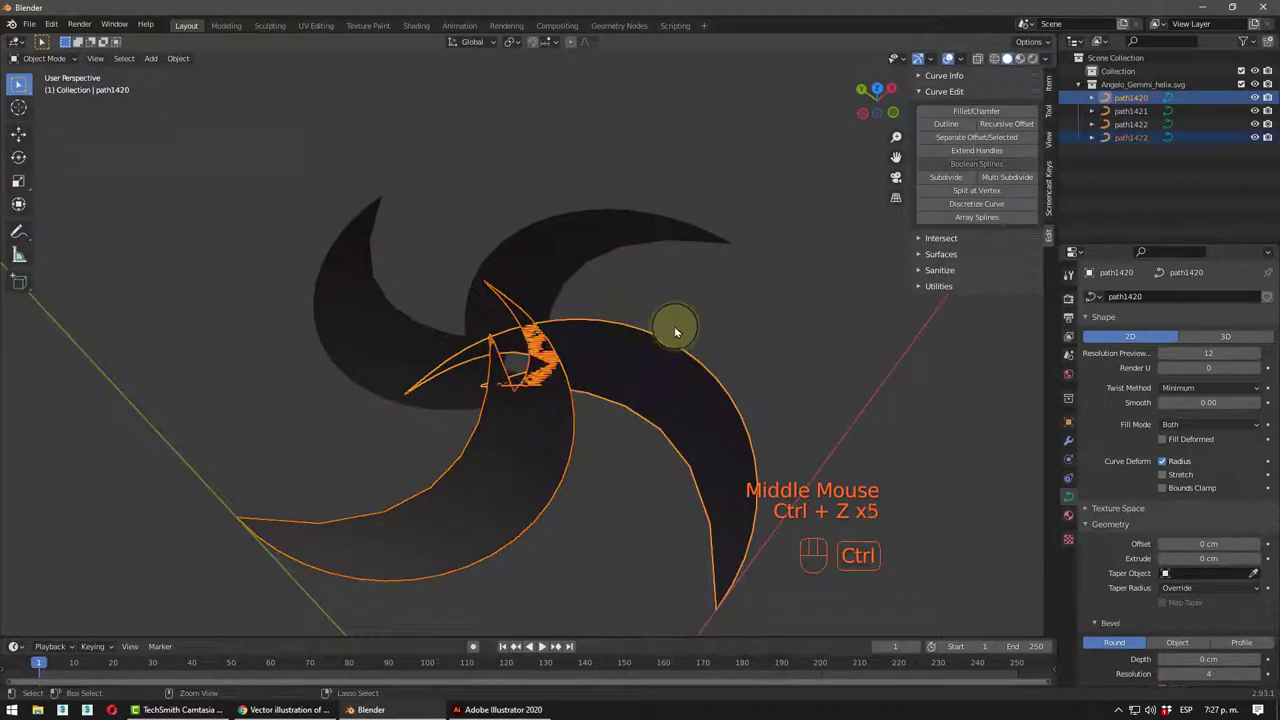
- Select the path1422 swirl blade and isolate it in Local View
click(717, 306)
click(543, 258)
drag(551, 336, 545, 314)
drag(557, 352, 559, 316)
key(KP_Divide)
key(KP_Divide)
key(KP_Decimal)
- Toggle between the whole swirl and the isolated path1422 blade, ending with the blade alone
scroll(up, 3)
drag(485, 407, 396, 393)
scroll(up, 3)
middle_click(500, 330)
key(KP_Divide)
scroll(up, 3)
scroll(up, 3)
middle_click(571, 382)
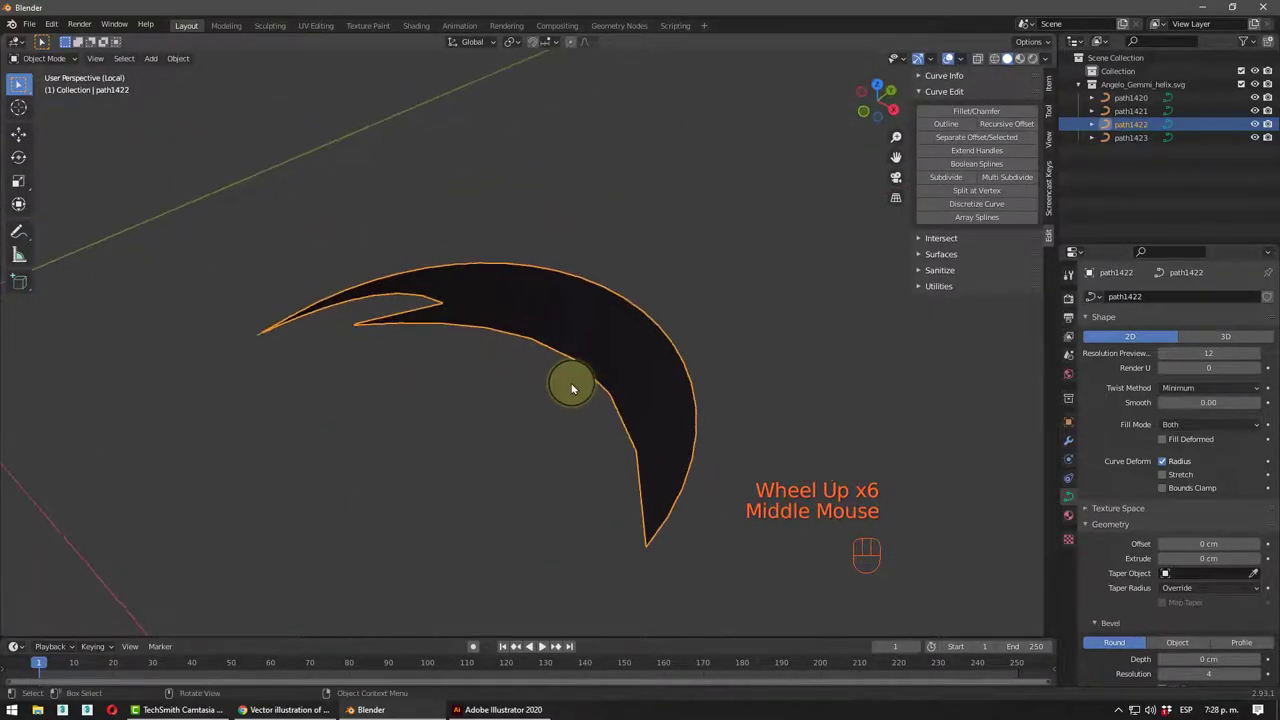
key(KP_Decimal)
scroll(up, 3)
key(KP_Divide)
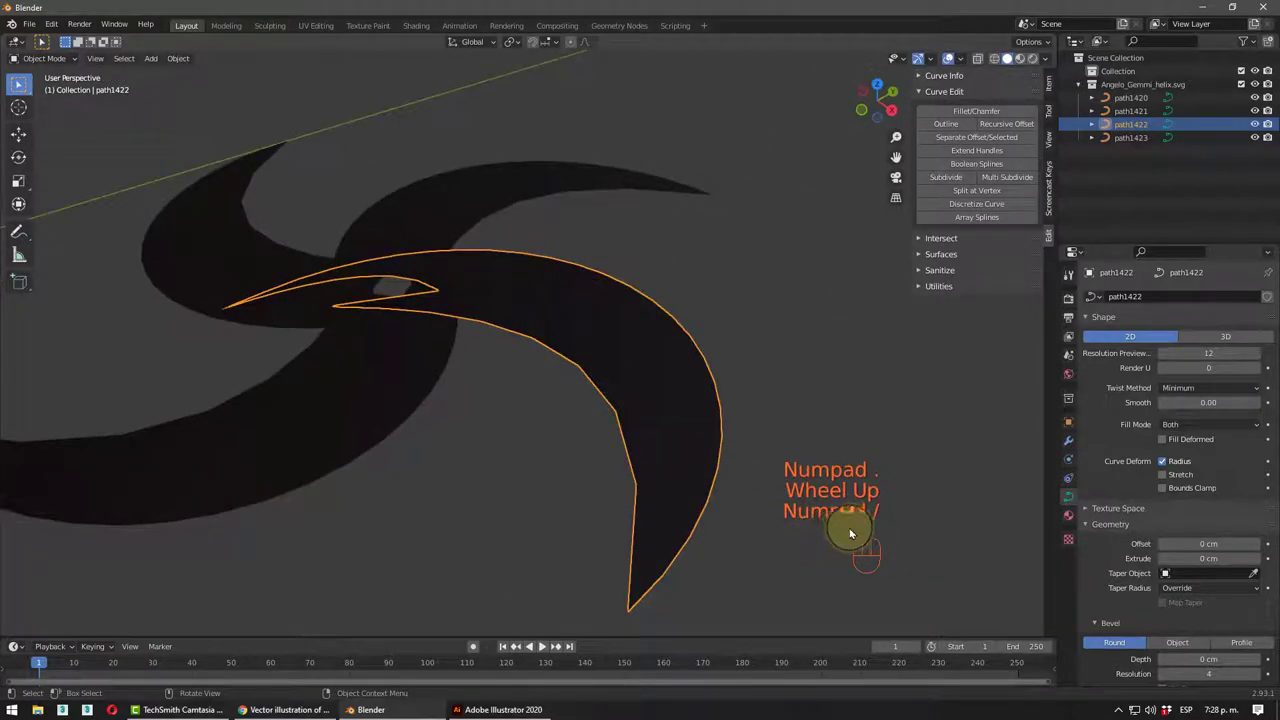
key(KP_Decimal)
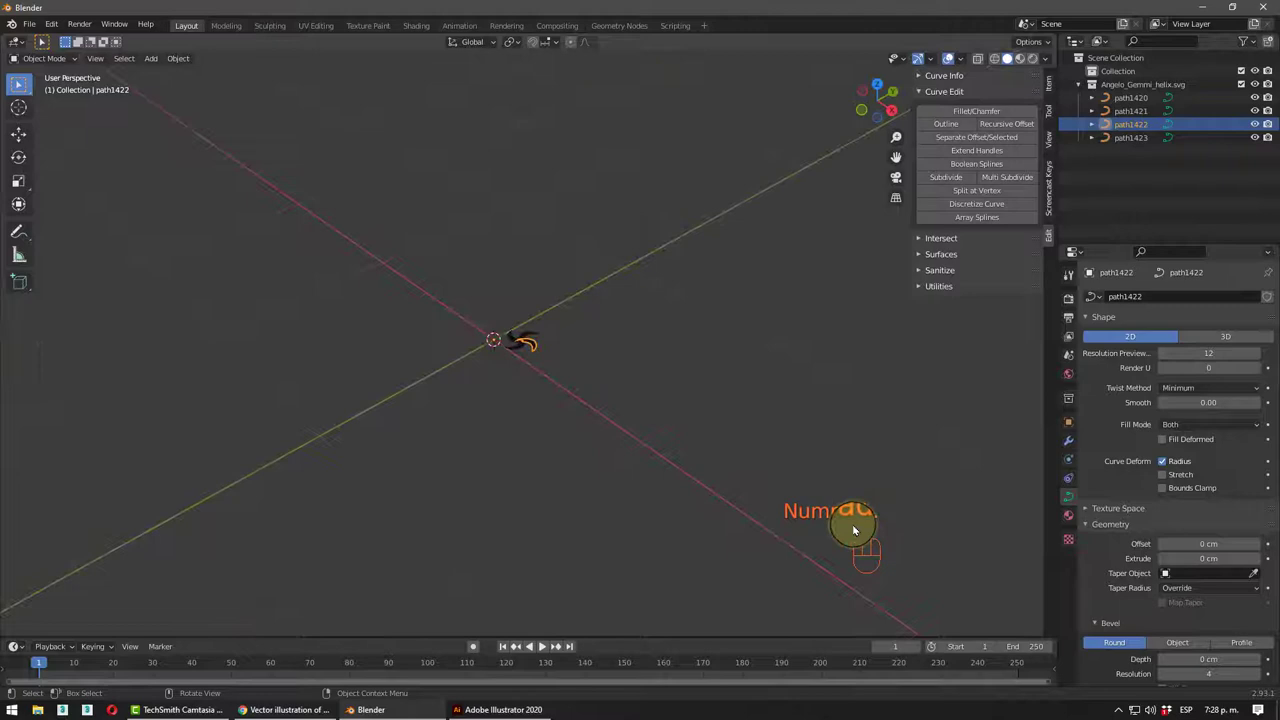
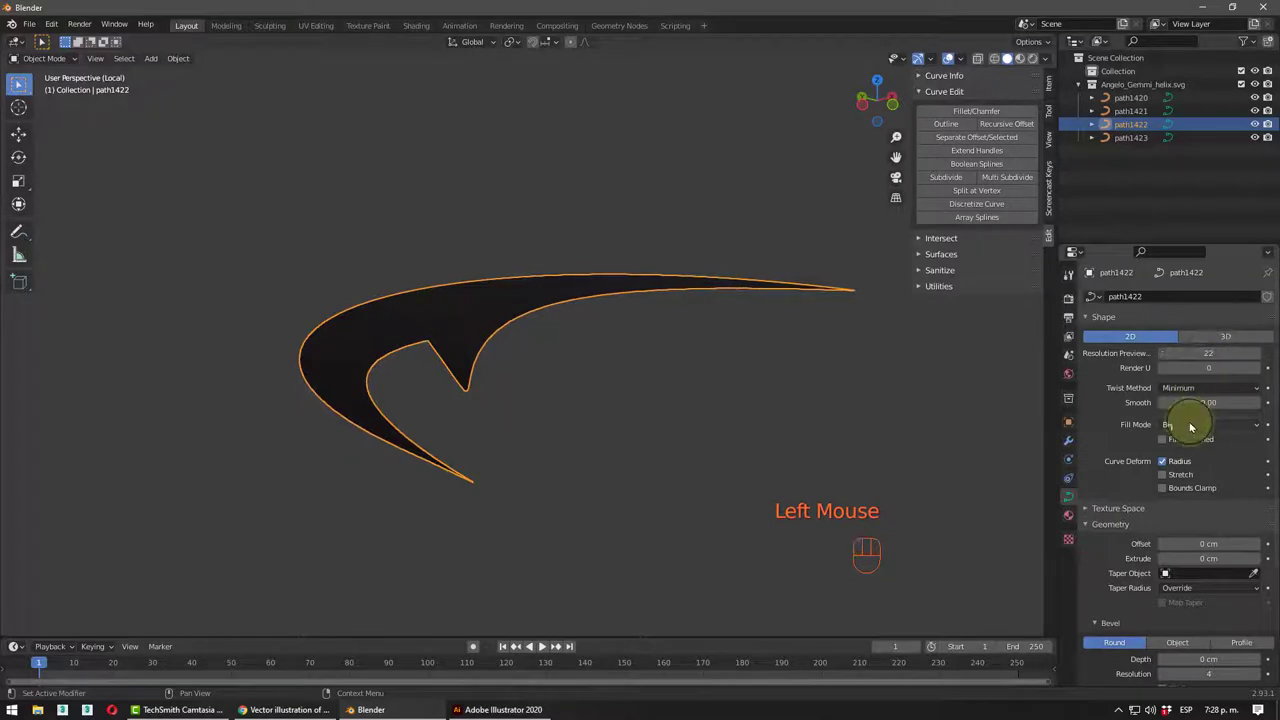
- Adjust the blade's curve settings in the properties panel so its flat fill shows again
drag(1194, 424, 1180, 442)
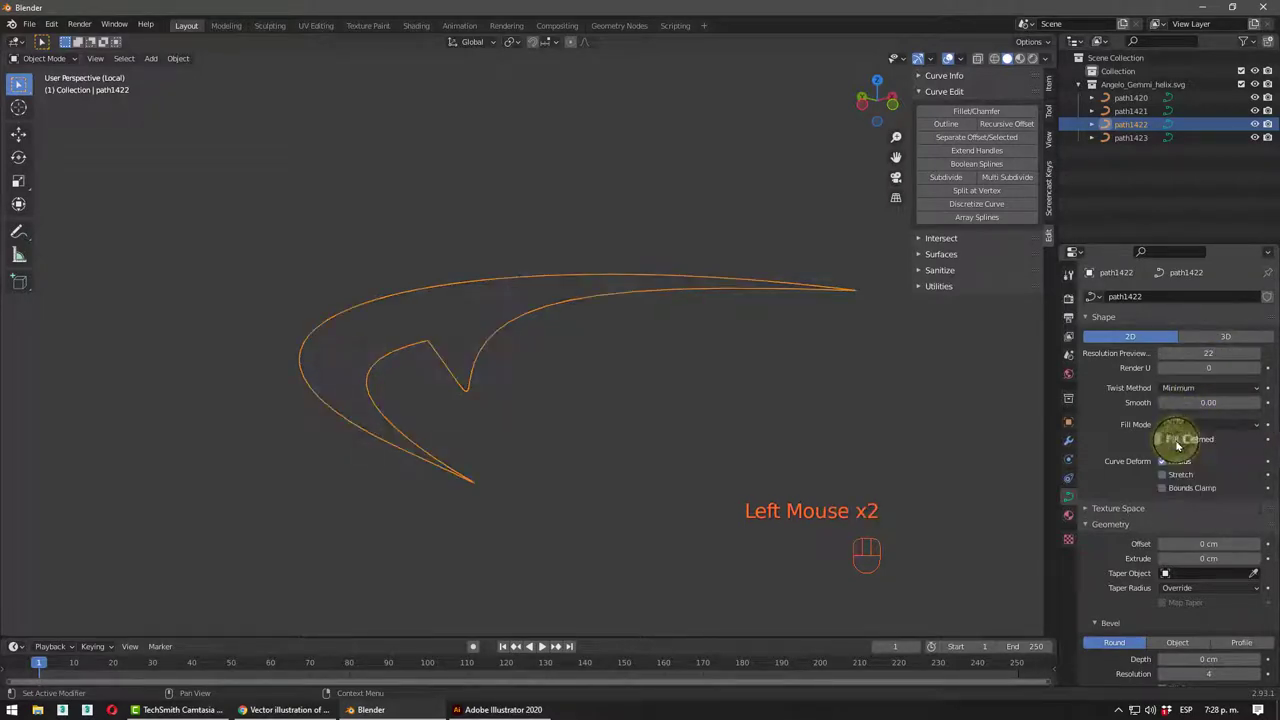
drag(1193, 422, 1176, 448)
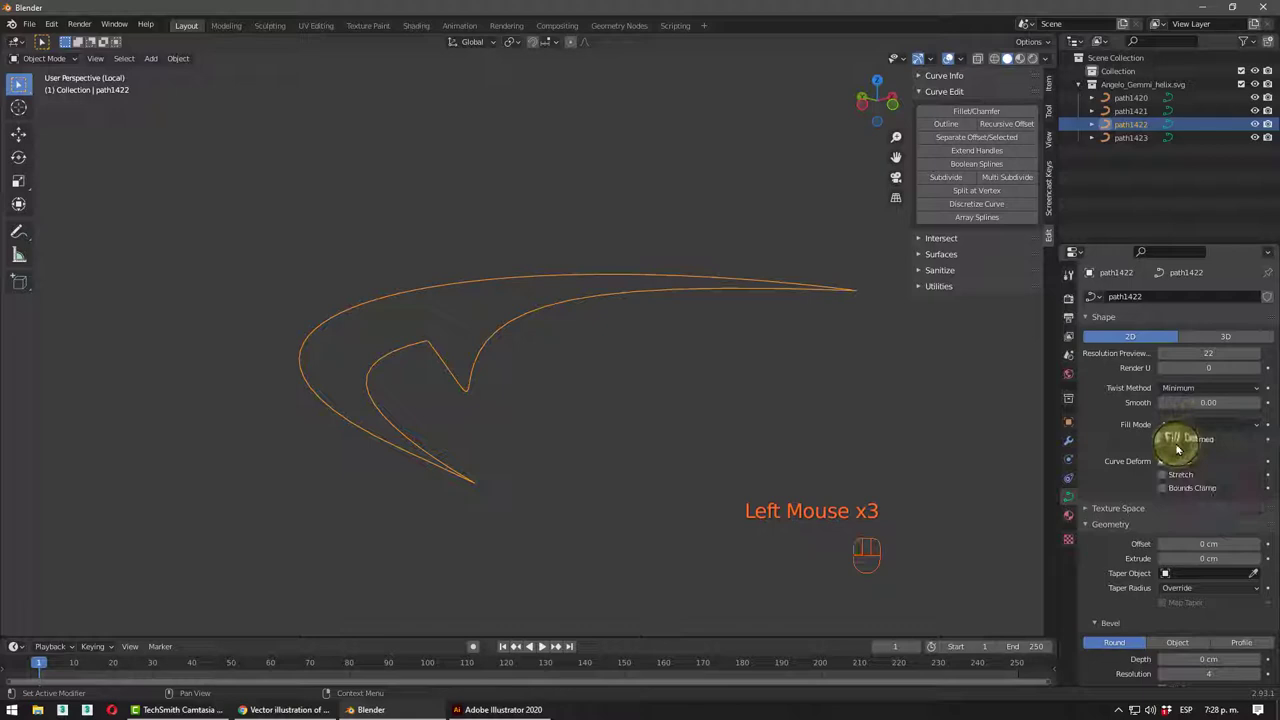
drag(1196, 422, 1175, 490)
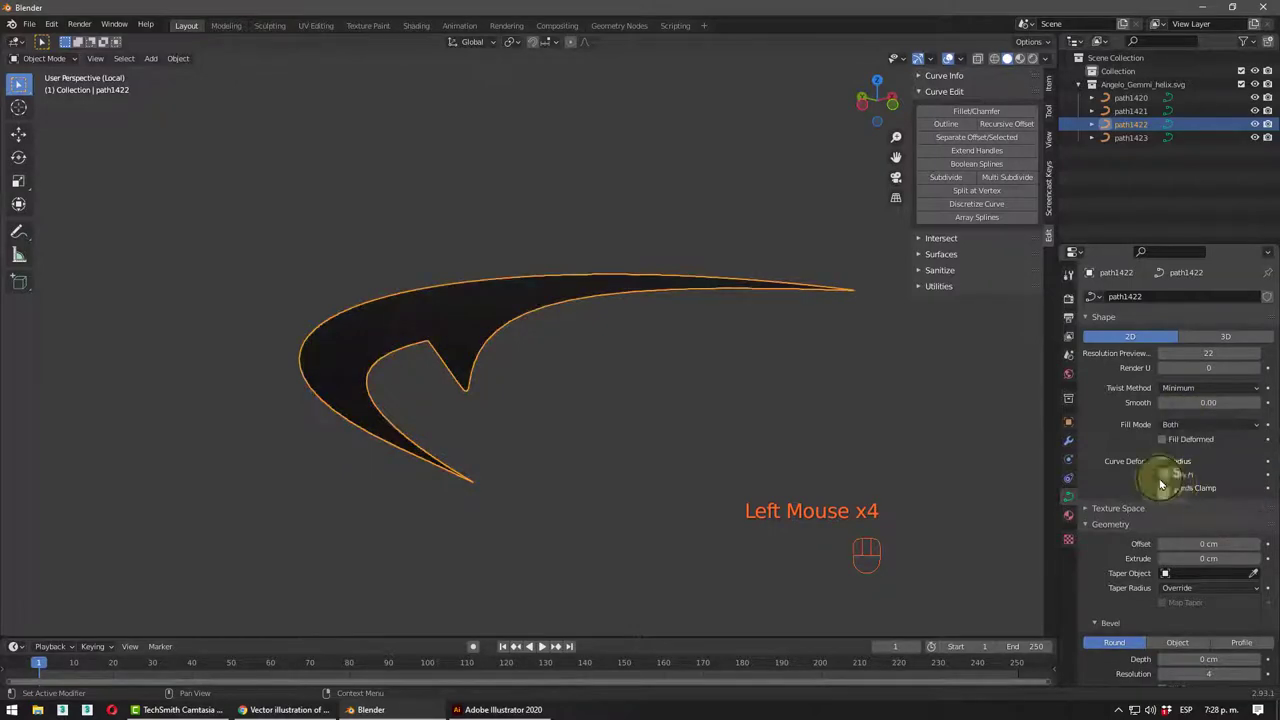
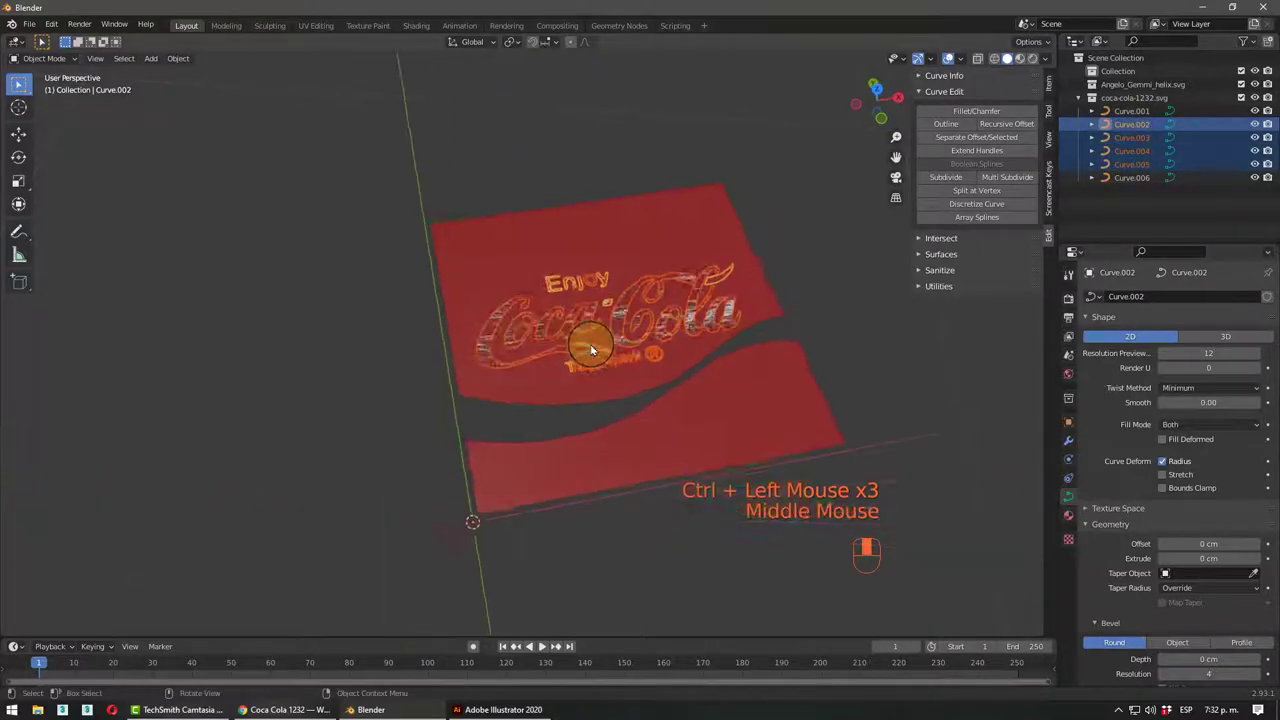
- Join the Coca-Cola lettering curves into a single object with Ctrl+J
drag(699, 269, 688, 285)
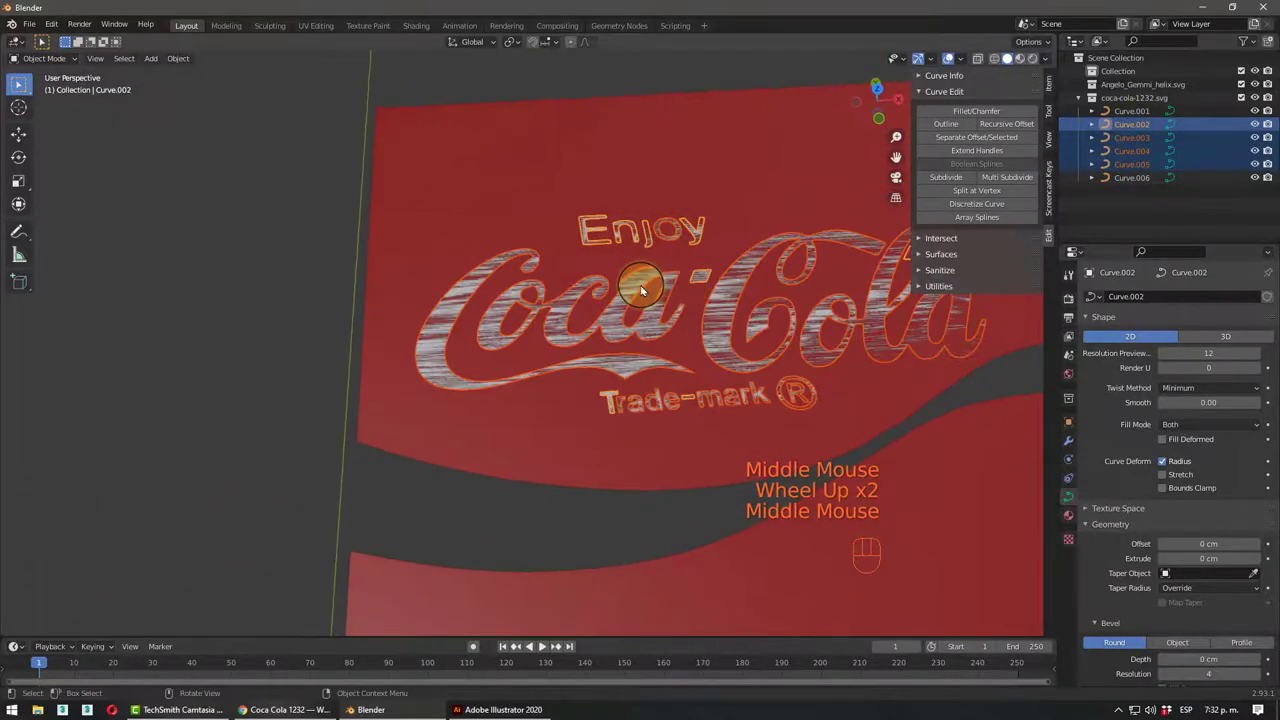
drag(617, 282, 538, 282)
middle_click(565, 320)
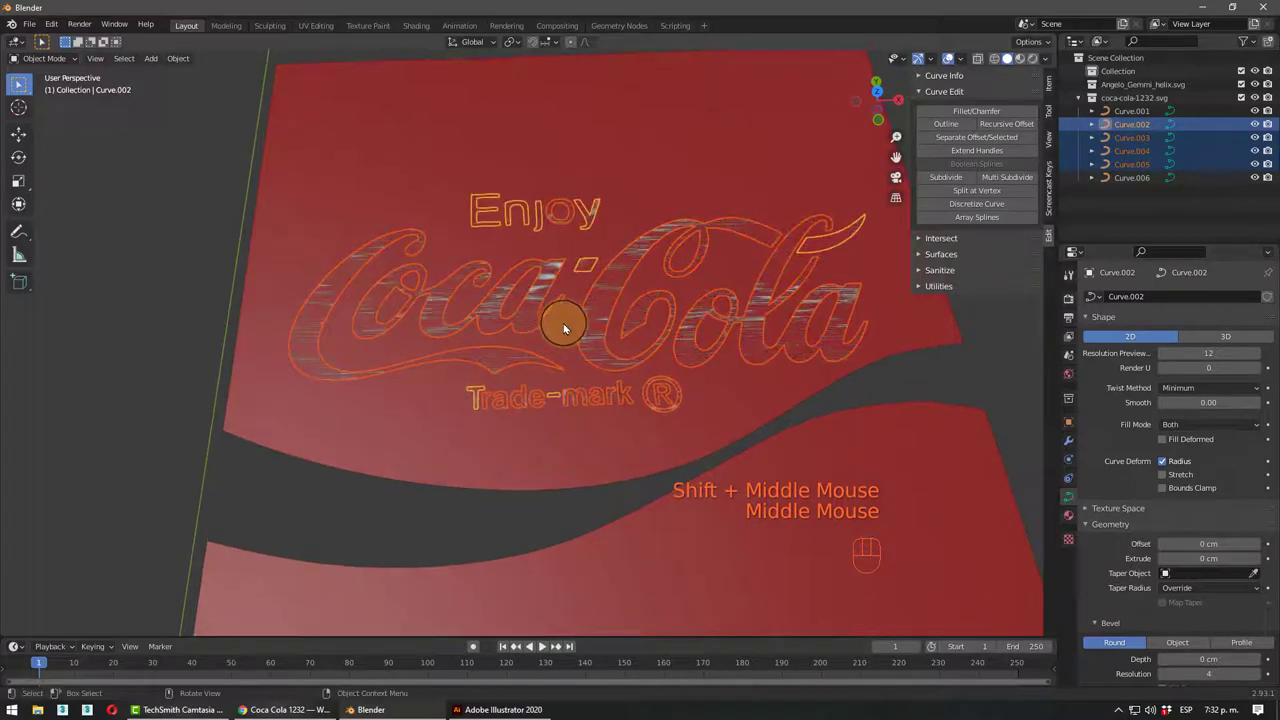
key(ctrl+j)
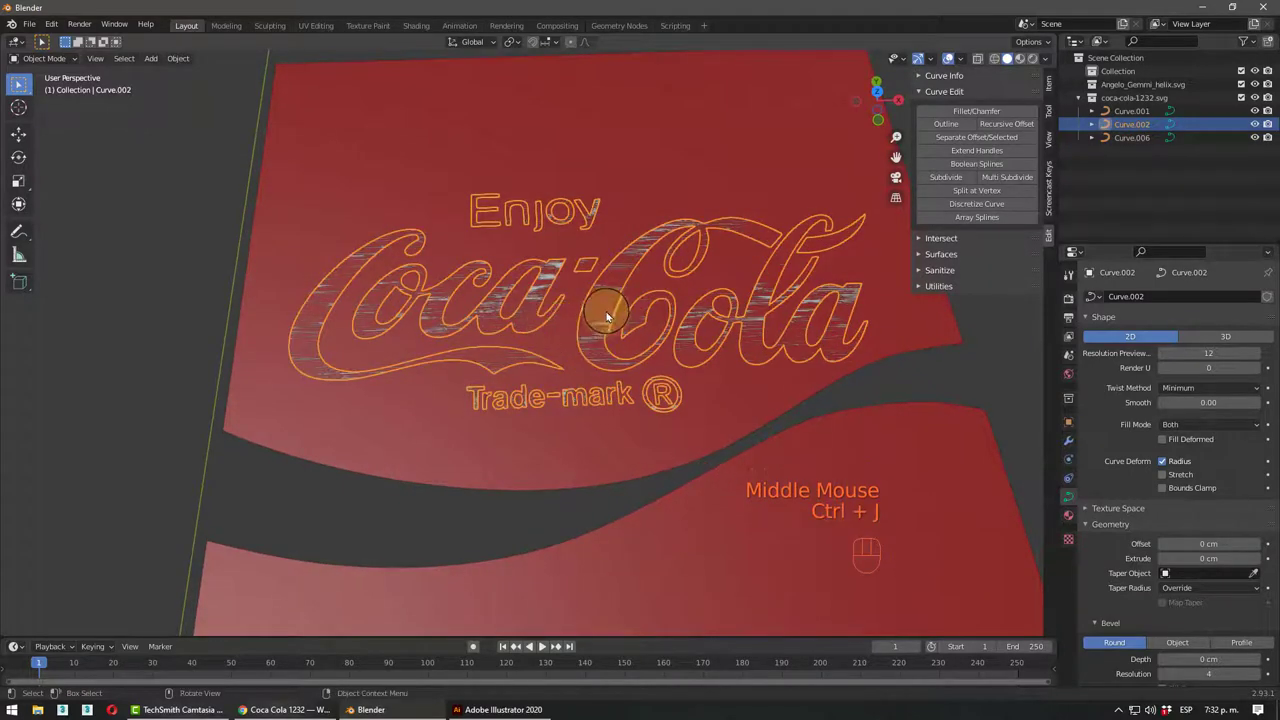
- Select the red label shapes ready to be joined as the Marco object
middle_click(608, 295)
click(468, 424)
drag(619, 548, 799, 447)
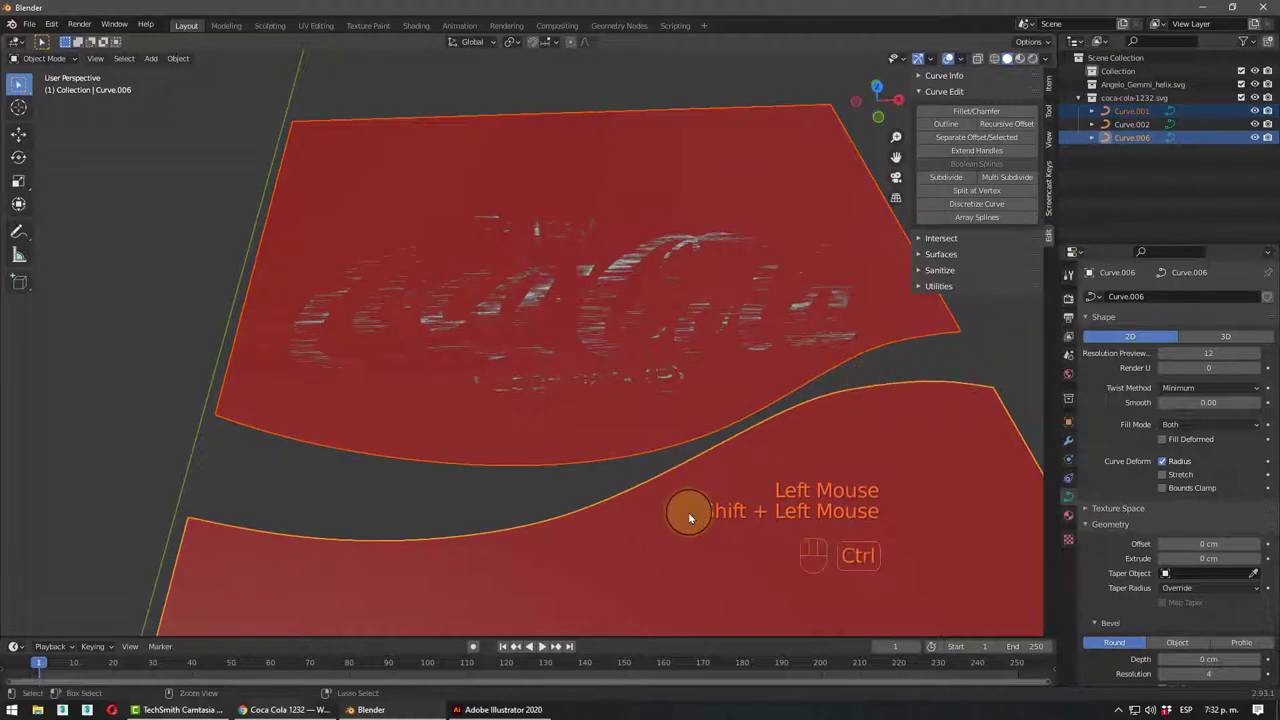
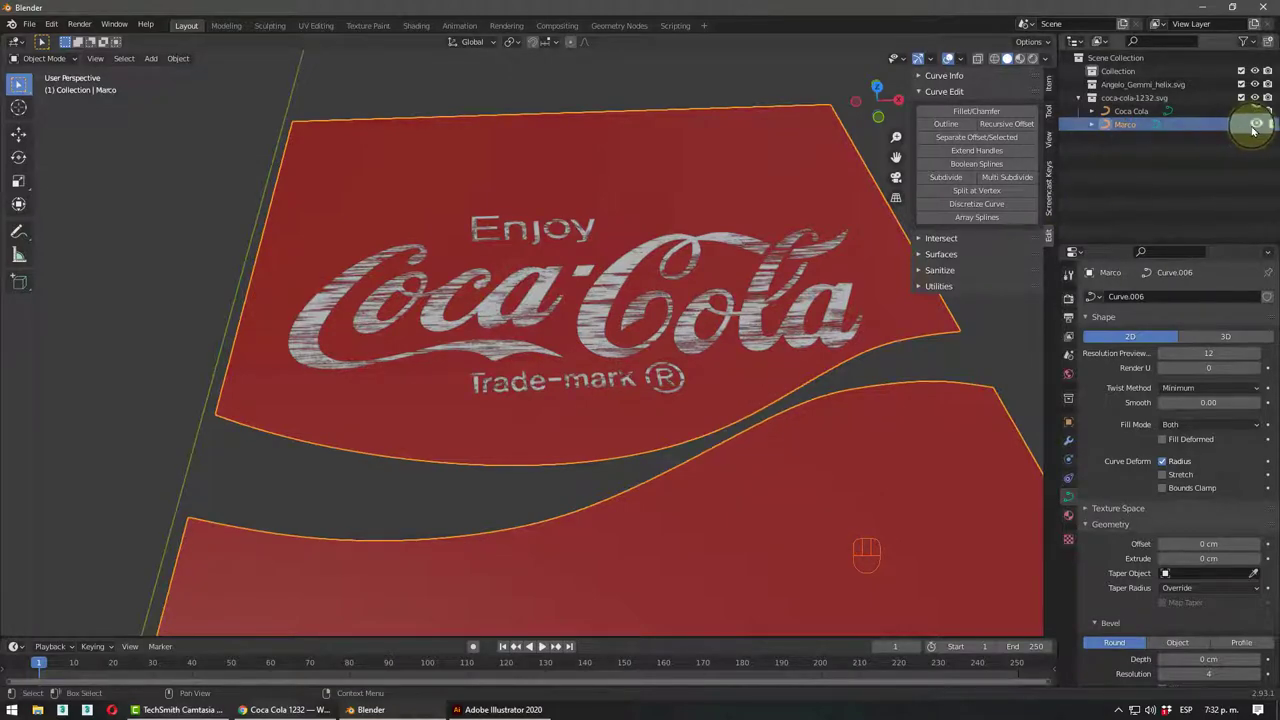
- Hide the Marco frame object in the Outliner, leaving only the lettering visible
click(1259, 126)
drag(503, 279, 577, 257)
scroll(up, 3)
middle_click(630, 364)
drag(624, 329, 559, 377)
drag(586, 369, 492, 392)
- Select the Coca Cola logo curve in the viewport
click(474, 368)
click(490, 358)
drag(522, 346, 596, 309)
scroll(up, 3)
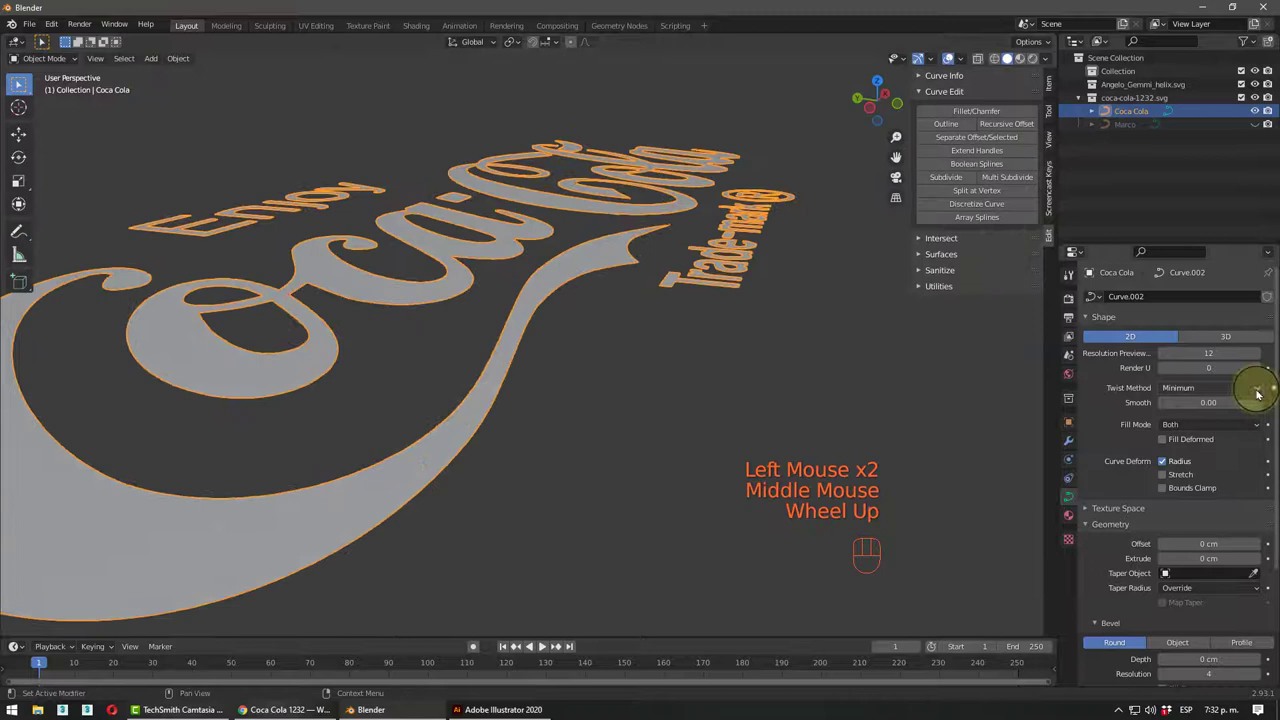
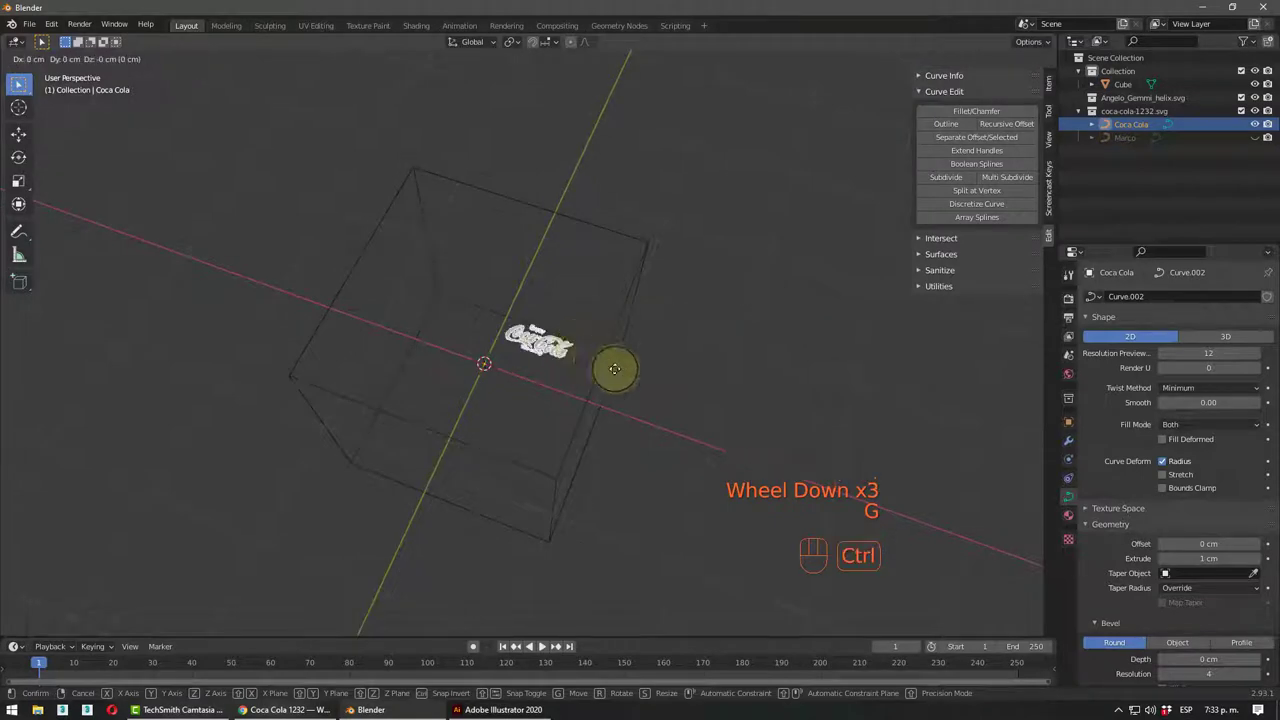
- Move the Coca Cola logo toward the origin and scale it up with G and S
scroll(up, 3)
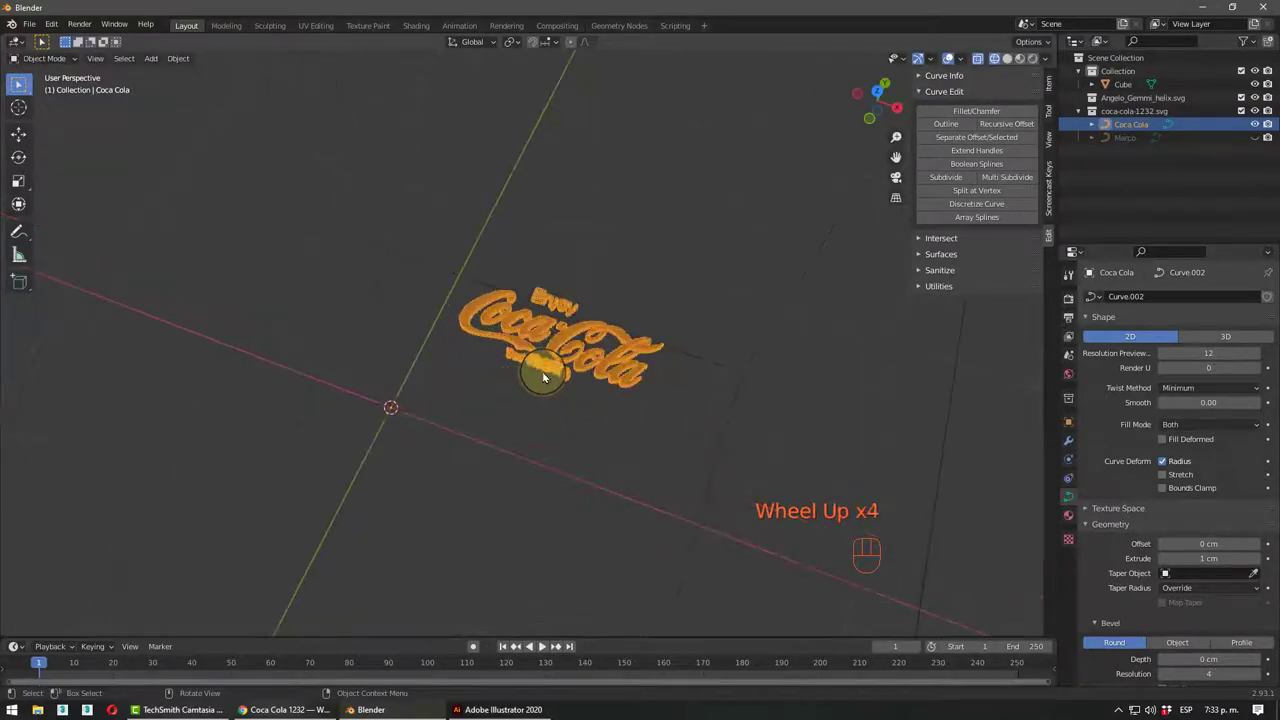
scroll(up, 3)
key(g)
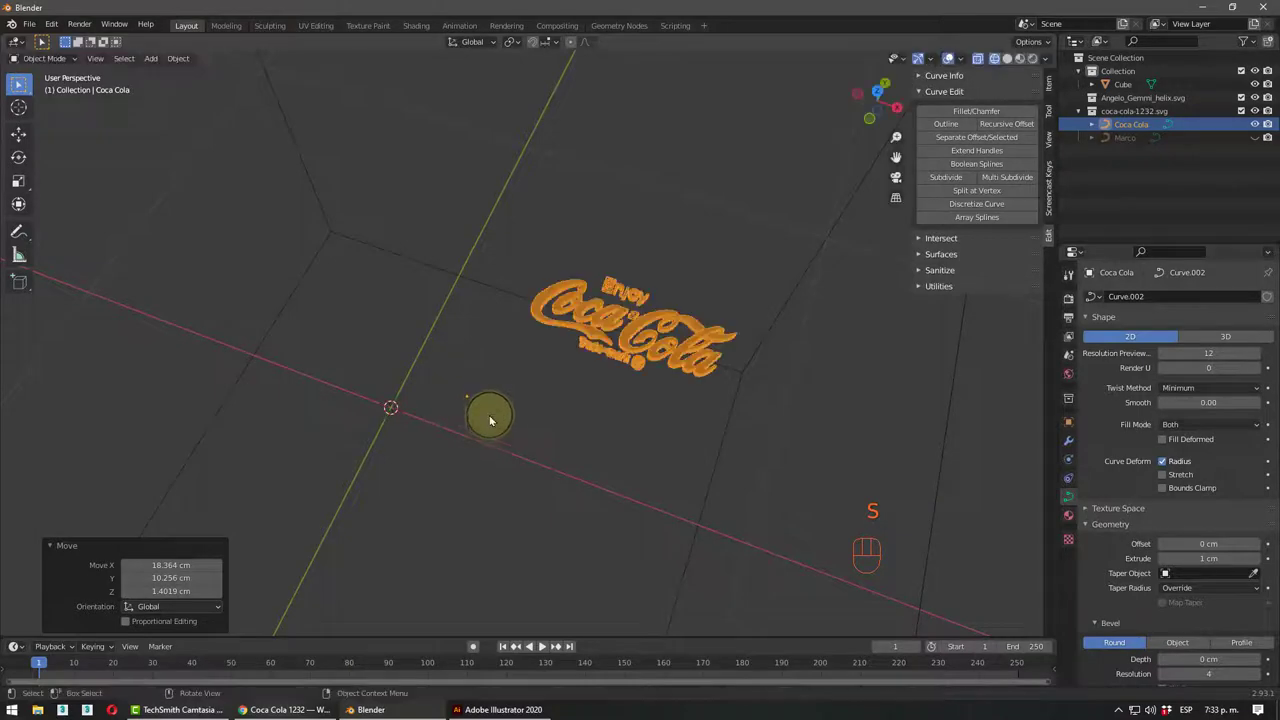
scroll(down, 3)
key(s)
scroll(down, 3)
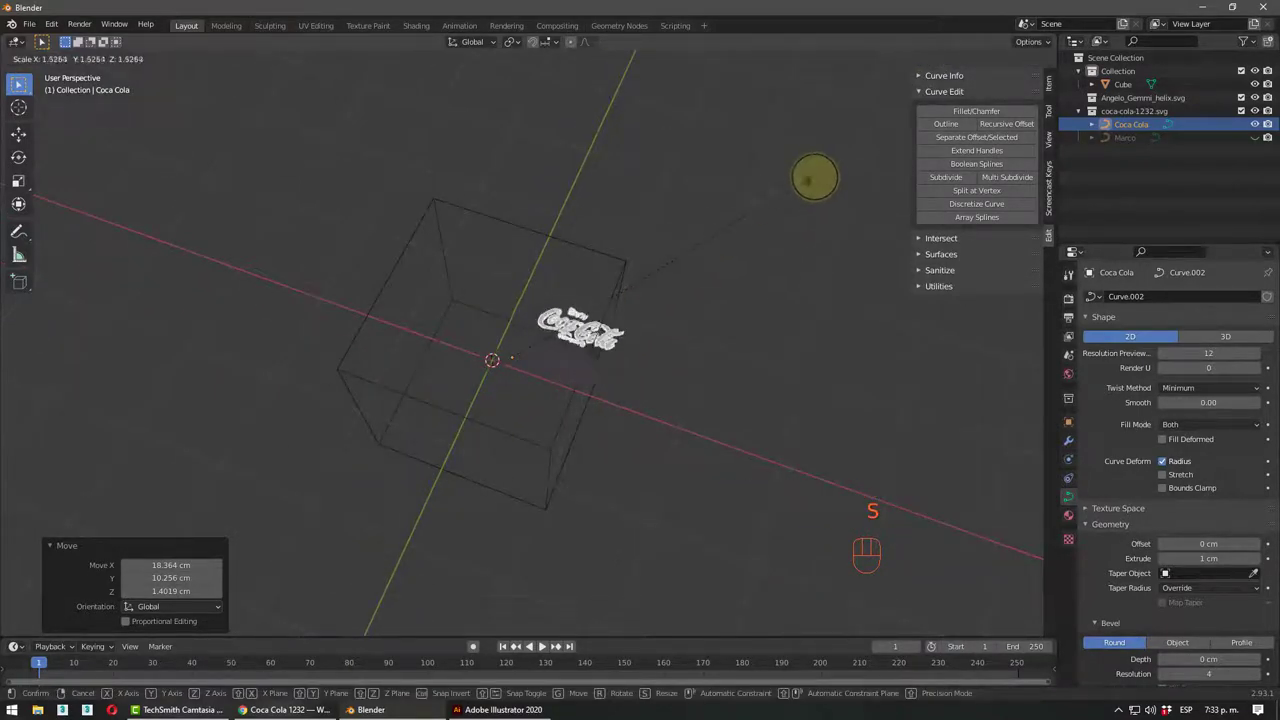
drag(730, 305, 620, 346)
scroll(up, 3)
- Set the logo's origin to its geometry and scale it larger again
click(561, 334)
click(556, 335)
drag(168, 61, 356, 107)
scroll(up, 3)
scroll(down, 3)
key(s)
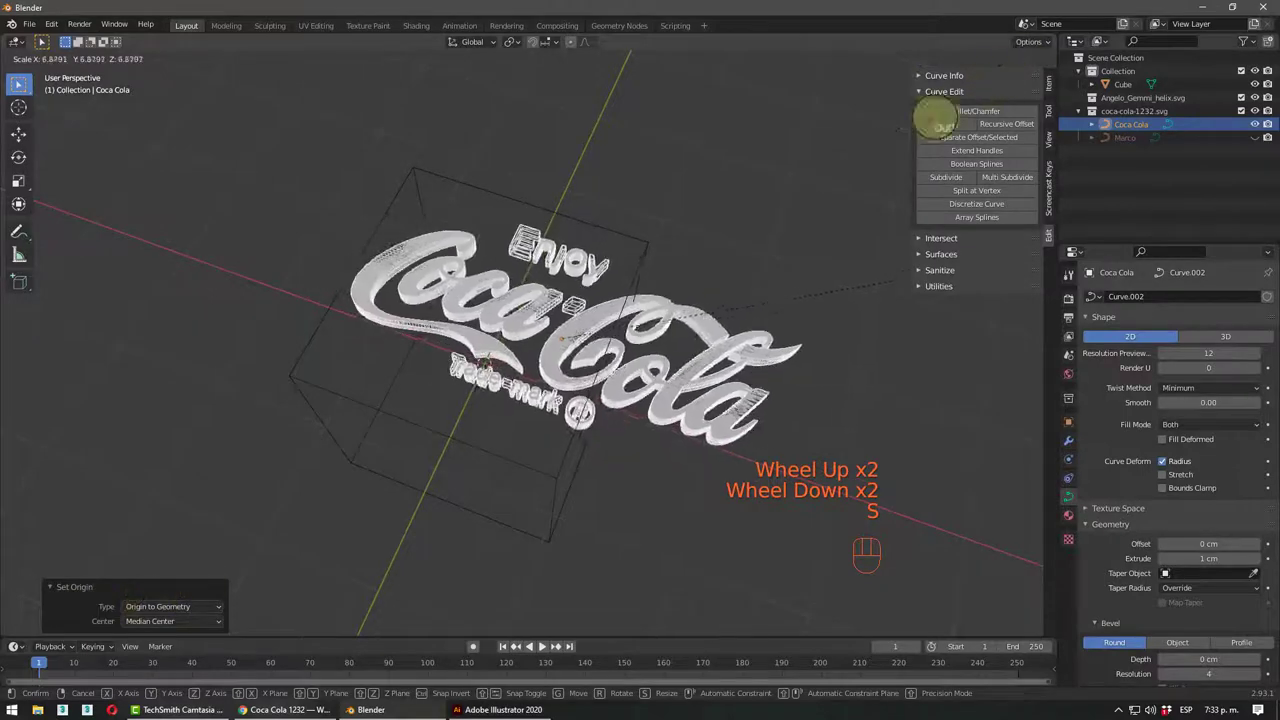
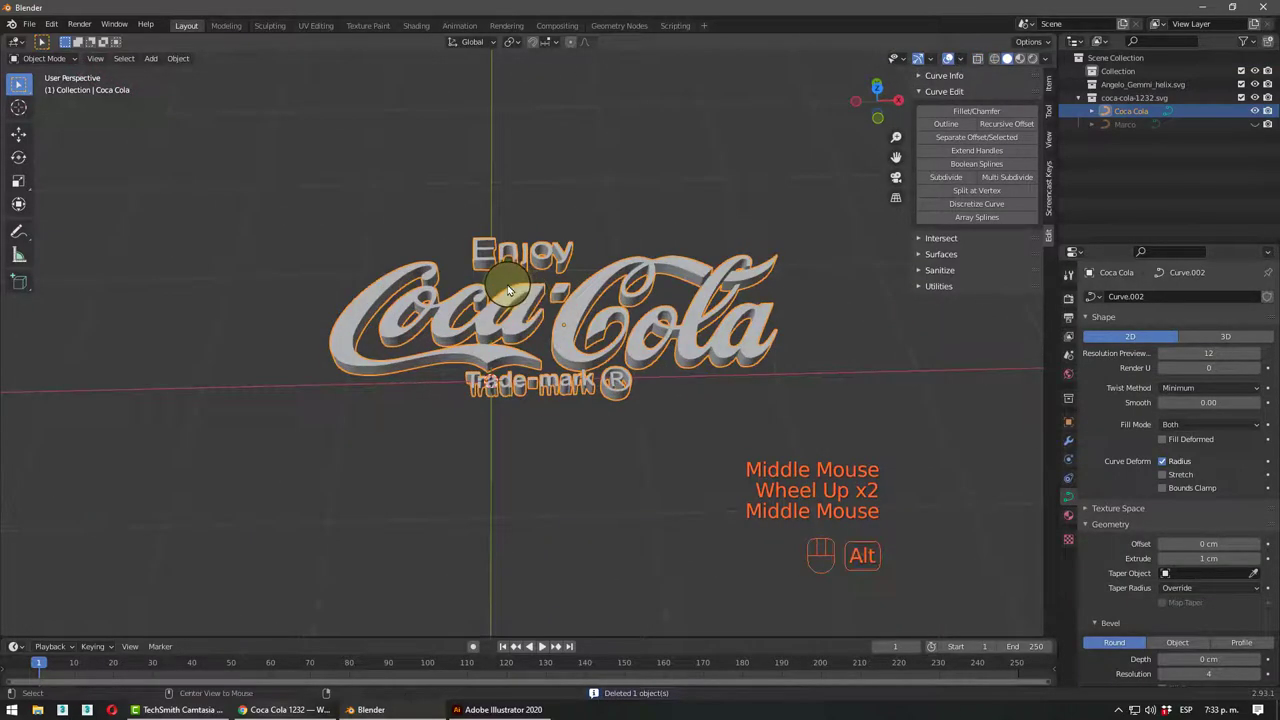
- Clear the logo's location and rotation with Alt+G and Alt+R and inspect its extruded thickness
key(alt+g)
drag(510, 304, 458, 289)
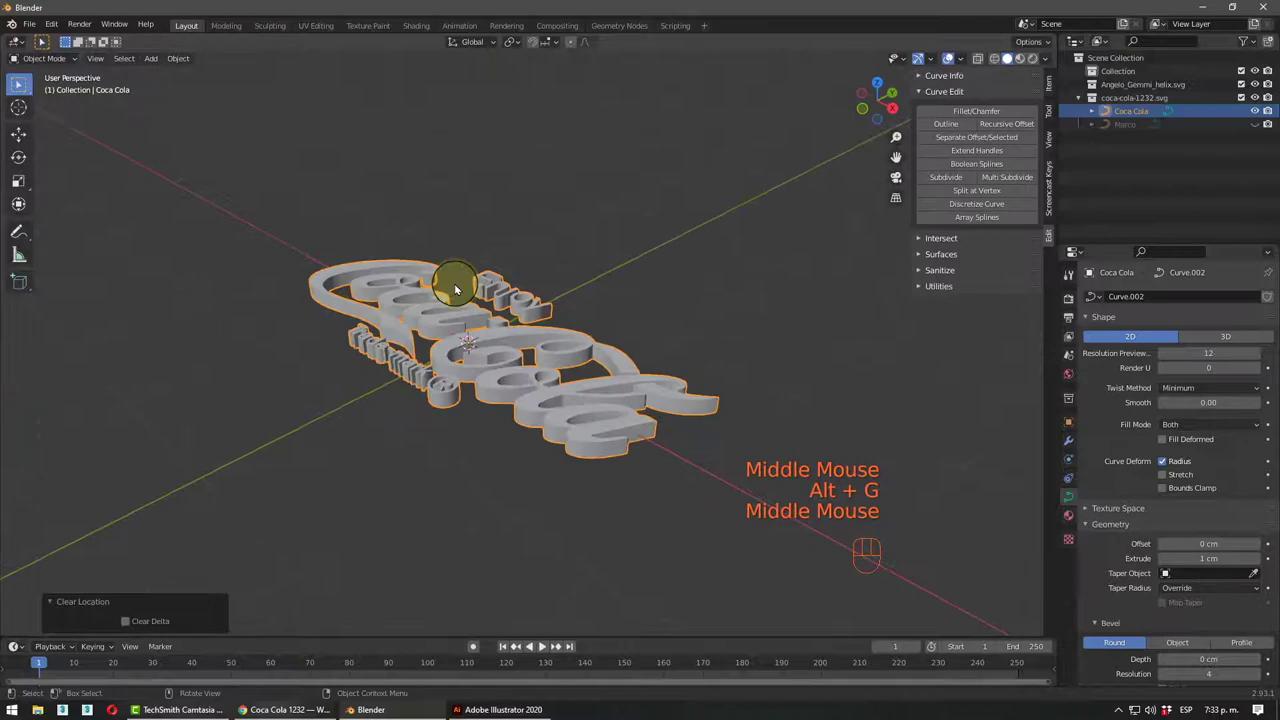
key(alt+r)
drag(601, 300, 451, 324)
scroll(up, 3)
drag(555, 392, 583, 376)
middle_click(554, 388)
drag(543, 337, 655, 260)
middle_click(607, 277)
scroll(up, 3)
drag(559, 360, 568, 347)
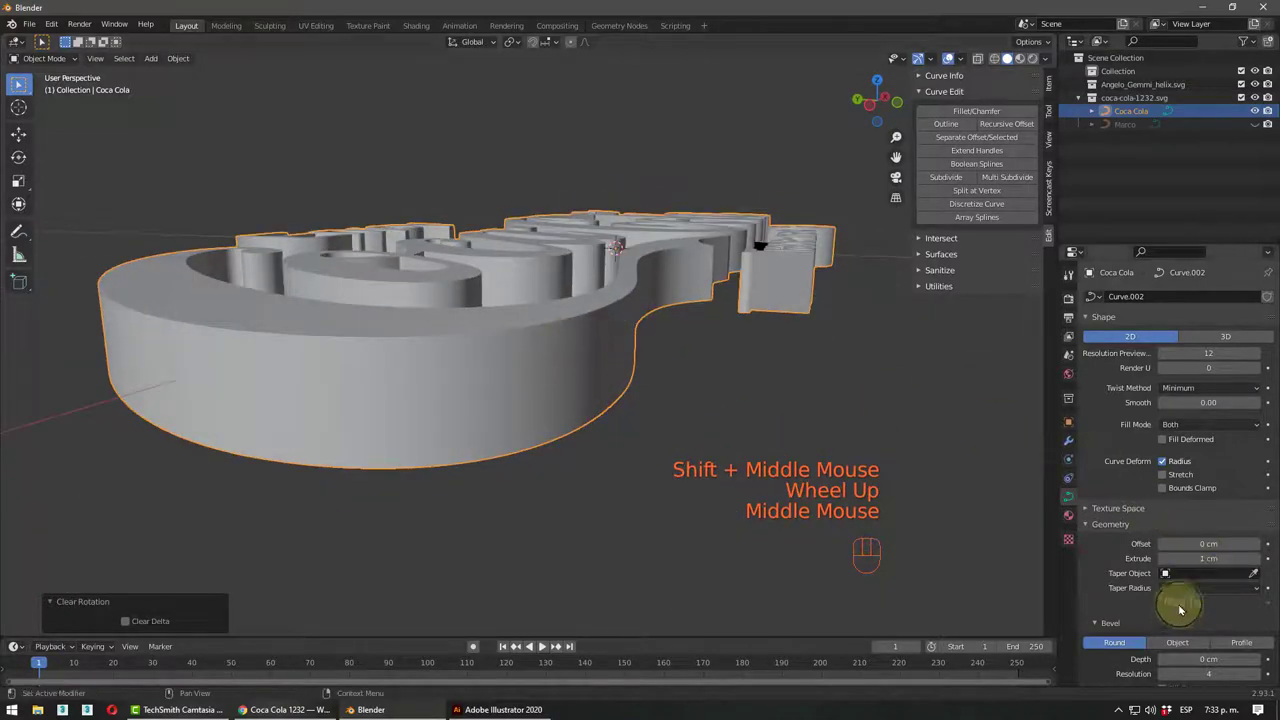
scroll(down, 3)
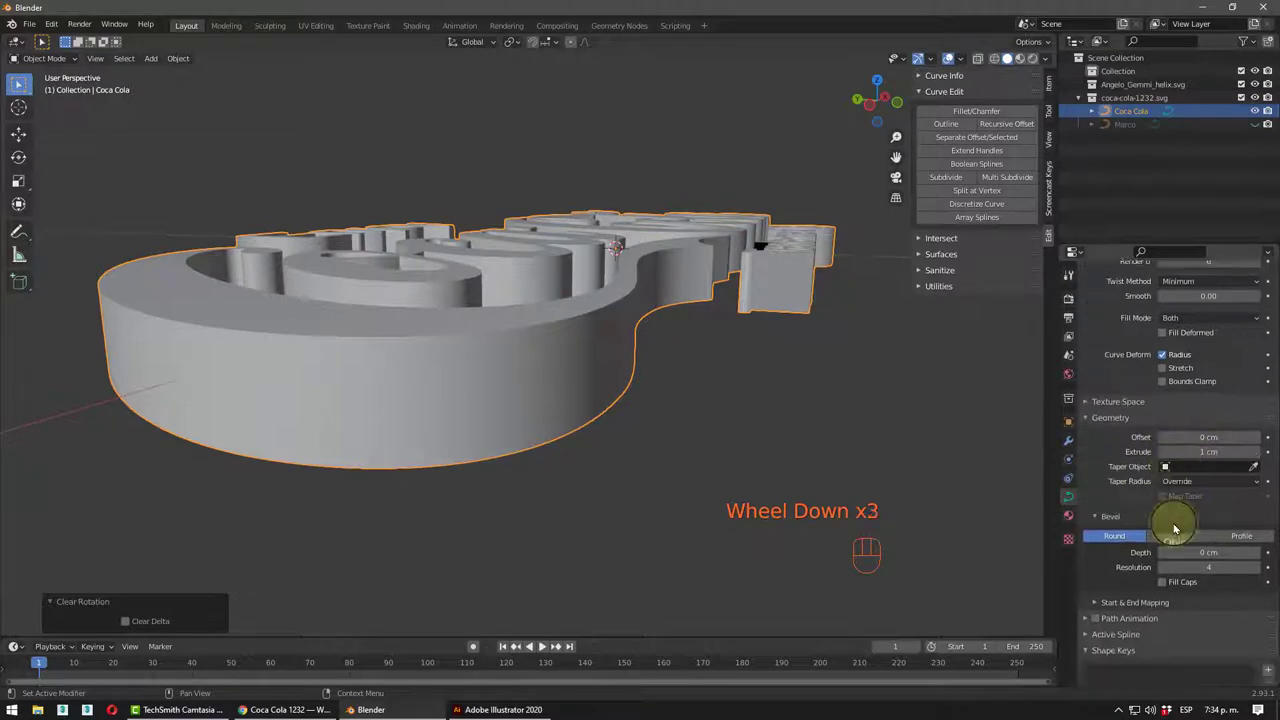
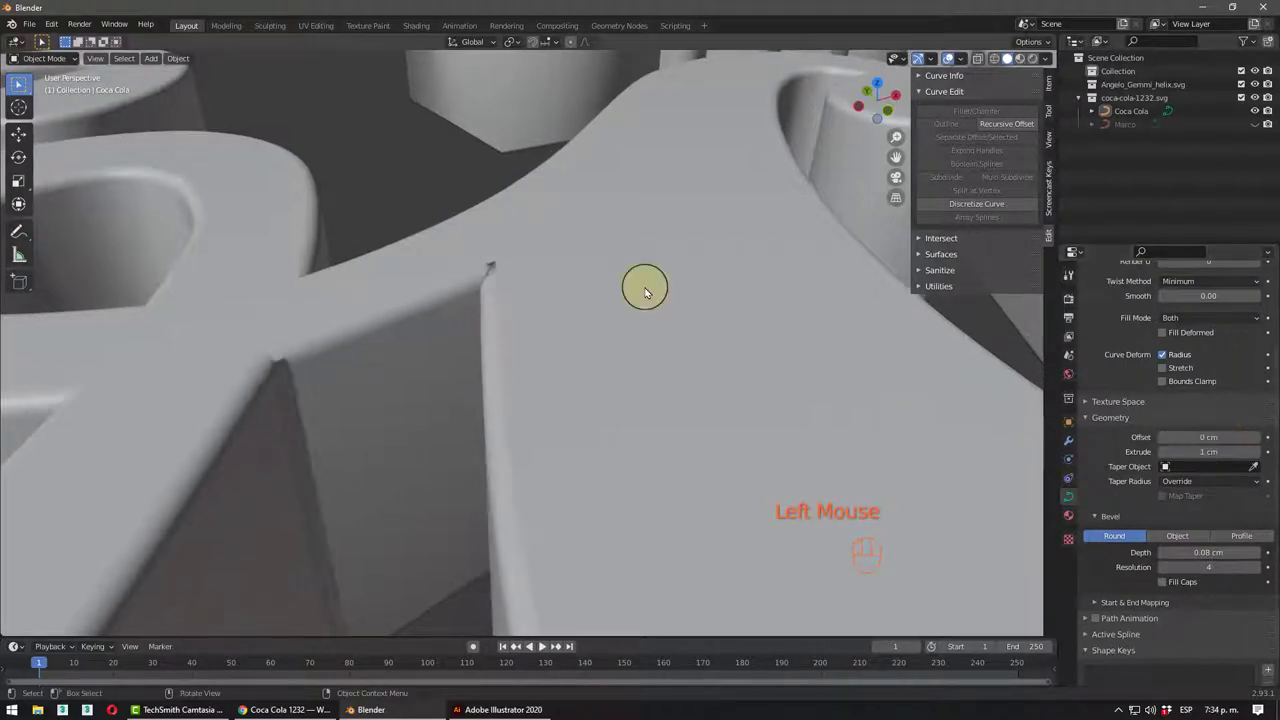
- Deselect the logo and orbit to view the extruded letters from above and the sides
click(413, 174)
scroll(down, 3)
drag(476, 366, 471, 383)
drag(539, 344, 508, 338)
drag(491, 345, 450, 353)
middle_click(473, 352)
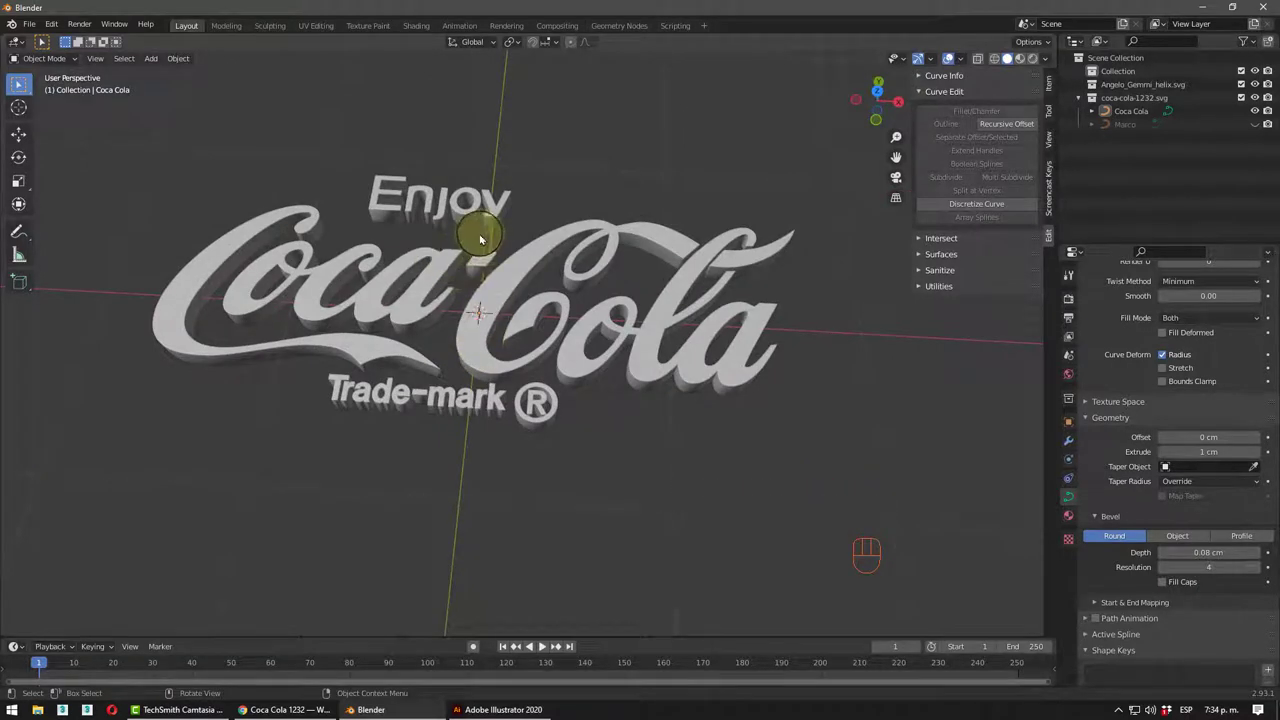
scroll(up, 3)
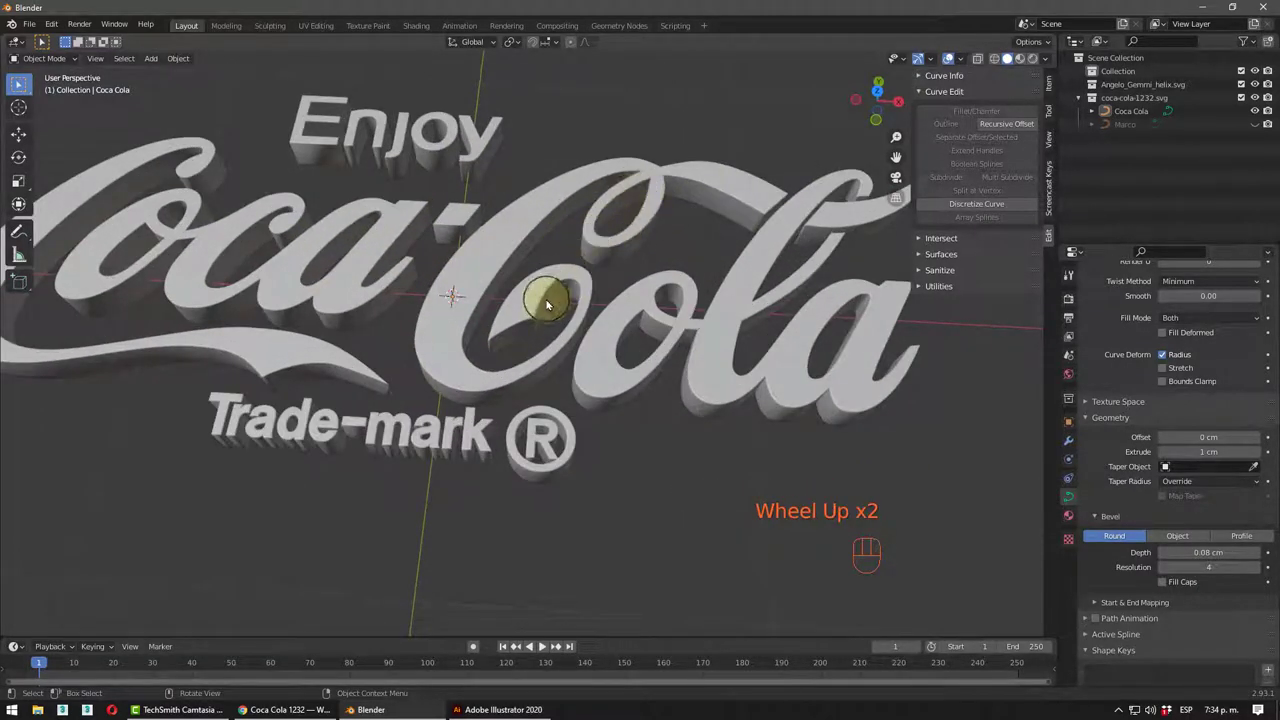
middle_click(519, 318)
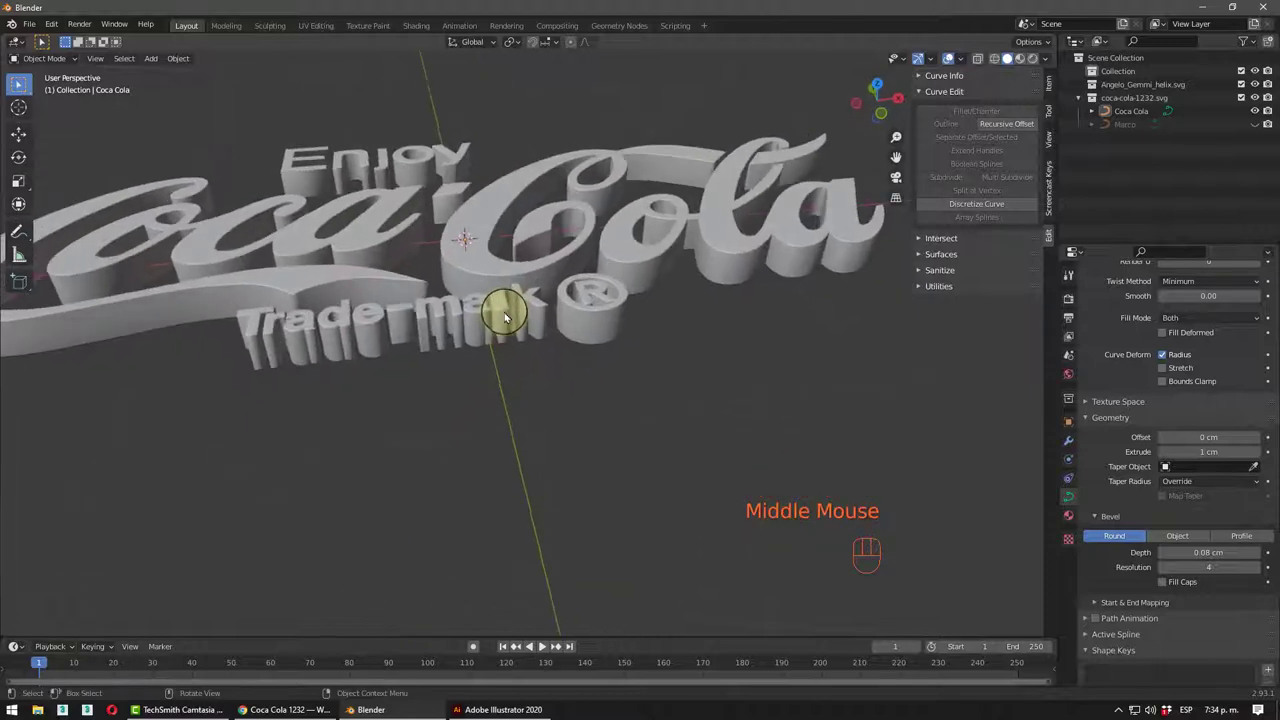
drag(630, 326, 642, 354)
middle_click(637, 357)
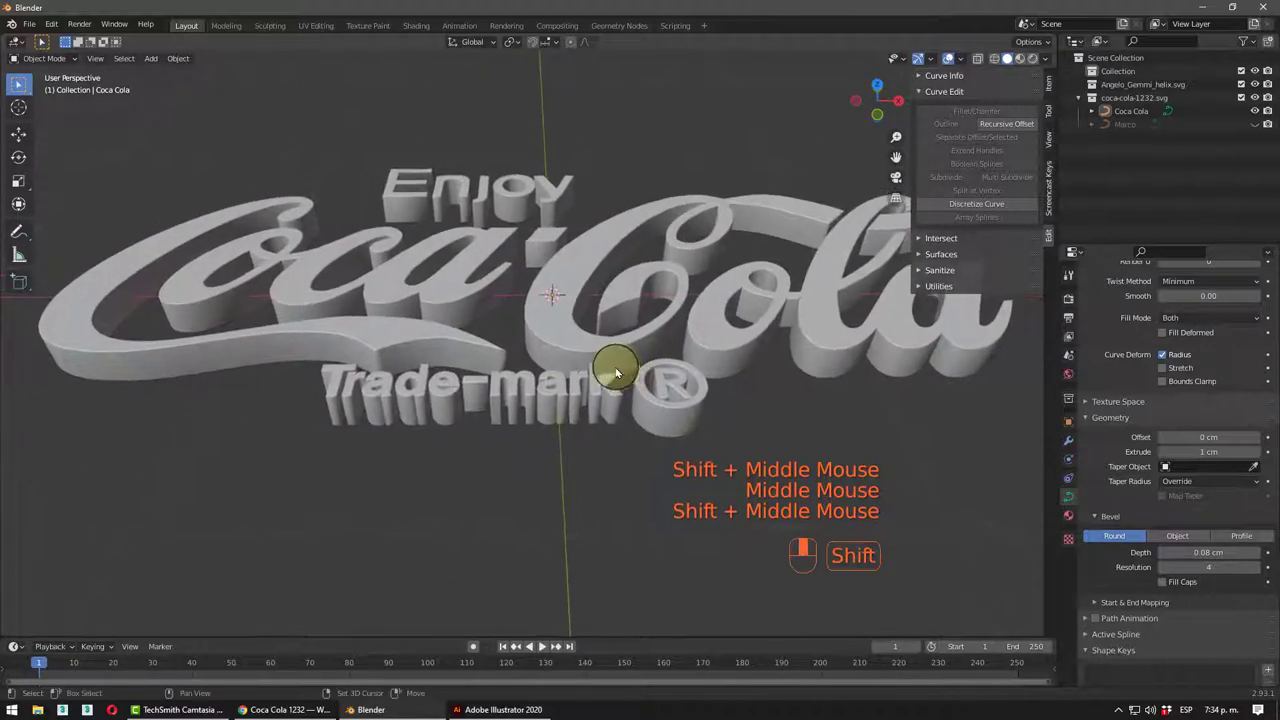
middle_click(547, 398)
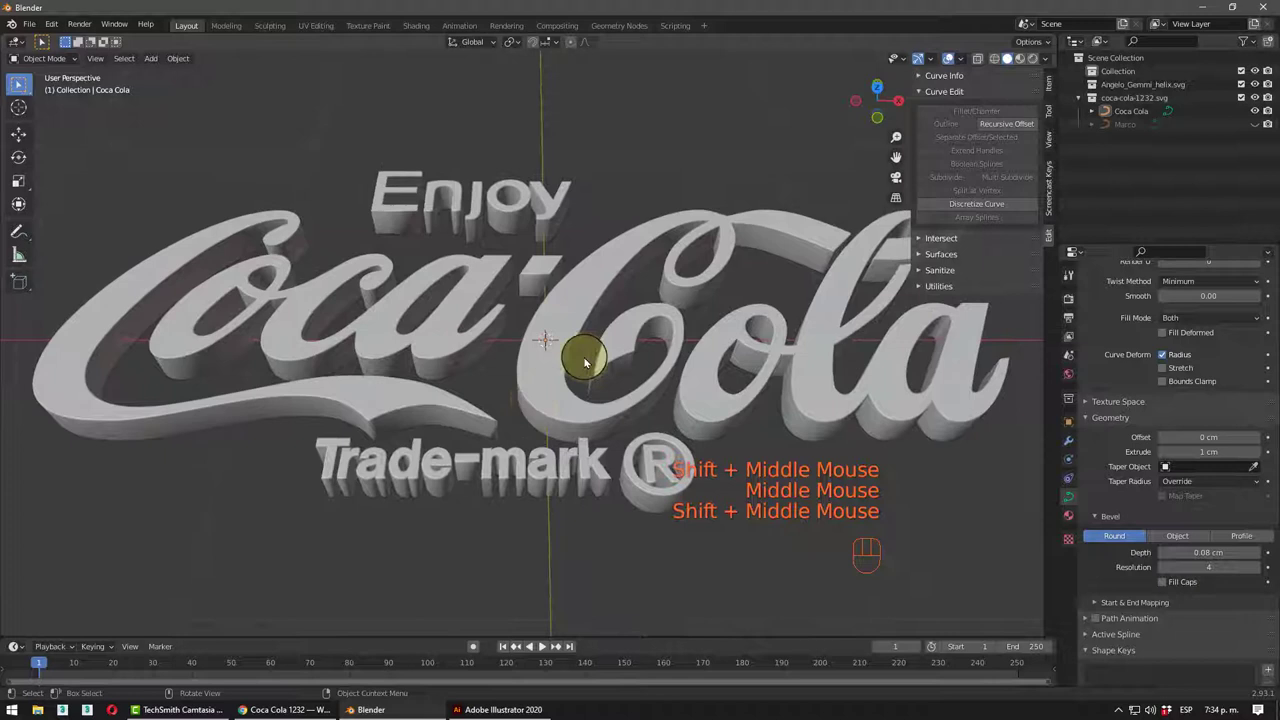
- Hide the curve-tools sidebar with N and straighten the view onto the logo
key(n)
middle_click(607, 340)
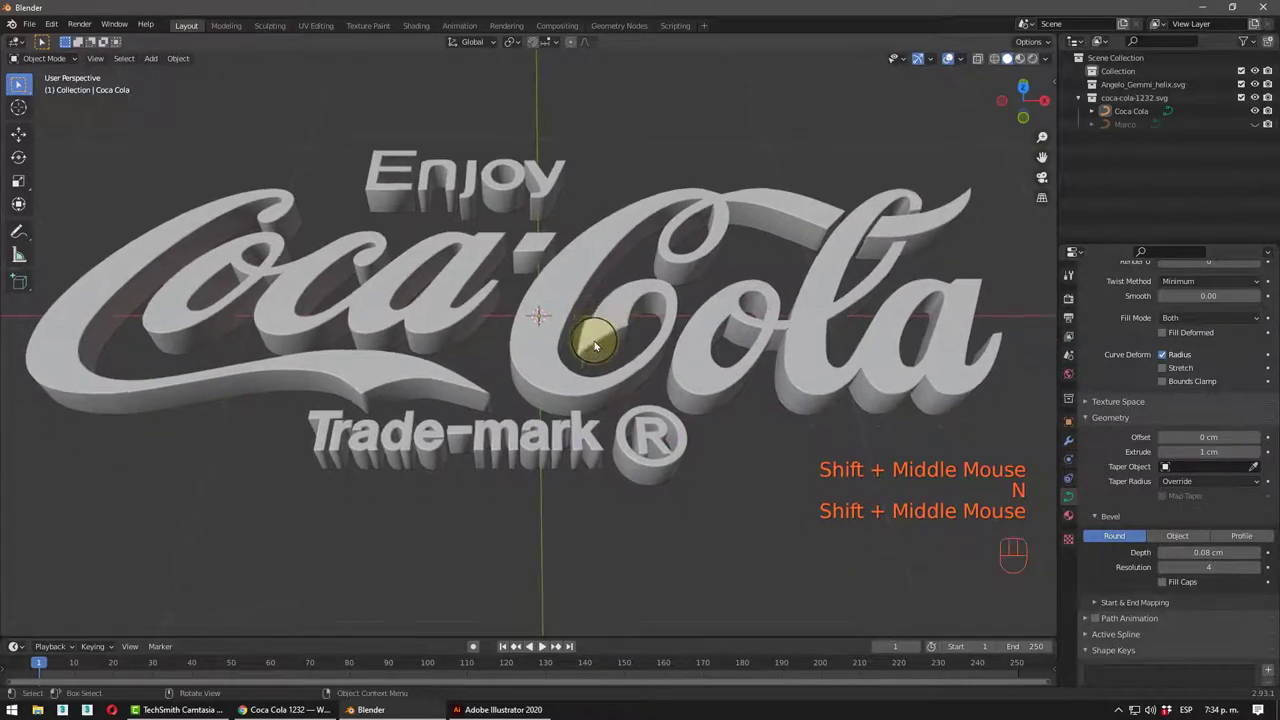
middle_click(572, 343)
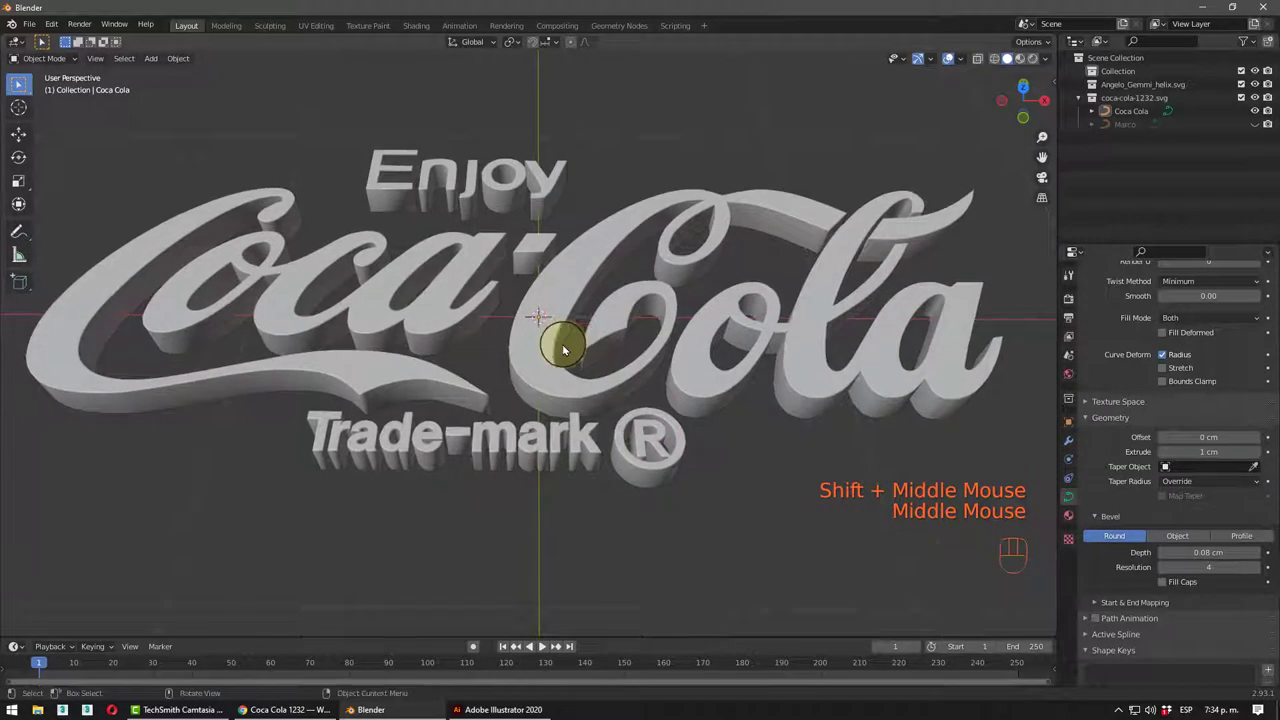
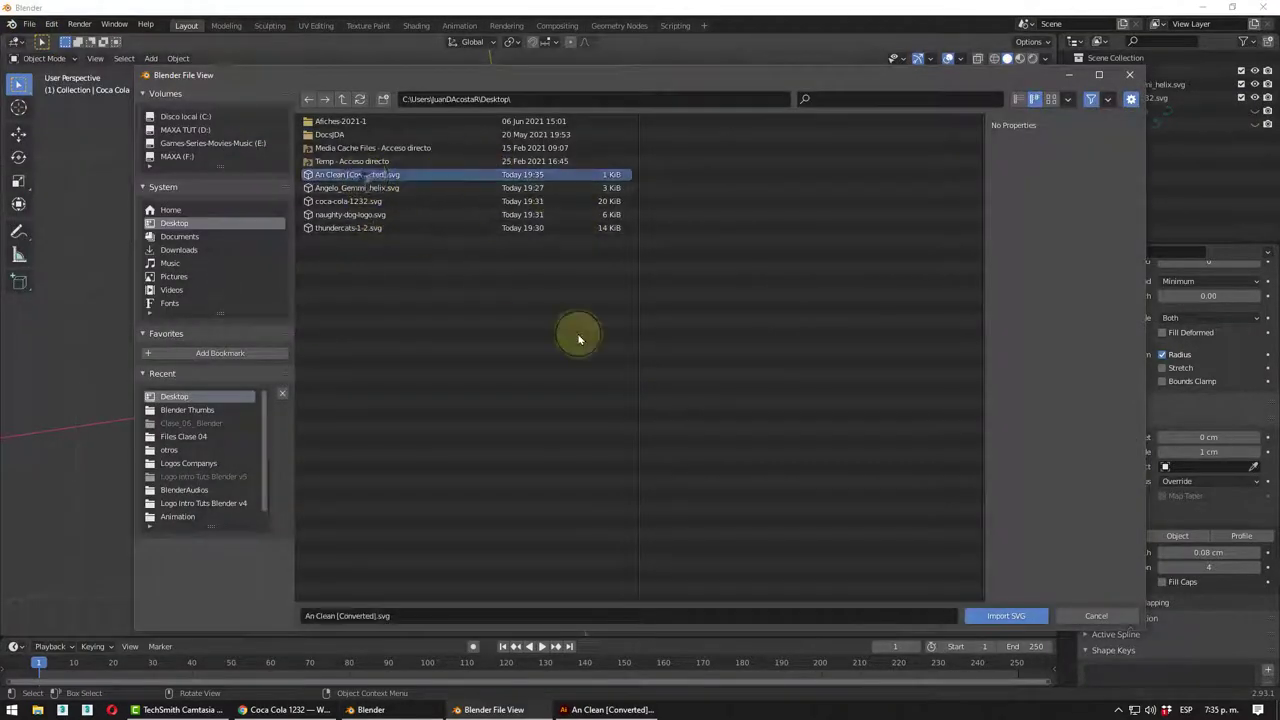
- Import the An Clean [Converted].svg file as curves into the scene
middle_click(502, 328)
scroll(up, 3)
scroll(up, 3)
drag(746, 324, 626, 330)
scroll(up, 3)
scroll(down, 3)
middle_click(590, 288)
click(545, 262)
- Inspect the imported An letters and attempt a Ctrl+J join on them
scroll(up, 3)
scroll(down, 3)
drag(596, 275, 603, 292)
drag(601, 296, 655, 418)
key(ctrl+j)
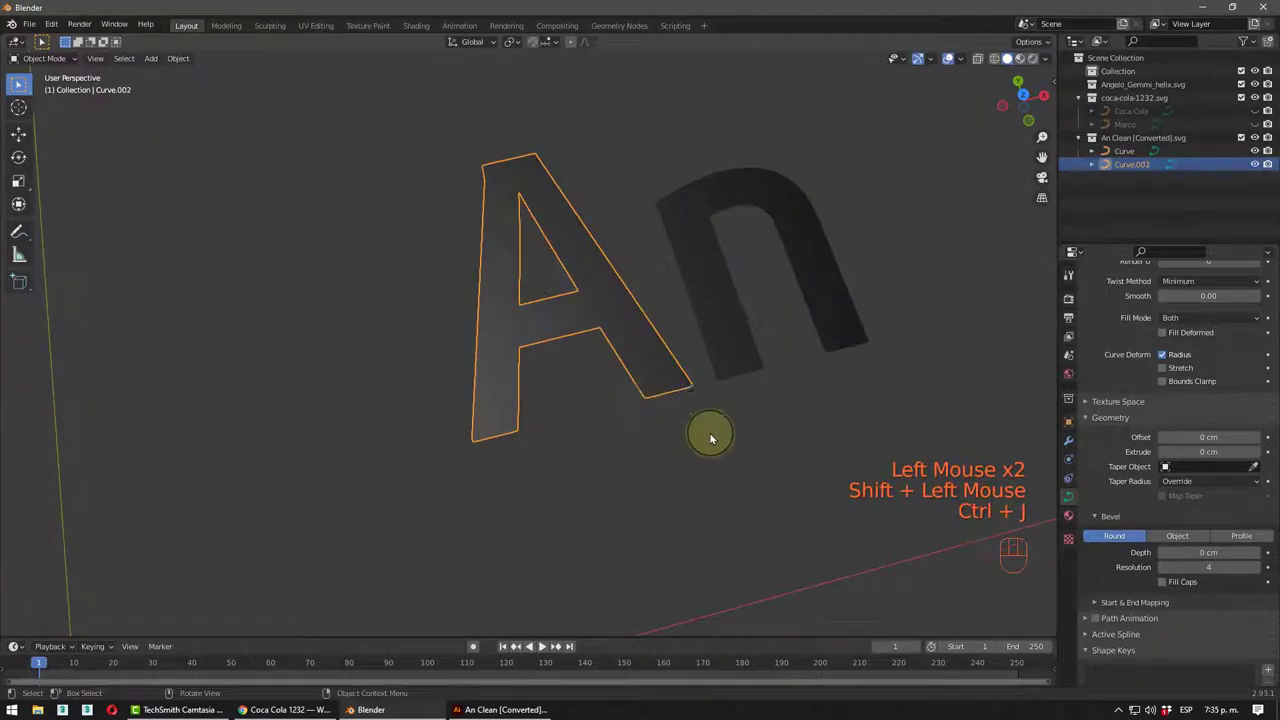
drag(711, 392, 657, 454)
scroll(down, 3)
middle_click(636, 379)
- Select the extra duplicate Curve object alongside the An lettering
click(601, 362)
click(546, 378)
middle_click(569, 346)
middle_click(573, 364)
scroll(down, 3)
scroll(down, 3)
drag(188, 62, 314, 101)
scroll(up, 3)
- Merge away the duplicate curve so the An lettering is a single object
key(ctrl+j)
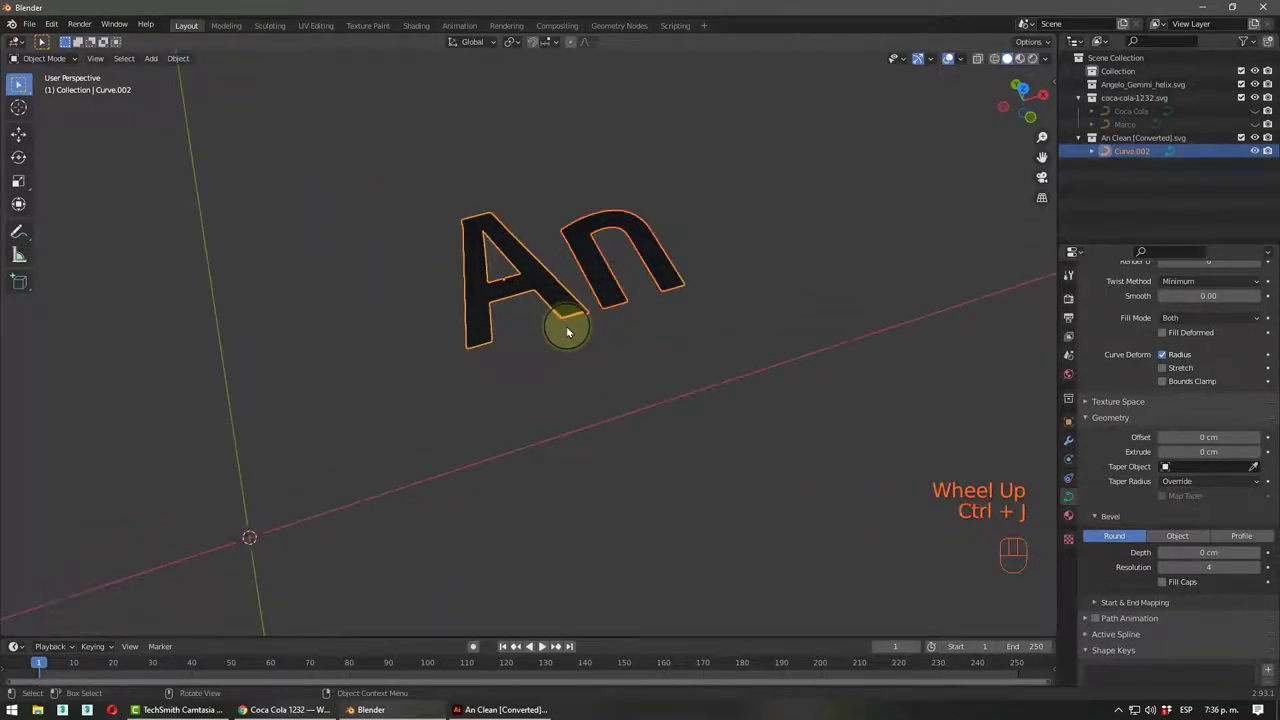
drag(189, 60, 351, 112)
drag(593, 385, 582, 371)
middle_click(608, 374)
middle_click(543, 346)
drag(499, 352, 480, 356)
scroll(down, 3)
- Scale the An lettering curve up about 5.5 times its original size
key(s)
drag(455, 325, 467, 310)
middle_click(478, 328)
scroll(up, 3)
scroll(down, 3)
middle_click(321, 334)
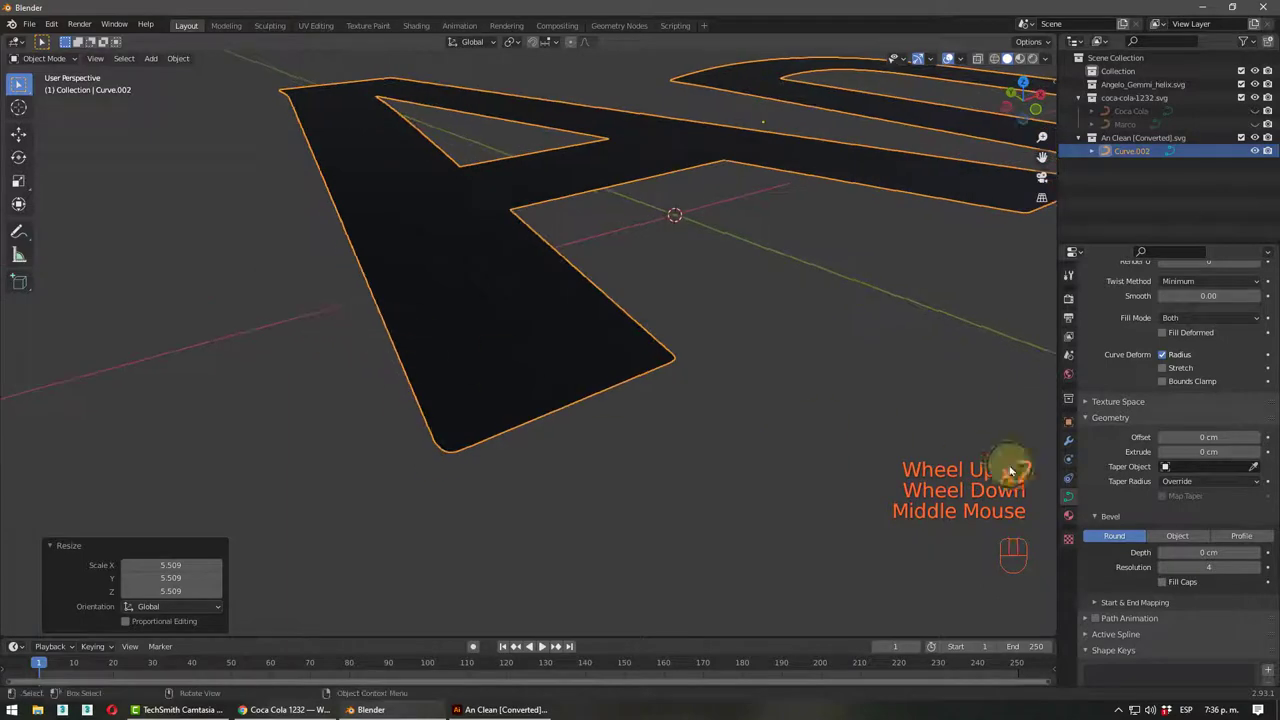
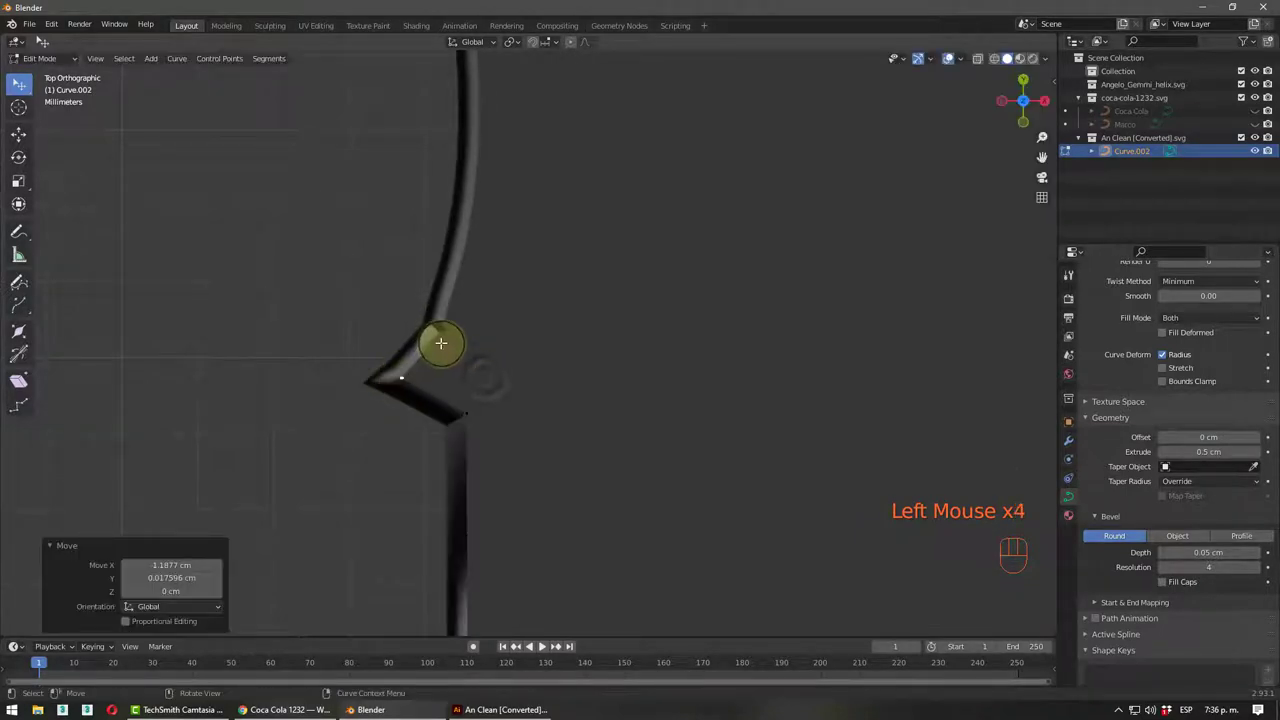
- Move a stray corner control point of the An lettering to straighten the corner
scroll(down, 3)
scroll(up, 3)
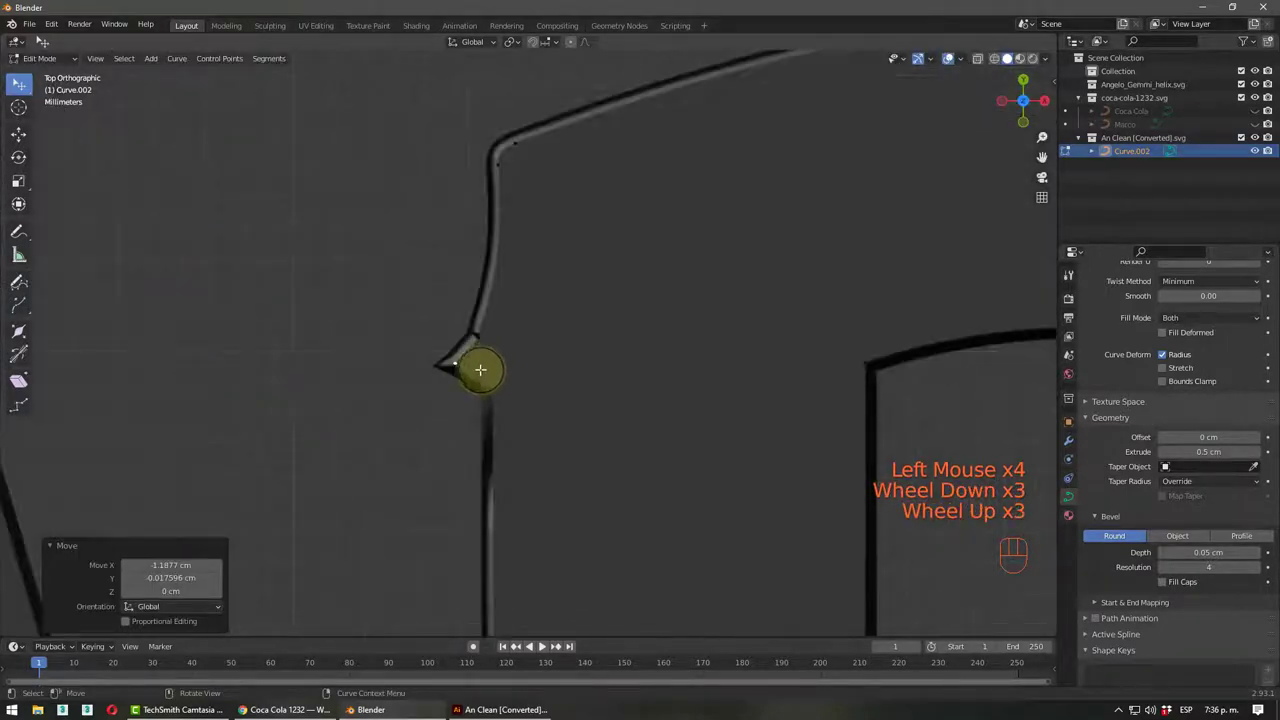
key(Delete)
scroll(up, 3)
click(479, 333)
key(Delete)
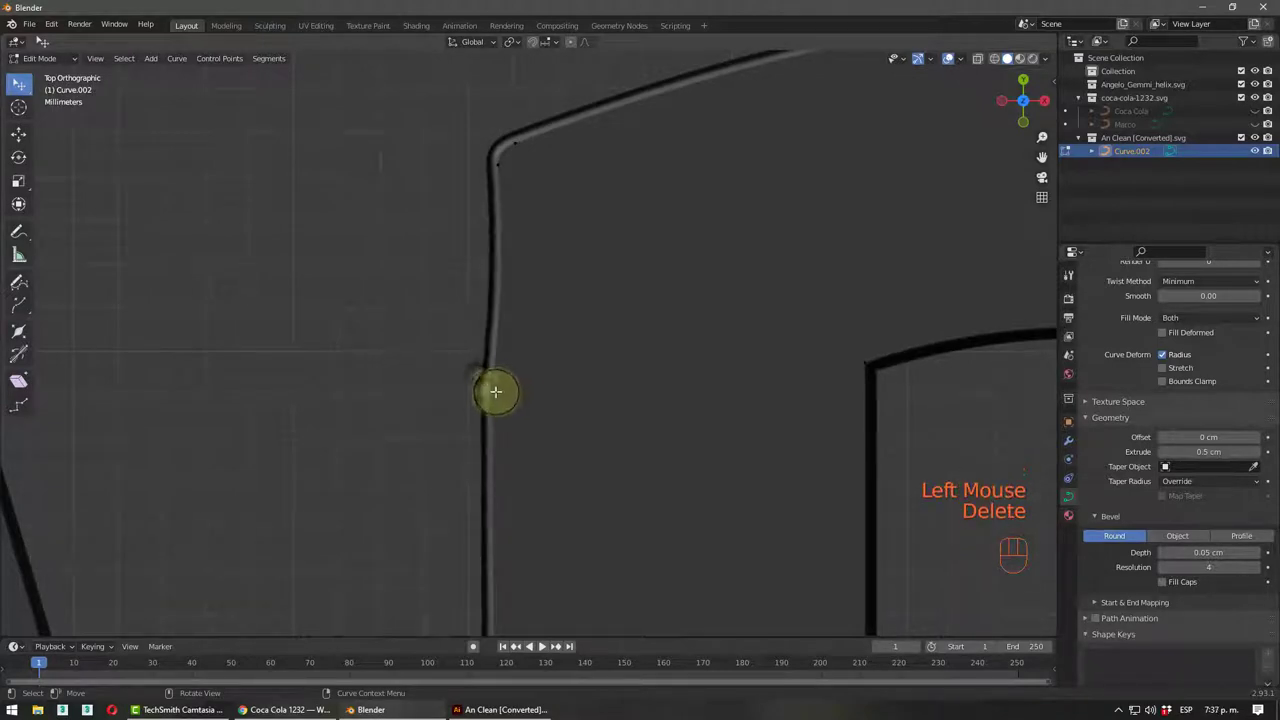
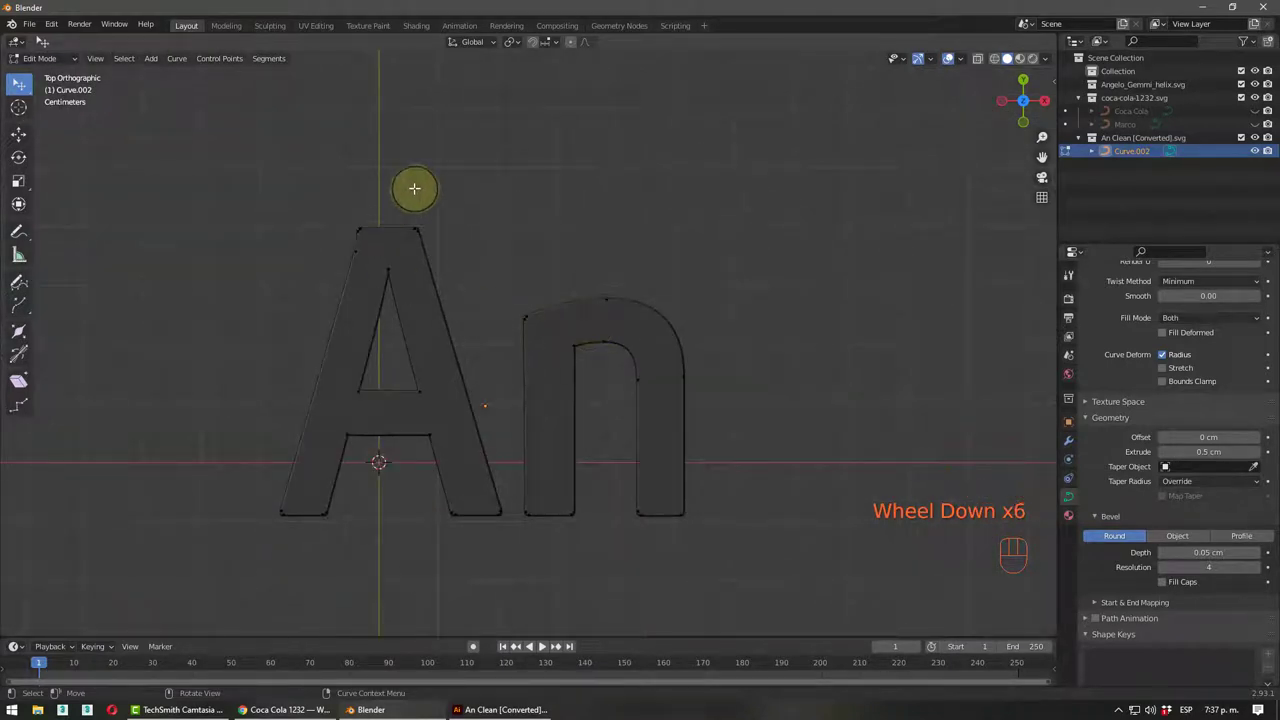
scroll(down, 3)
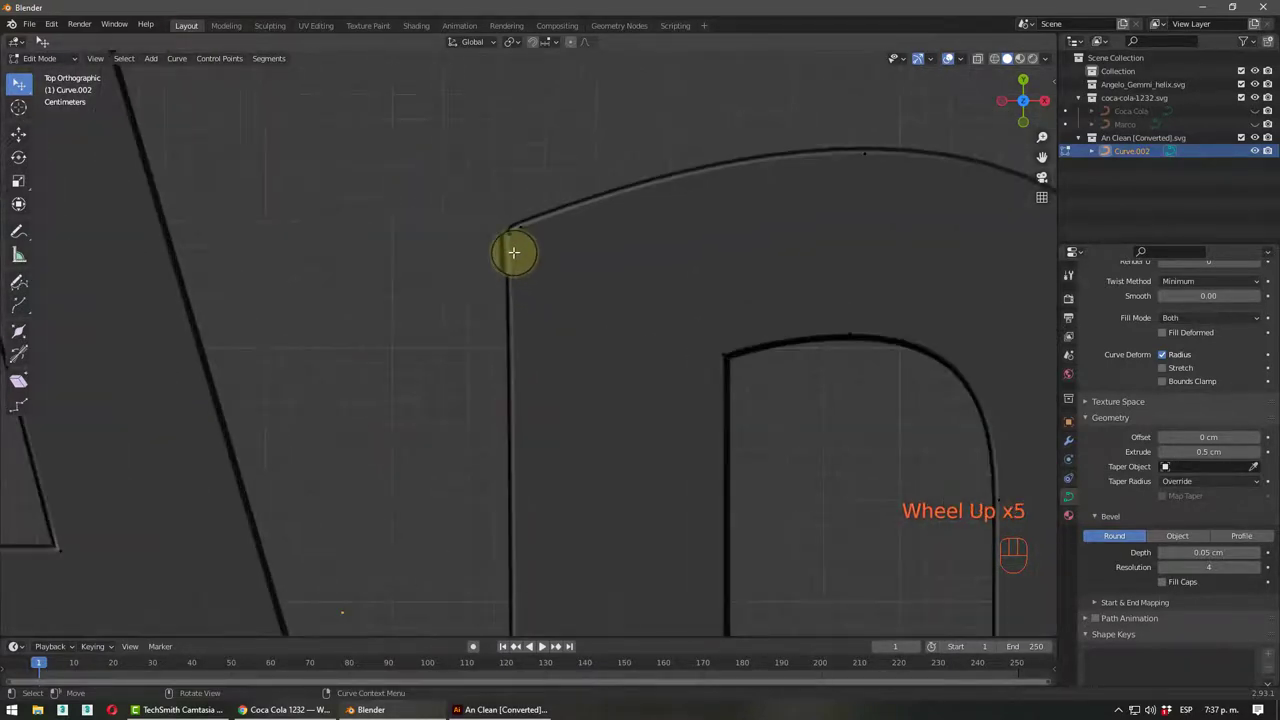
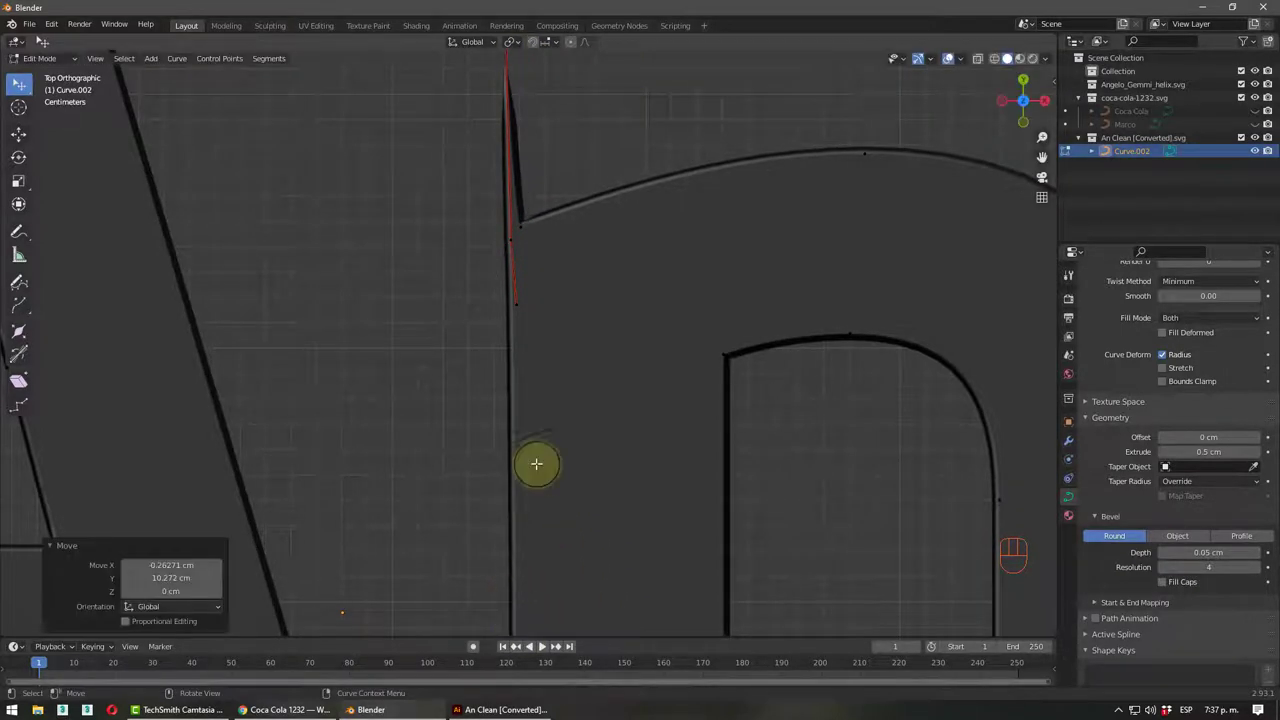
- Reposition another corner point of the lettering, nudging it into place
scroll(down, 3)
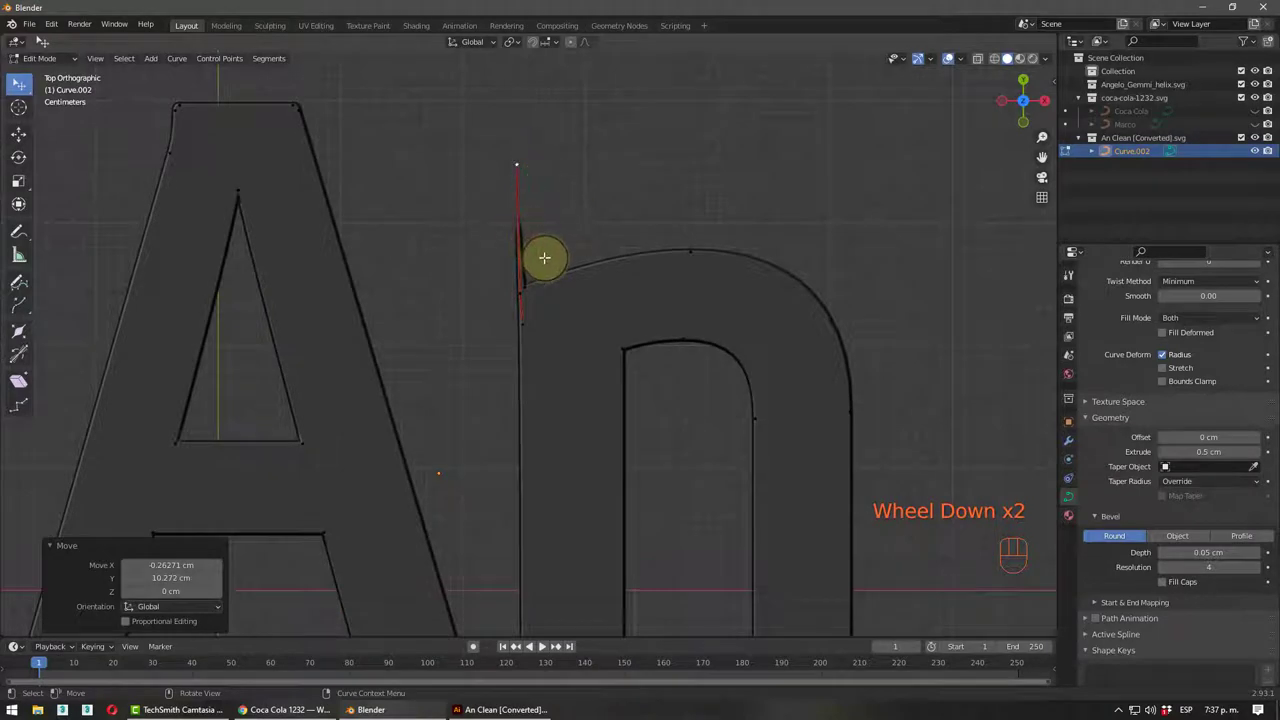
key(ctrl+z)
click(543, 252)
scroll(down, 3)
key(Tab)
drag(597, 412, 663, 330)
drag(624, 285, 572, 406)
scroll(down, 3)
- Leave point editing and select the An lettering curve in Object Mode
middle_click(583, 382)
middle_click(563, 394)
key(Tab)
middle_click(599, 422)
key(Tab)
click(615, 425)
click(604, 344)
drag(608, 456, 623, 462)
middle_click(615, 454)
- Delete the An lettering curve and unhide the Coca Cola logo in the Outliner
key(Delete)
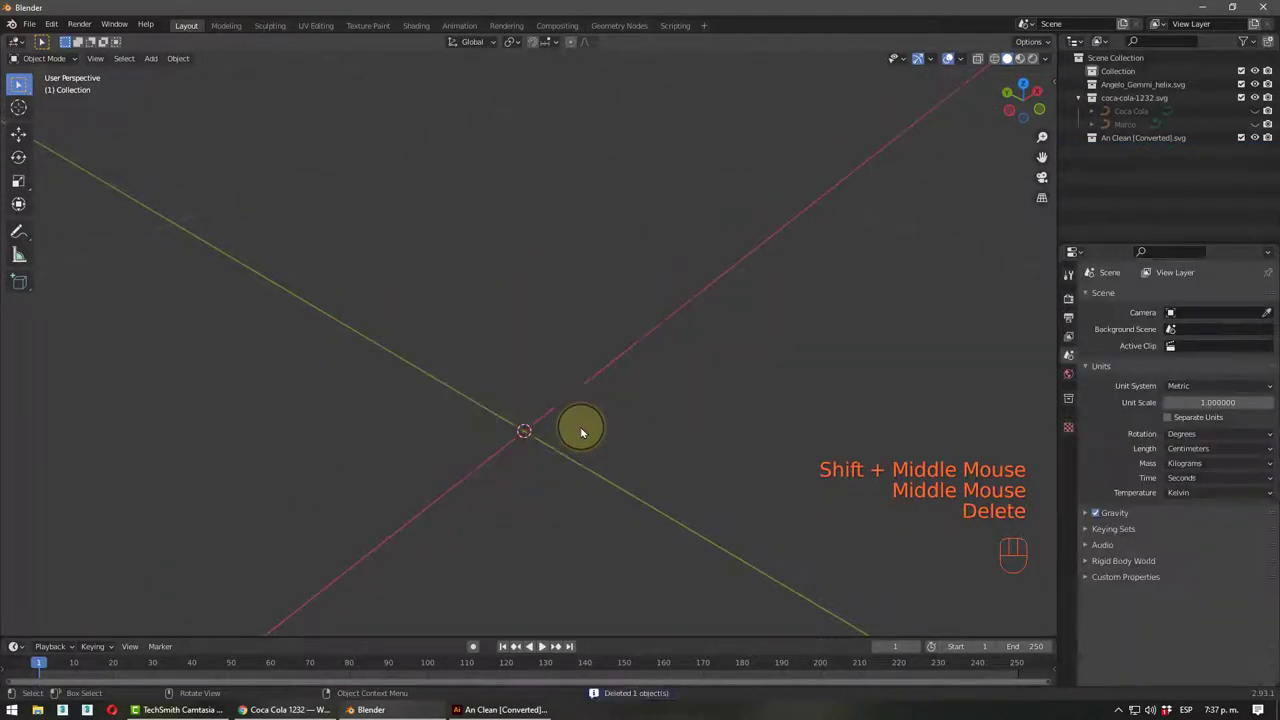
scroll(down, 3)
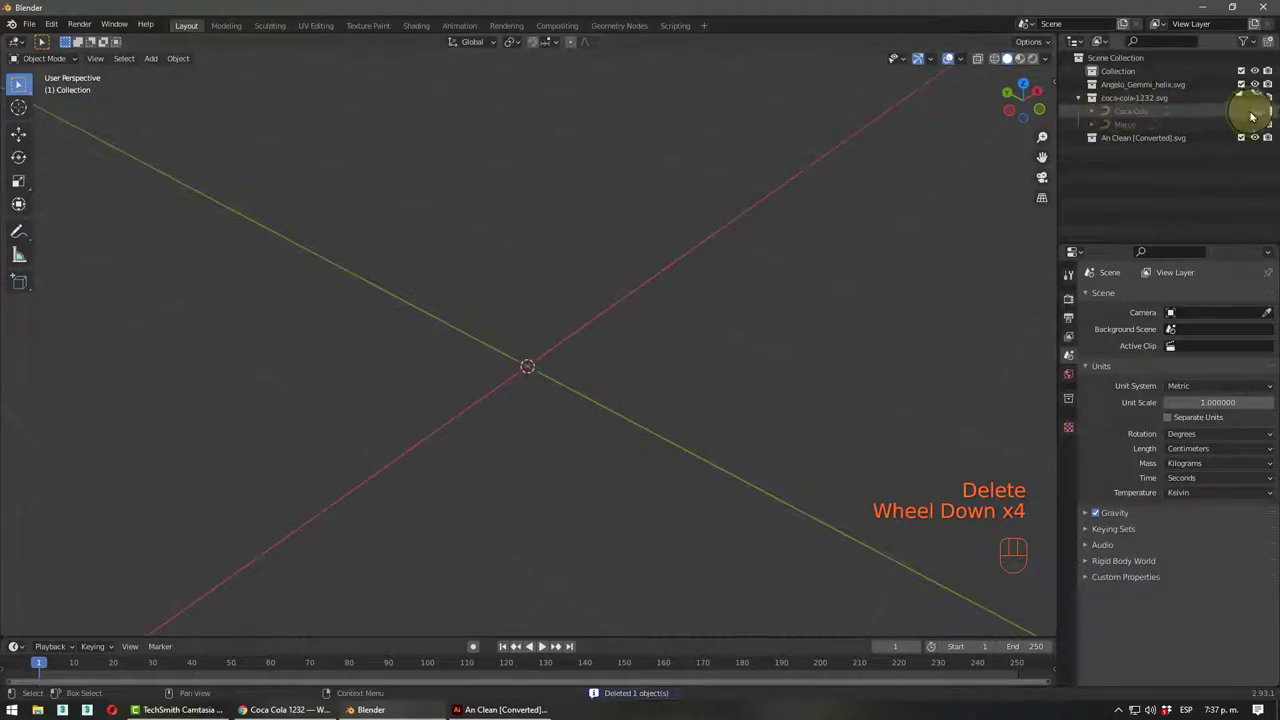
click(1253, 116)
scroll(down, 3)
- Orbit and straighten the view to centre the Coca-Cola logo in the viewport
drag(629, 383, 542, 416)
drag(560, 444, 581, 437)
scroll(down, 3)
drag(522, 458, 538, 470)
scroll(up, 3)
middle_click(565, 462)
middle_click(565, 473)
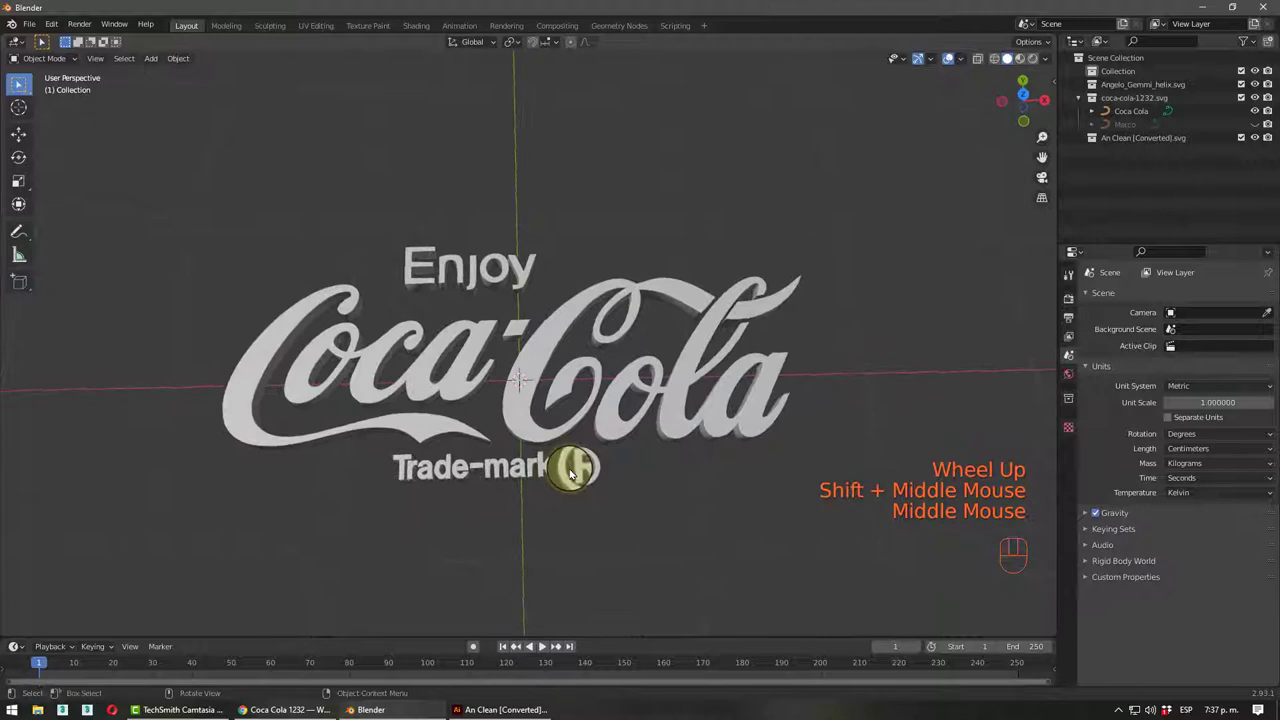
middle_click(646, 465)
drag(652, 462, 649, 458)
drag(645, 463, 618, 384)
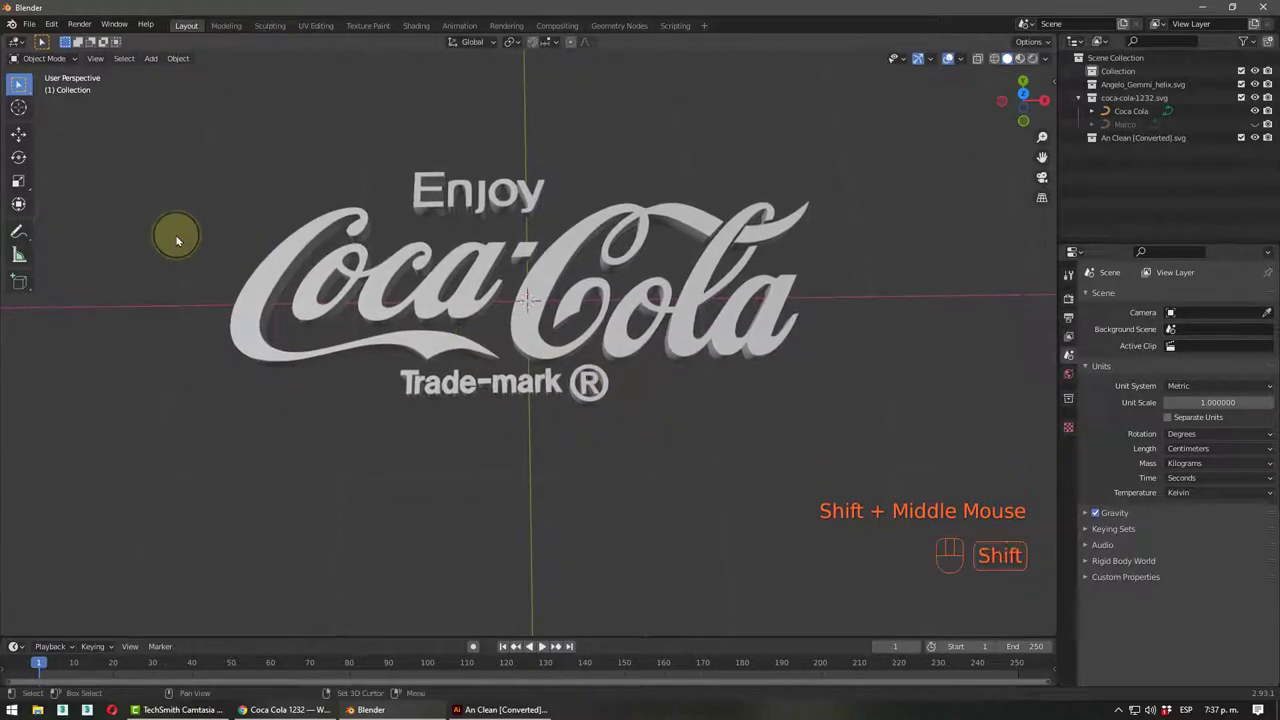
- Add a new default Text object and move it below the Coca-Cola logo
key(shift+a)
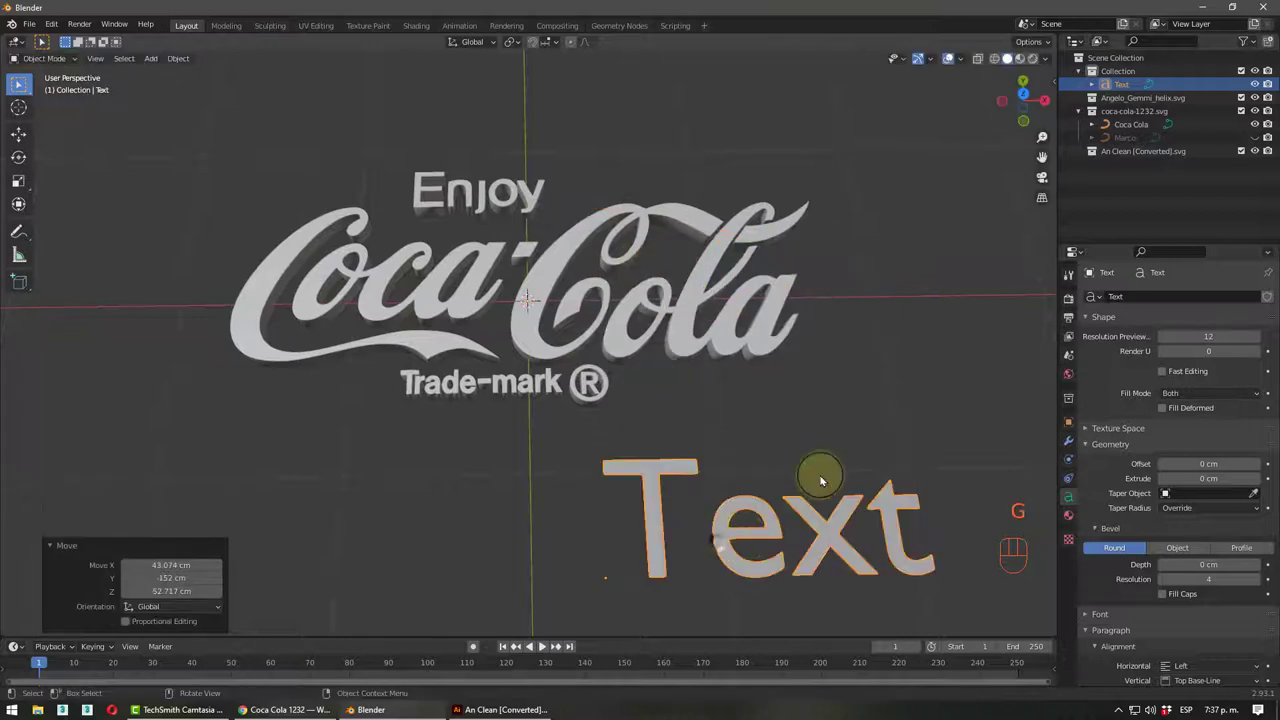
drag(826, 462, 614, 360)
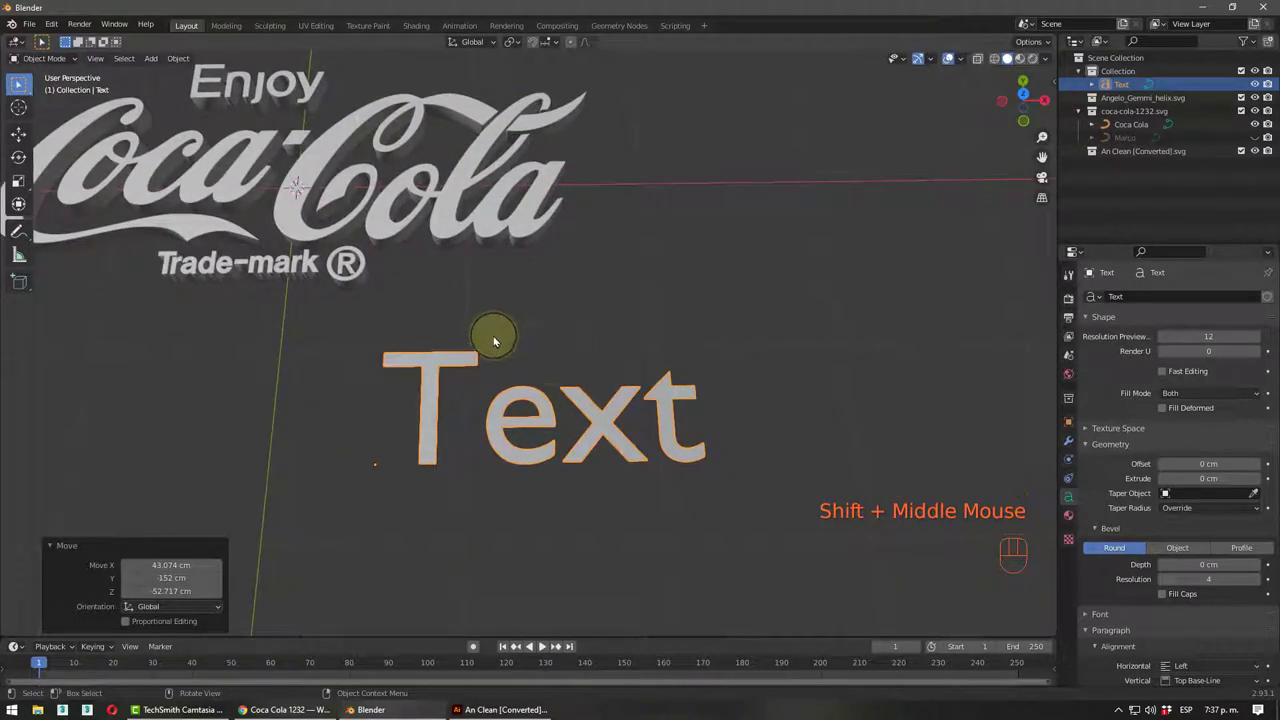
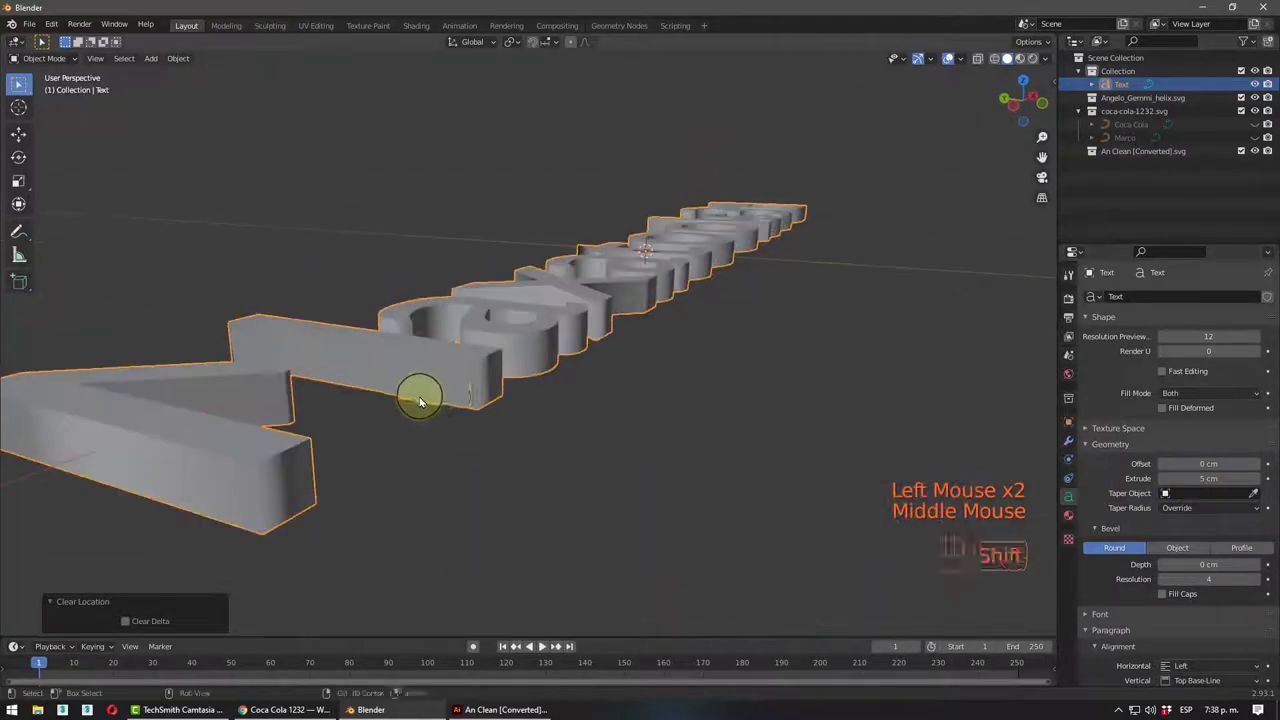
drag(548, 392, 574, 395)
middle_click(550, 403)
drag(554, 397, 547, 392)
drag(545, 384, 619, 386)
middle_click(617, 388)
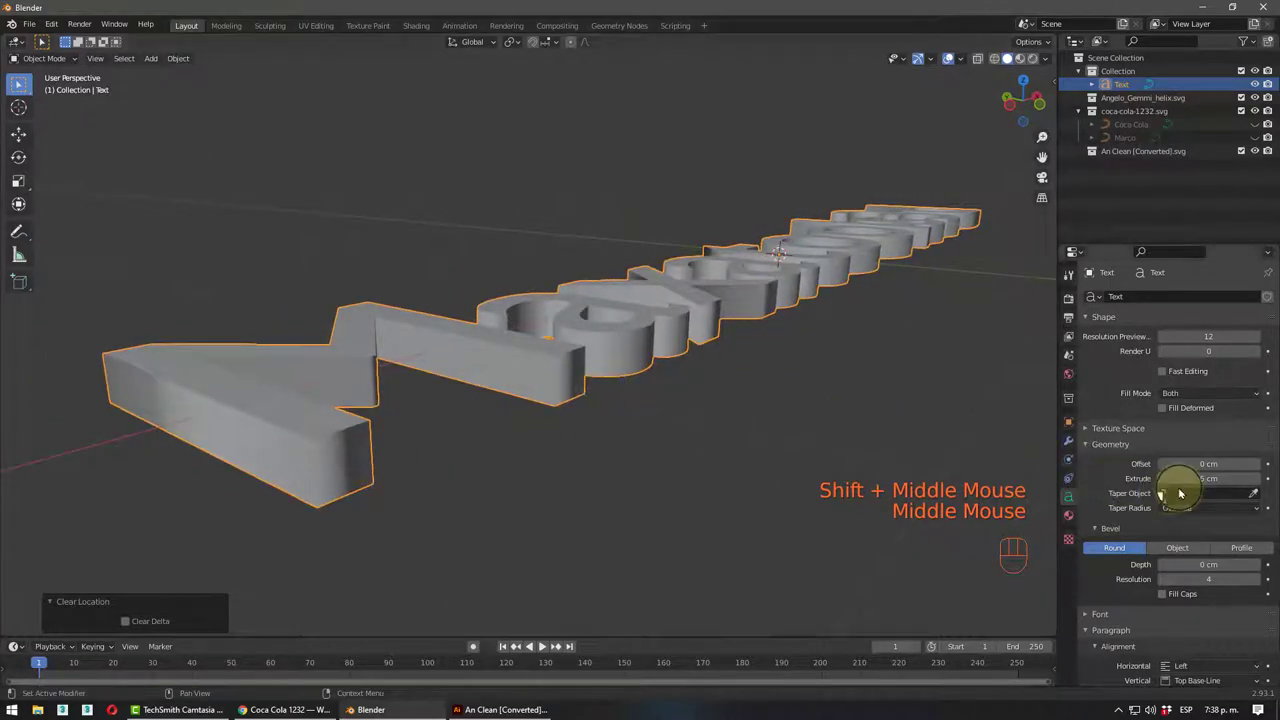
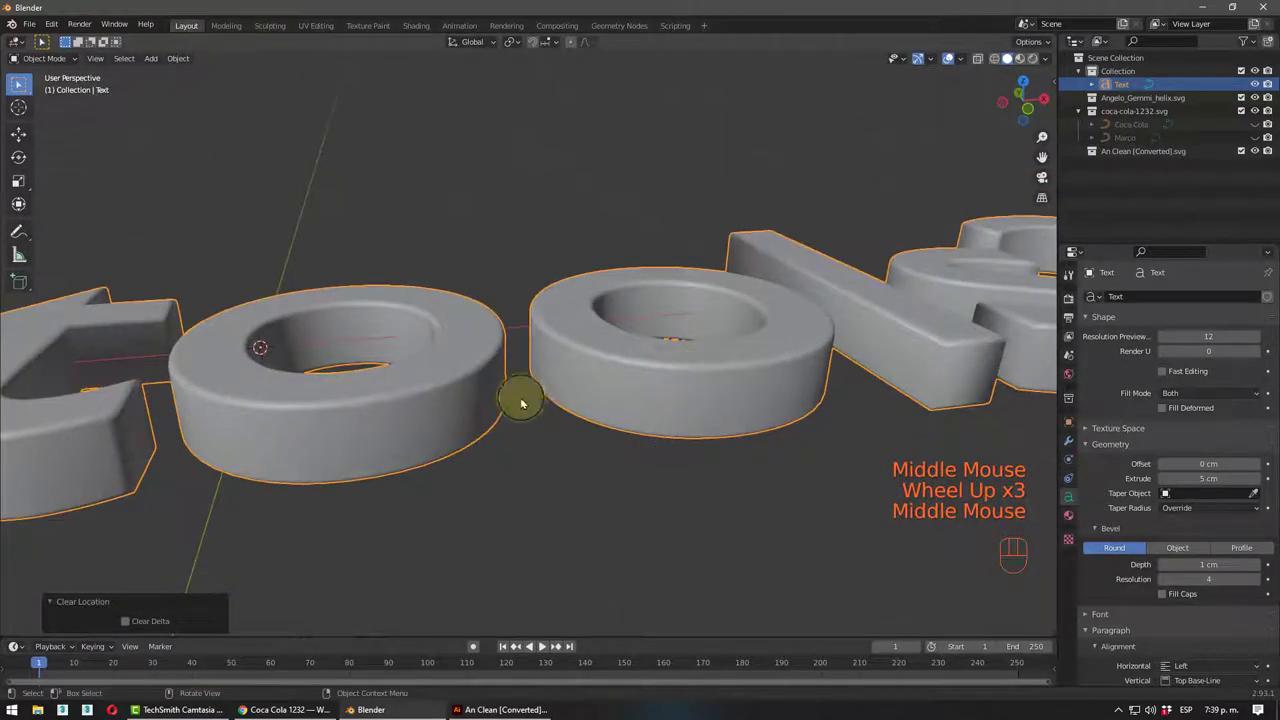
scroll(down, 3)
middle_click(629, 415)
scroll(down, 3)
drag(514, 438, 574, 407)
scroll(up, 3)
middle_click(678, 333)
drag(660, 342, 660, 338)
middle_click(803, 345)
scroll(up, 3)
scroll(down, 3)
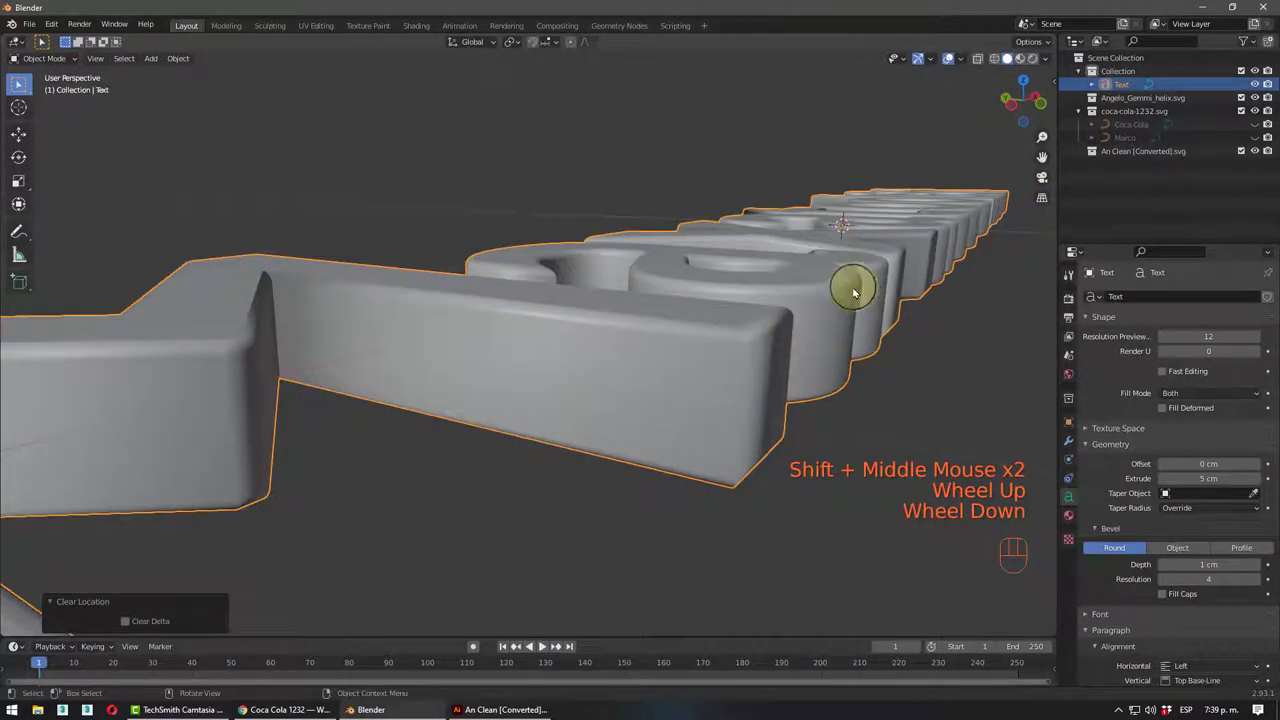
middle_click(831, 304)
drag(865, 302, 922, 313)
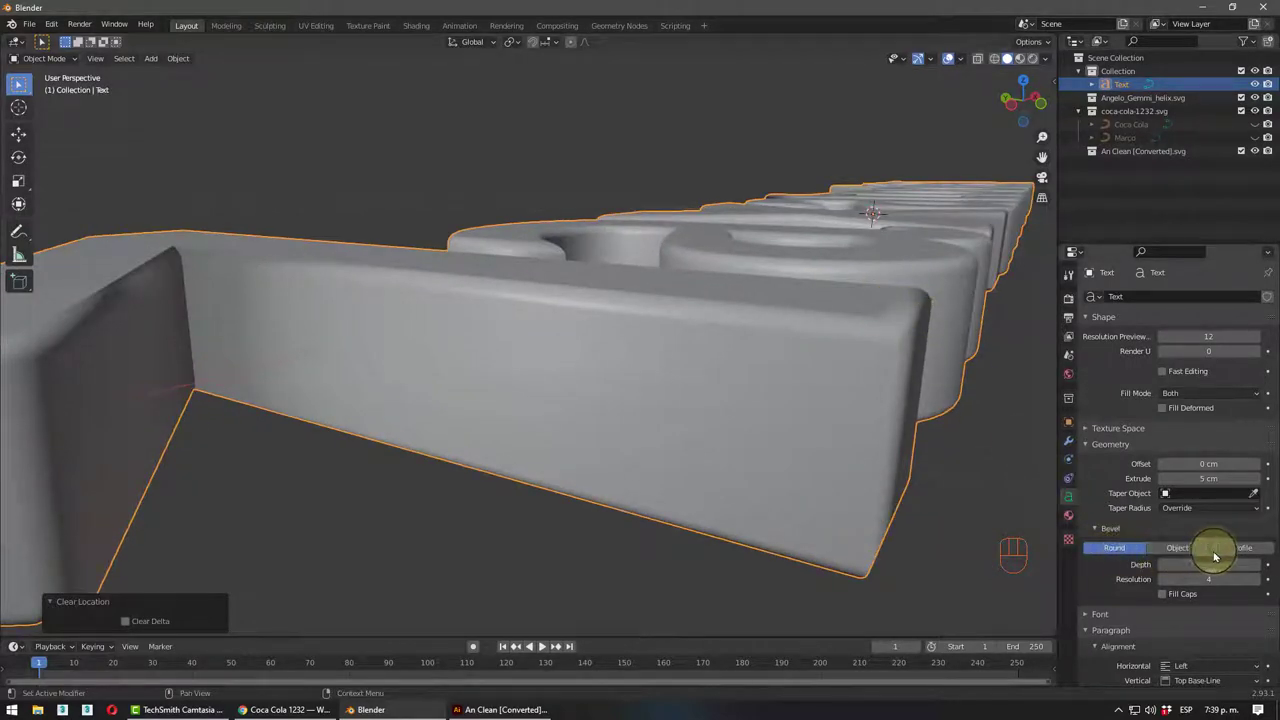
click(1236, 552)
drag(754, 351, 786, 367)
scroll(down, 3)
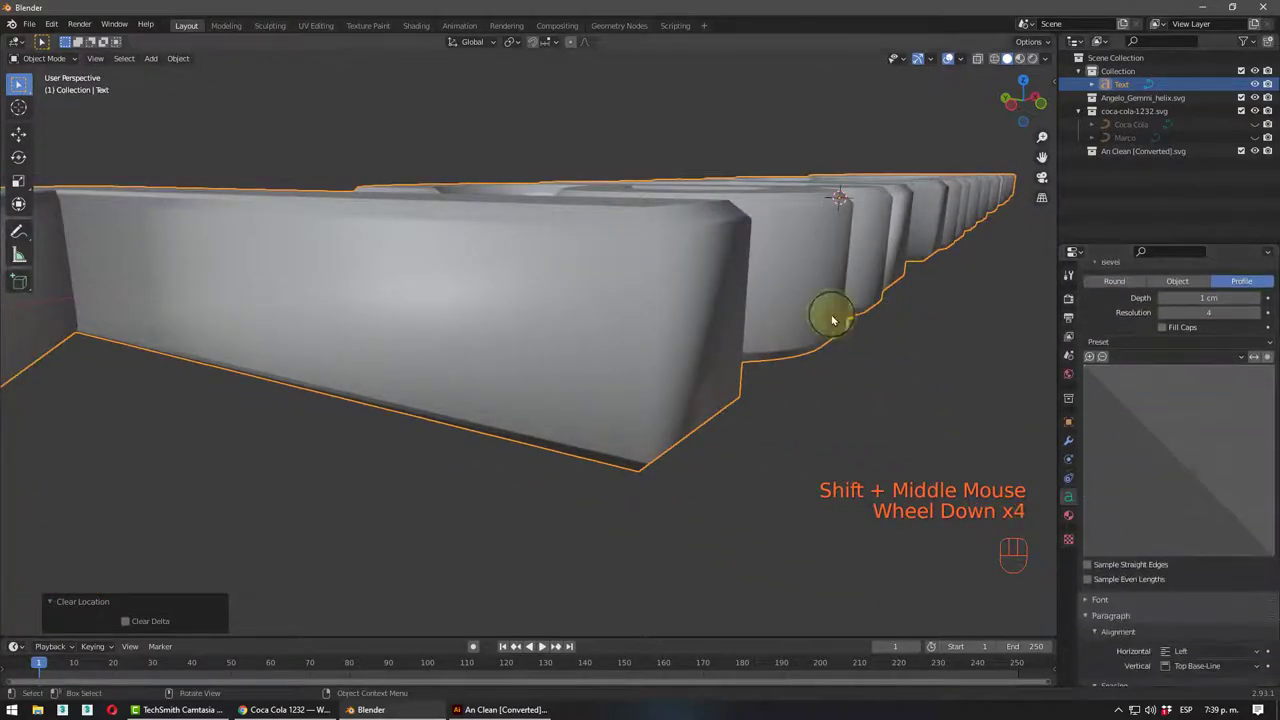
scroll(down, 3)
drag(734, 341, 753, 336)
drag(745, 321, 881, 308)
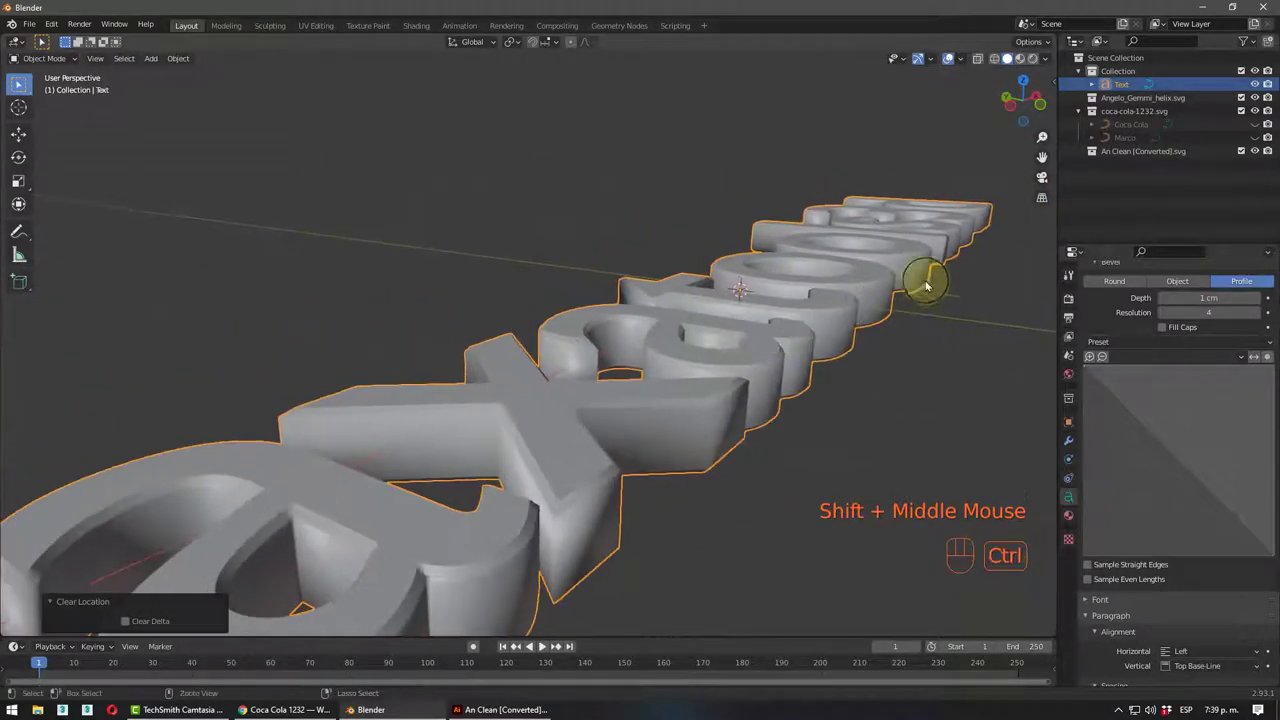
middle_click(927, 263)
drag(926, 277, 913, 242)
drag(939, 227, 930, 294)
middle_click(885, 293)
drag(917, 299, 921, 294)
drag(924, 298, 798, 304)
drag(802, 282, 825, 298)
middle_click(824, 294)
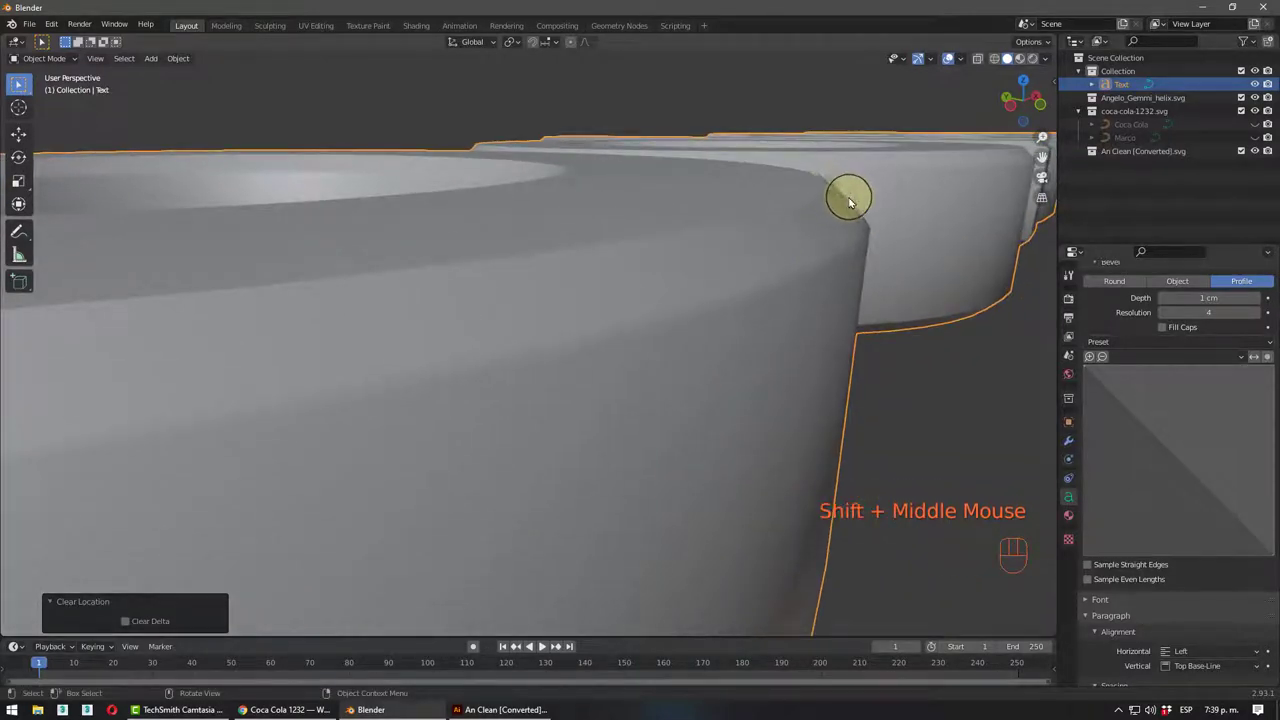
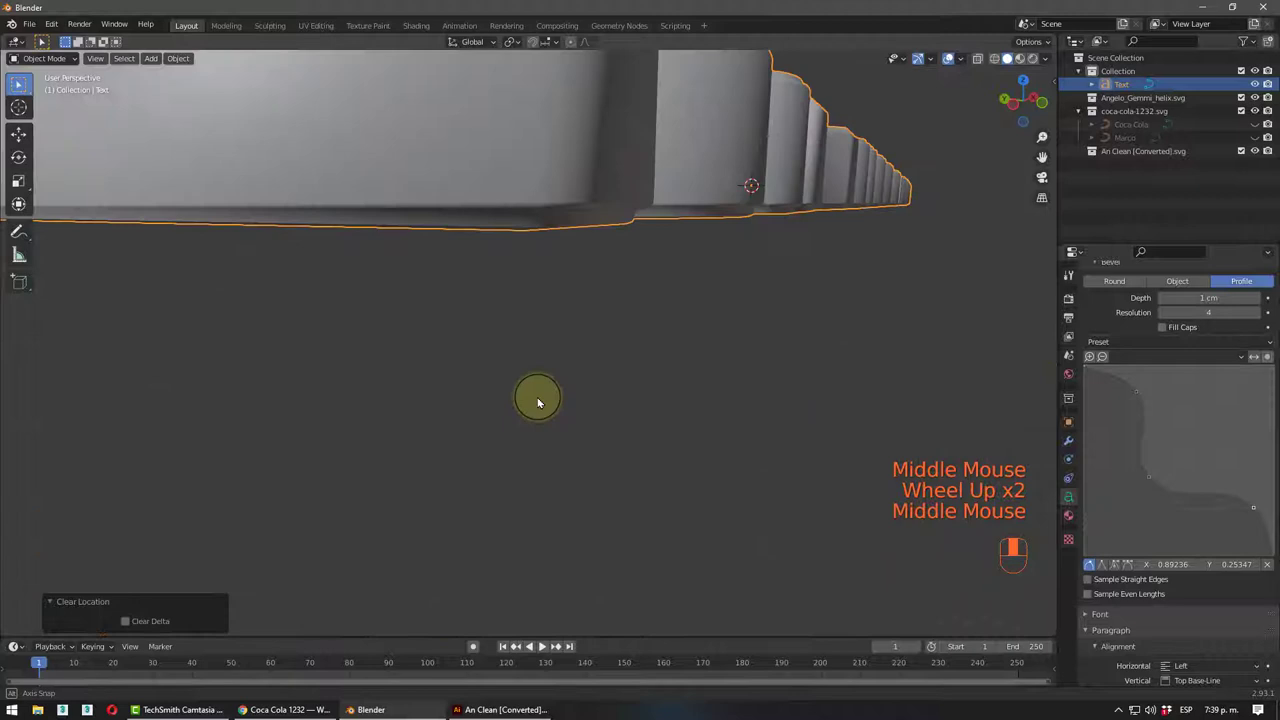
scroll(down, 3)
middle_click(543, 403)
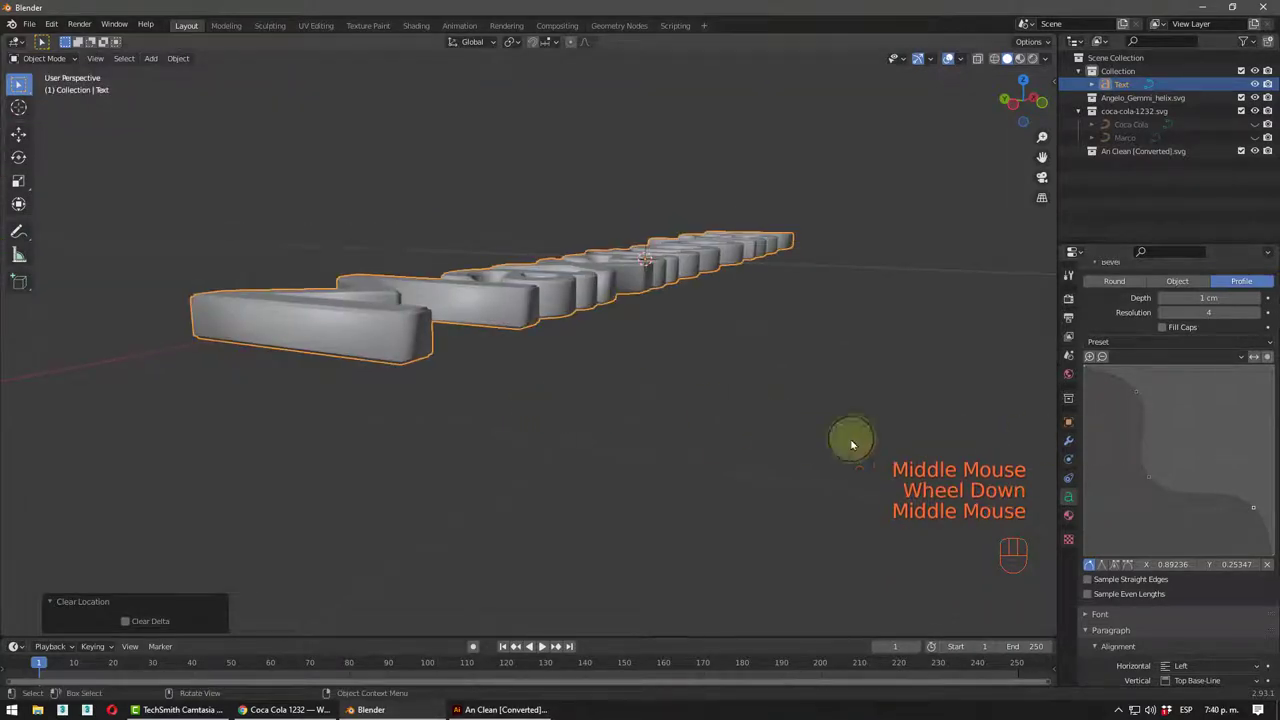
scroll(up, 3)
scroll(down, 3)
scroll(down, 3)
middle_click(613, 290)
scroll(up, 3)
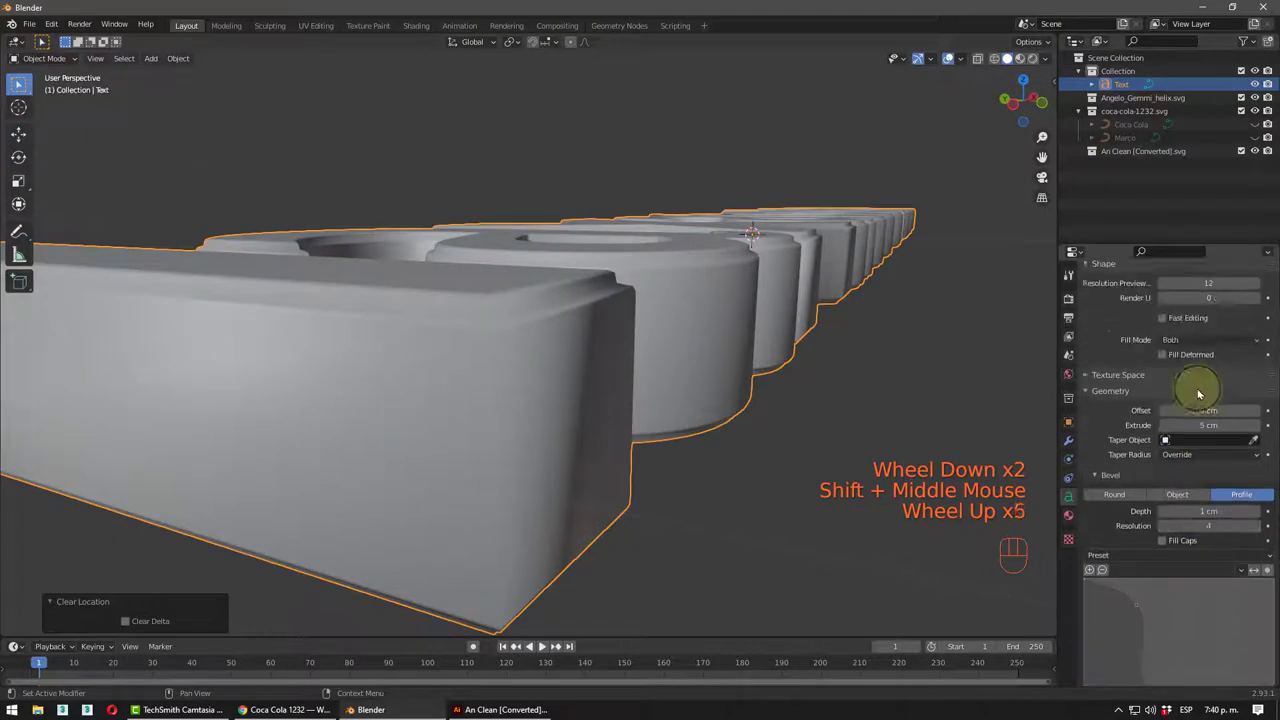
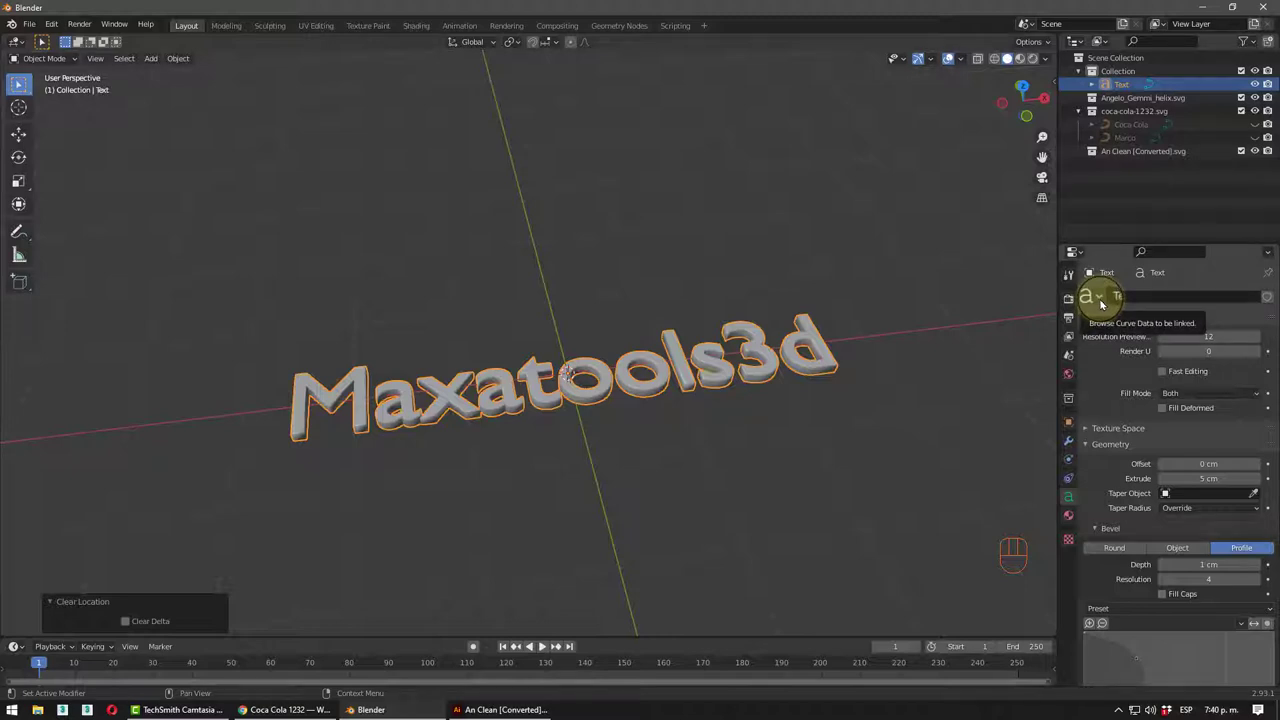
- Collapse the Shape and Geometry panels and browse for a new Regular font file
drag(1103, 304, 1246, 277)
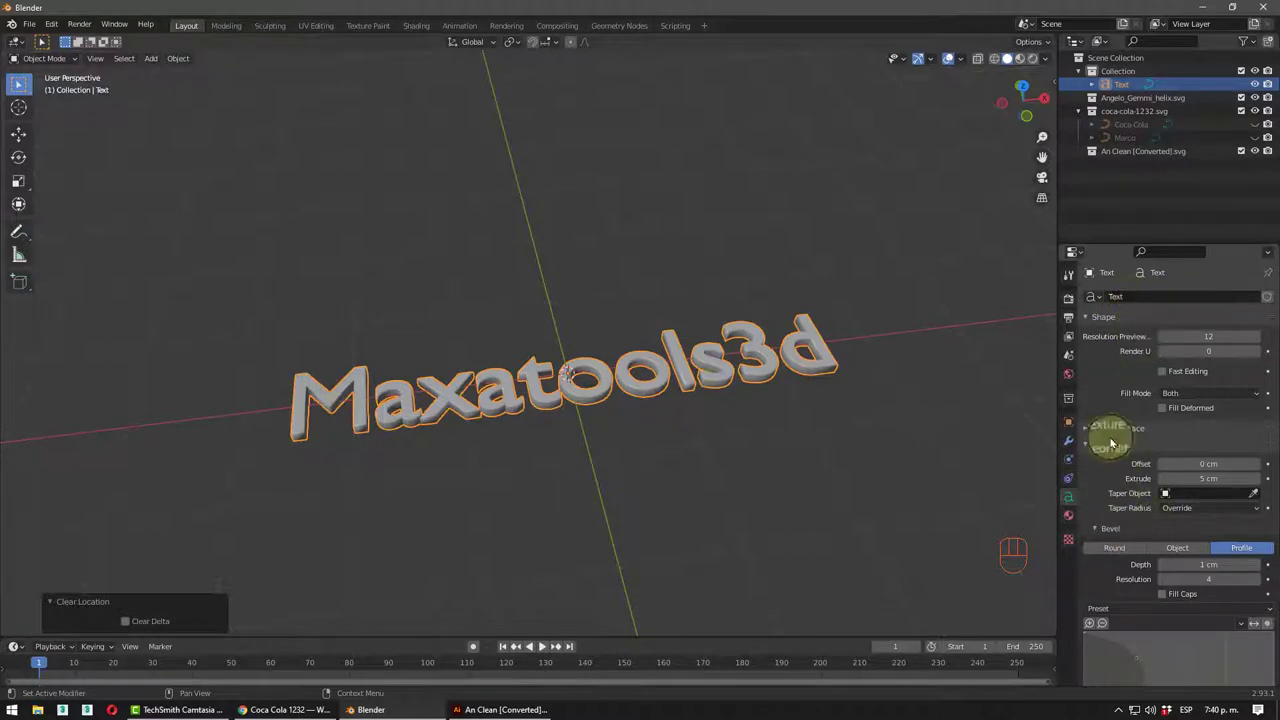
click(1100, 319)
click(1110, 353)
click(1116, 372)
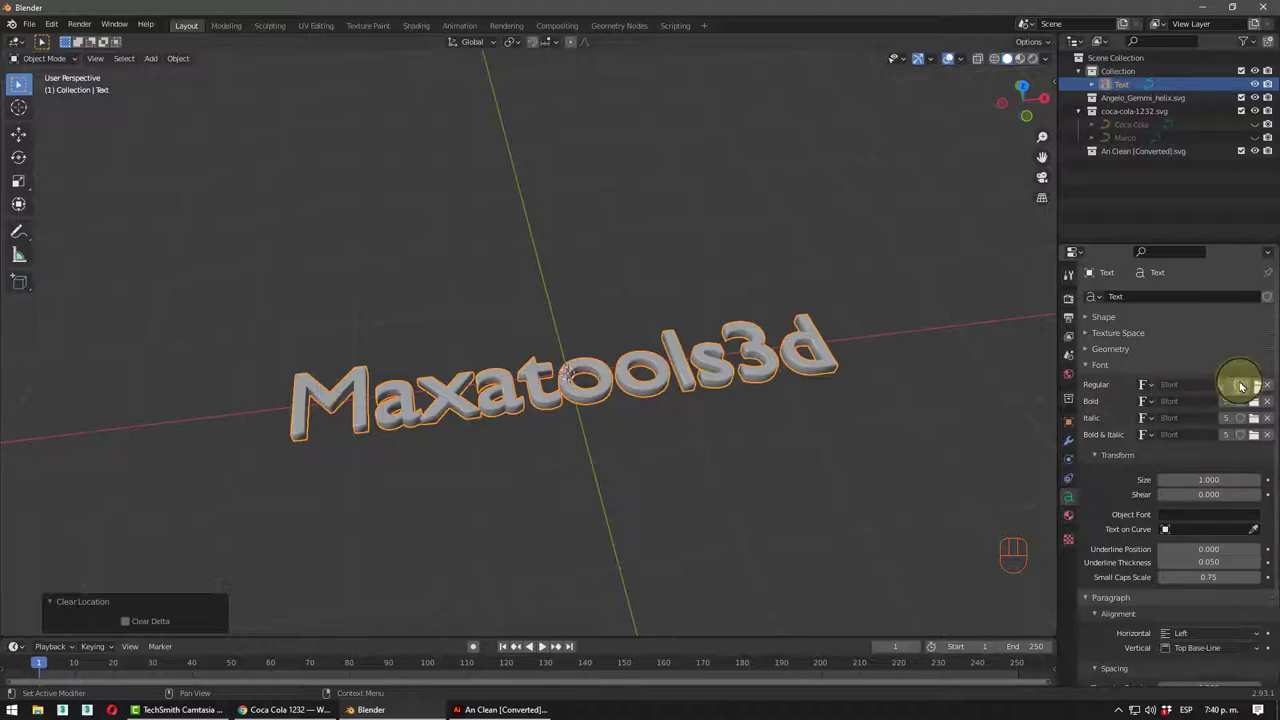
- Load Comic Sans MS (comic.ttf) as the text object's Regular font
drag(1254, 386, 435, 409)
middle_click(435, 409)
scroll(up, 3)
scroll(down, 3)
drag(808, 358, 1227, 396)
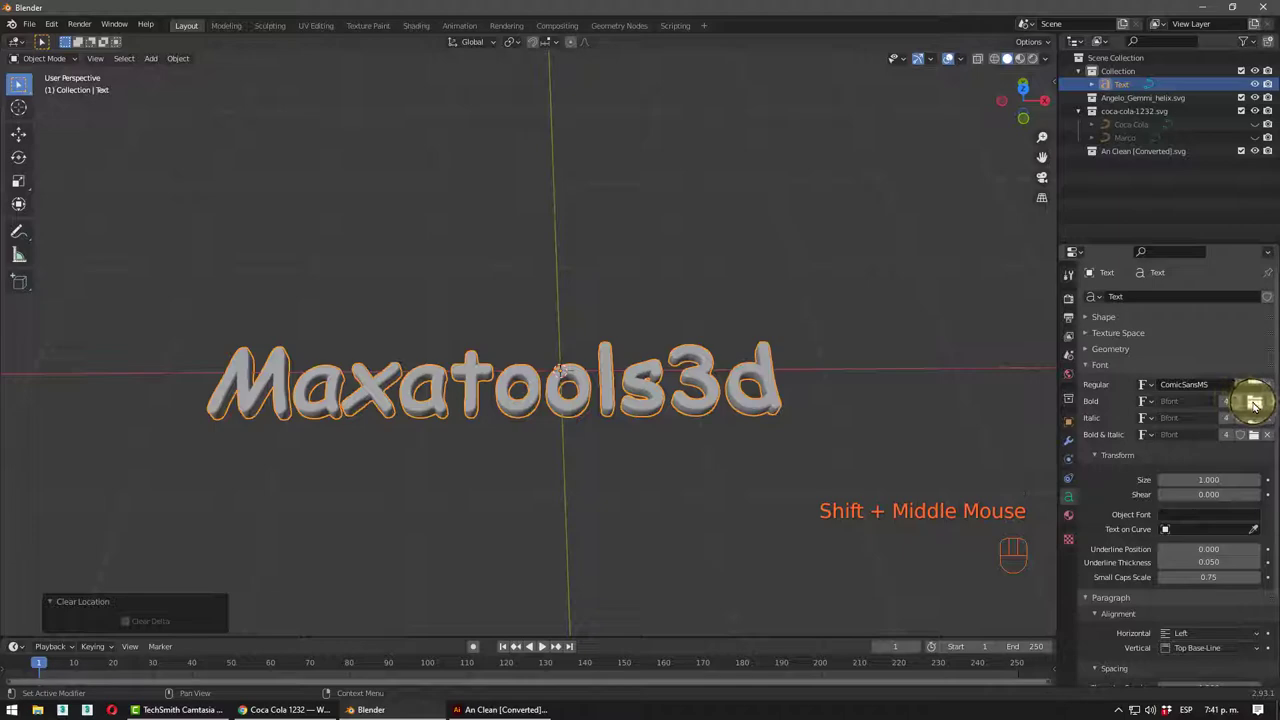
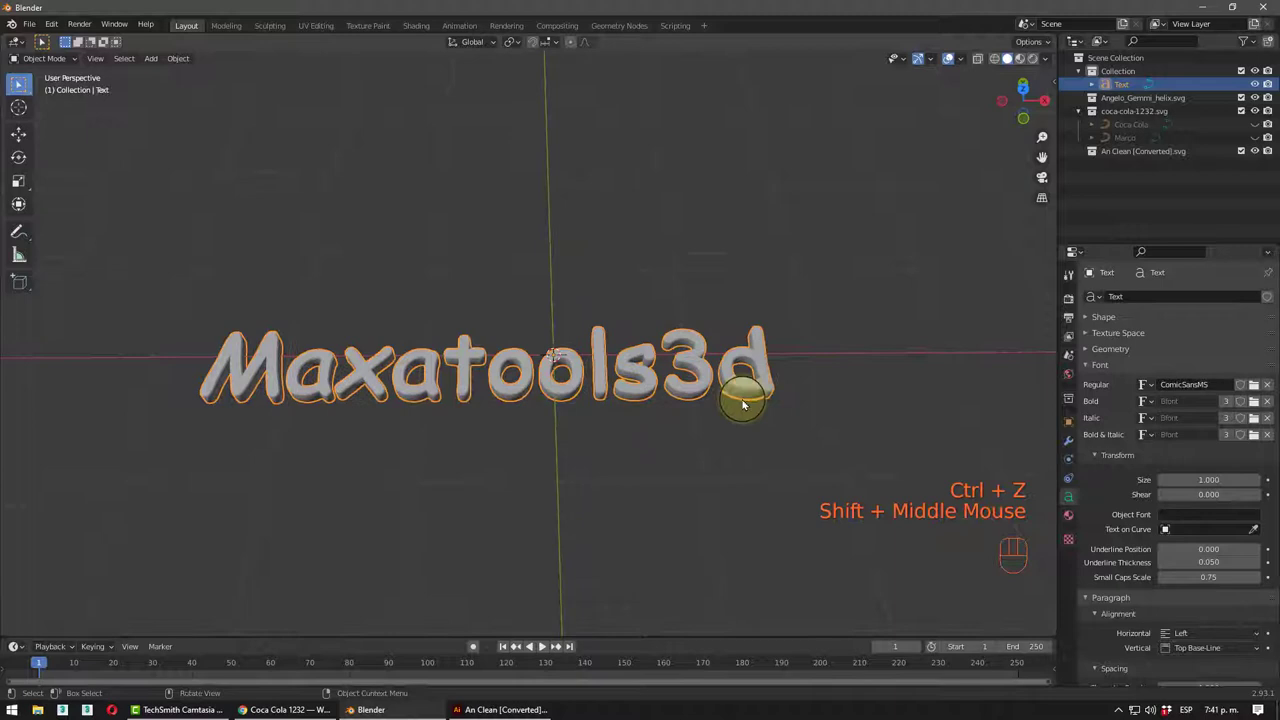
scroll(down, 3)
drag(667, 388, 710, 359)
scroll(up, 3)
middle_click(561, 340)
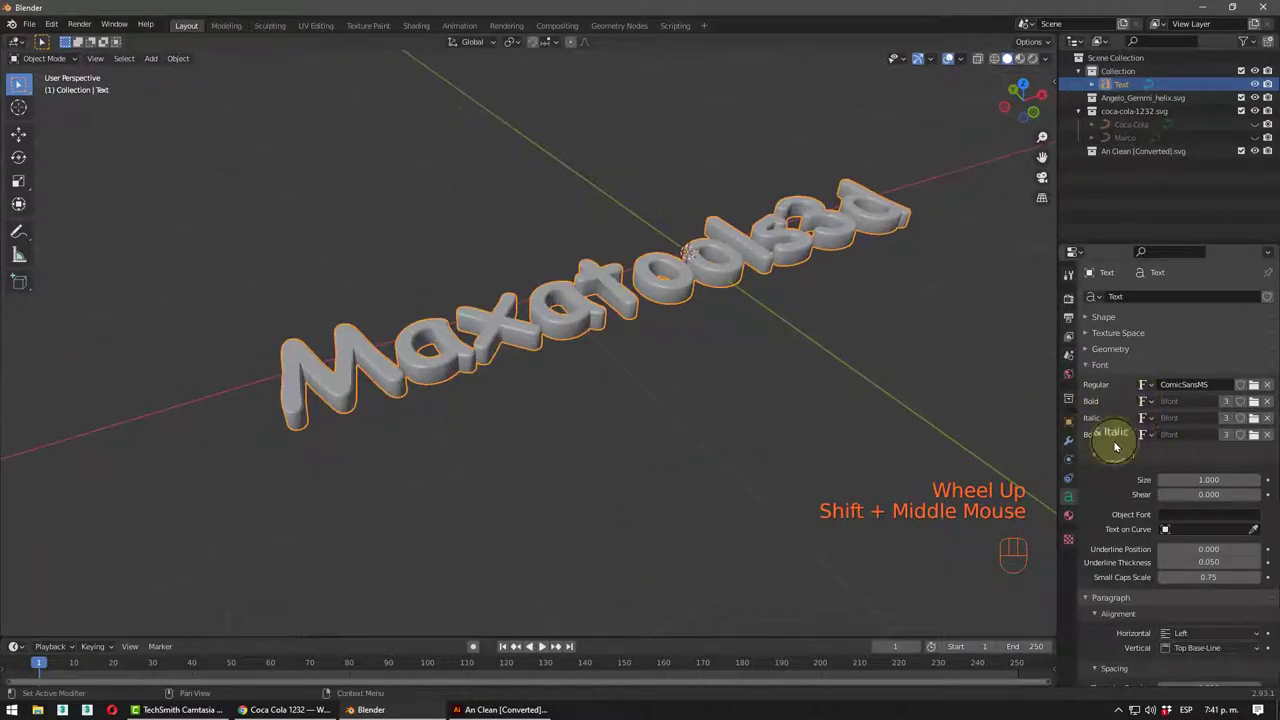
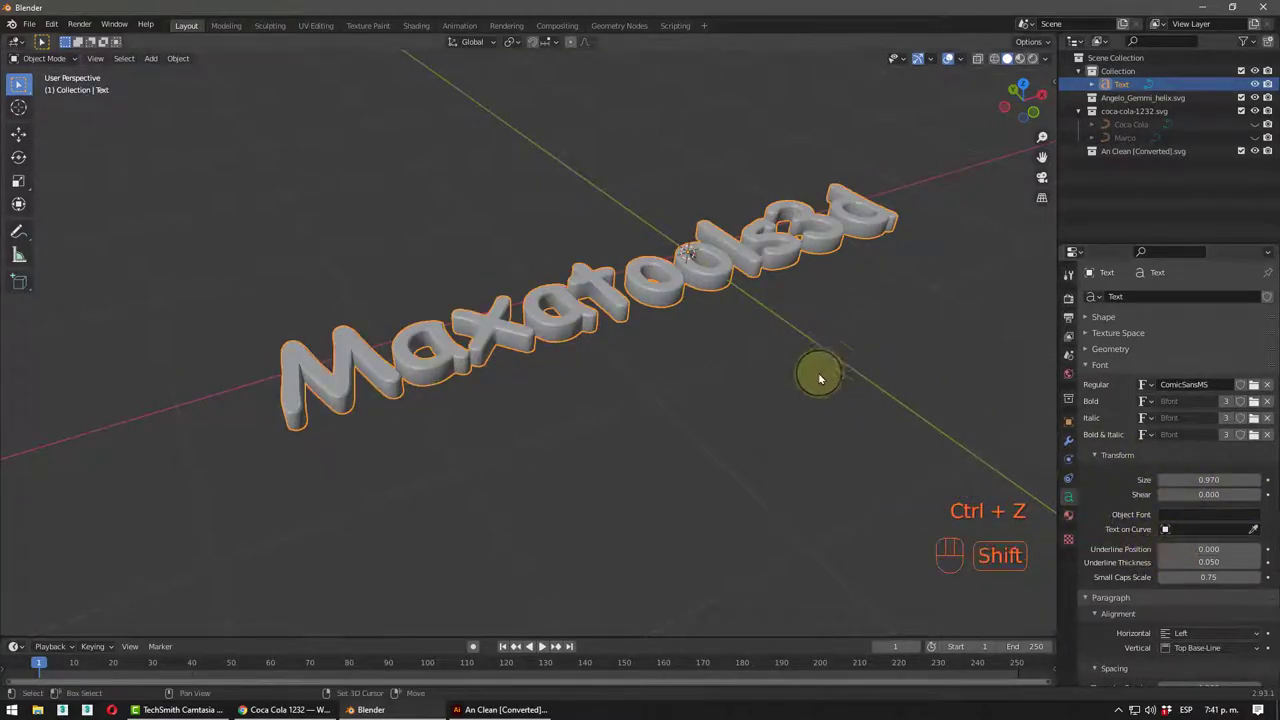
middle_click(788, 351)
drag(789, 382, 802, 368)
middle_click(815, 372)
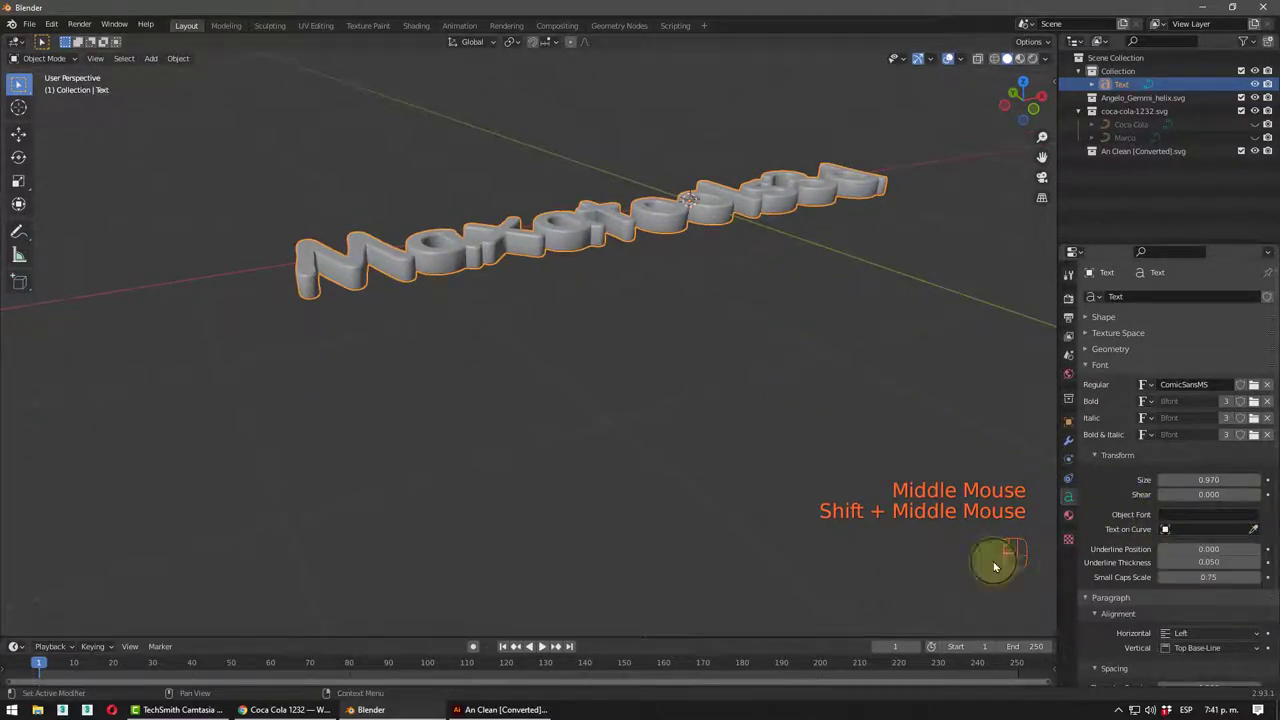
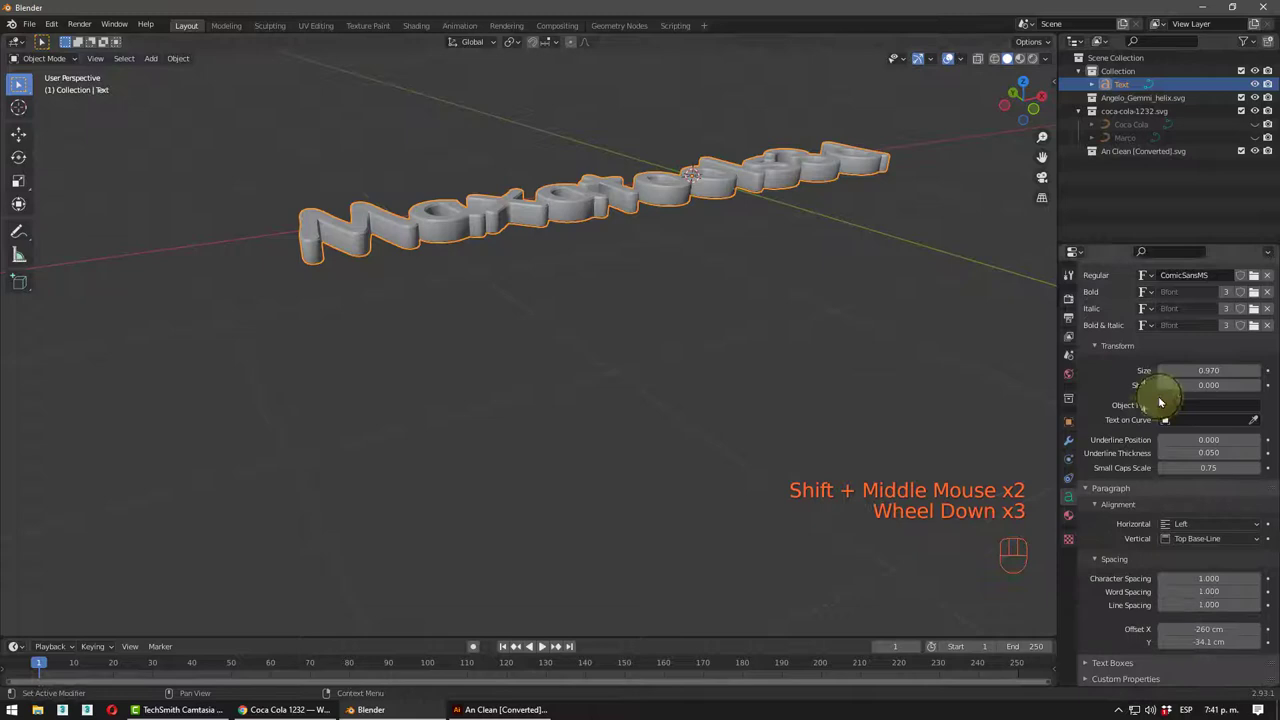
scroll(down, 3)
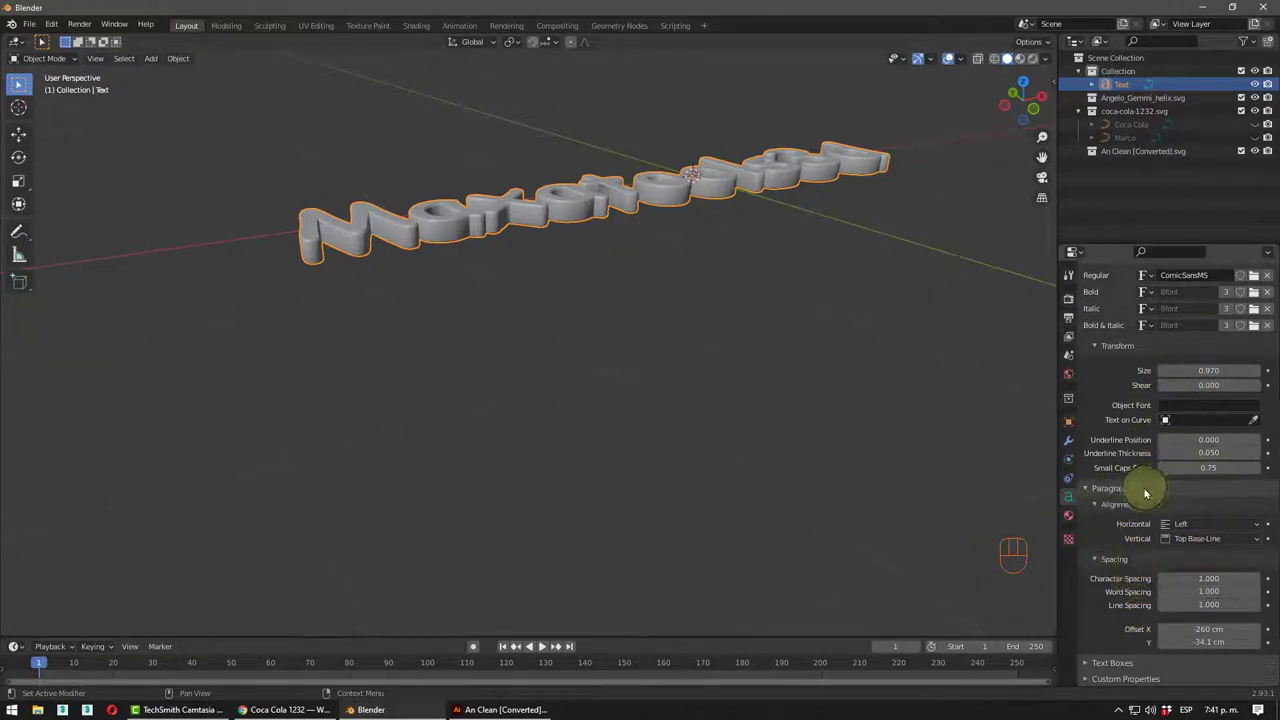
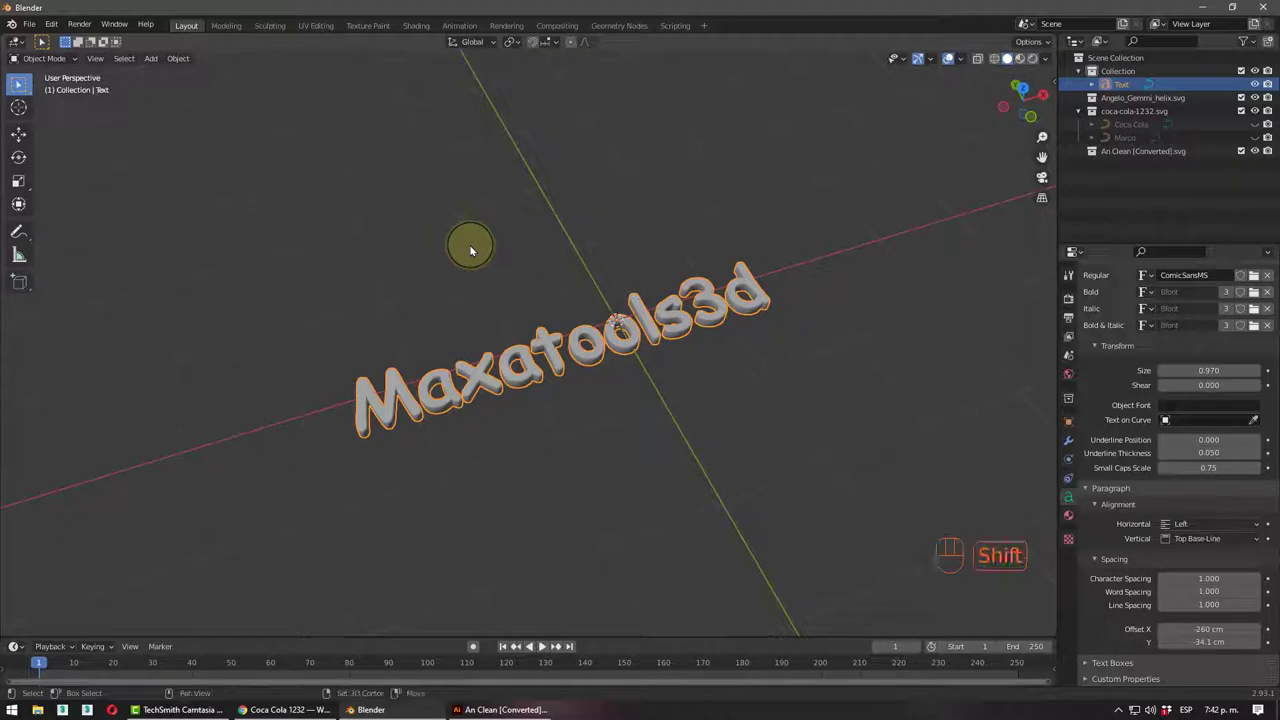
- Hide the Maxatools3d text and unhide the Coca Cola logo in the Outliner
key(shift+a)
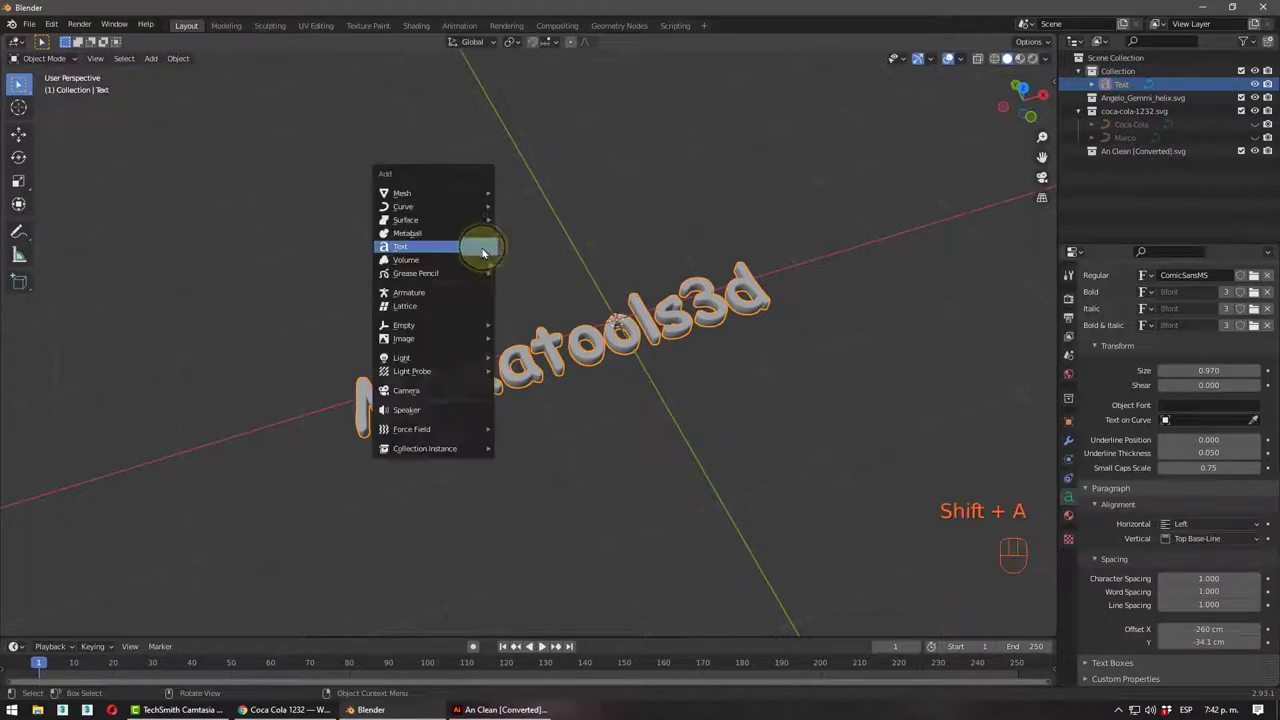
click(1261, 86)
click(1255, 130)
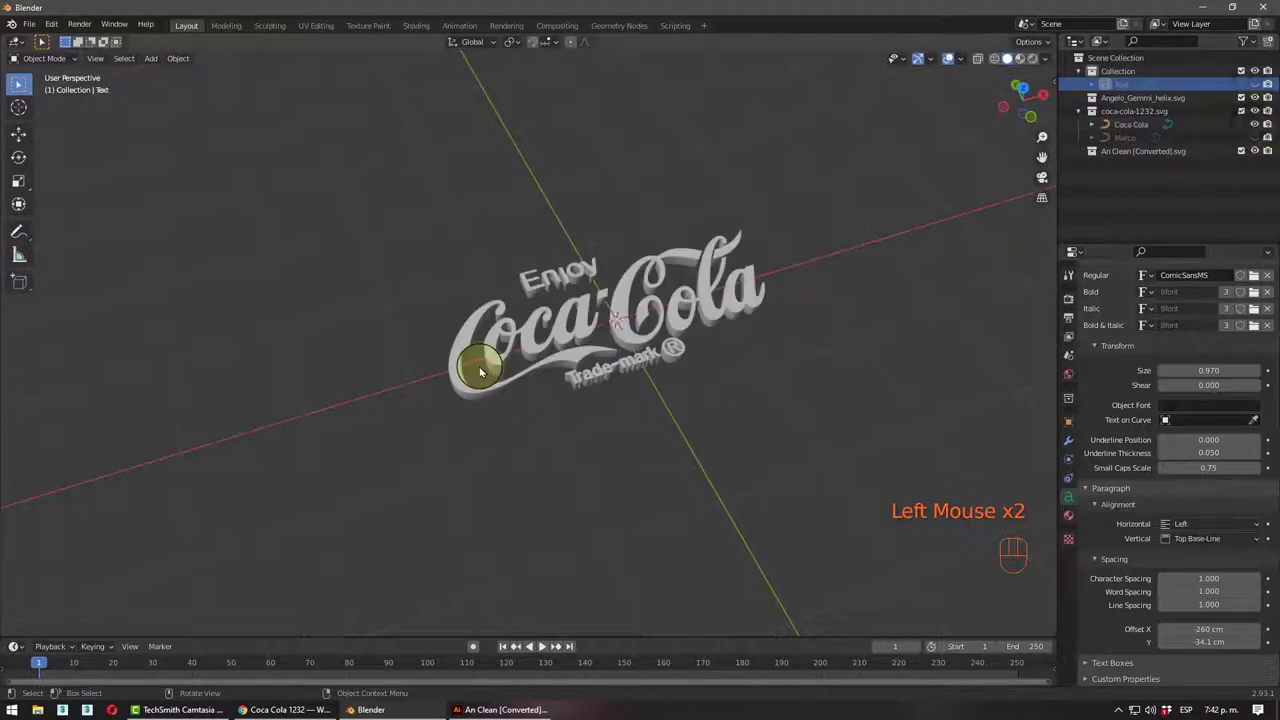
drag(471, 349, 483, 322)
scroll(up, 3)
- Select the Coca-Cola logo and raise it about 64 cm along the Z axis
click(519, 308)
drag(561, 408, 570, 345)
scroll(up, 3)
drag(571, 314, 556, 376)
scroll(down, 3)
drag(566, 377, 612, 379)
key(g)
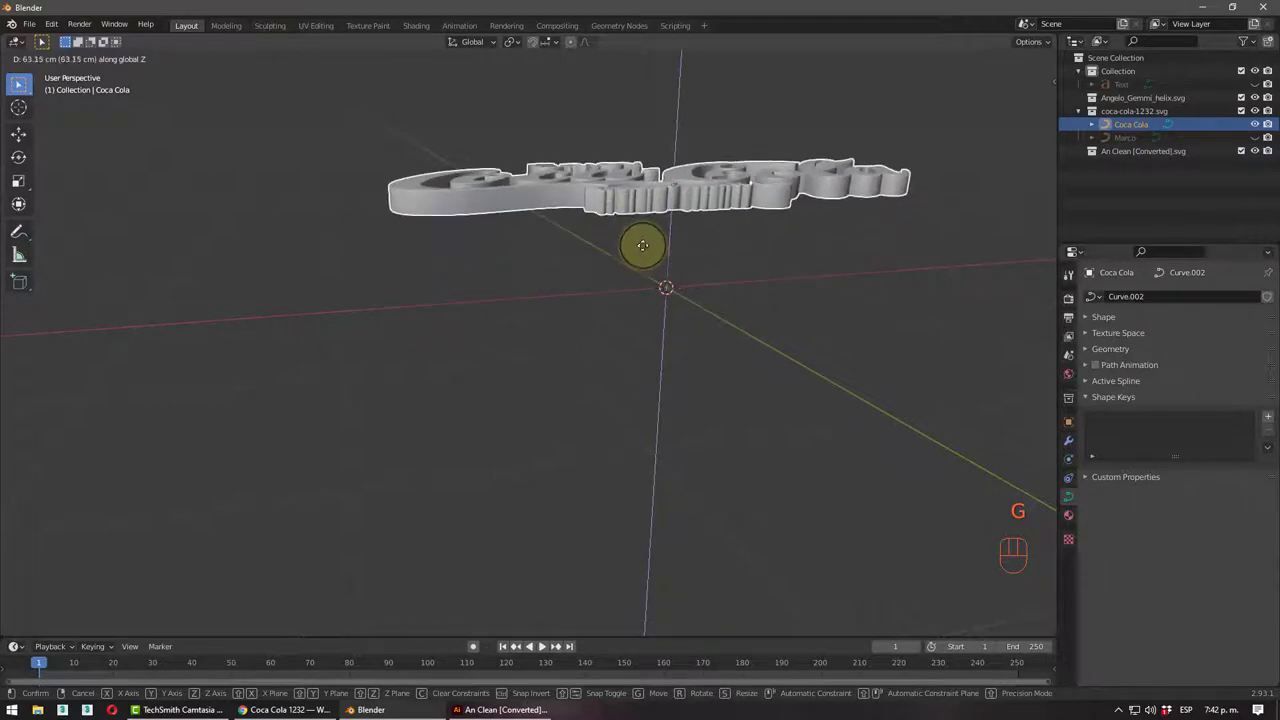
scroll(down, 3)
middle_click(635, 330)
middle_click(596, 363)
key(shift+a)
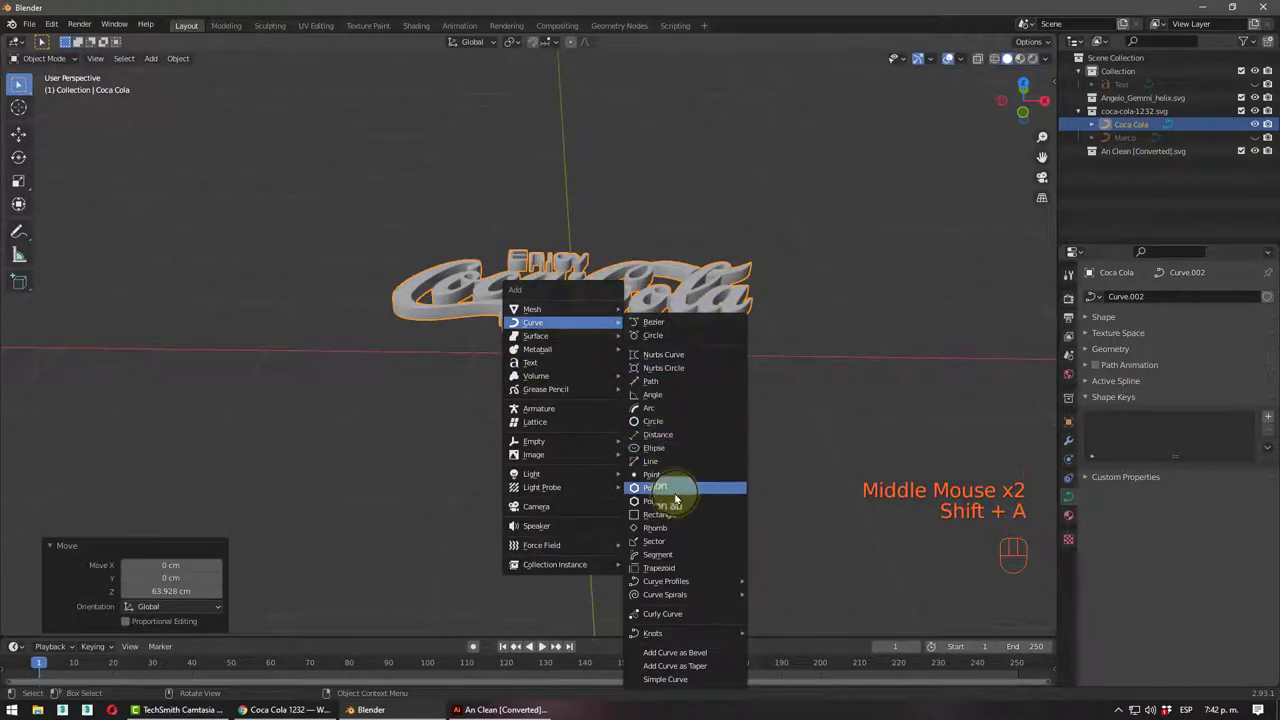
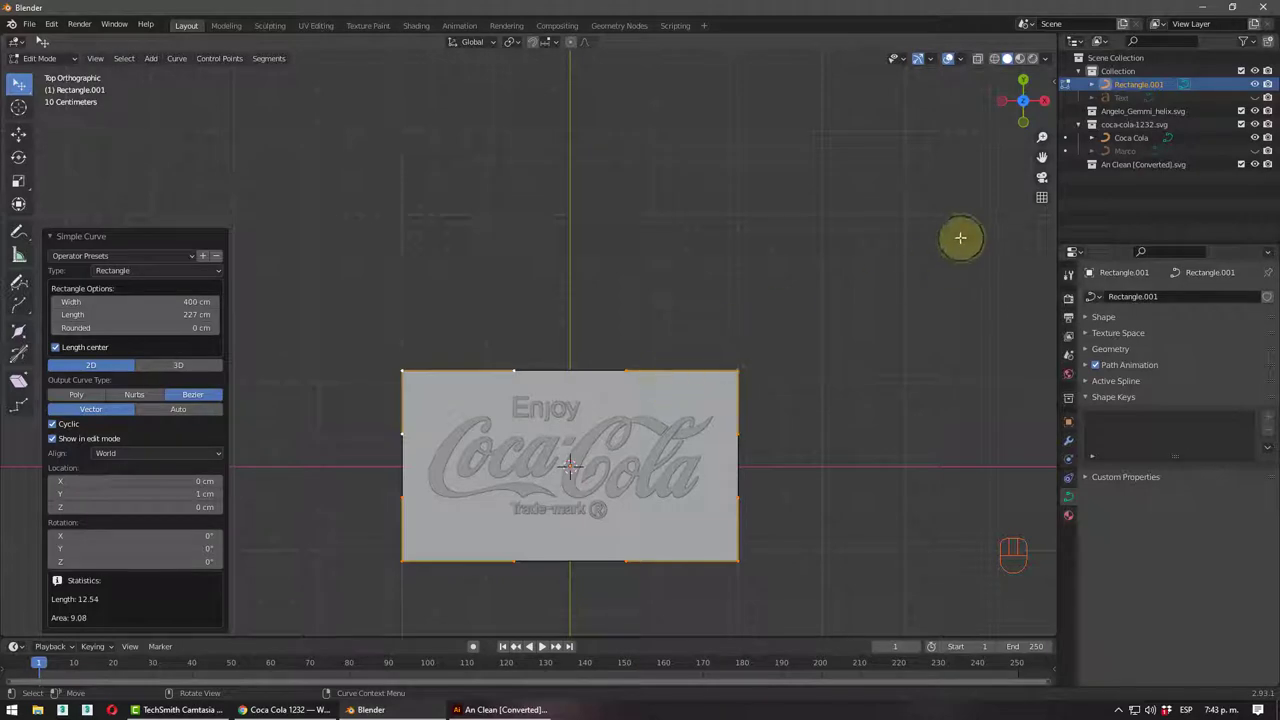
- Round the 400 × 227 cm rectangle's corners with a Round Fillet of 38 cm radius via the N sidebar
key(n)
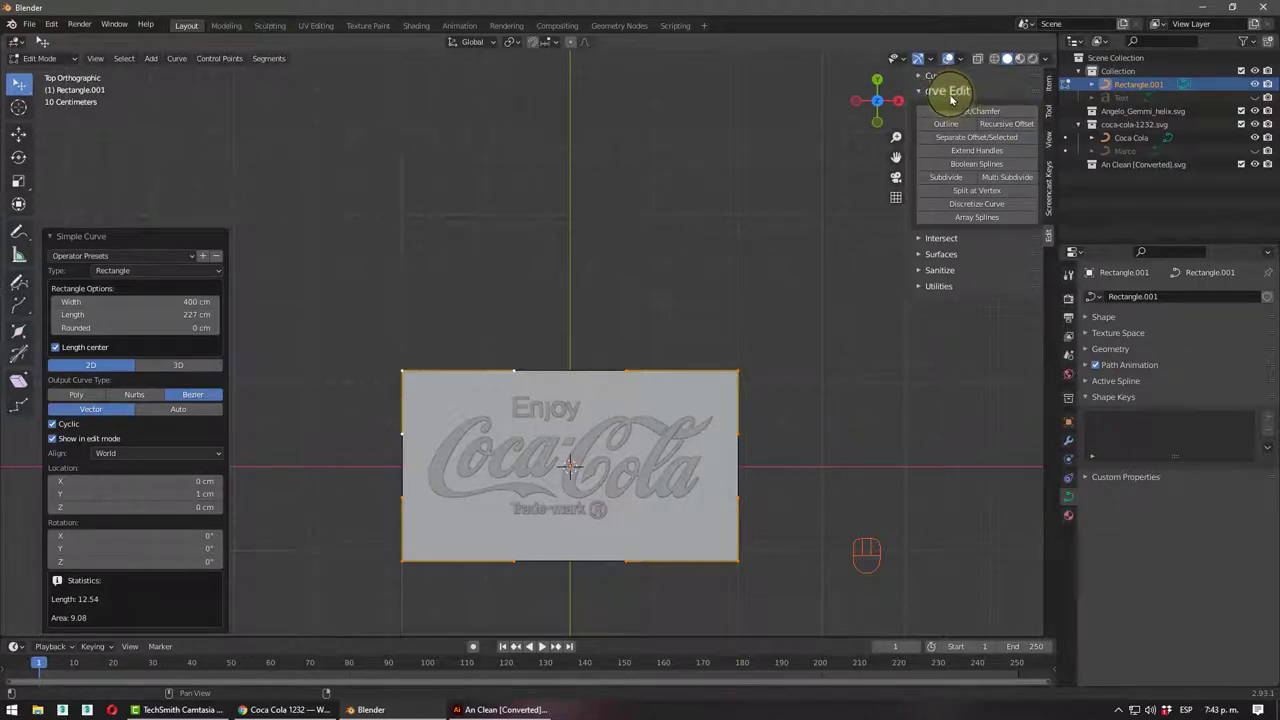
click(934, 240)
click(934, 240)
click(934, 257)
click(937, 254)
click(930, 280)
click(930, 279)
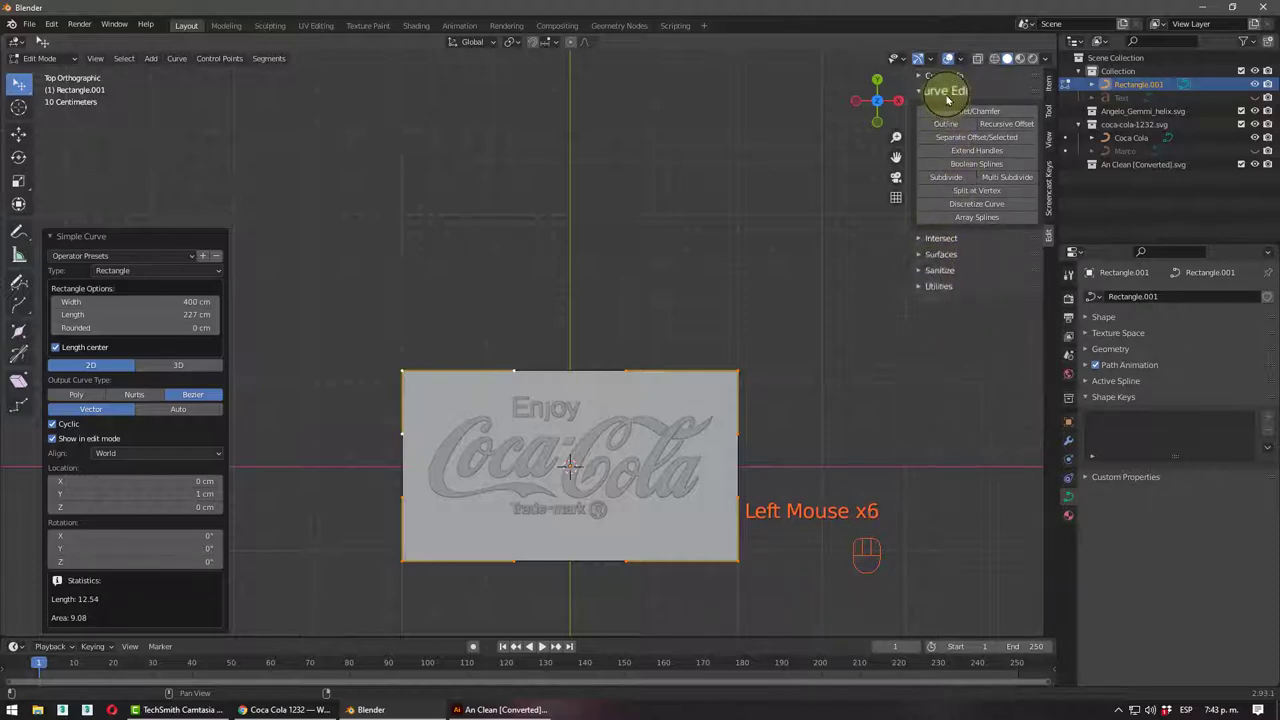
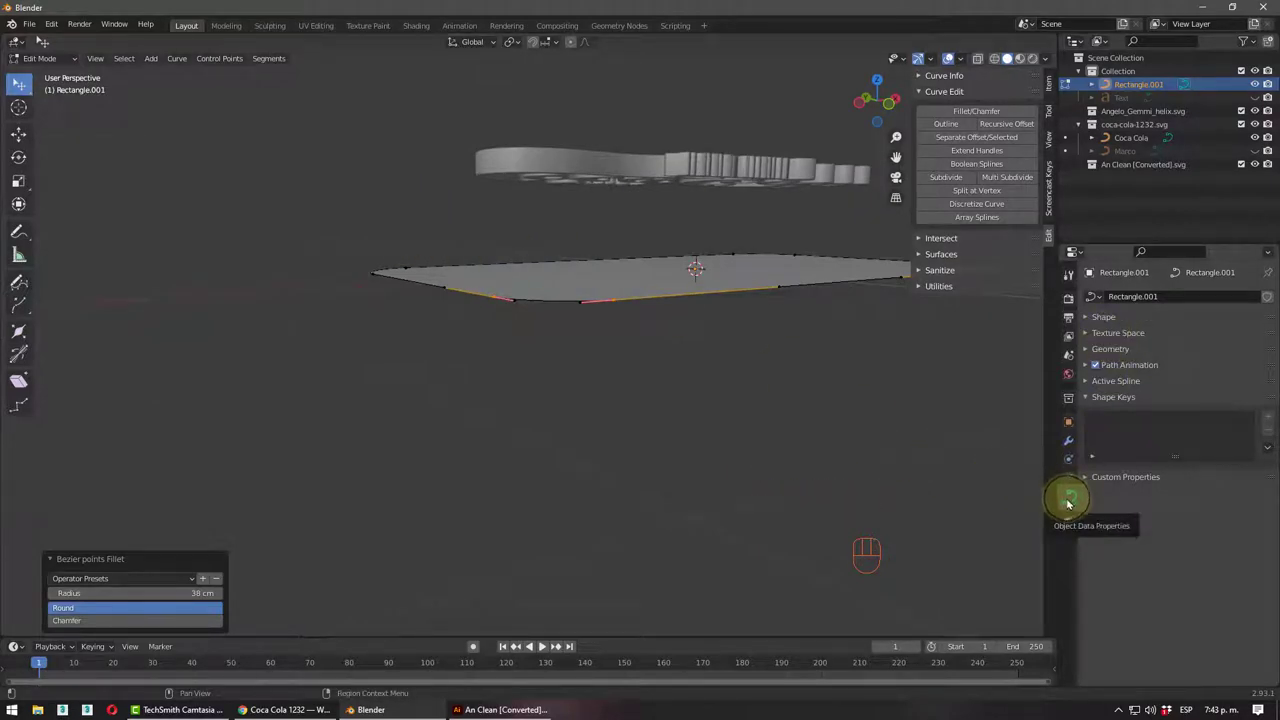
- Leave Edit Mode and lower the extruded rounded slab Rectangle.001 beneath the logo
scroll(up, 3)
click(1116, 352)
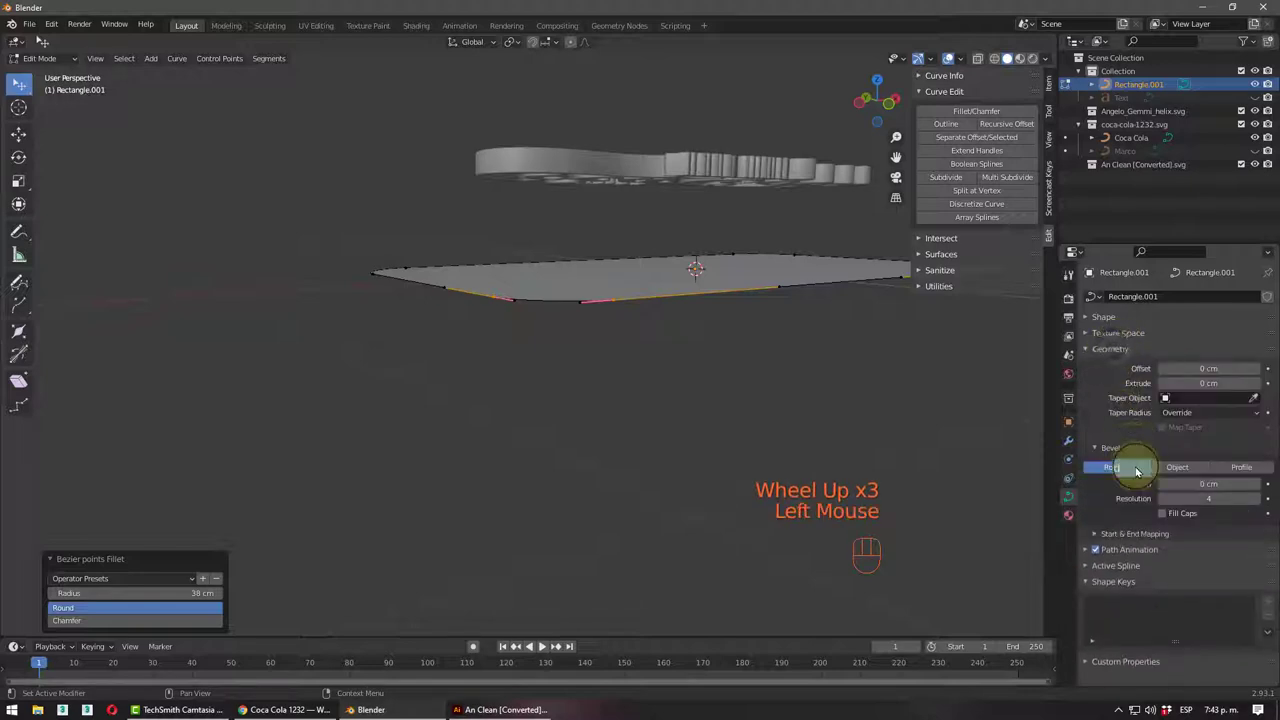
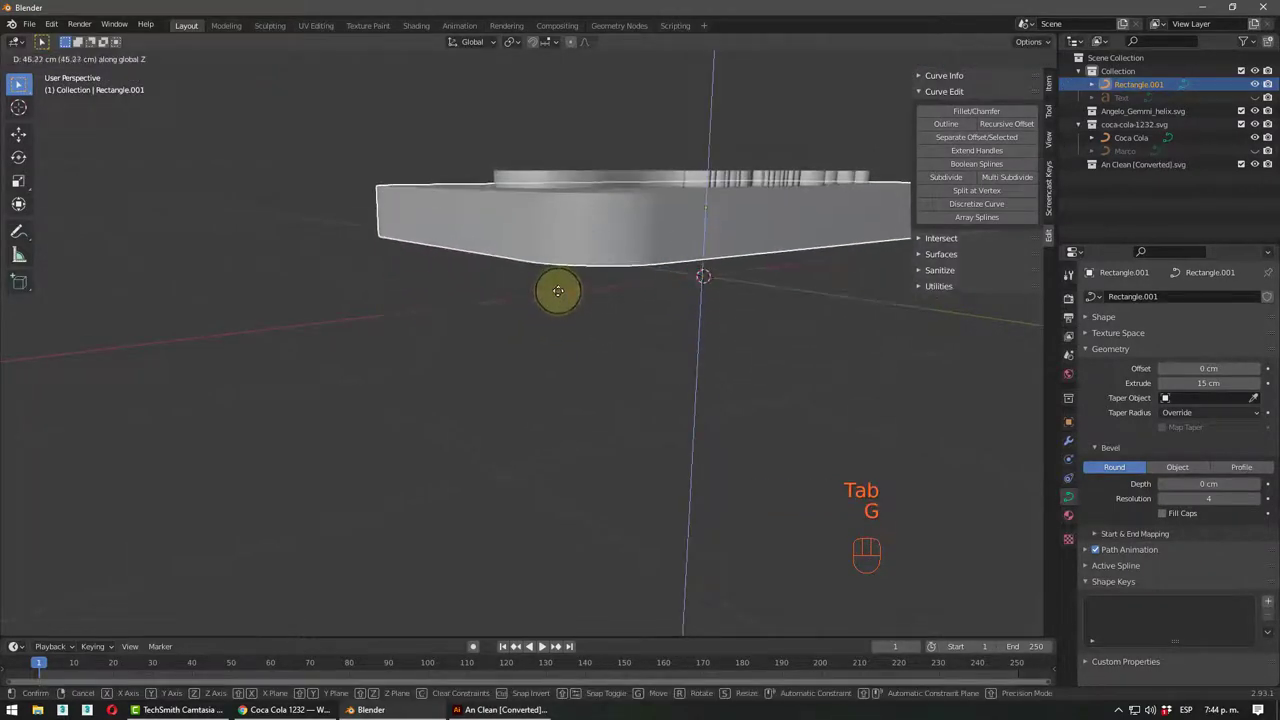
drag(567, 357, 488, 358)
scroll(down, 3)
- Select the rounded slab and duplicate it as Rectangle.002
drag(519, 404, 588, 371)
click(567, 348)
key(shift+d)
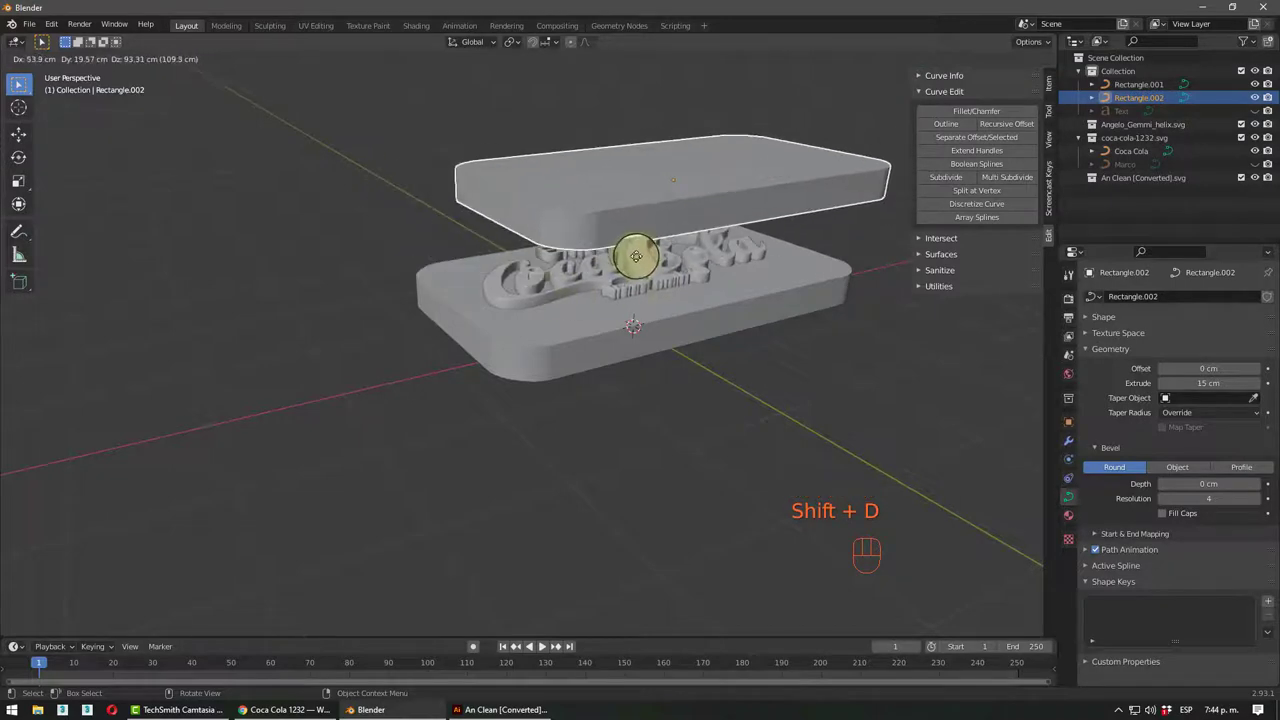
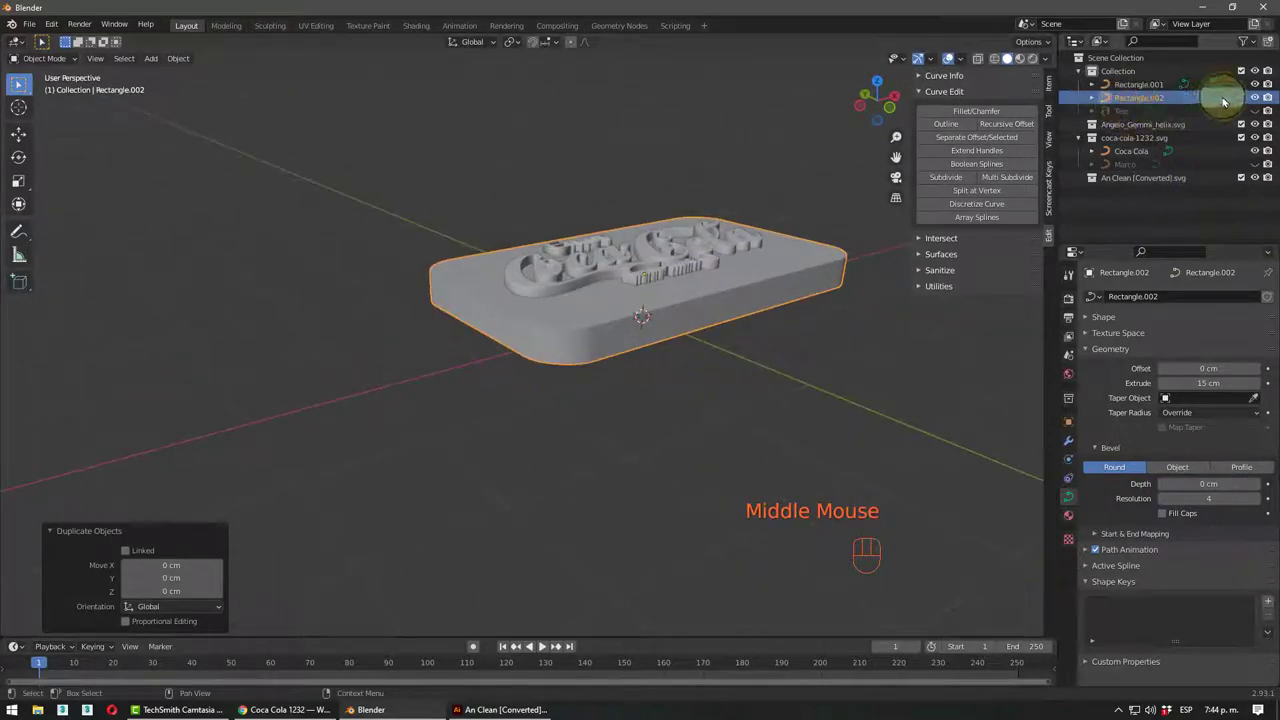
- Rename the two slabs Marco Ext and Marco Int in the Outliner and select Marco Ext
middle_click(652, 334)
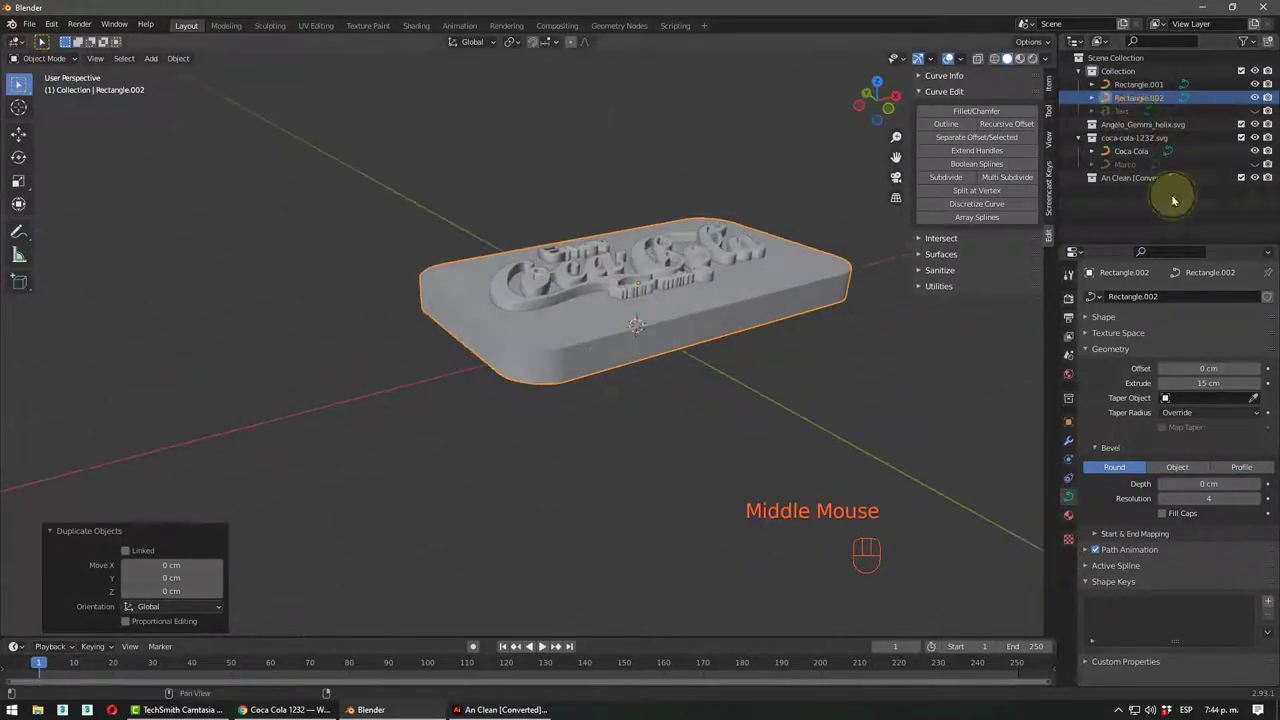
click(1259, 88)
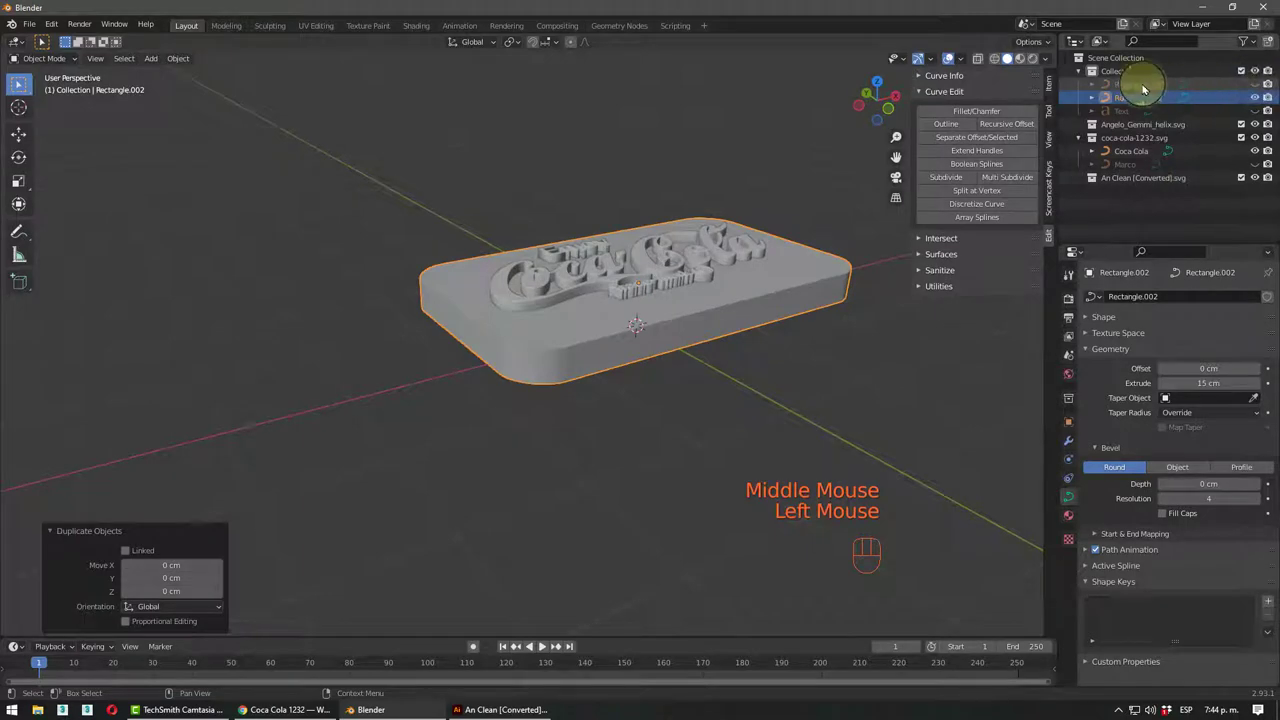
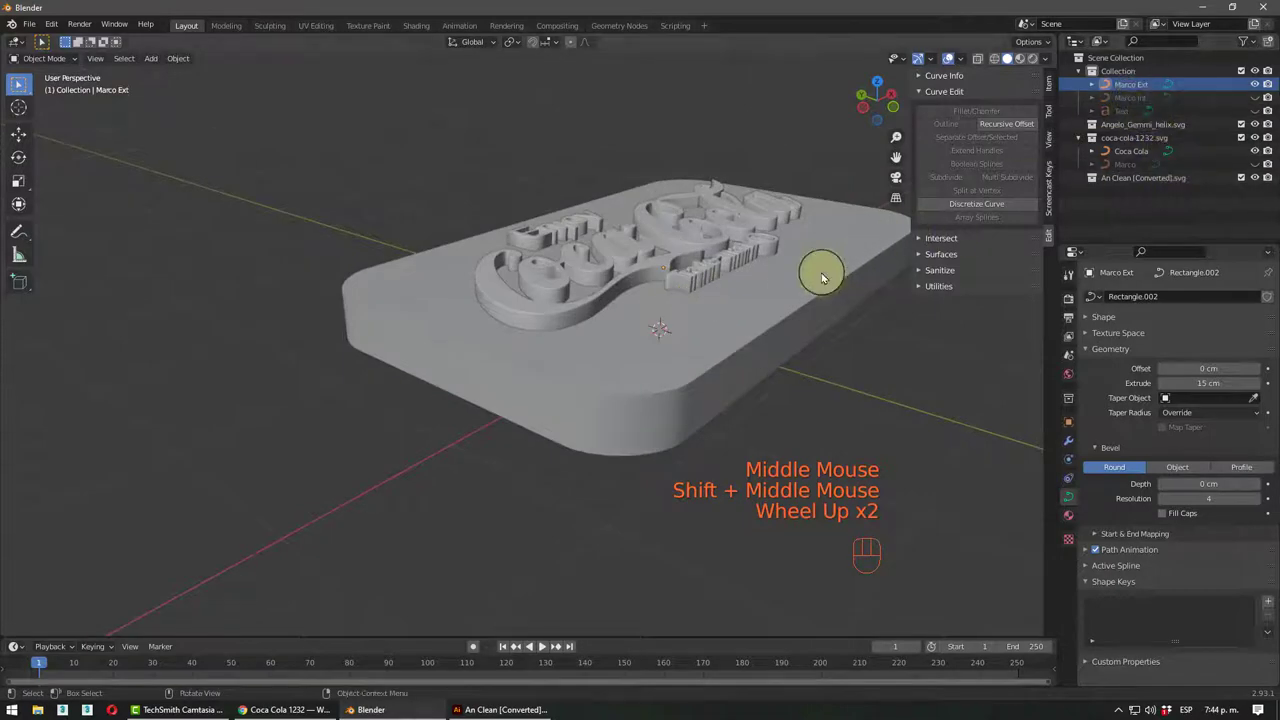
click(735, 354)
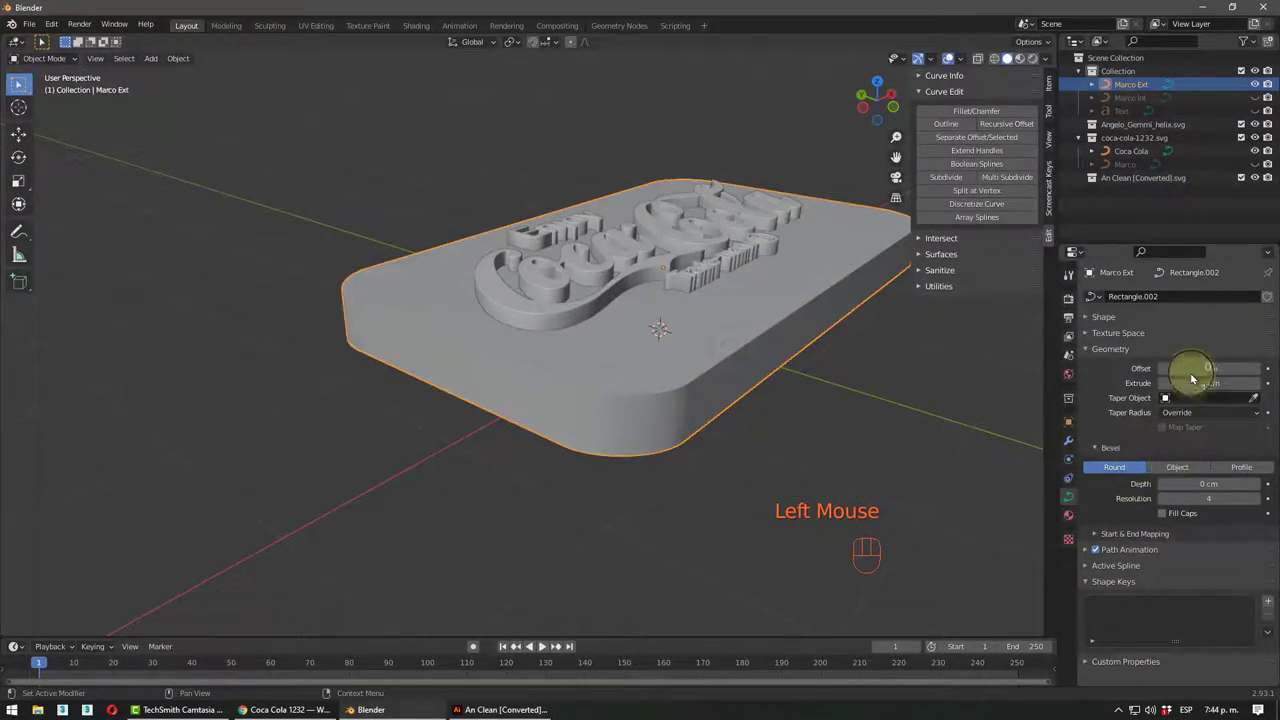
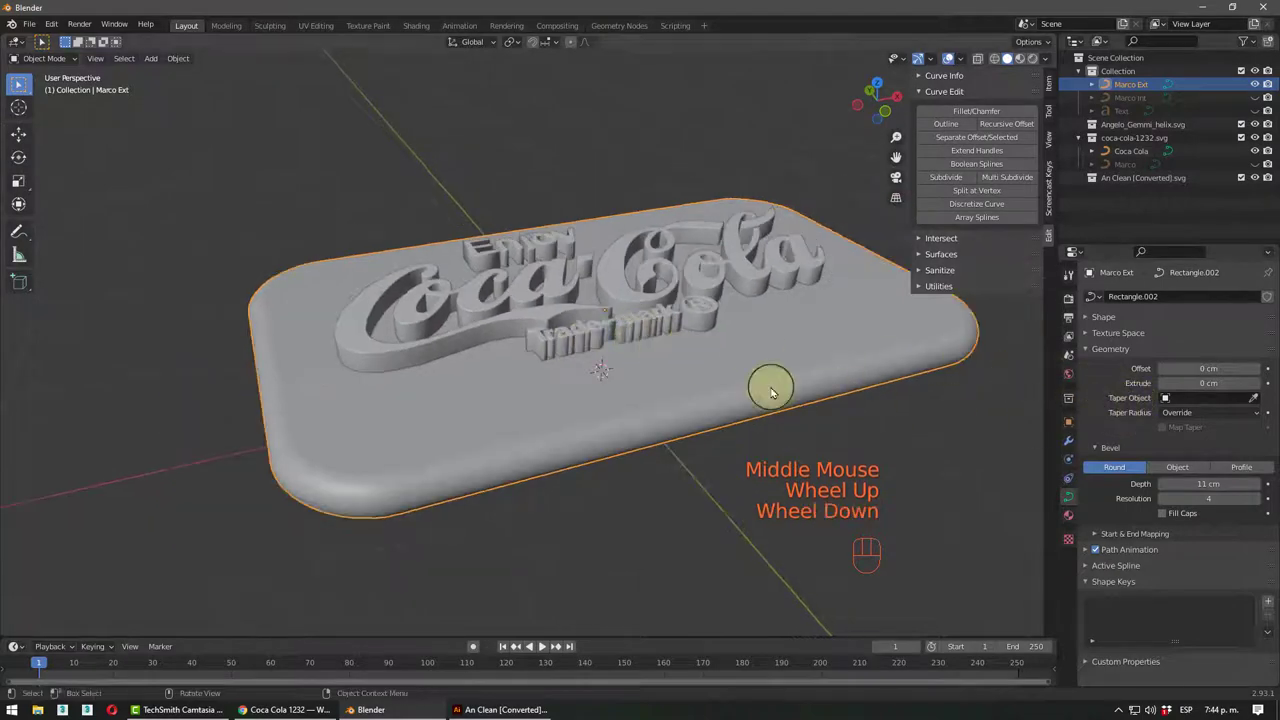
- Orbit the viewport to check the Marco Ext rim framing the inner plate and logo
scroll(up, 3)
scroll(down, 3)
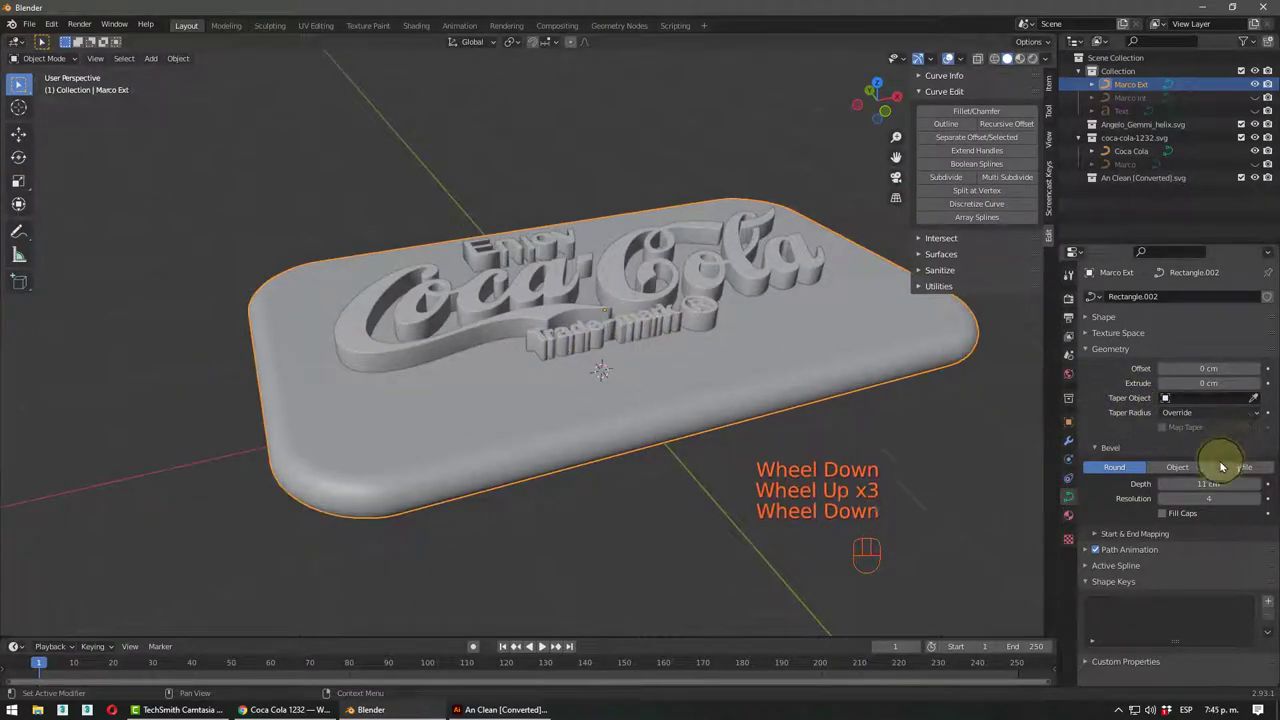
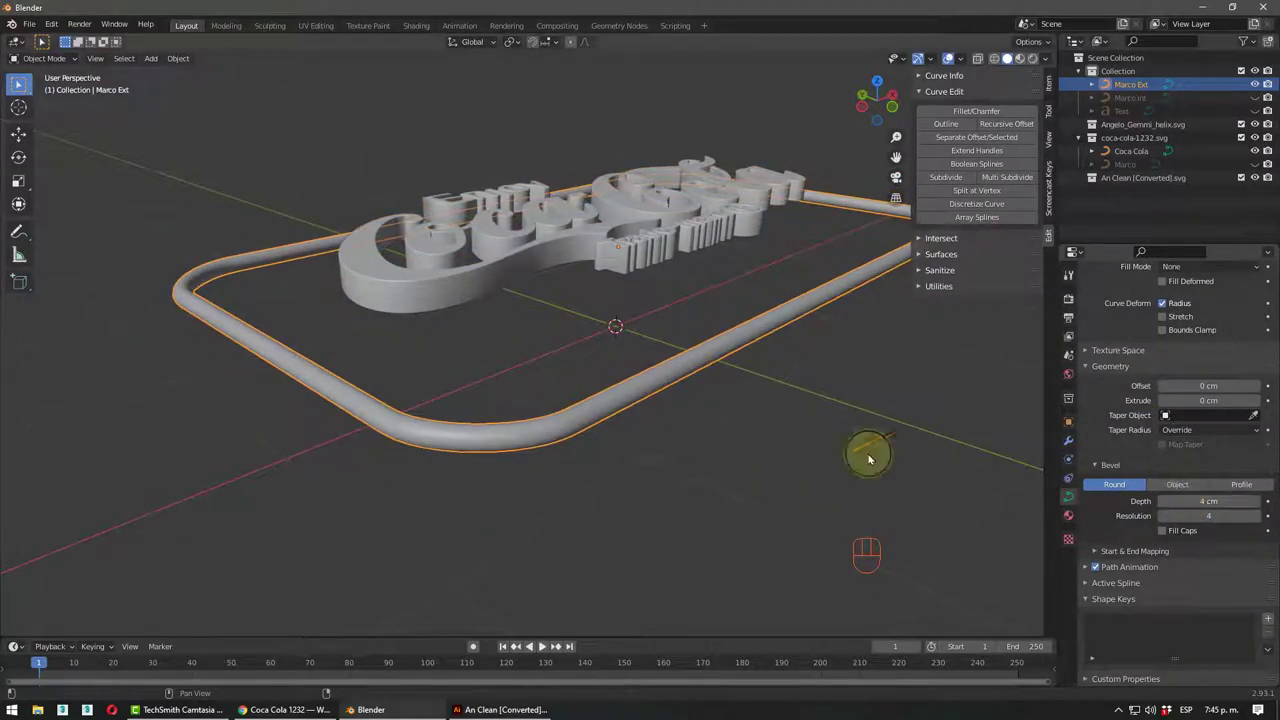
middle_click(521, 433)
drag(528, 448, 532, 461)
scroll(down, 3)
drag(583, 458, 582, 408)
scroll(up, 3)
middle_click(536, 388)
drag(580, 414, 579, 396)
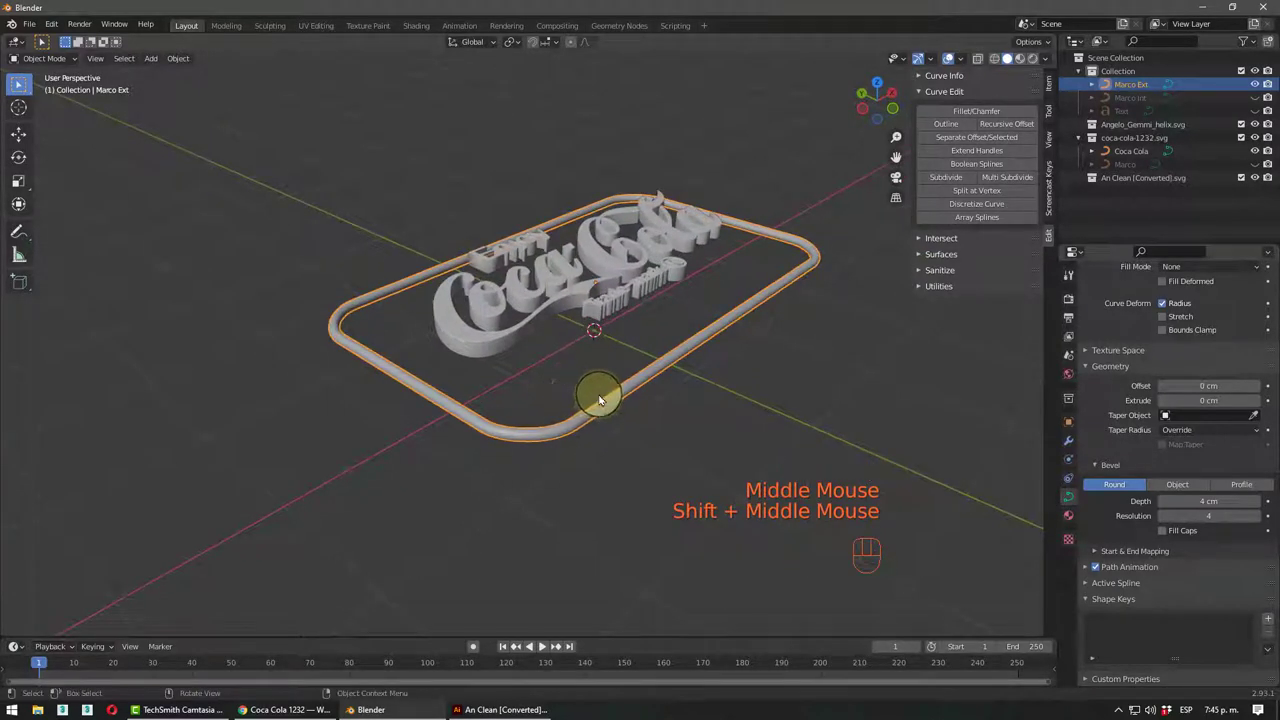
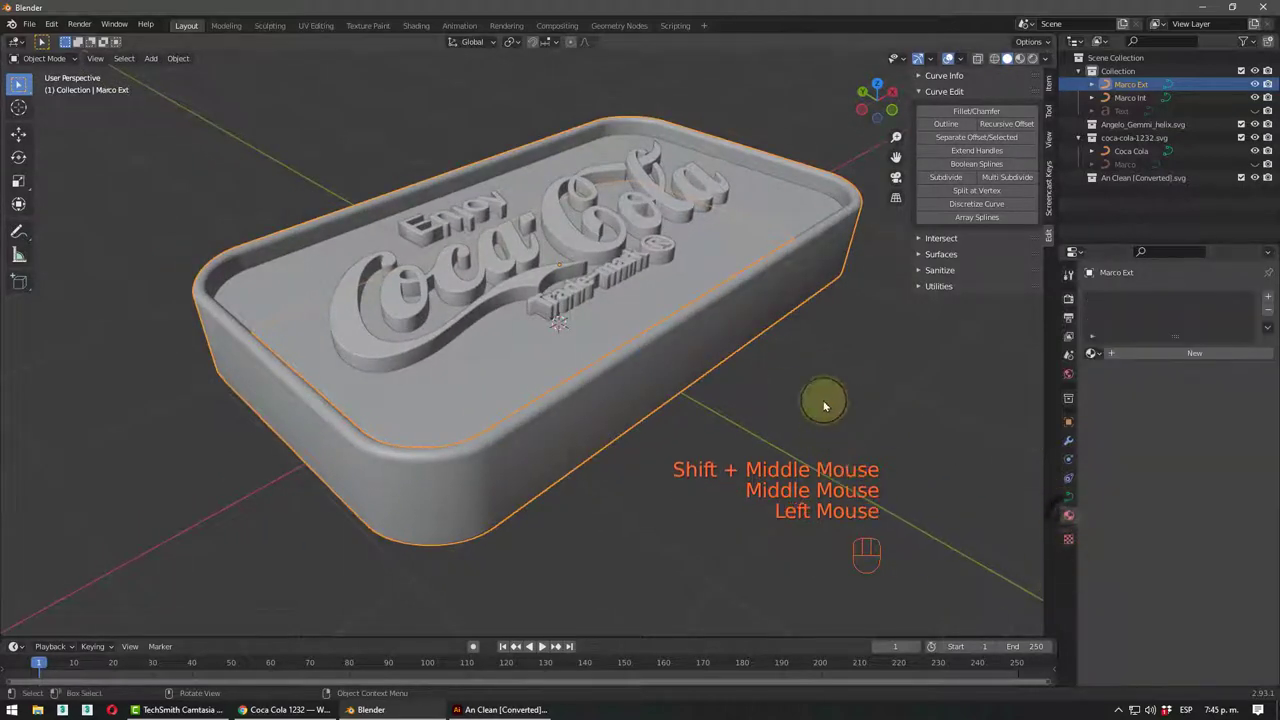
- Select the Coca Cola logo and the inner plate Marco Int and review their material slots
click(605, 259)
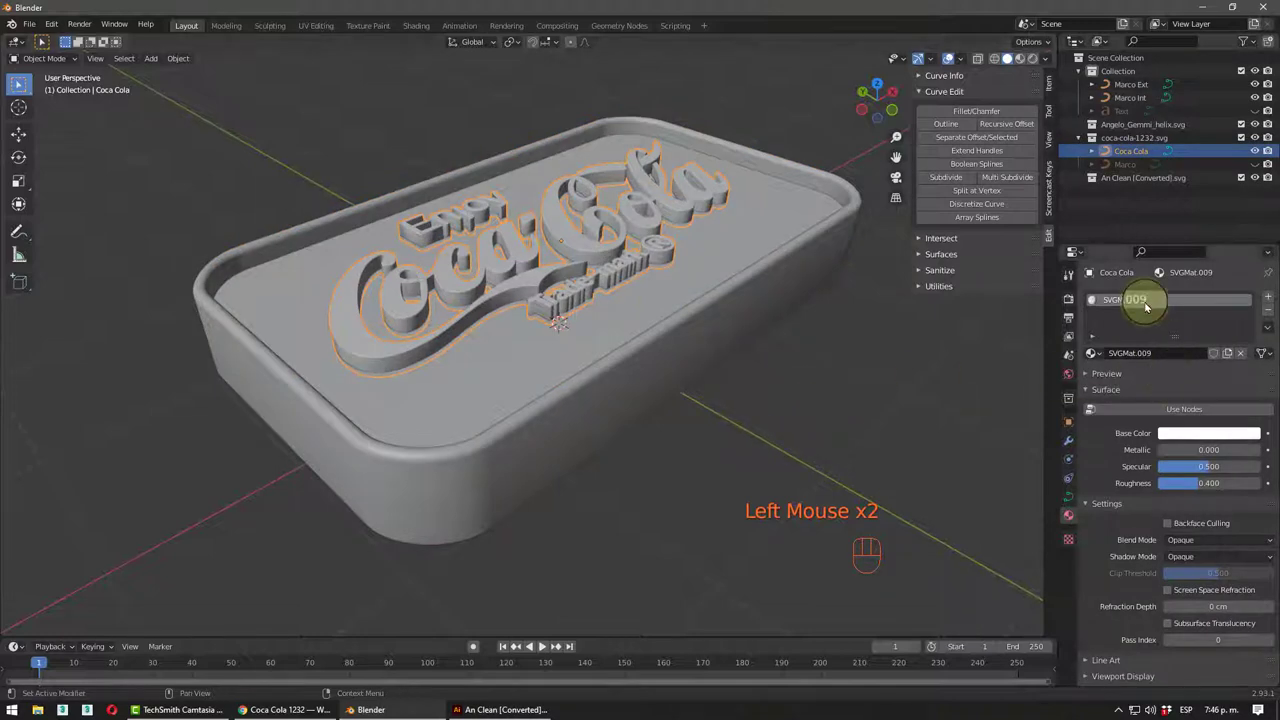
drag(833, 388, 813, 348)
click(785, 243)
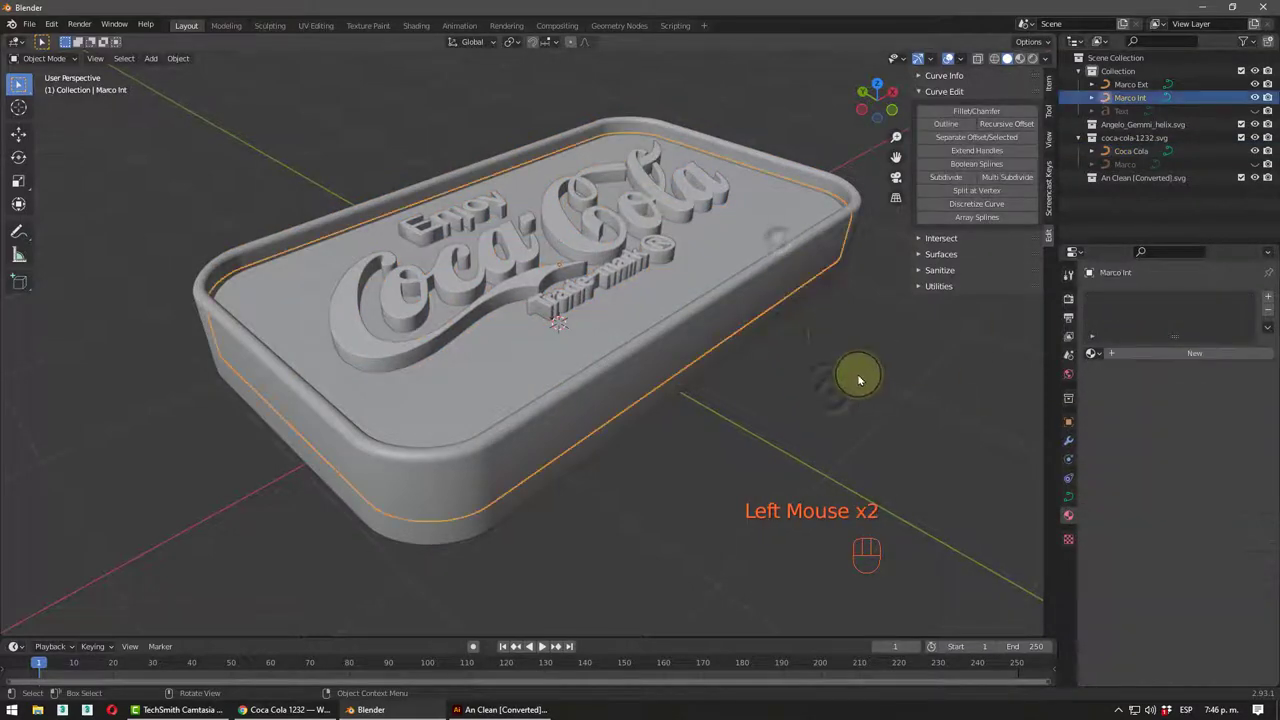
click(650, 218)
click(754, 222)
click(741, 284)
click(762, 234)
click(1214, 357)
- Give Marco Ext a new material and set the logo's SVGMat.009 Base Color to red
click(784, 301)
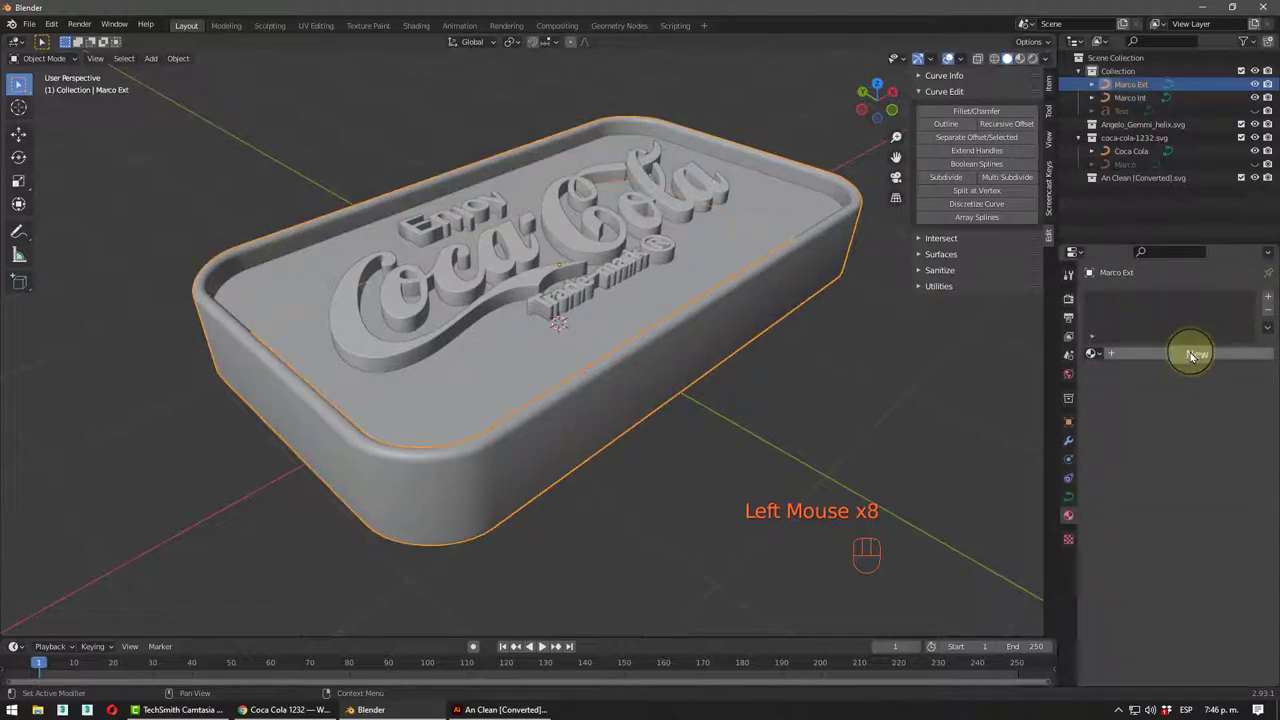
click(1196, 354)
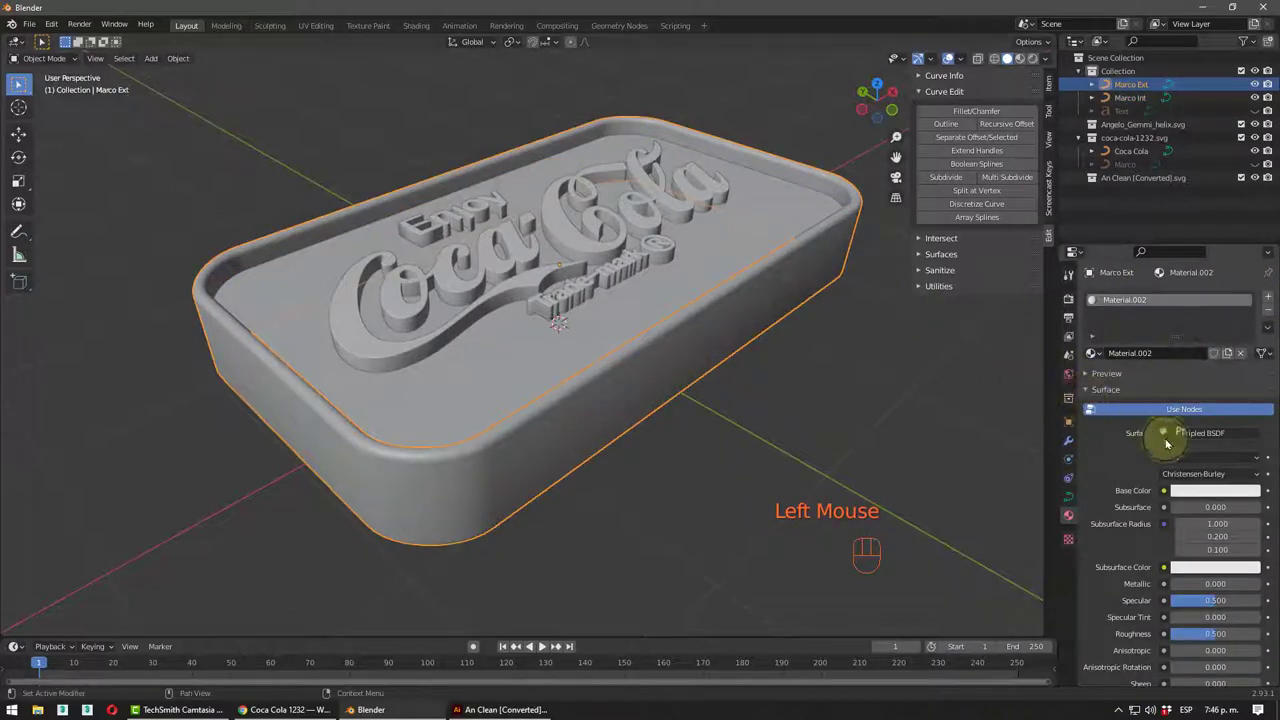
drag(1190, 490, 929, 354)
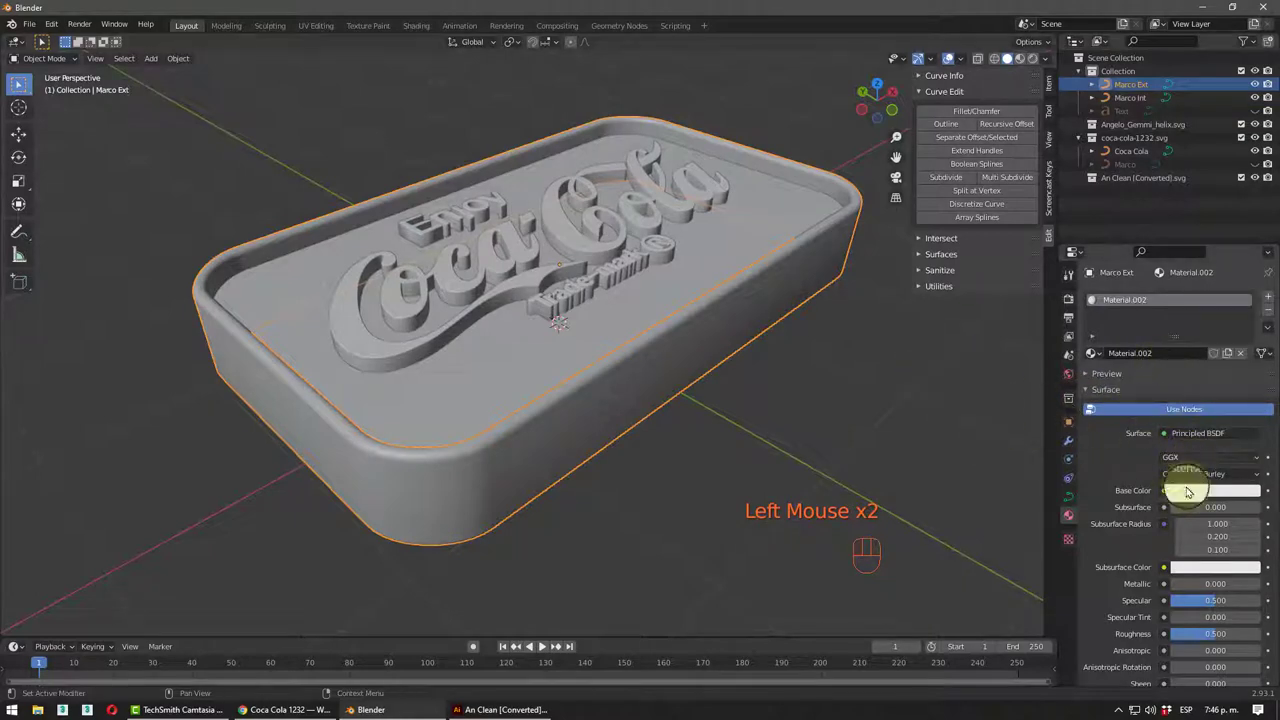
click(1193, 495)
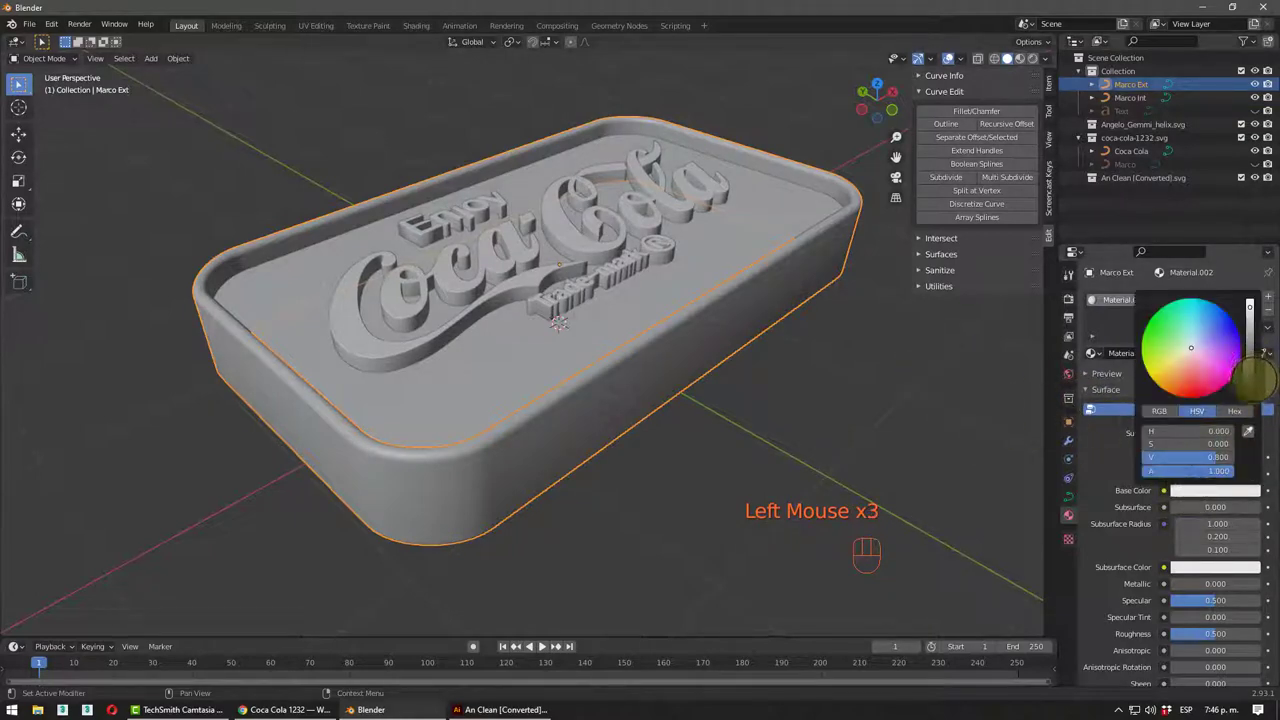
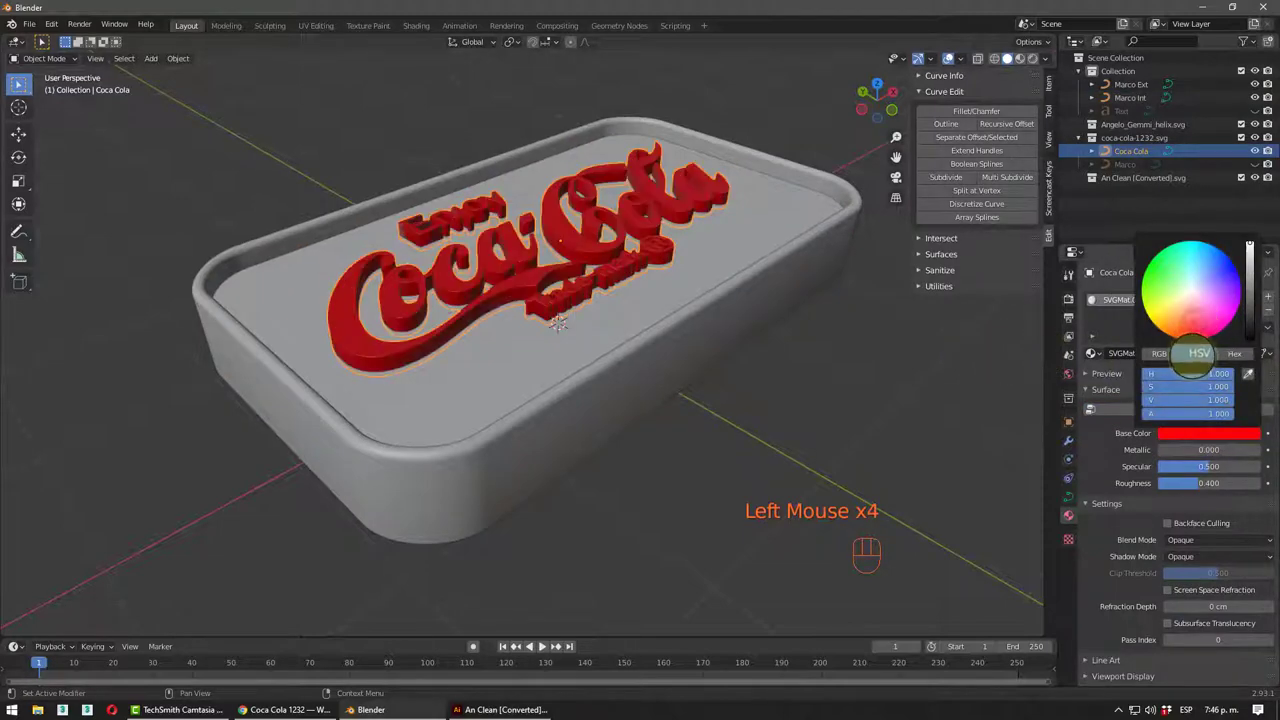
click(758, 378)
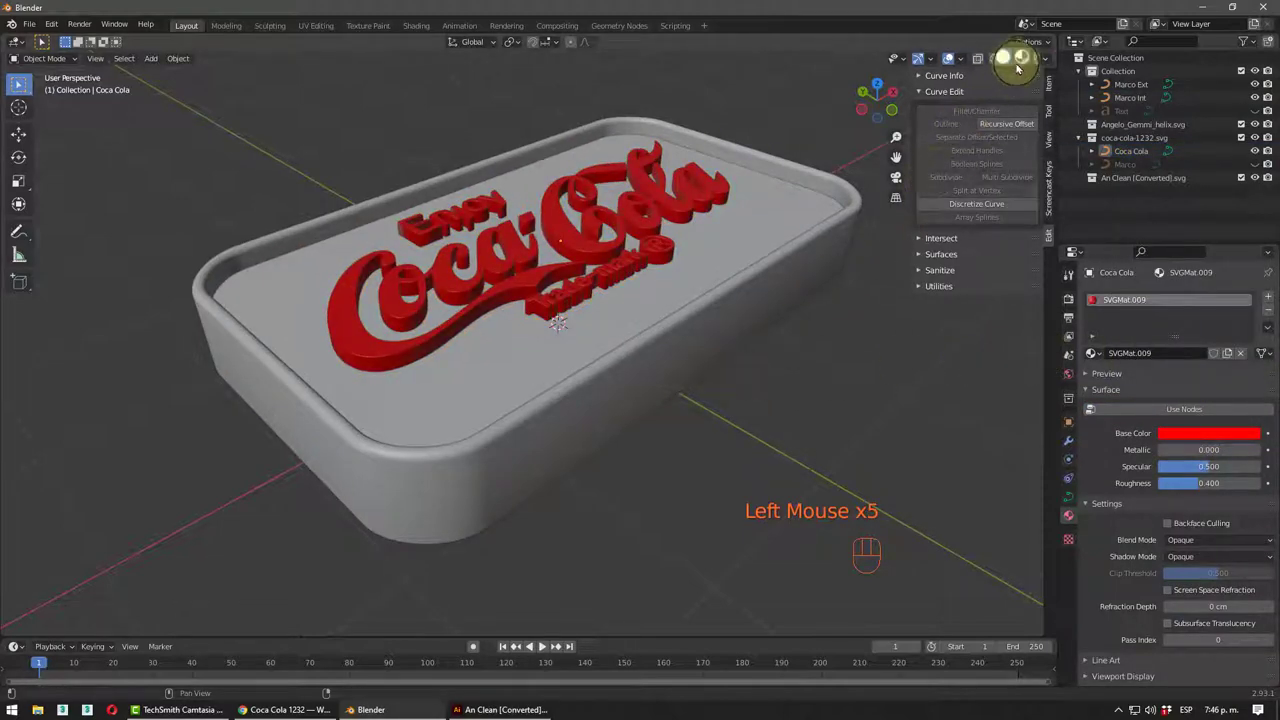
- Show the sign in Material Preview shading and orbit around the red logo and dark frame
click(1024, 60)
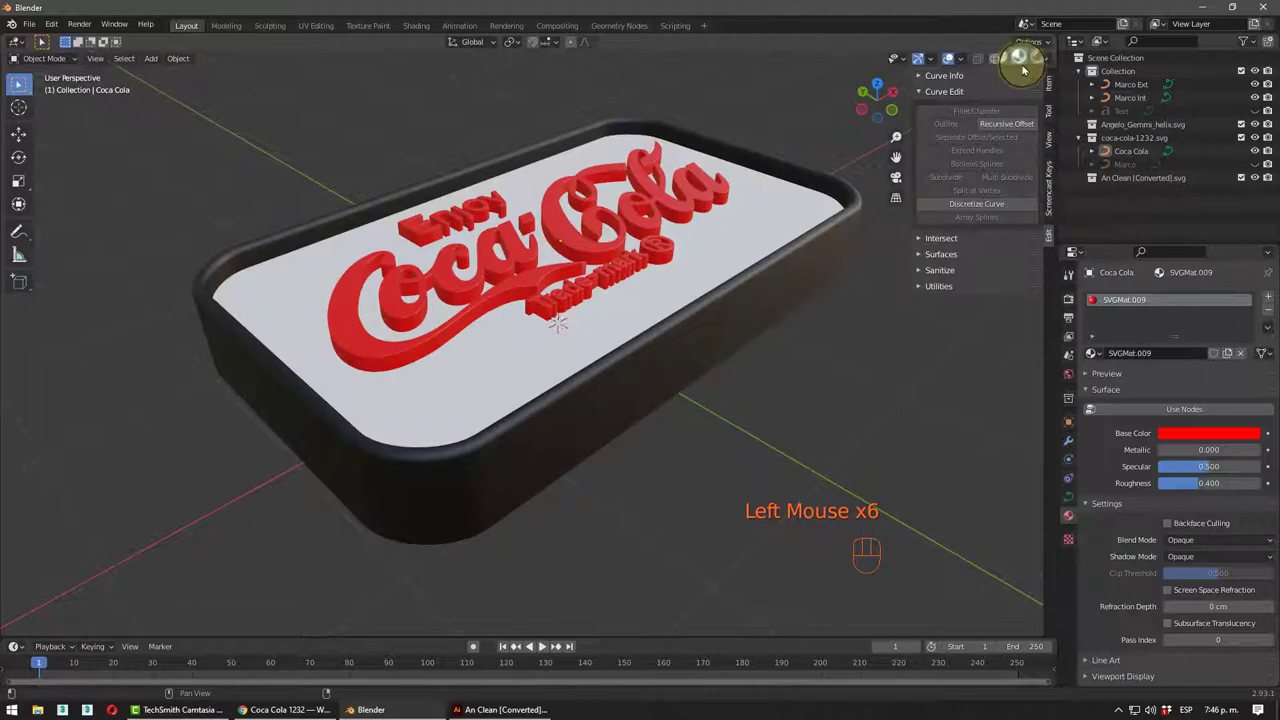
middle_click(724, 395)
scroll(down, 3)
drag(753, 344, 715, 321)
scroll(up, 3)
drag(710, 299, 693, 334)
middle_click(698, 311)
scroll(up, 3)
drag(708, 316, 691, 332)
- Orbit to a three-quarter view of the sign and briefly browse the Add > Curve menu
middle_click(676, 332)
scroll(down, 3)
drag(667, 332, 676, 329)
scroll(up, 3)
drag(646, 290, 621, 273)
key(shift+a)
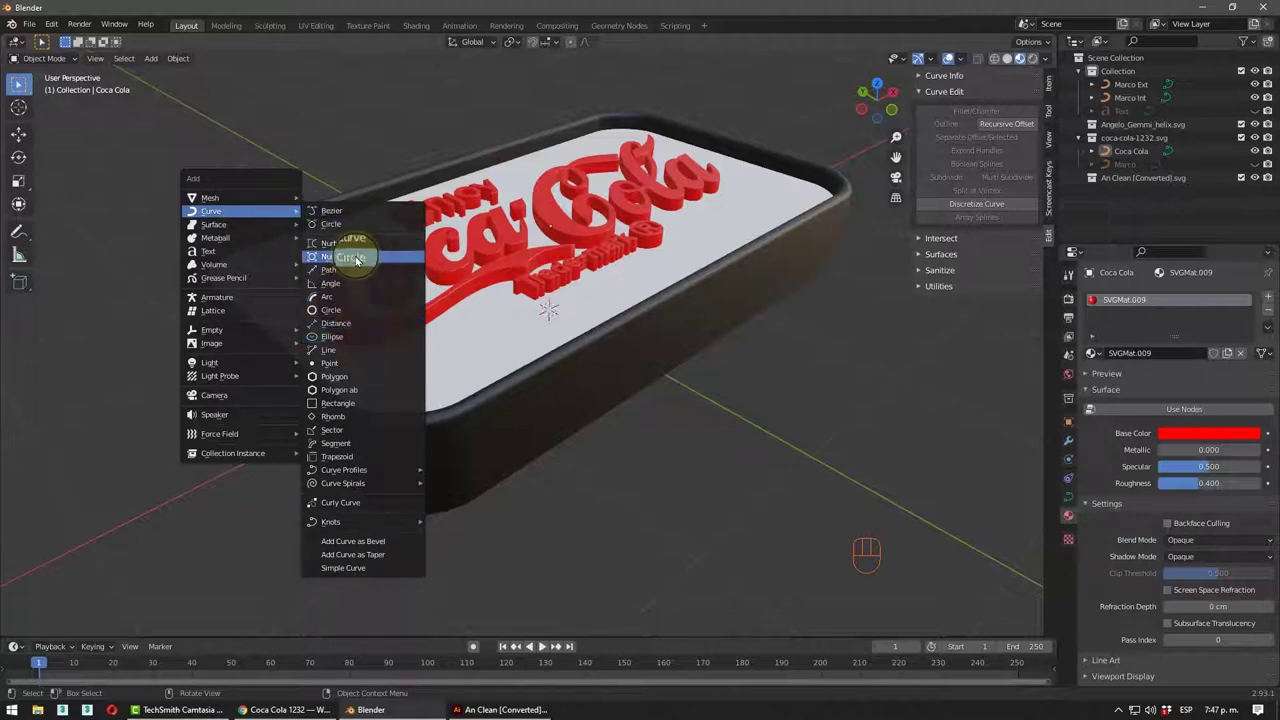
click(627, 440)
drag(613, 446, 609, 448)
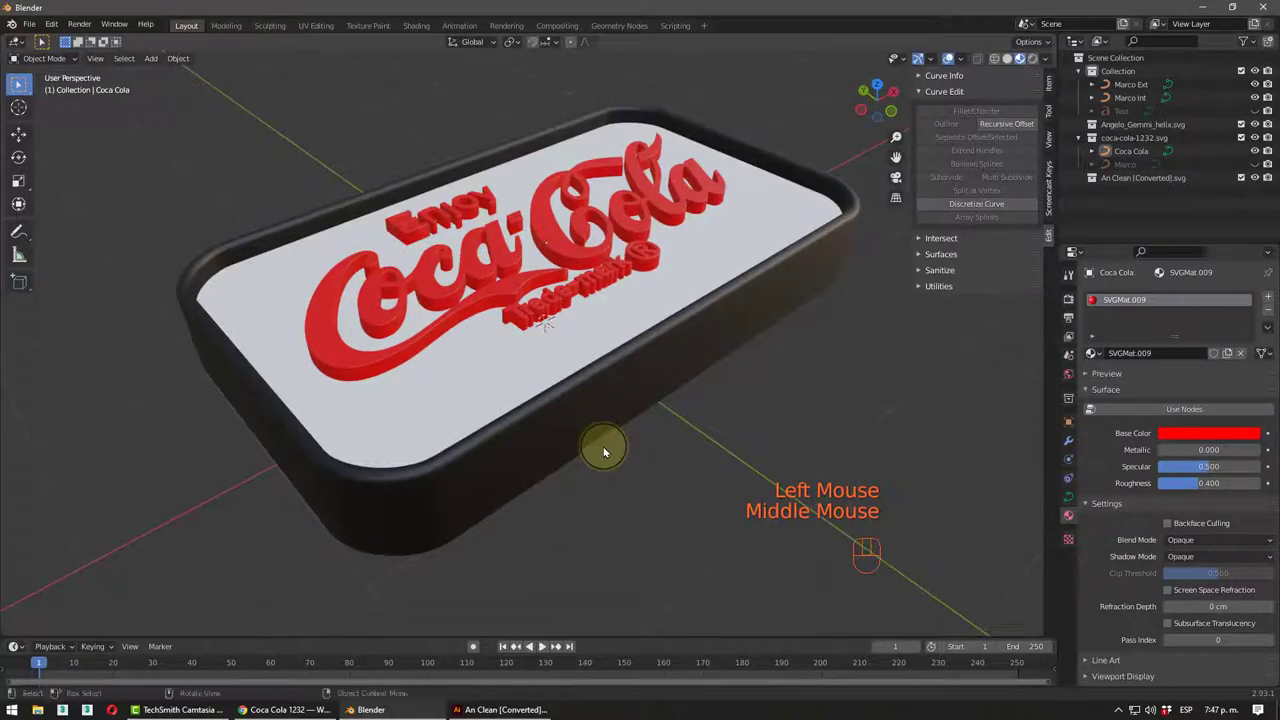